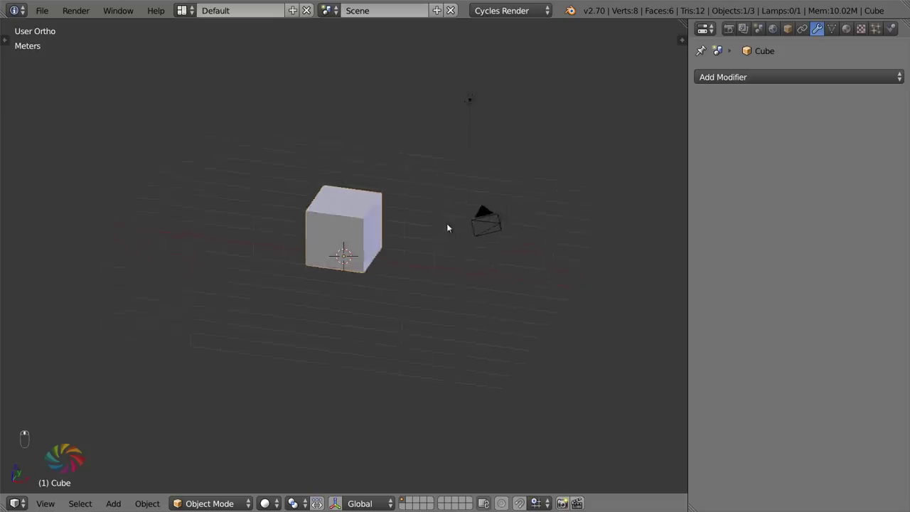
- Delete the default cube and lamp and add a cylinder mesh beside the camera
left_click(485, 190)
key("x")
key("shift+a")
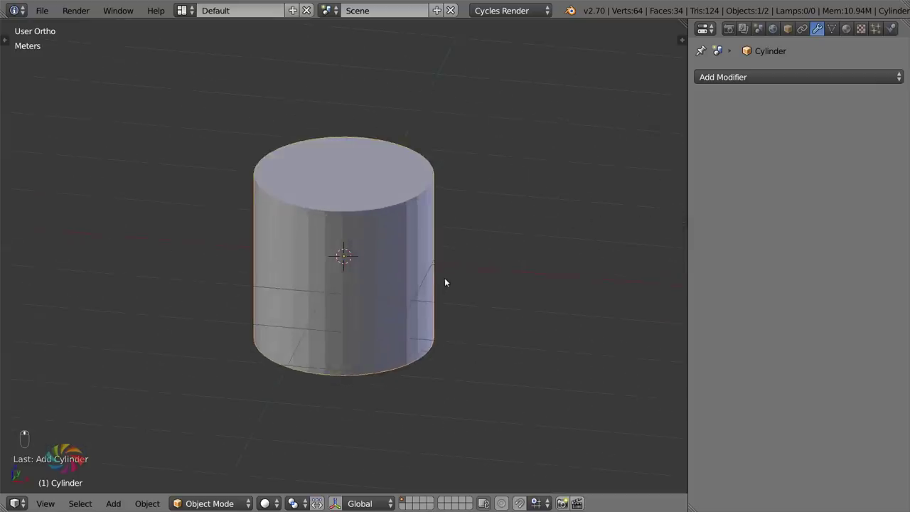
key("t")
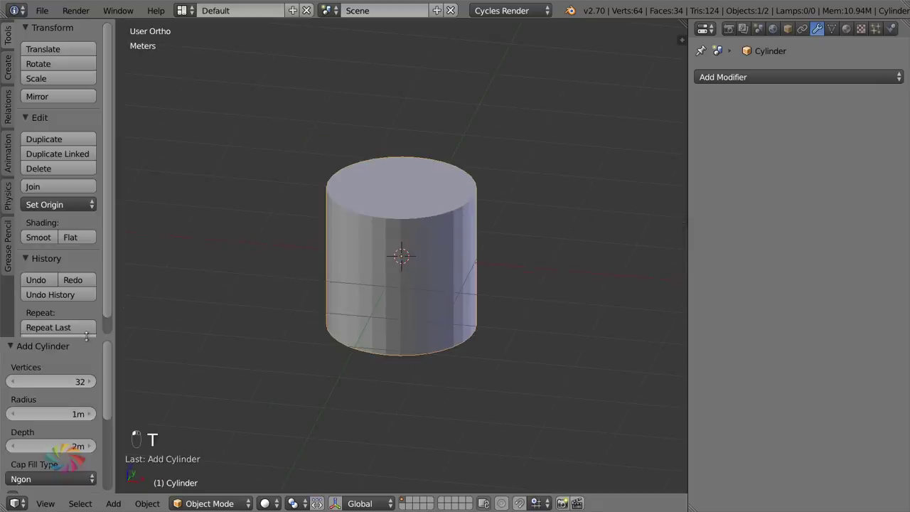
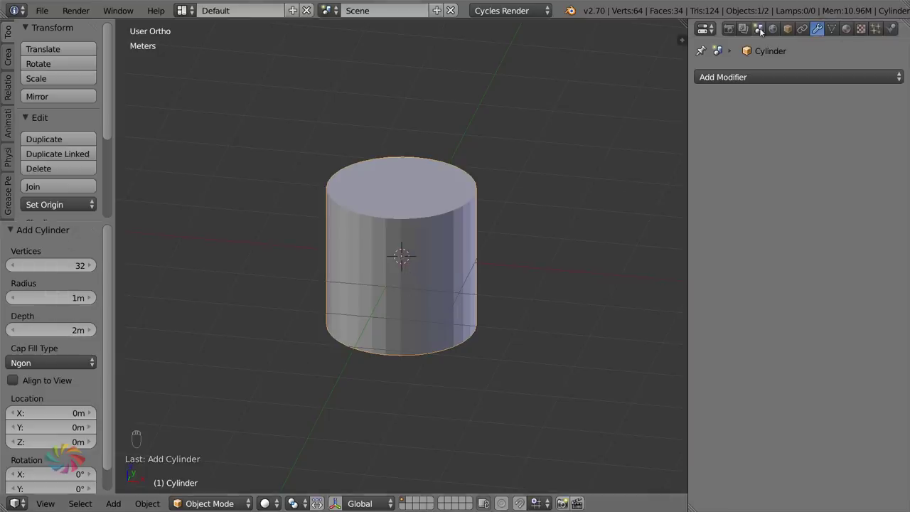
- Drag the Add Cylinder radius down to 2.5 cm for a glass-sized cylinder
left_click_drag(763, 30, 363, 245)
left_click_drag(363, 245, 60, 331)
left_click_drag(60, 331, 406, 273)
left_click_drag(406, 273, 338, 252)
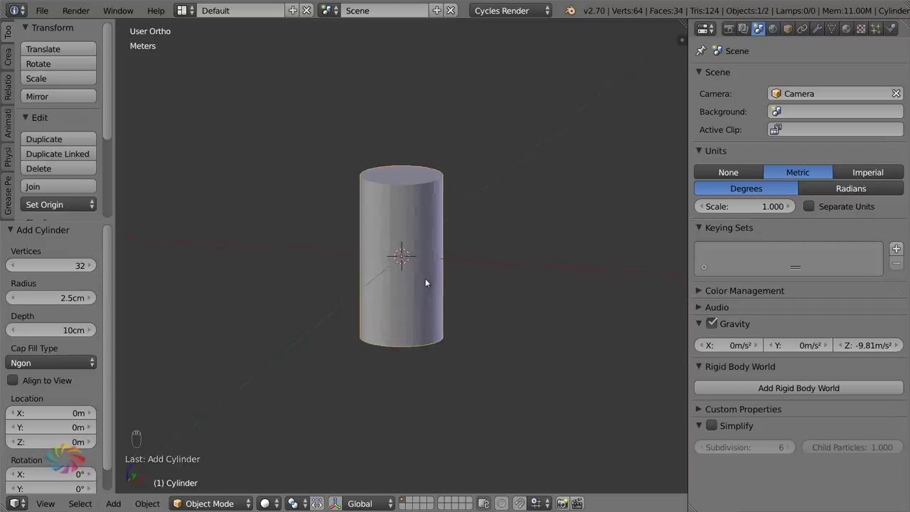
- View the cylinder from the front, leave edit mode and show the 3D view's floor grid settings
key("KP_1")
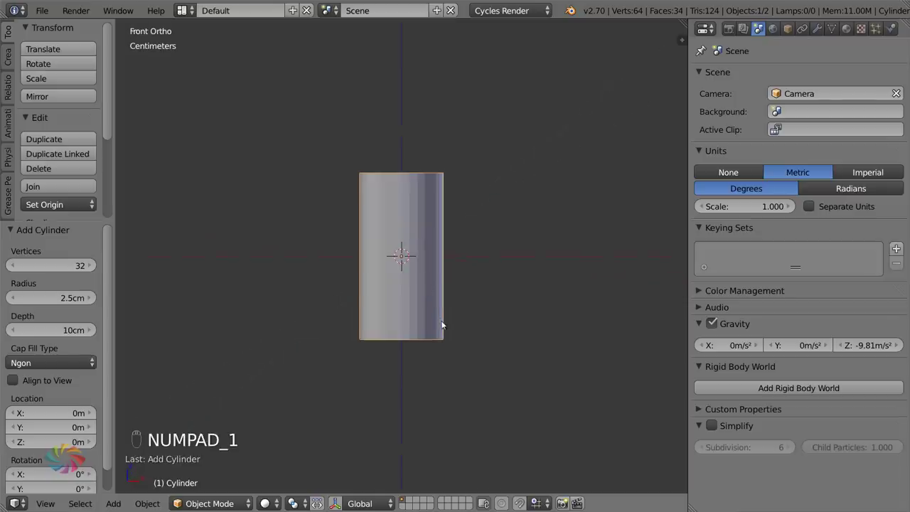
key("t")
key("Tab")
key("g")
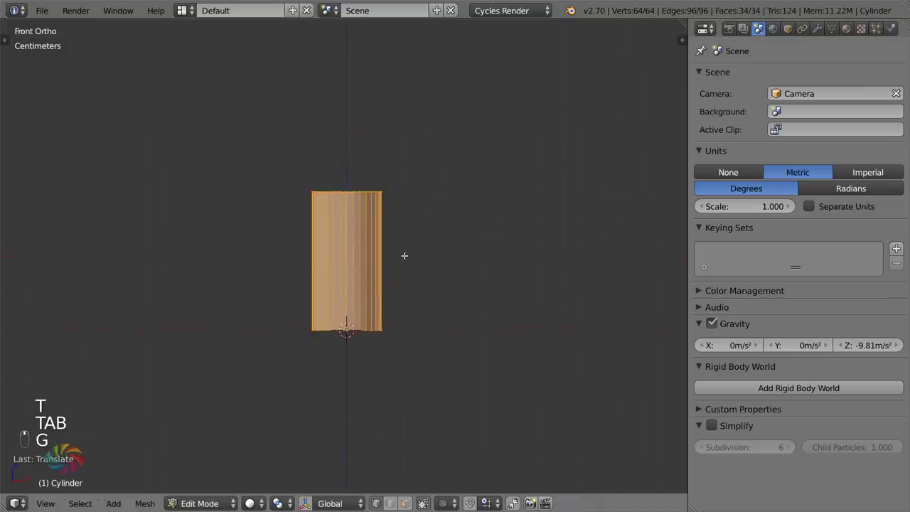
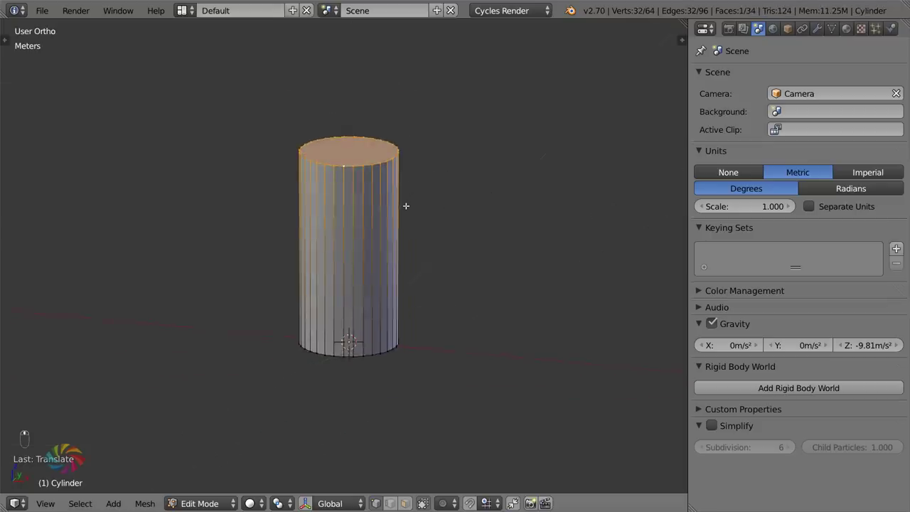
key("Tab")
key("n")
- Set the grid floor scale to 0.1 and delete the cylinder's top and bottom cap faces
left_click_drag(669, 298, 389, 276)
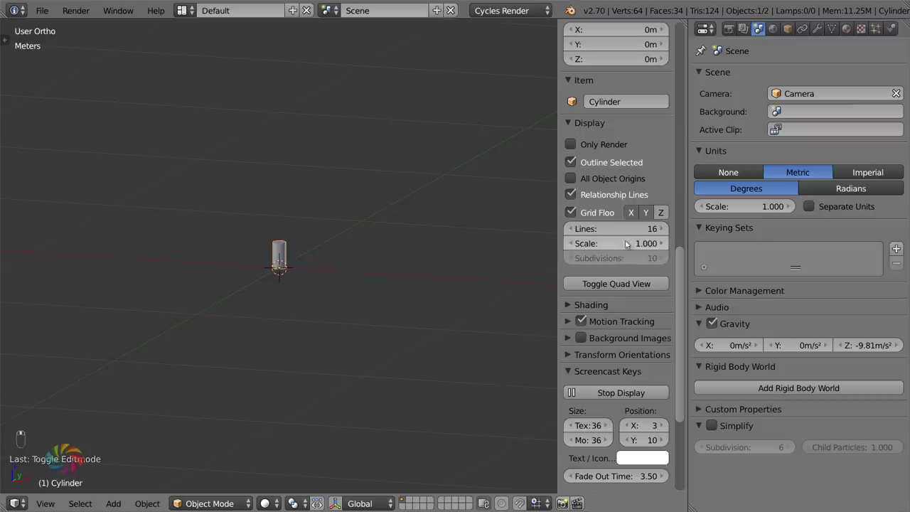
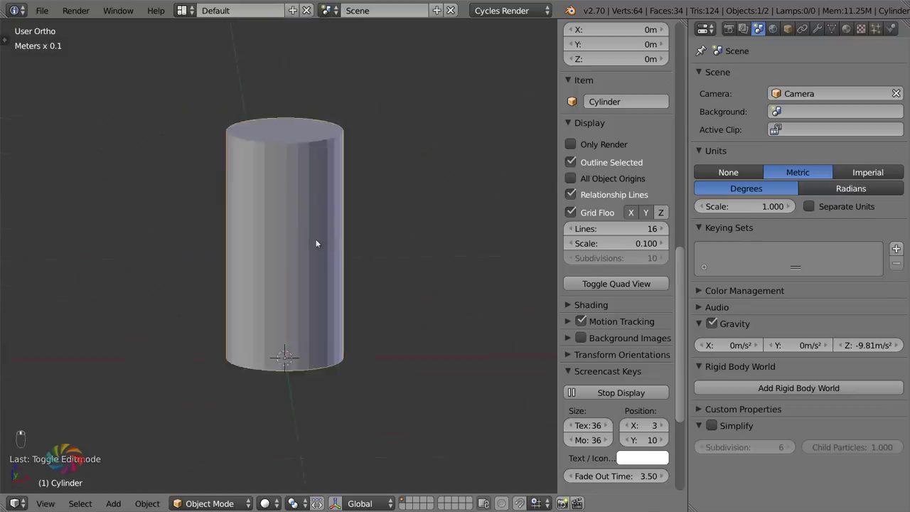
key("Tab")
key("x")
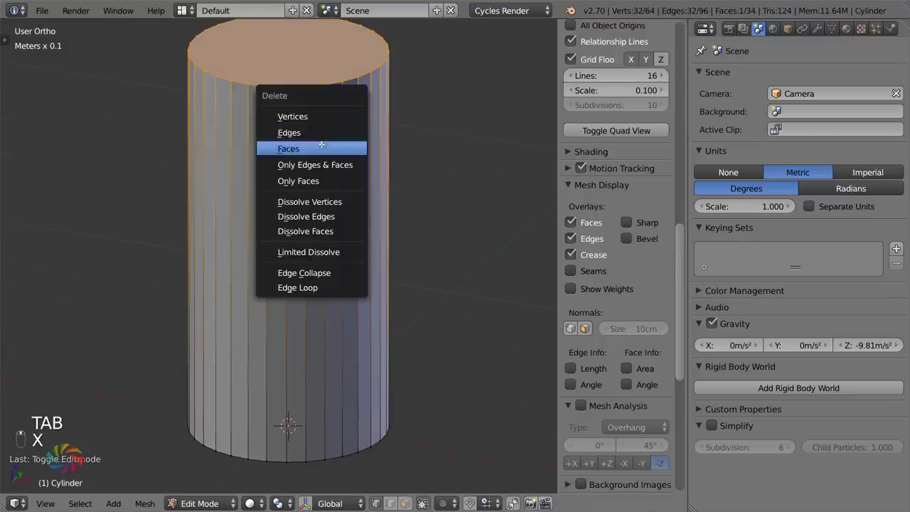
key("z")
key("x")
key("z")
- Return to object mode and view the open tube from the front
key("KP_1")
key("Tab")
key("n")
key("n")
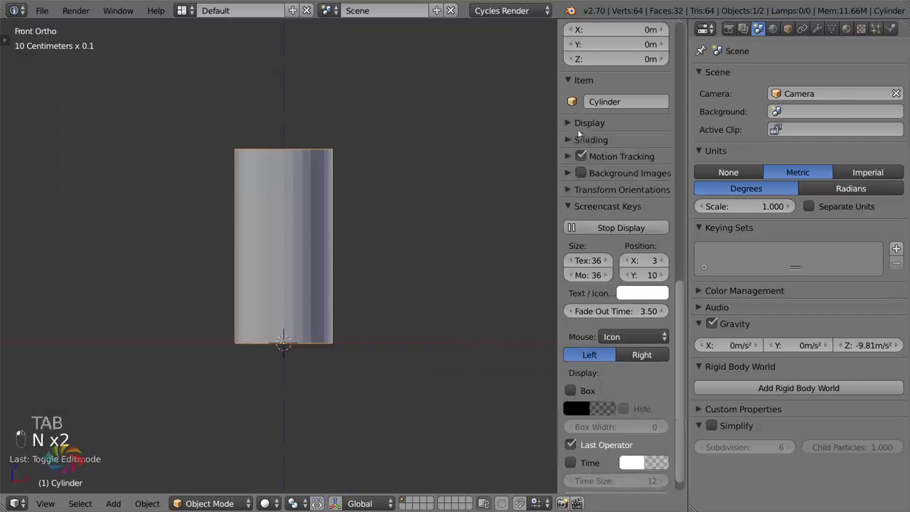
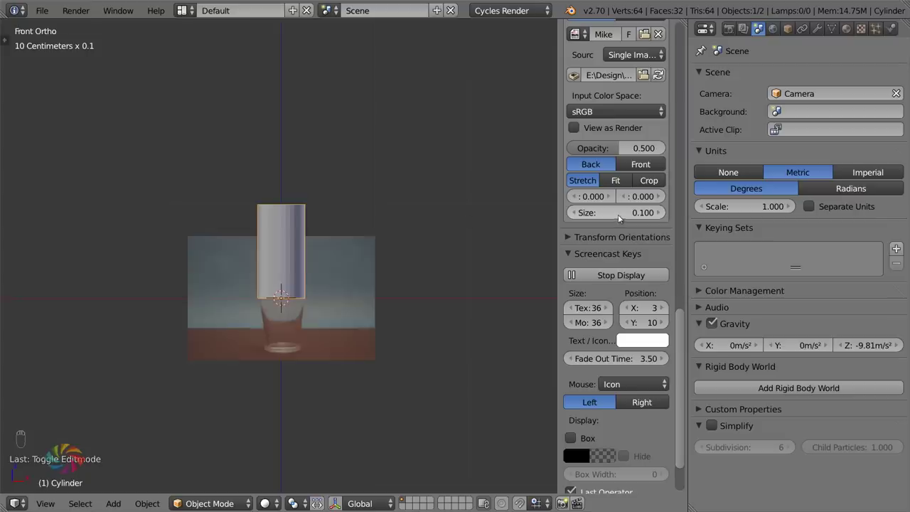
- Load the pint glass photo as a 0.5-opacity, size 0.1 background image with Y offset about 0.087
middle_click(444, 246)
key("z")
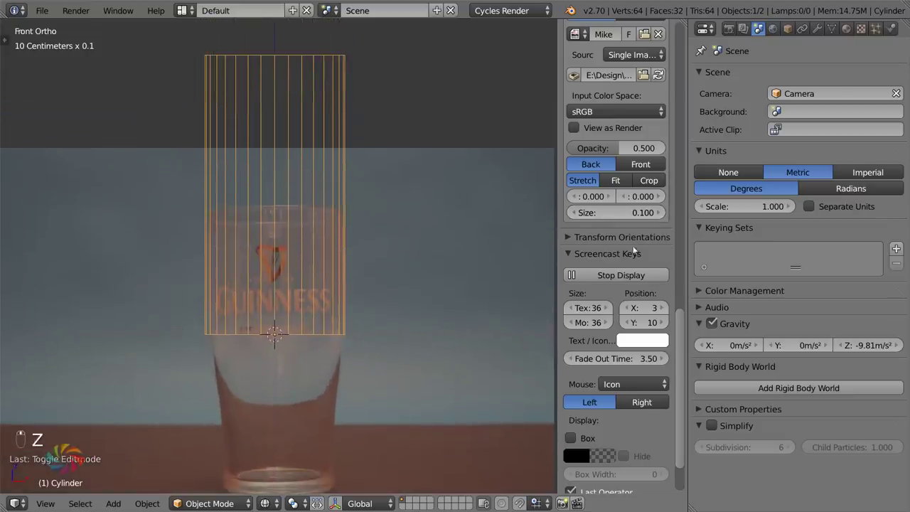
left_click(629, 196)
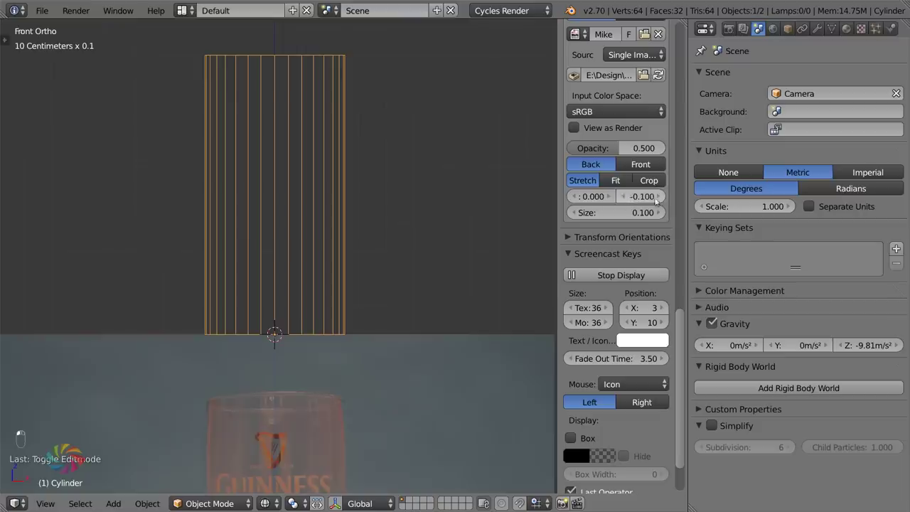
left_click_drag(653, 206, 663, 202)
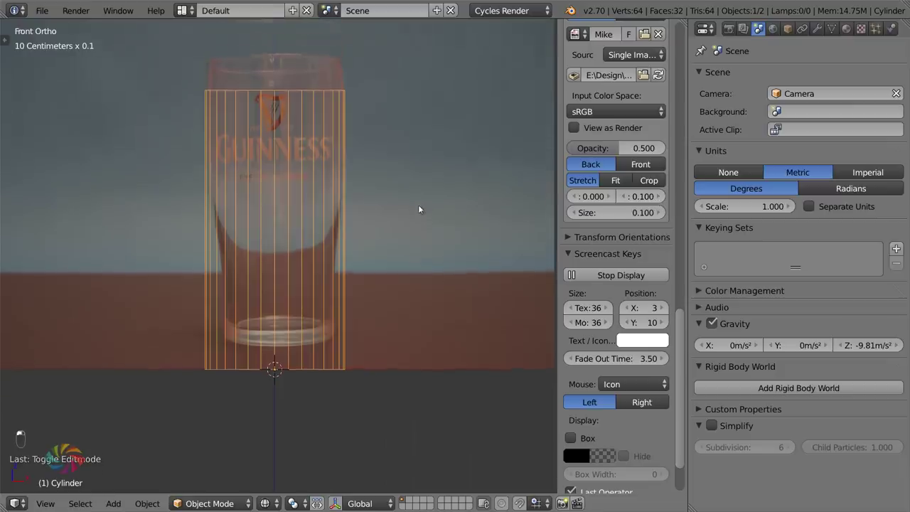
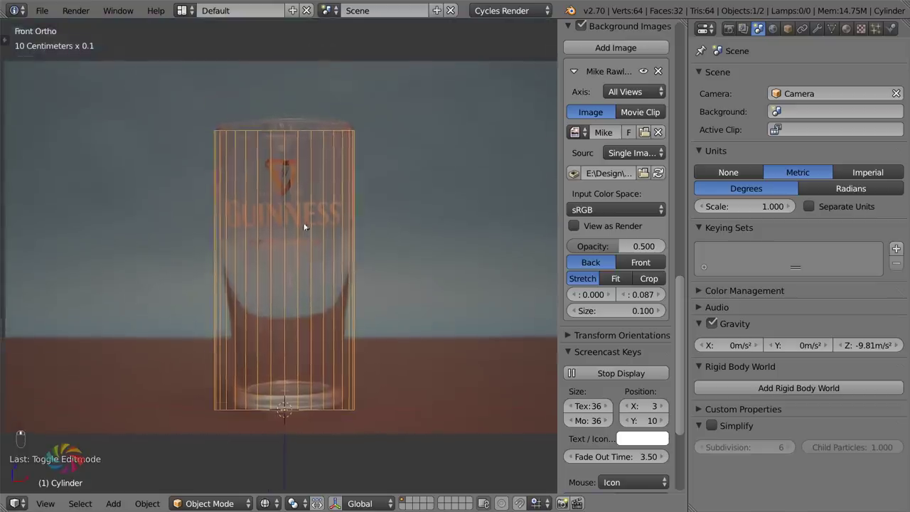
- Widen the tube's top ring to match the glass rim in the photo
key("Tab")
key("g")
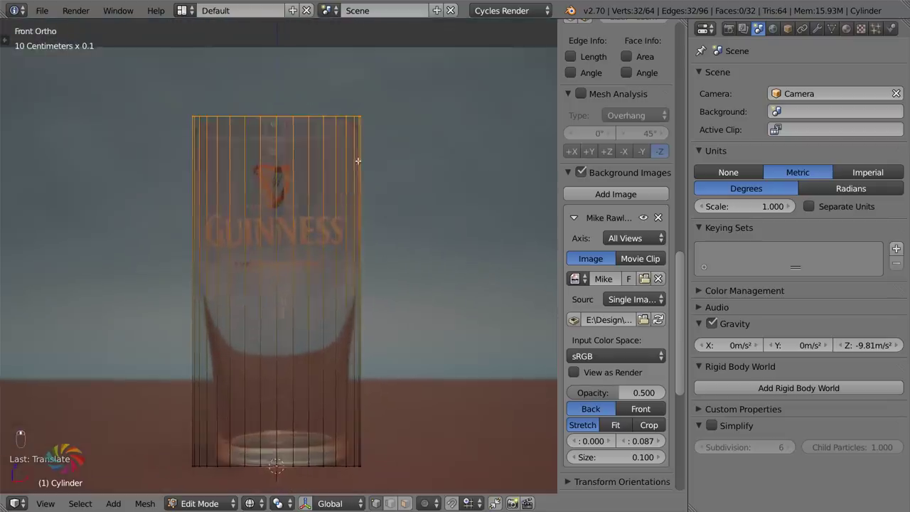
key("Tab")
key("h")
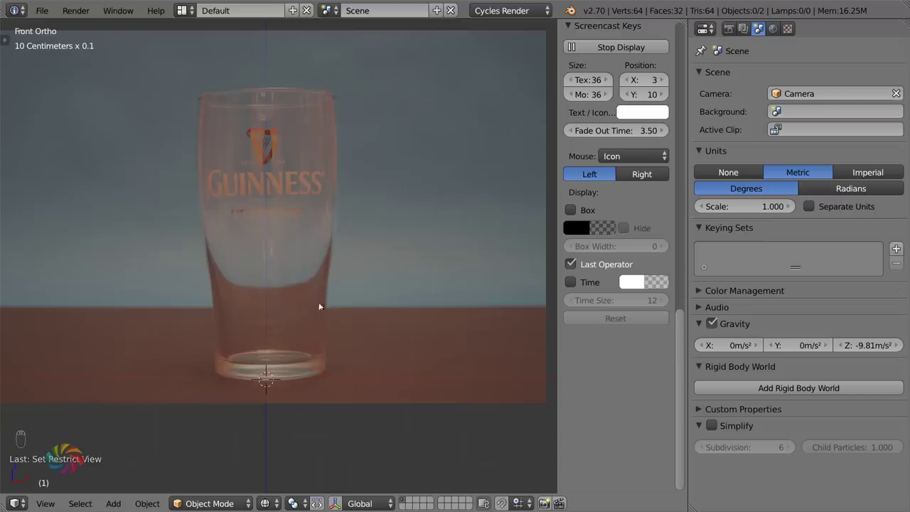
key("alt+h")
- Add loop cuts across the tube and scale them to flare the upper section and taper the base
key("Tab")
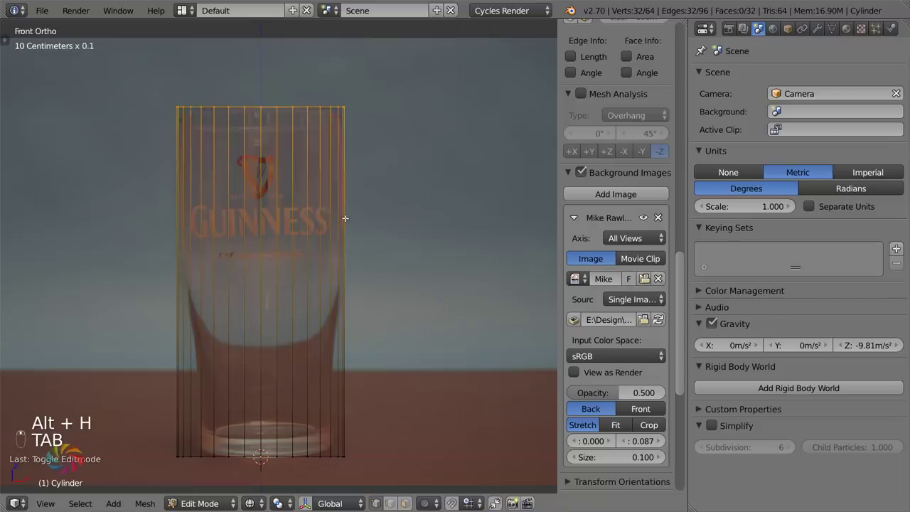
key("ctrl+r")
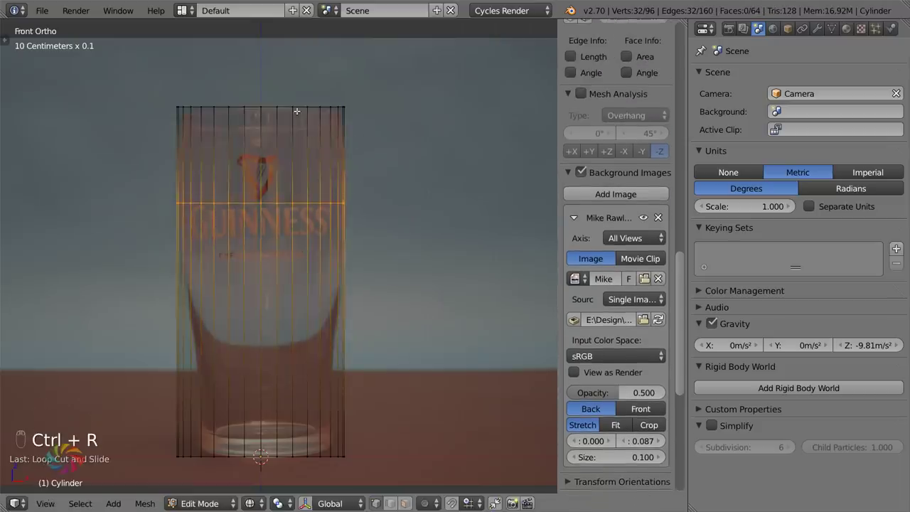
key("s")
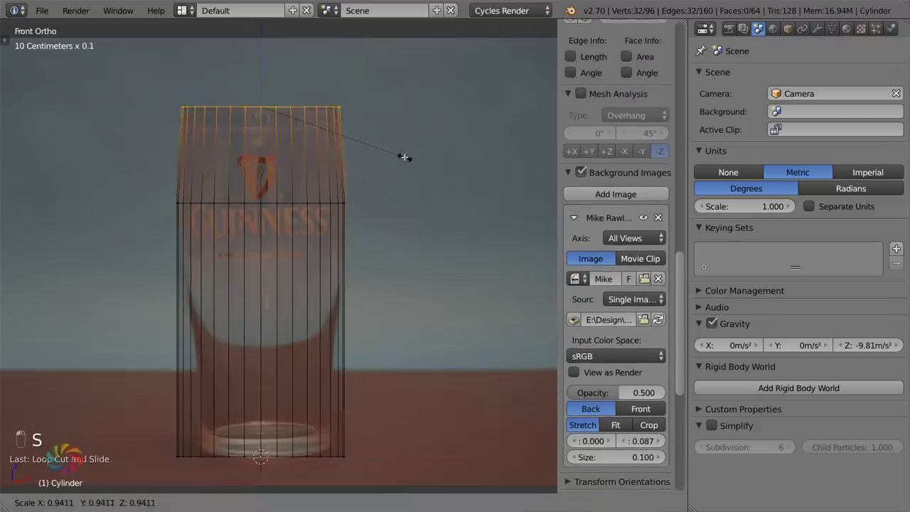
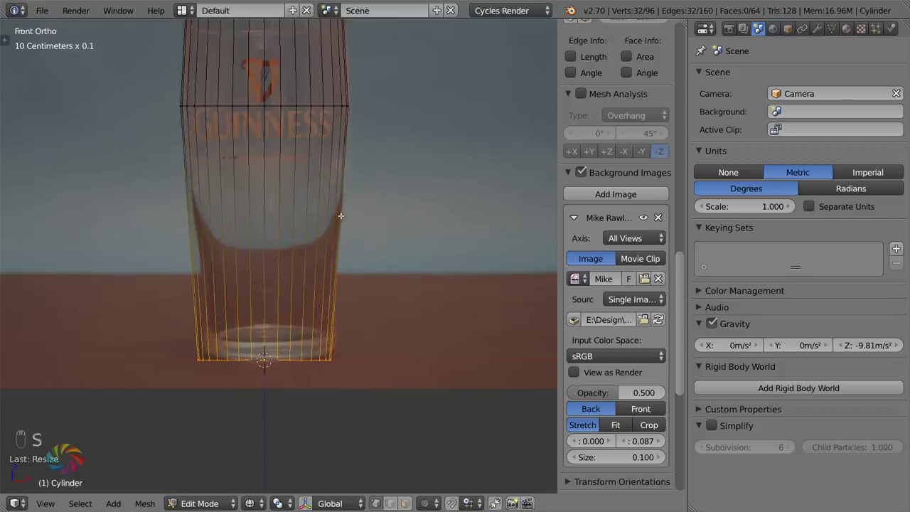
key("ctrl+r")
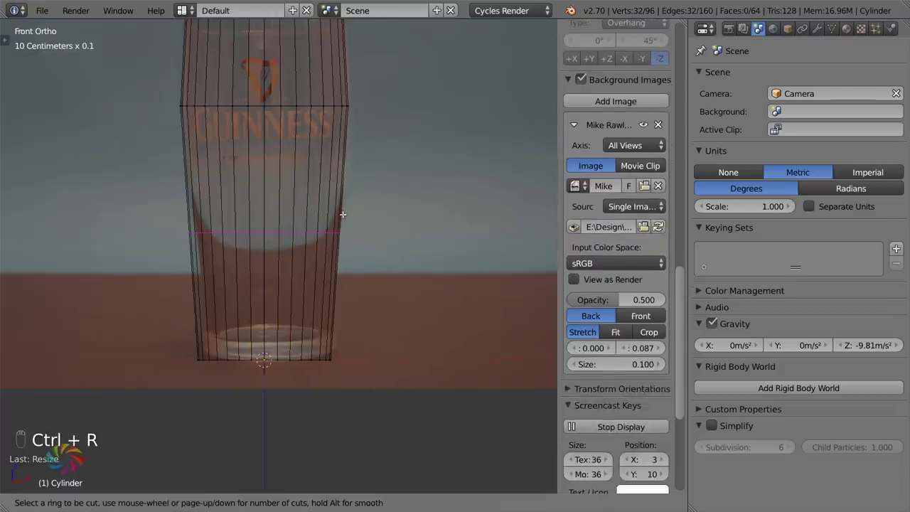
- Taper the lower glass and smooth it with a level-2 subdivision surface shown solid
key("s")
key("Tab")
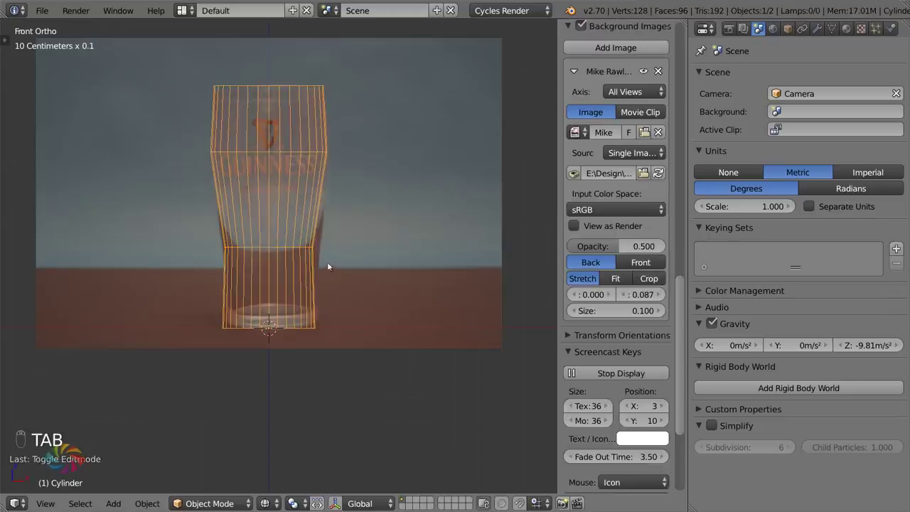
key("ctrl+1")
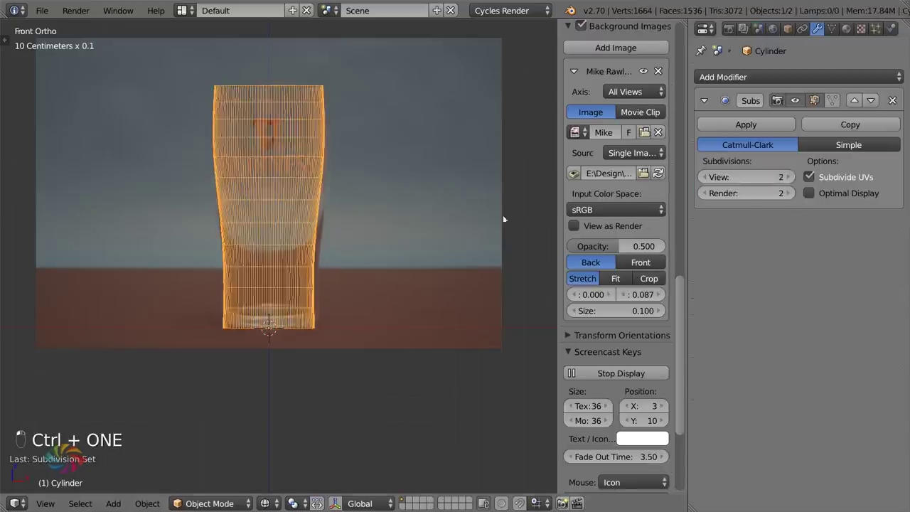
key("t")
key("t")
key("z")
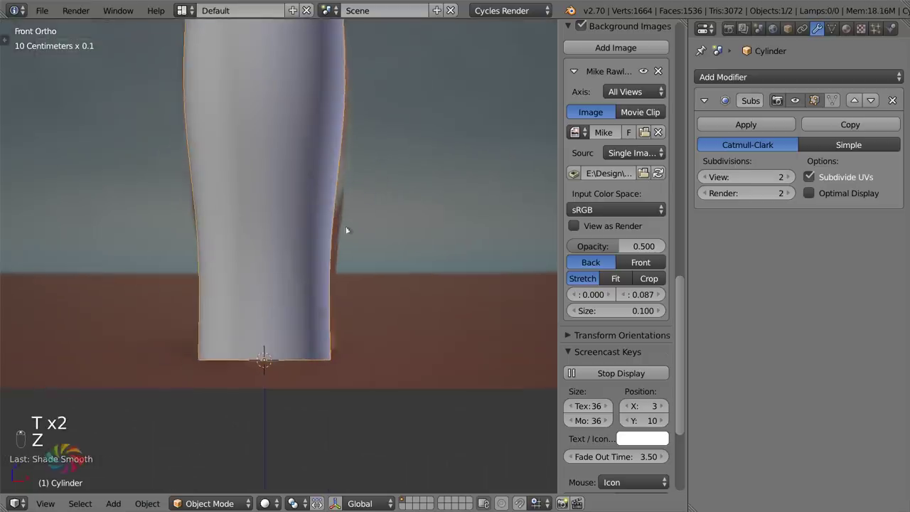
- Rescale edge loops in edit mode to refine the smoothed profile against the photo
key("KP_1")
key("Tab")
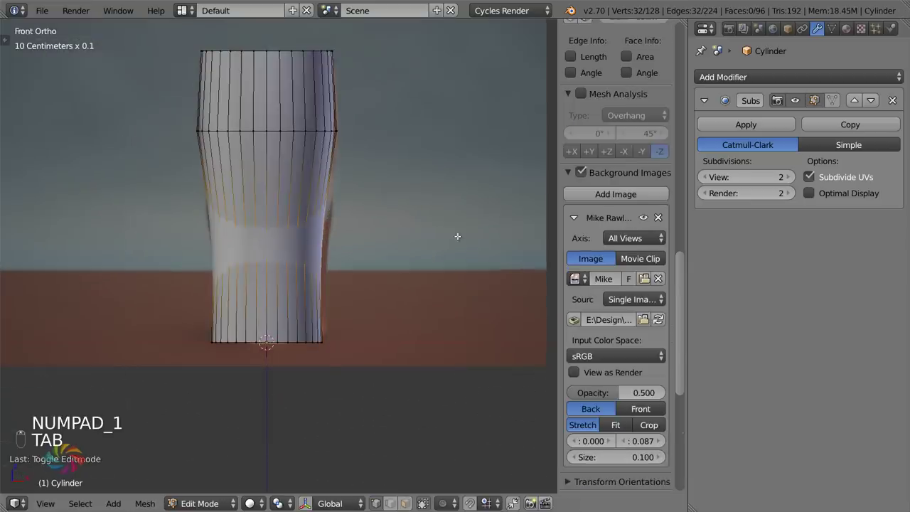
key("s")
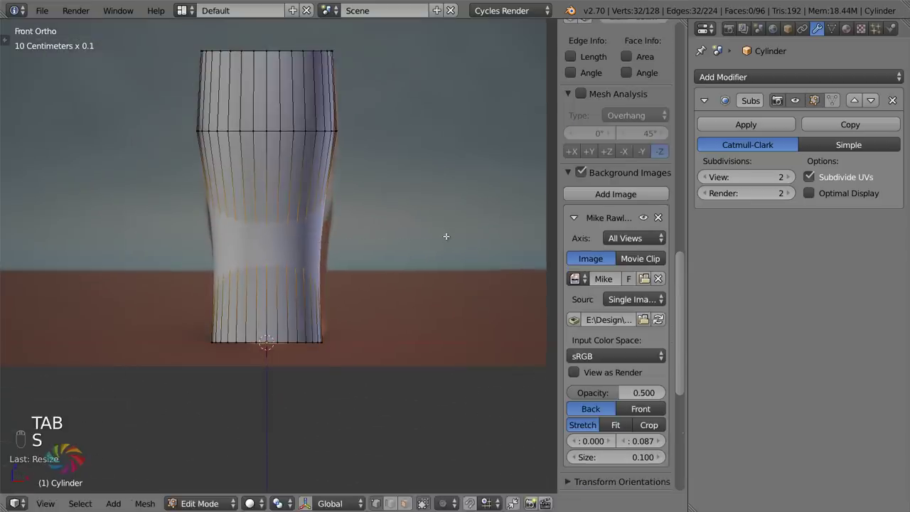
key("Tab")
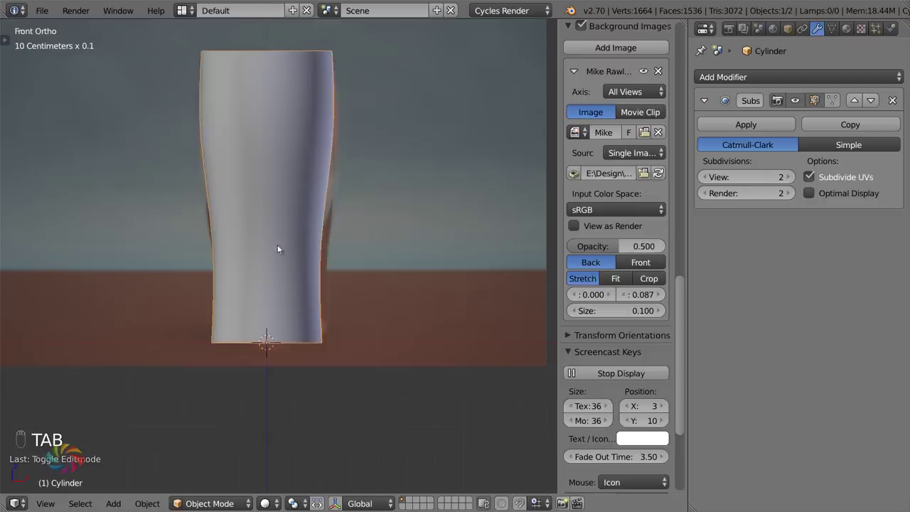
key("Tab")
key("s")
key("Tab")
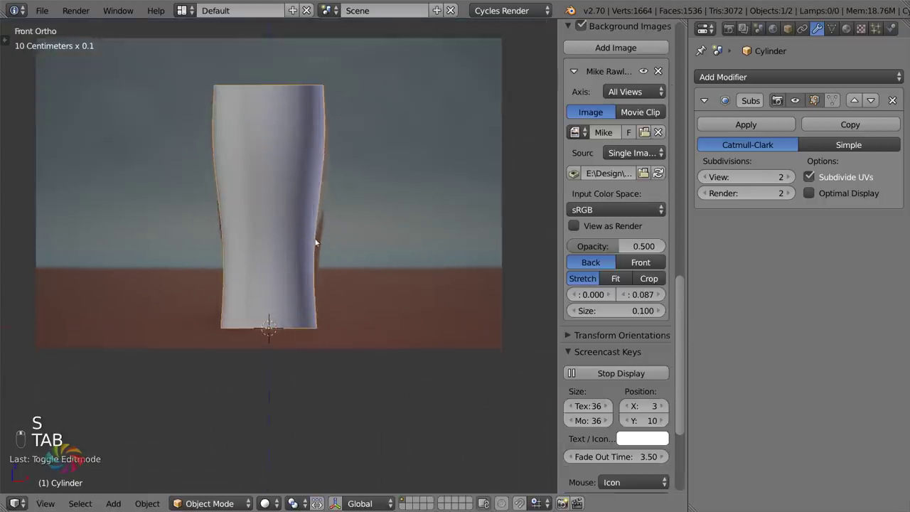
key("KP_1")
- Extrude the glass's bottom edge loop and scale it to zero to close the base at its centre
key("Tab")
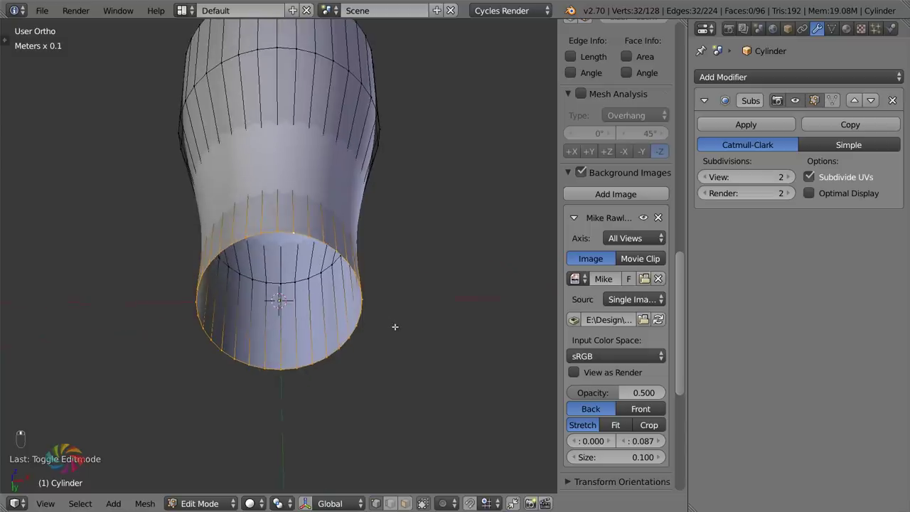
key("f")
key("Tab")
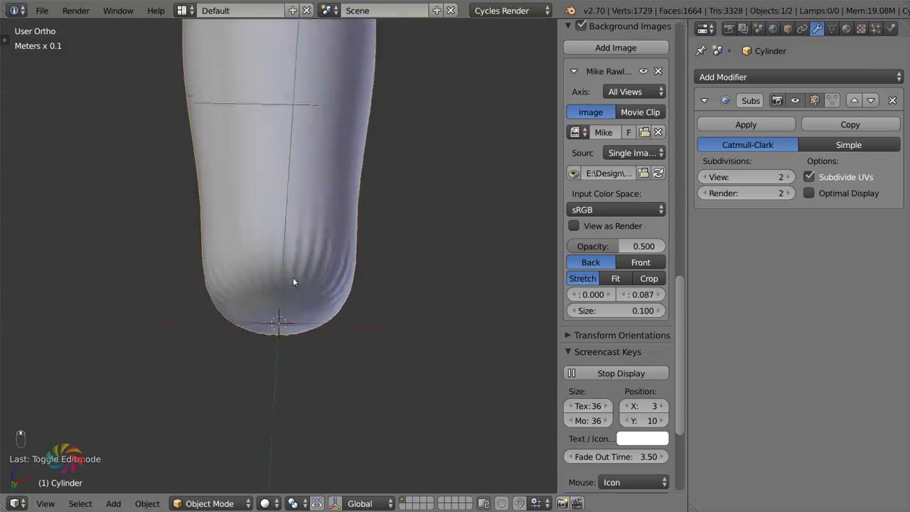
key("Tab")
key("ctrl+z")
key("ctrl+z")
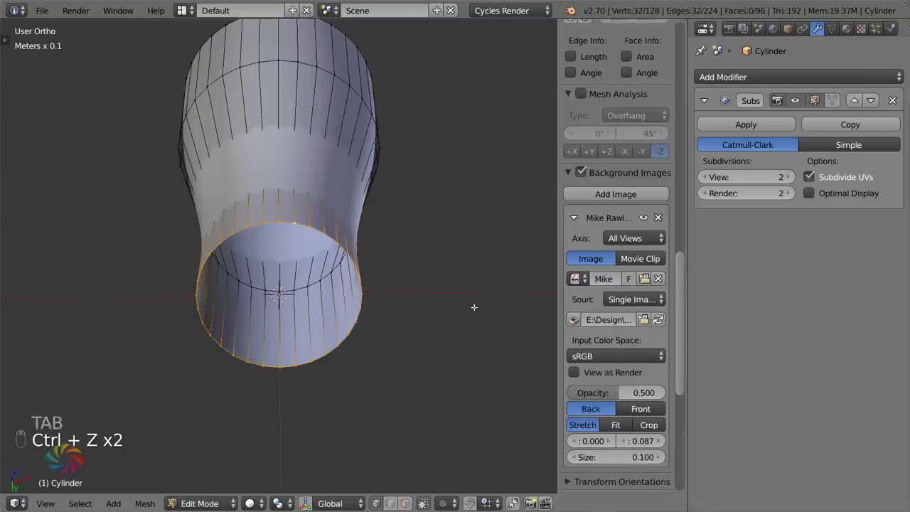
key("e")
key("s")
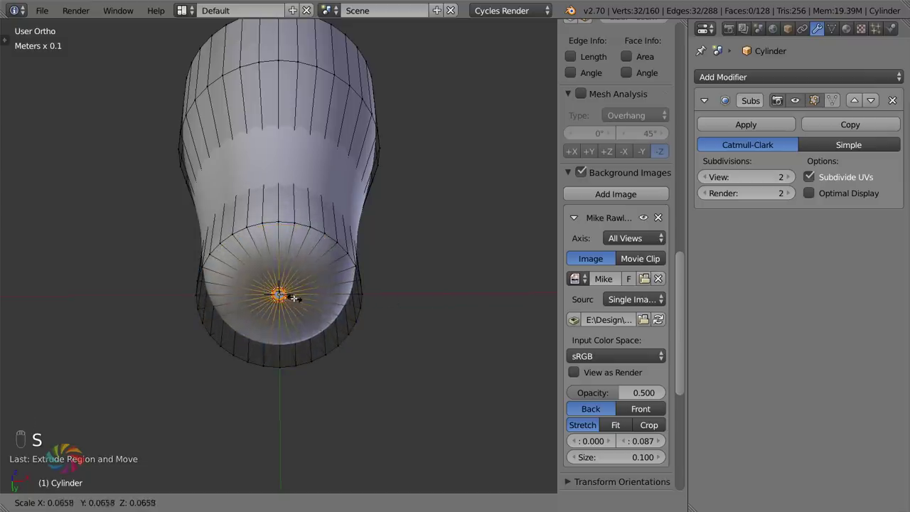
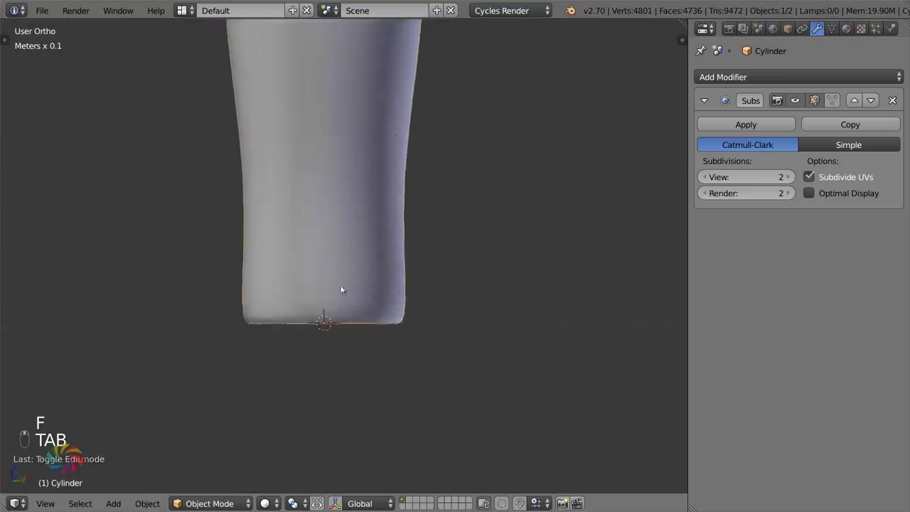
- Add a loop cut near the glass base in front view and slide it to follow the photo
key("KP_1")
key("Tab")
key("ctrl+r")
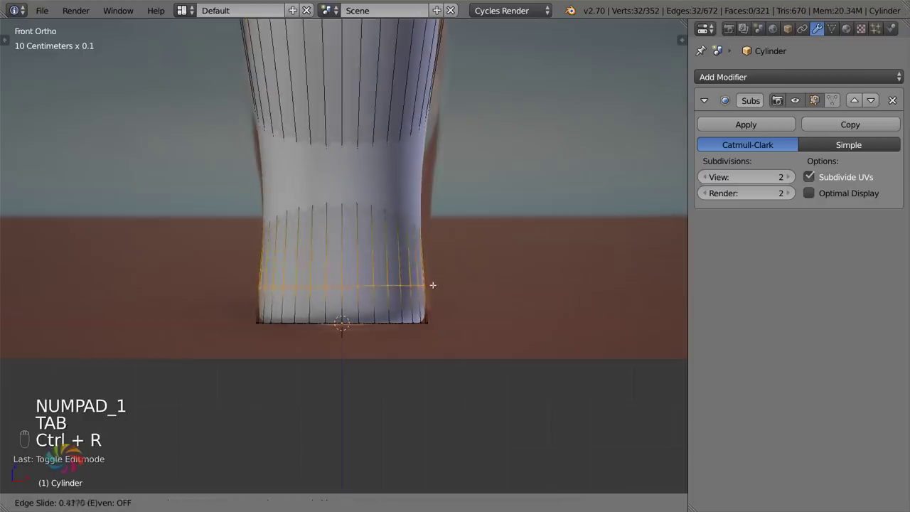
key("Tab")
key("KP_1")
key("KP_4")
key("KP_1")
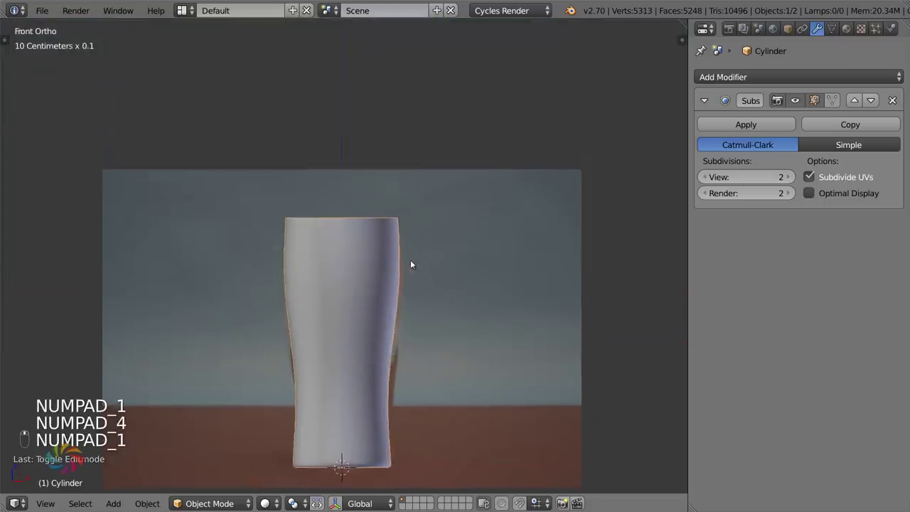
- Hide and unhide the glass to compare its rim against the reference photo
key("KP_1")
key("h")
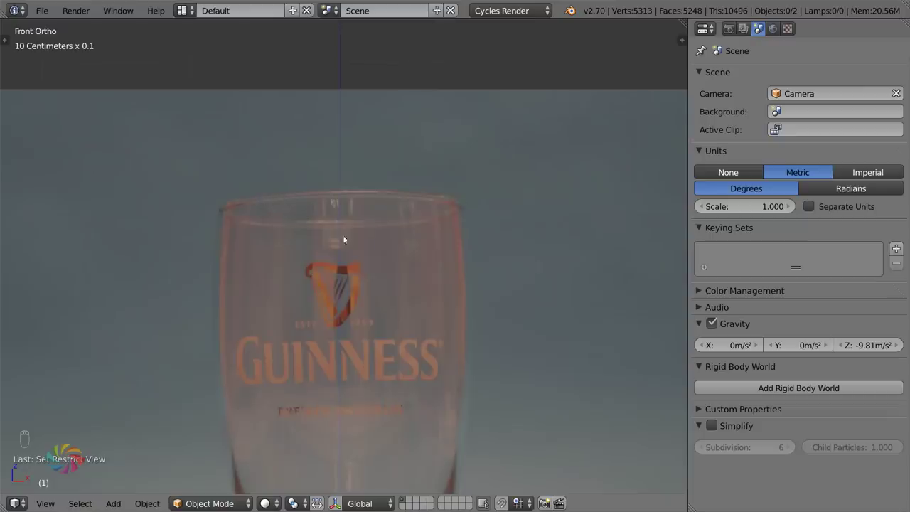
key("alt+h")
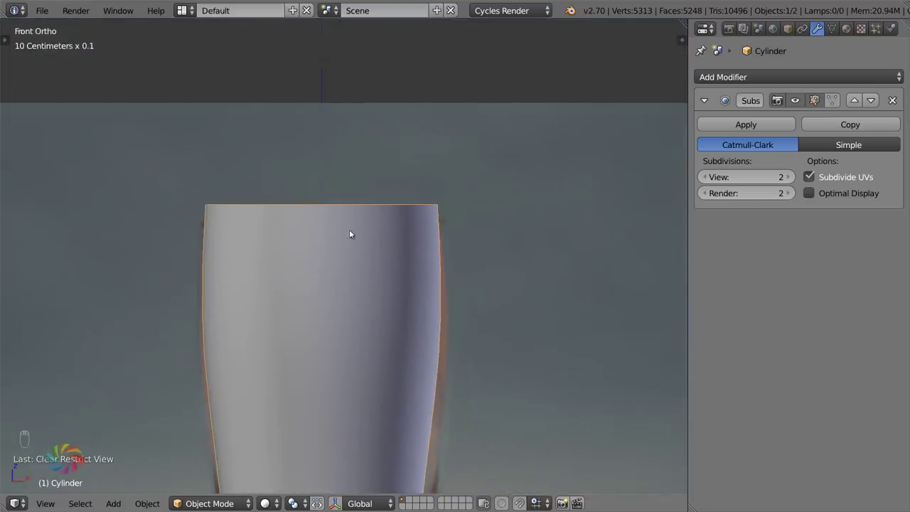
- Add edge rings just below the glass rim
key("Tab")
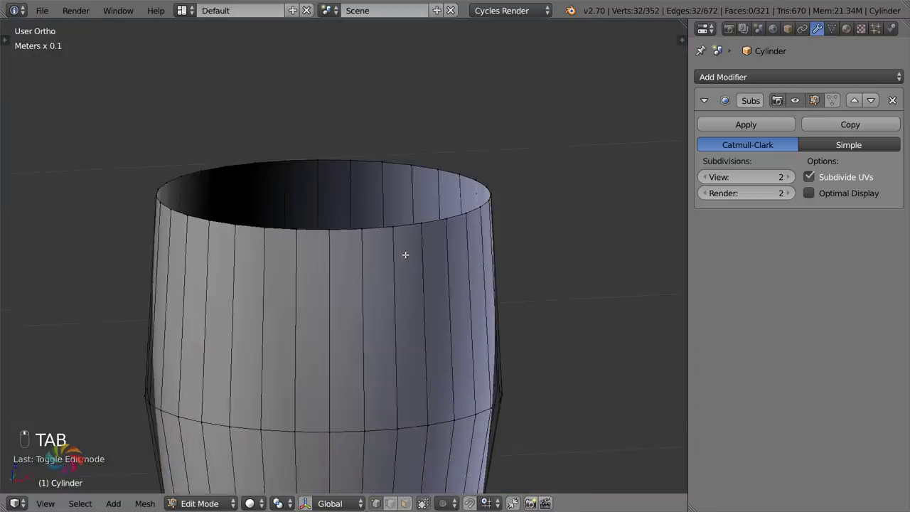
key("ctrl+r")
key("ctrl+r")
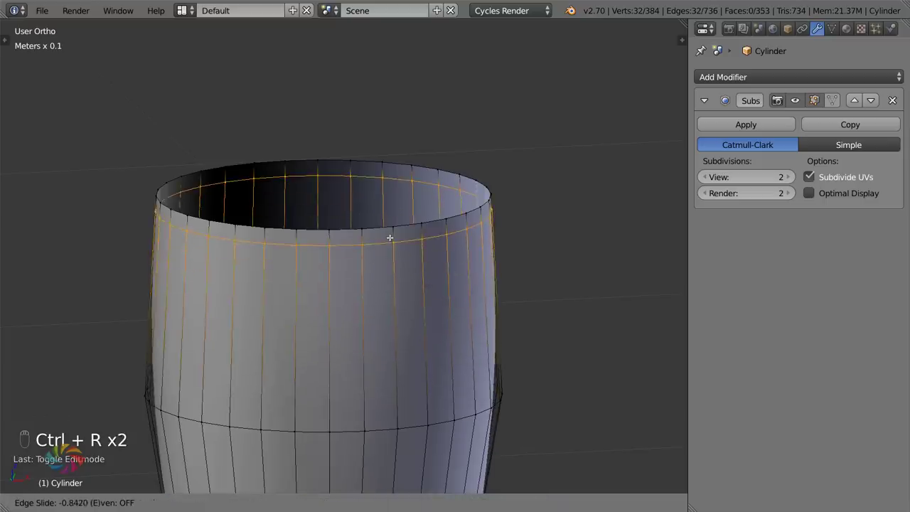
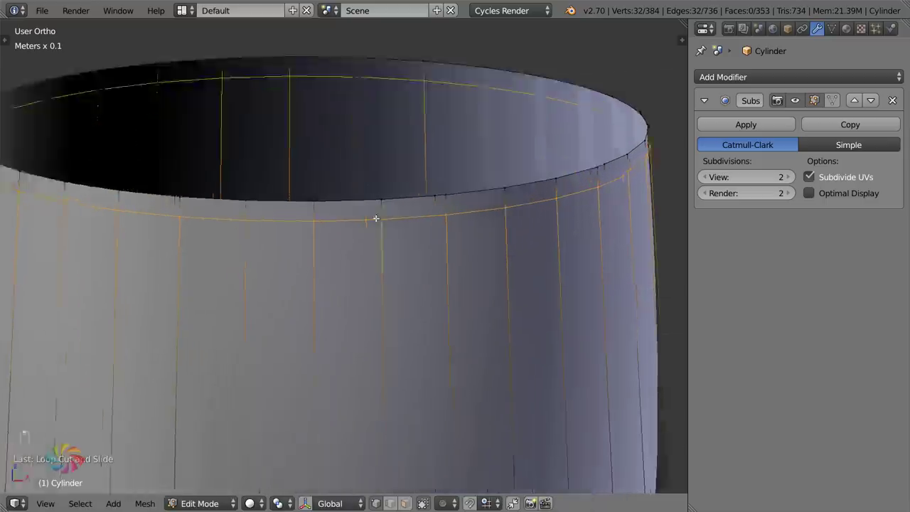
key("ctrl+r")
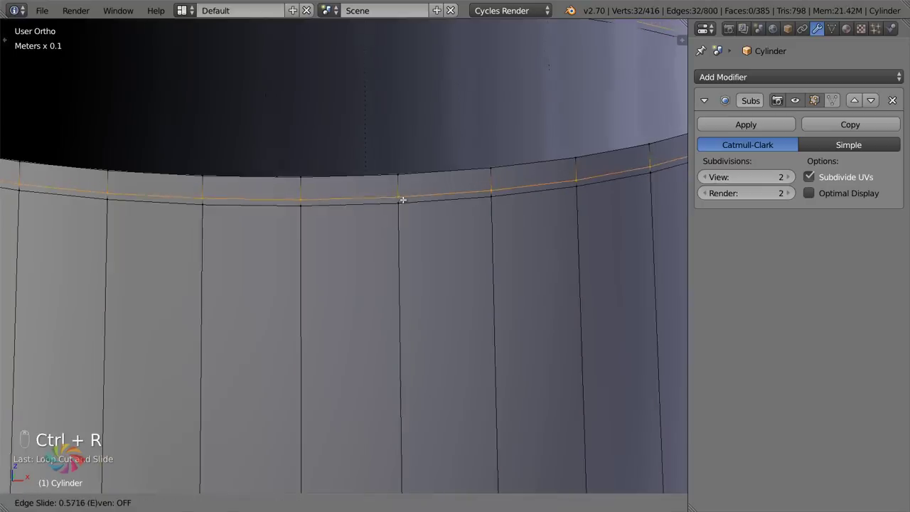
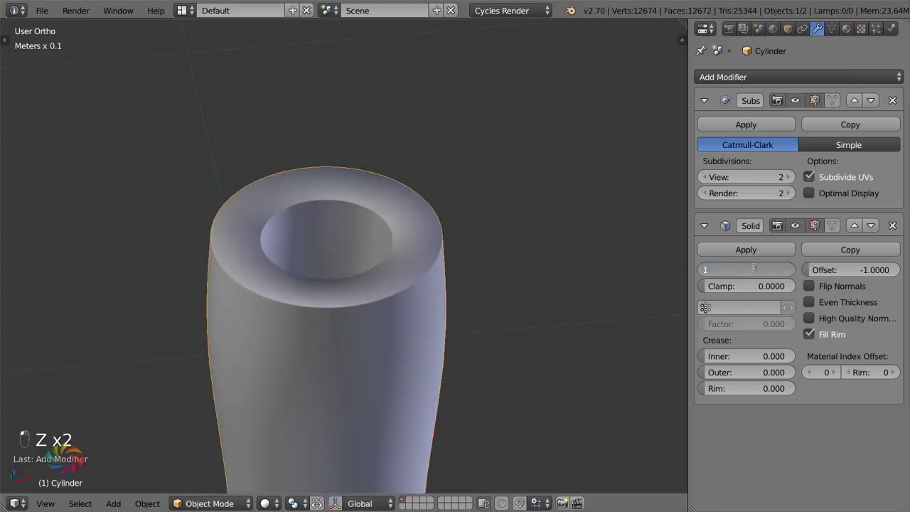
- Apply a Solidify modifier with 1 mm thickness and offset -1 for thin glass walls
key("m")
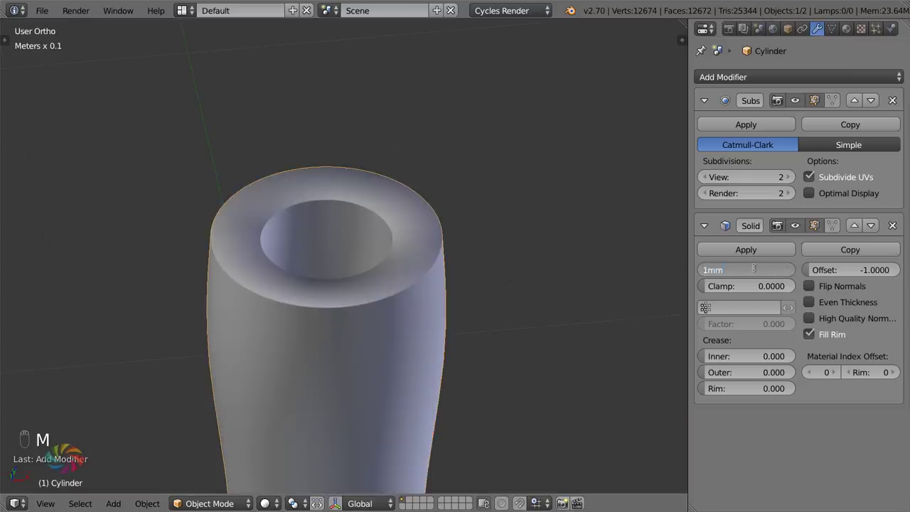
left_click_drag(391, 286, 356, 288)
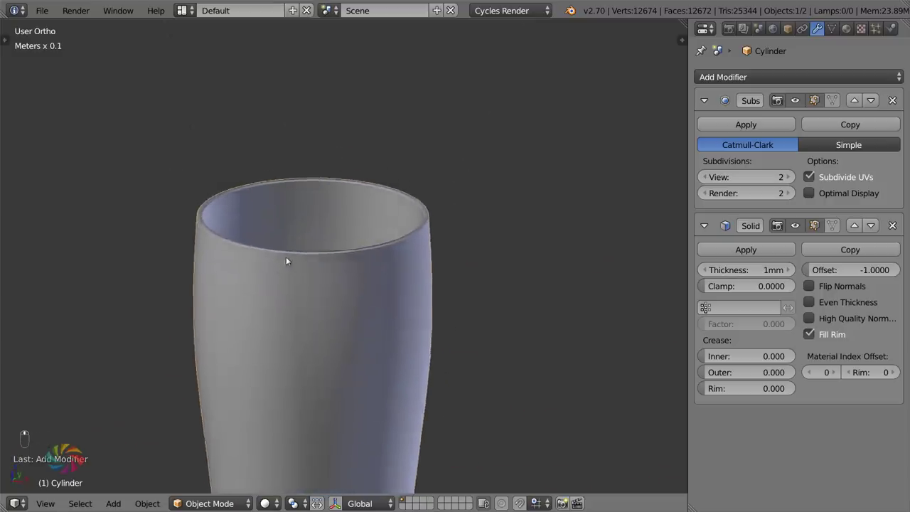
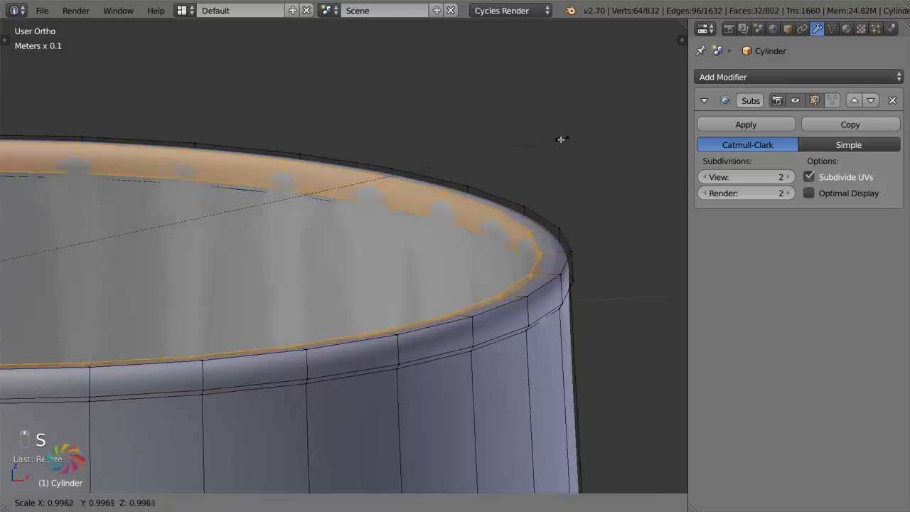
- Nudge the rim edge loop and check the rounded lip in Object Mode
key("Tab")
key("Tab")
key("g")
key("Tab")
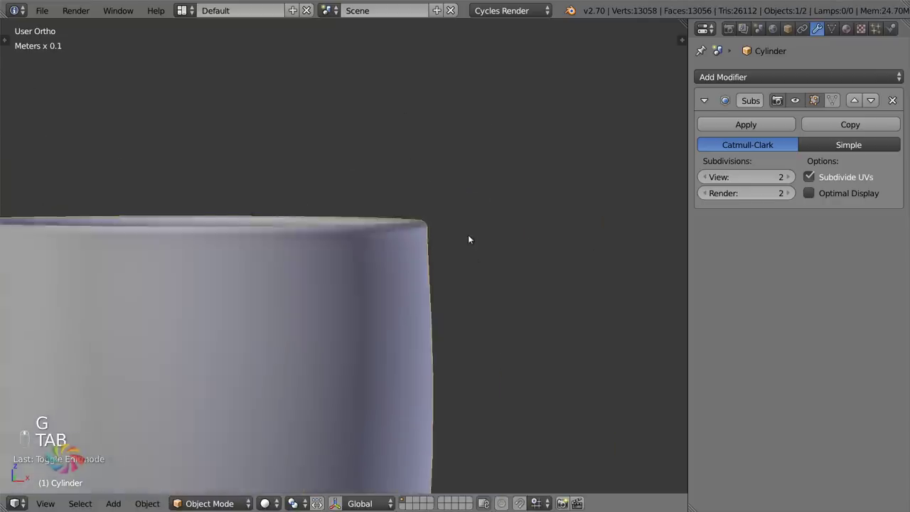
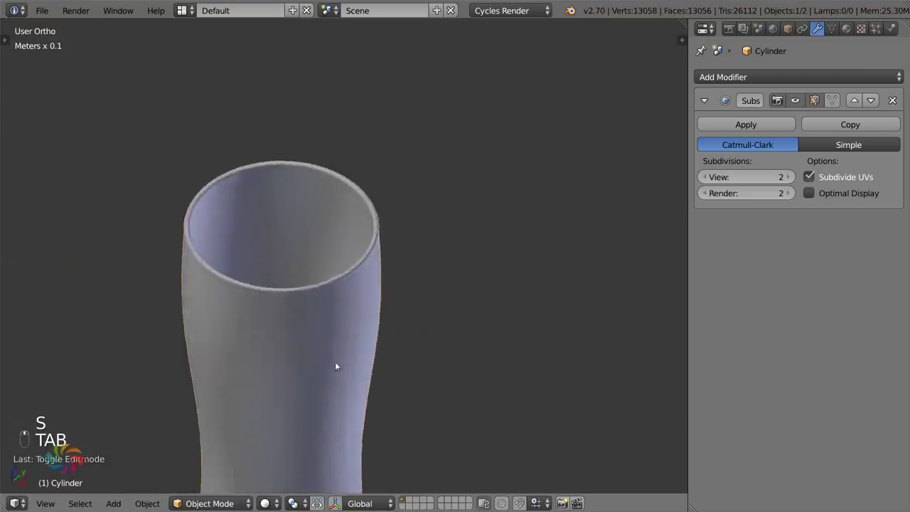
- Back in Edit Mode, rescale the selected rim ring to refine the rounded lip
key("Tab")
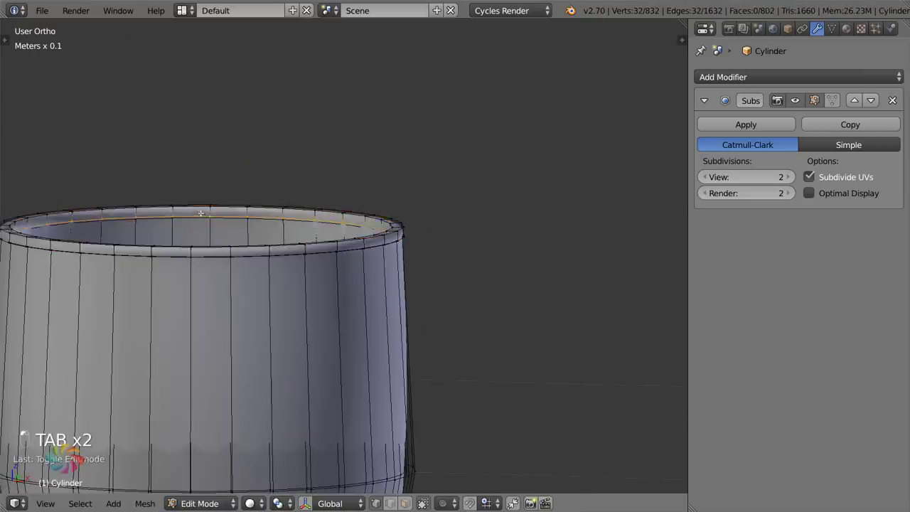
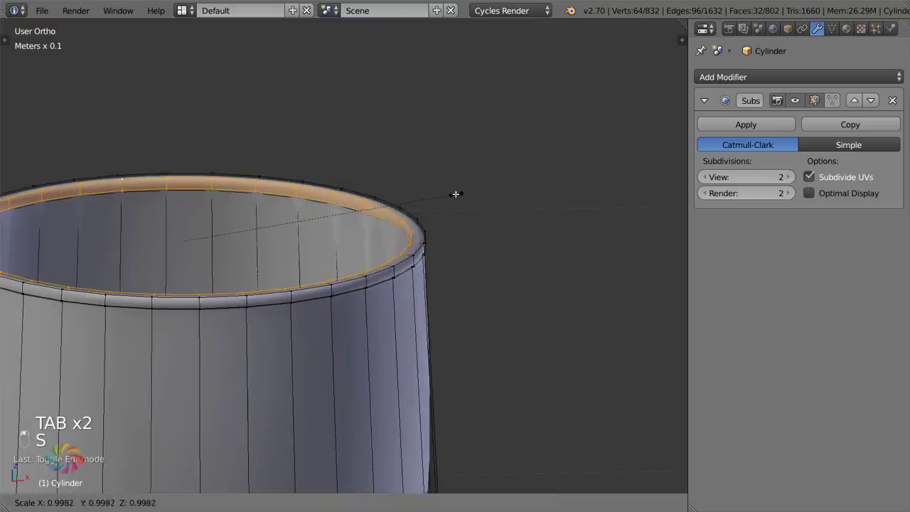
key("s")
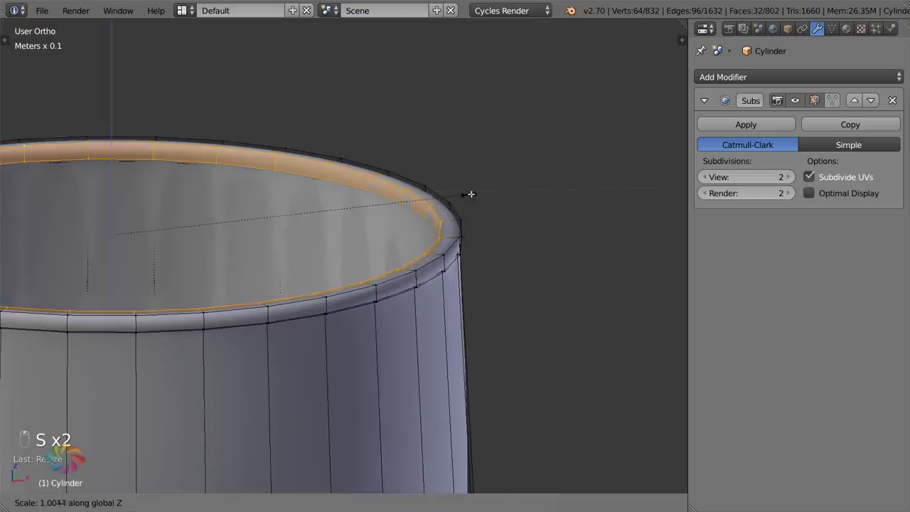
key("g")
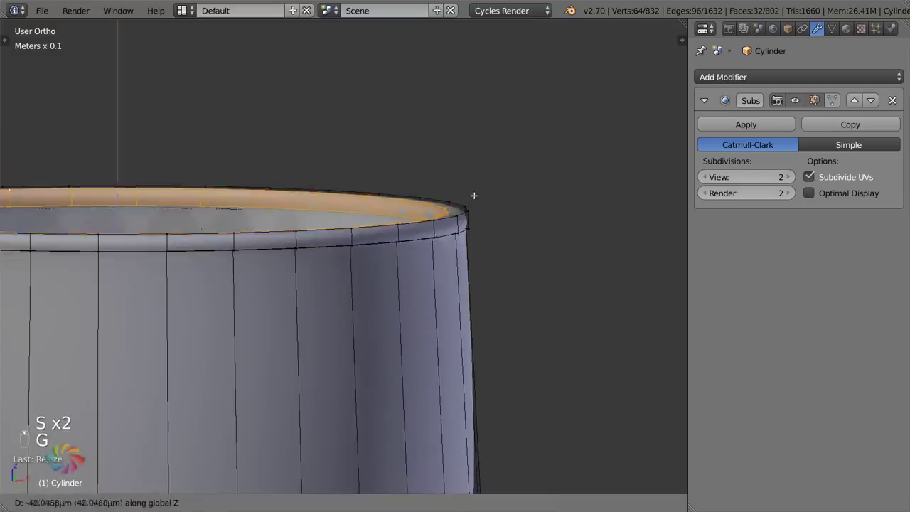
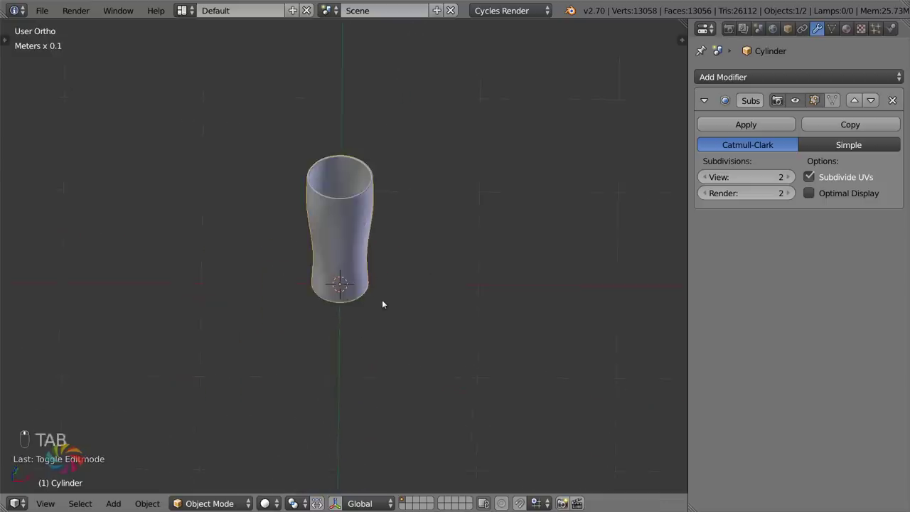
- View the glass from Front Ortho as a wireframe and frame the base of the reference photo
key("KP_1")
key("z")
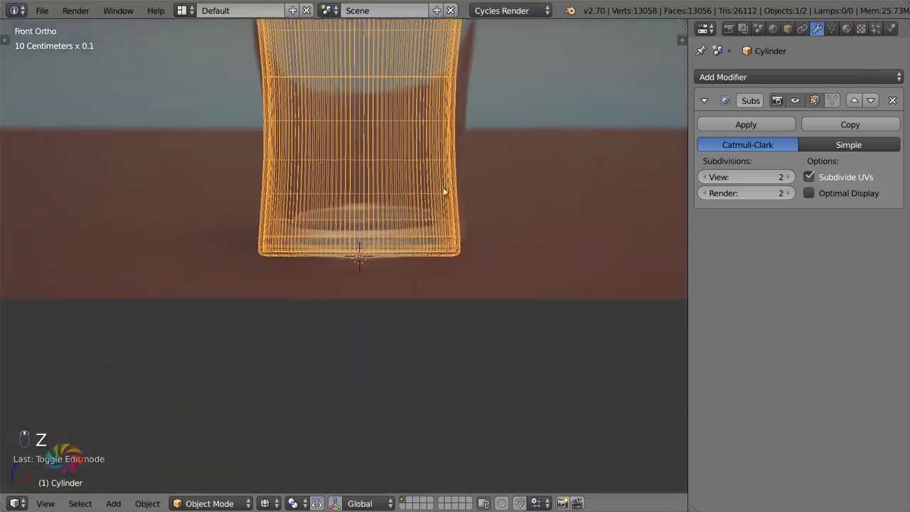
key("h")
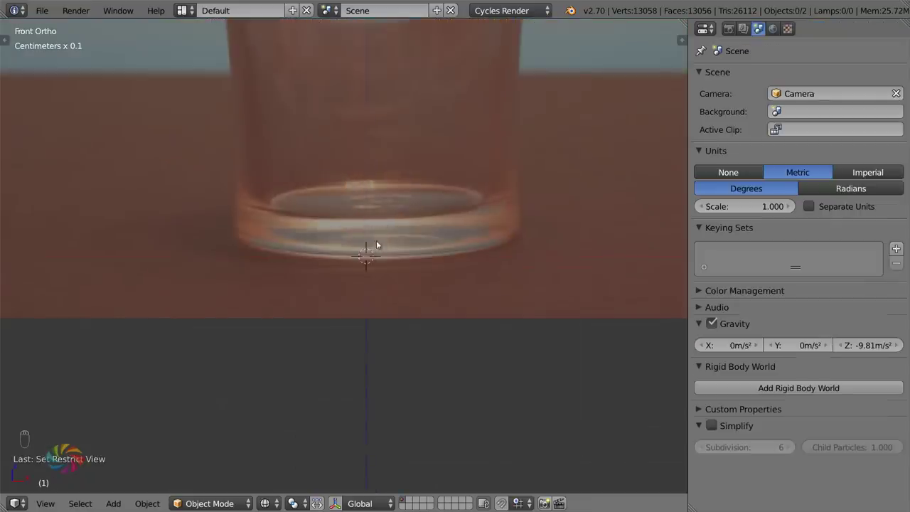
left_click_drag(425, 179, 356, 358)
key("alt+h")
left_click_drag(394, 321, 422, 237)
- Adjust the background image in the N panel, reselect the glass and enter Edit Mode at its base
key("n")
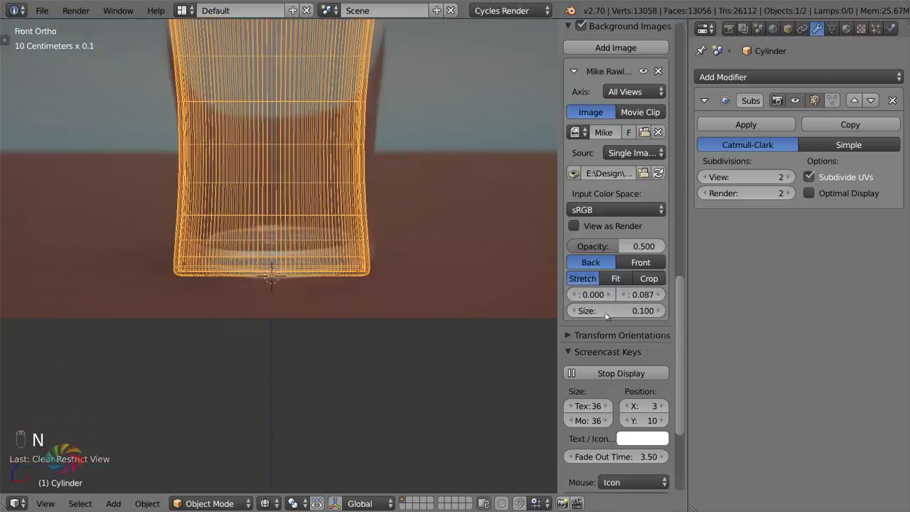
key("n")
left_click(441, 286)
key("Tab")
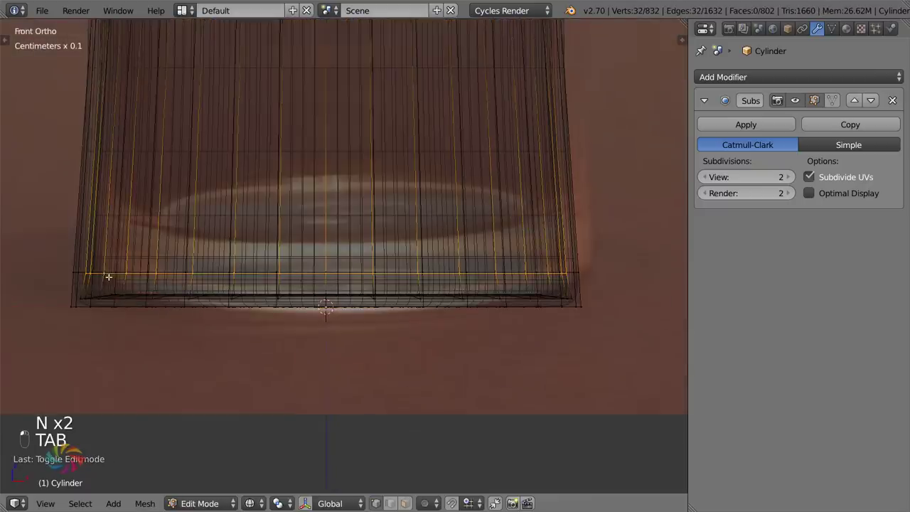
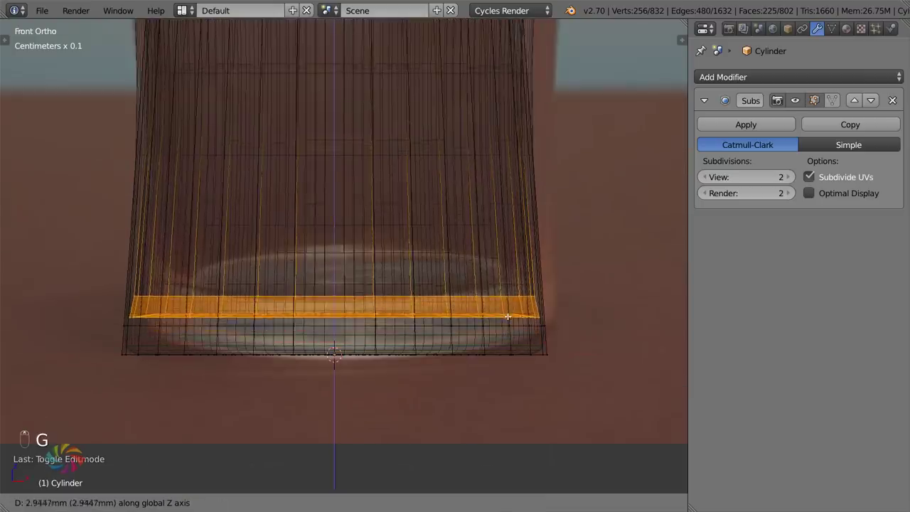
- Select the bottom edge band, move it up, flatten it to one level and scale it outward to thicken the base
key("z")
key("z")
key("z")
key("KP_1")
key("z")
key("g")
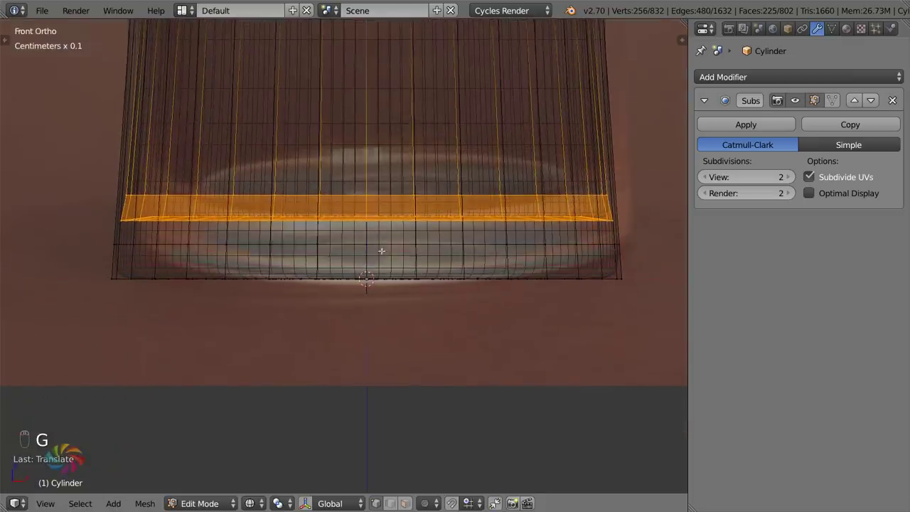
key("a")
key("b")
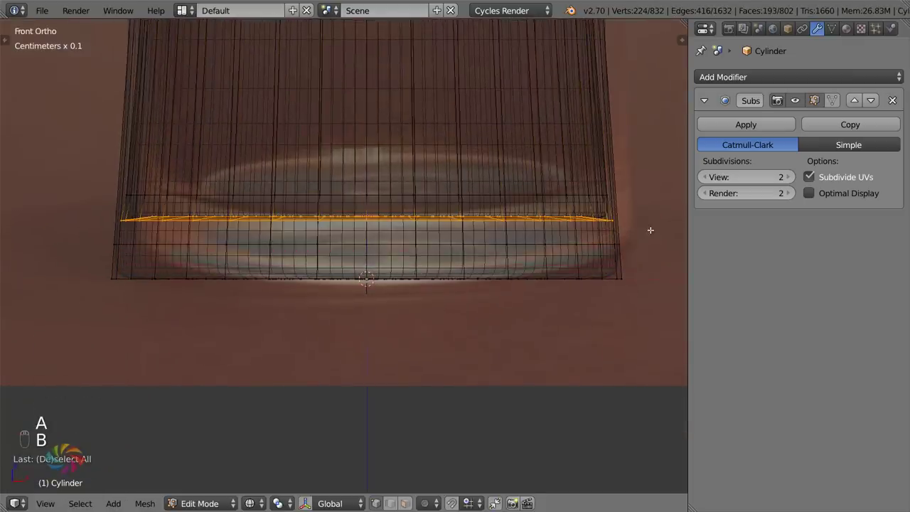
key("s")
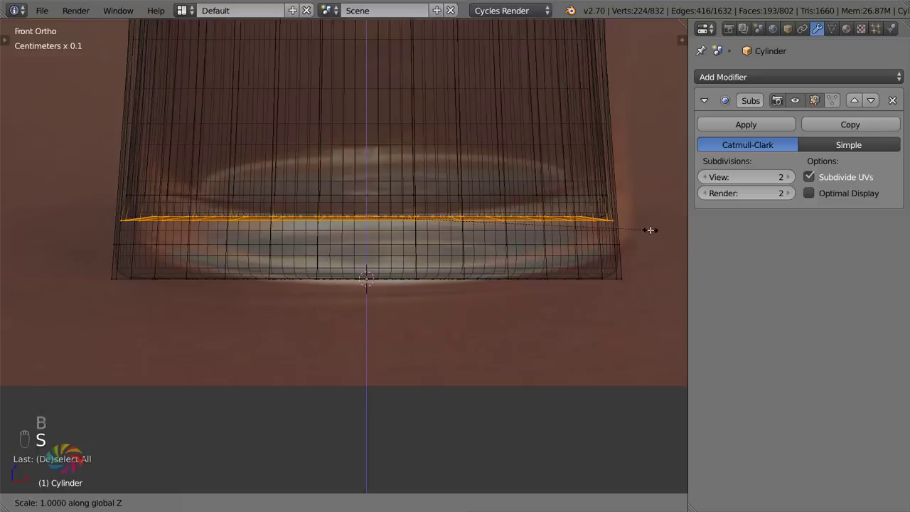
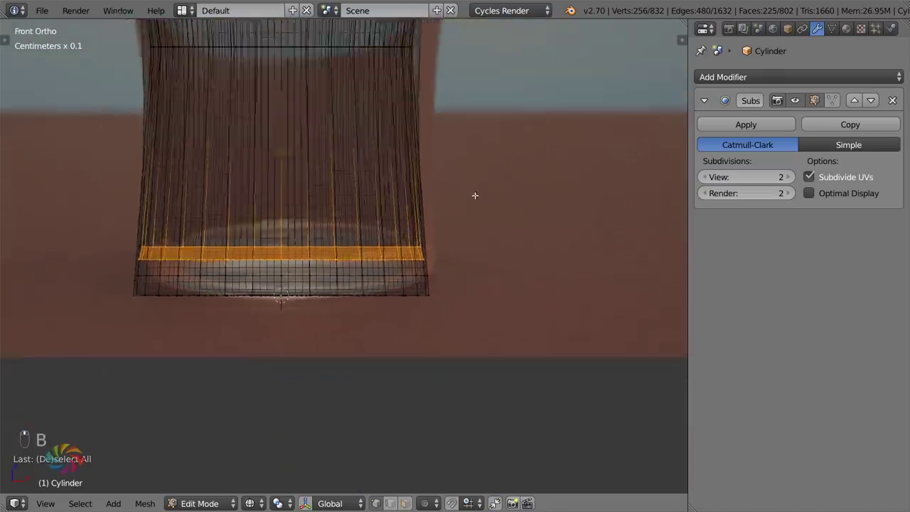
- Resize and level the next ring of the base to match the reference glass bottom
key("s")
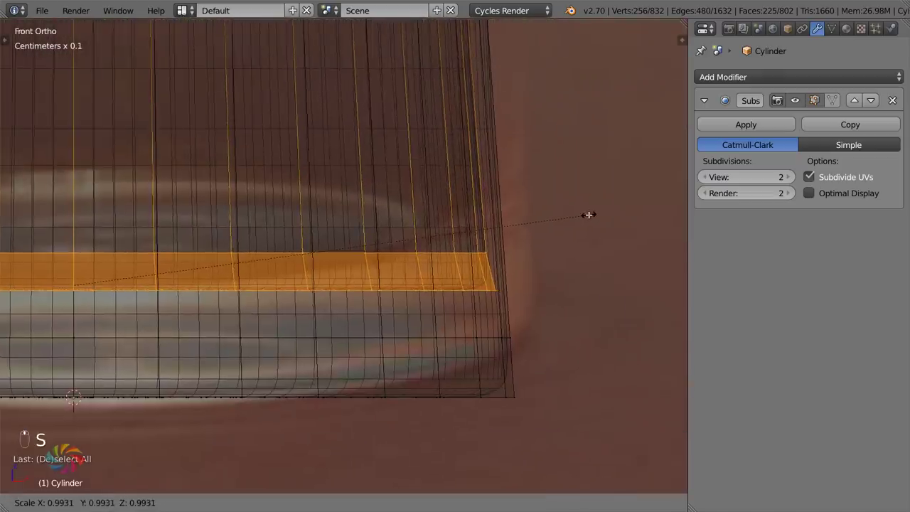
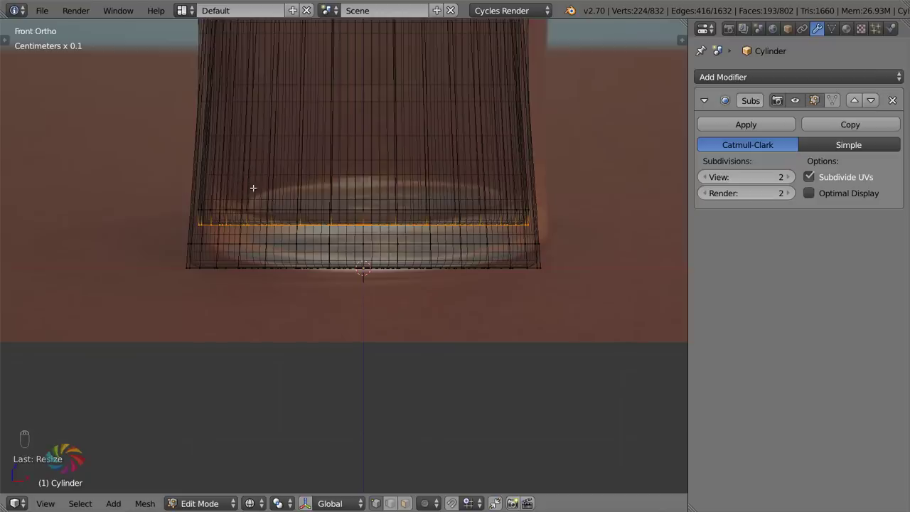
key("a")
key("b")
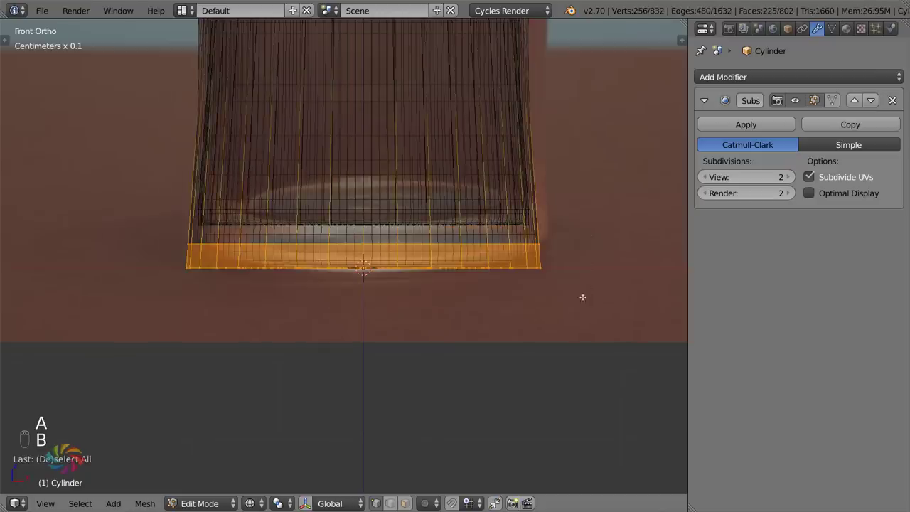
key("h")
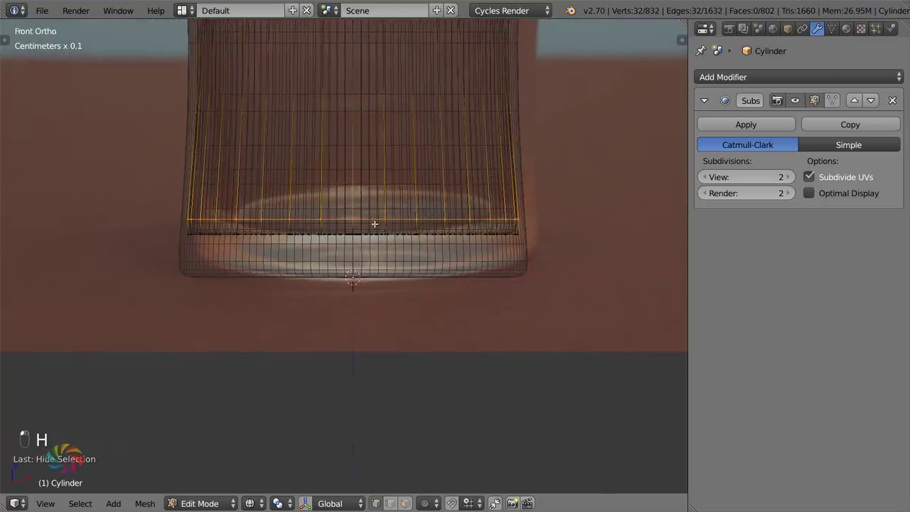
- Isolate the inner bottom ring, fill it to form the glass floor, then unhide the rest
key("h")
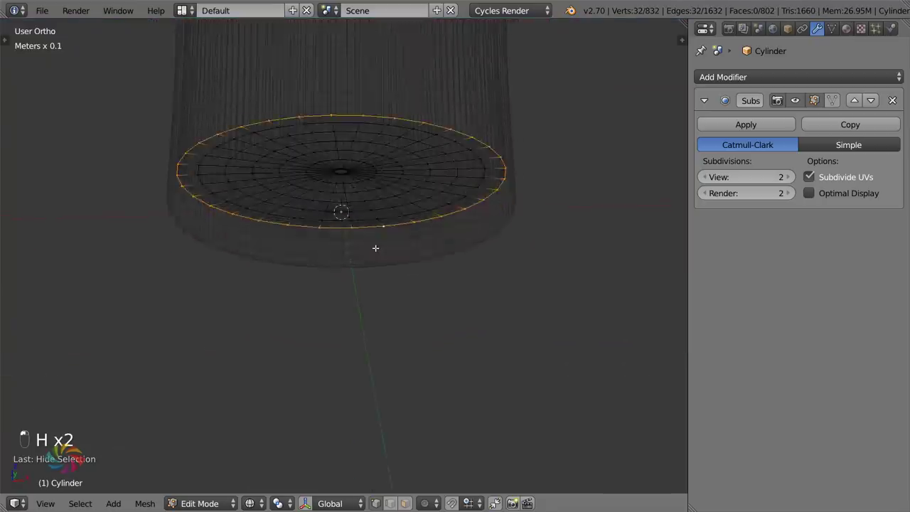
key("z")
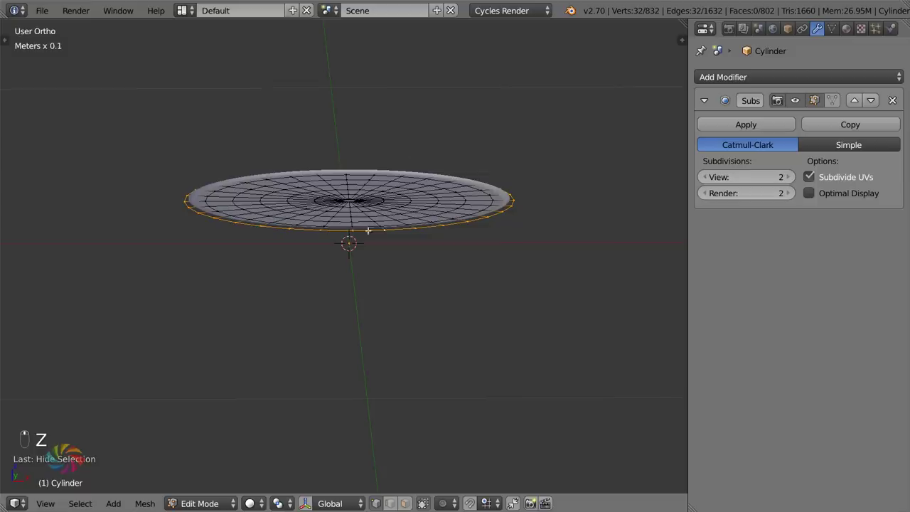
key("o")
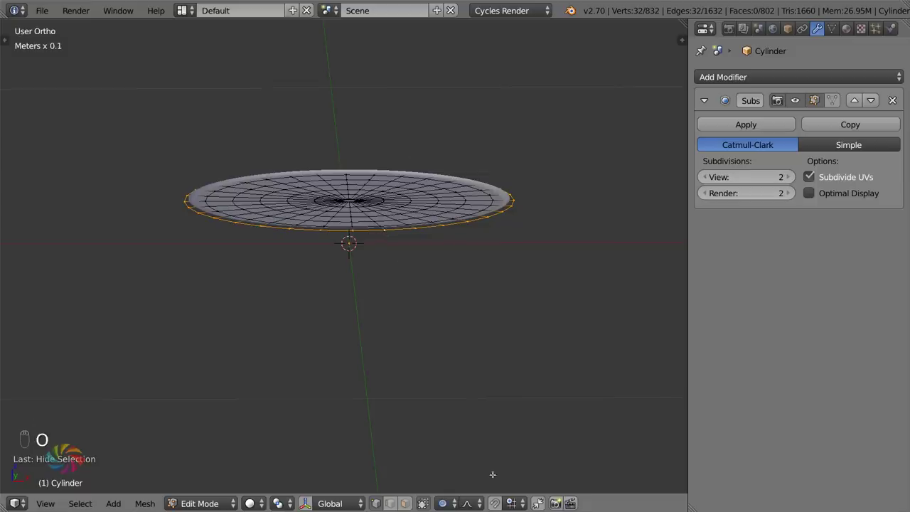
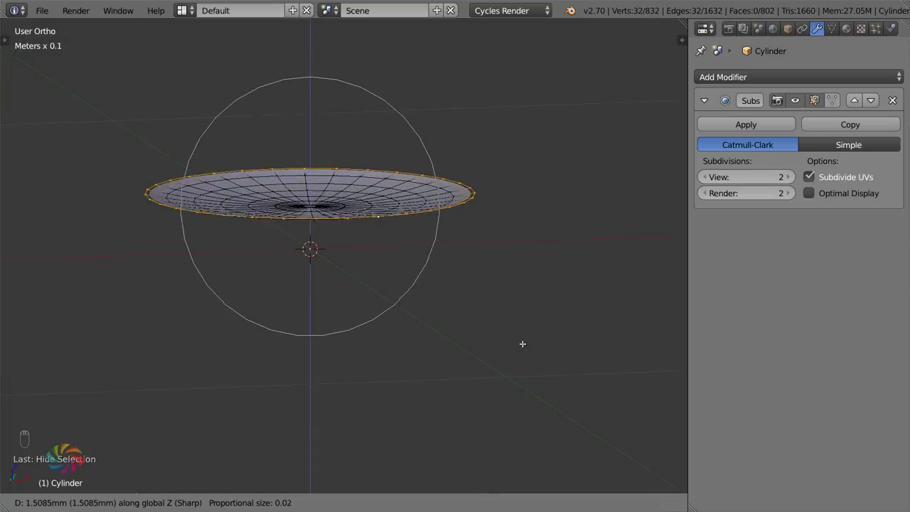
key("alt+h")
key("z")
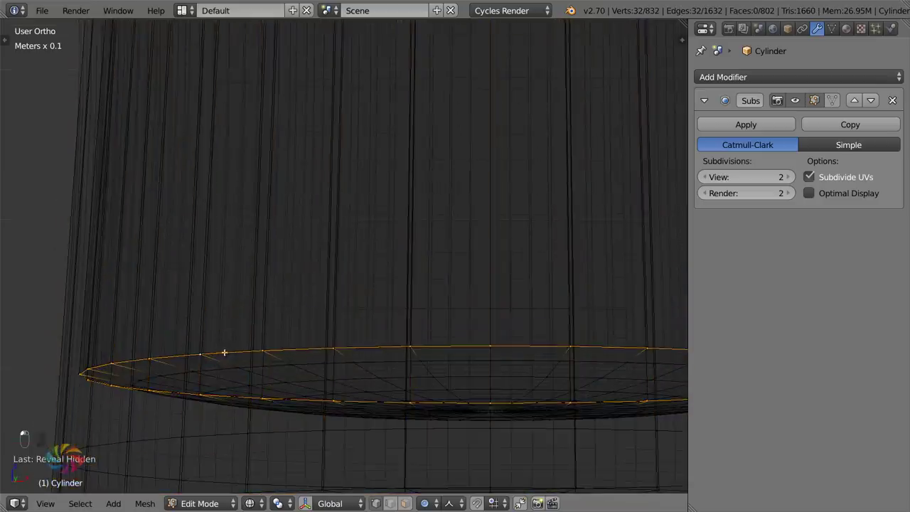
- From the front view, lower the floor's centre so the inner floor curves slightly
key("g")
key("o")
key("KP_1")
key("g")
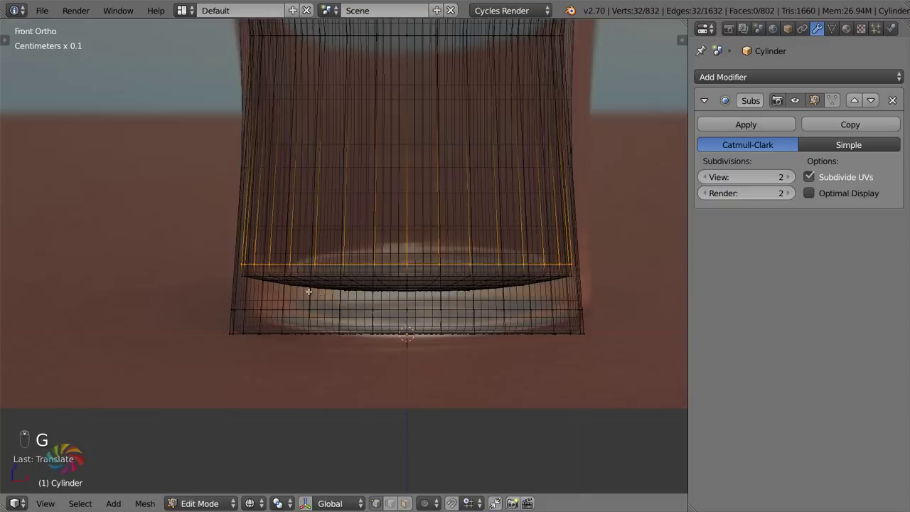
- Fine-tune the floor band's scale, checking between Edit and Object Mode, and finish editing
key("Tab")
key("Tab")
key("b")
key("s")
key("Tab")
key("Tab")
key("s")
key("s")
key("Tab")
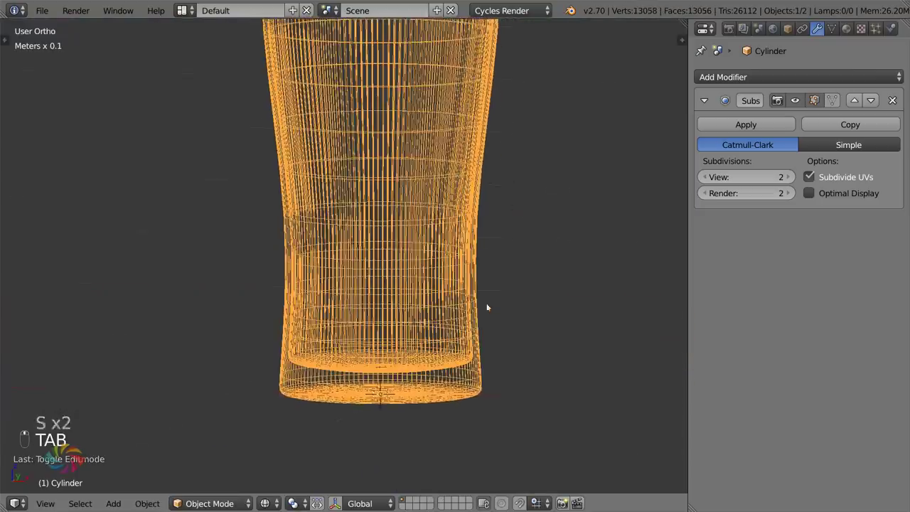
key("z")
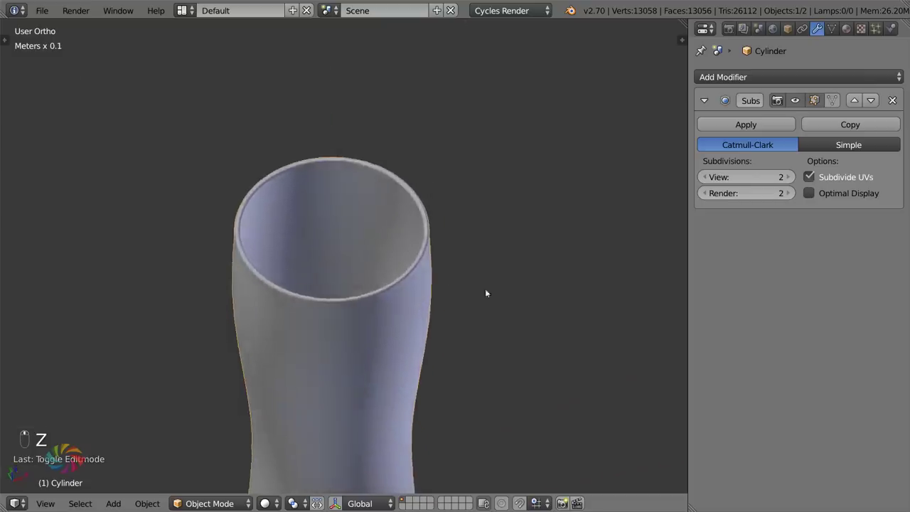
key("z")
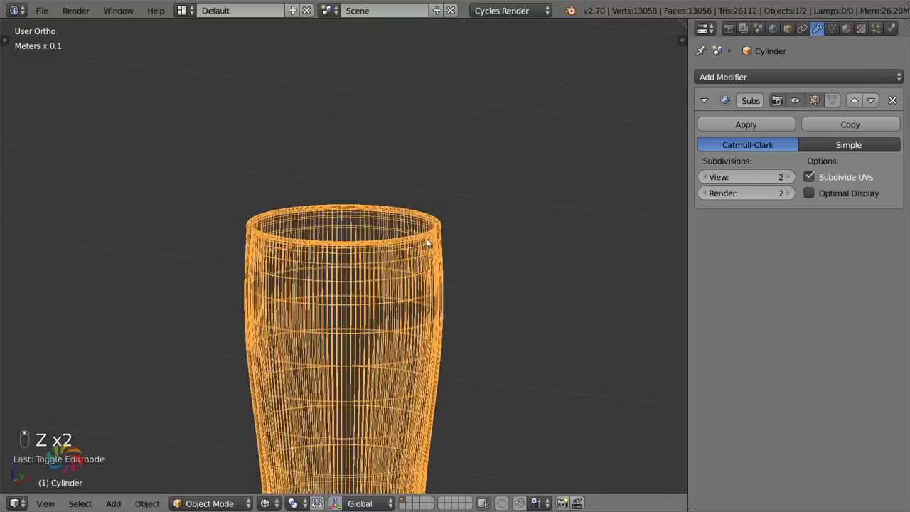
key("KP_1")
key("n")
left_click_drag(663, 169, 404, 249)
key("n")
key("z")
key("z")
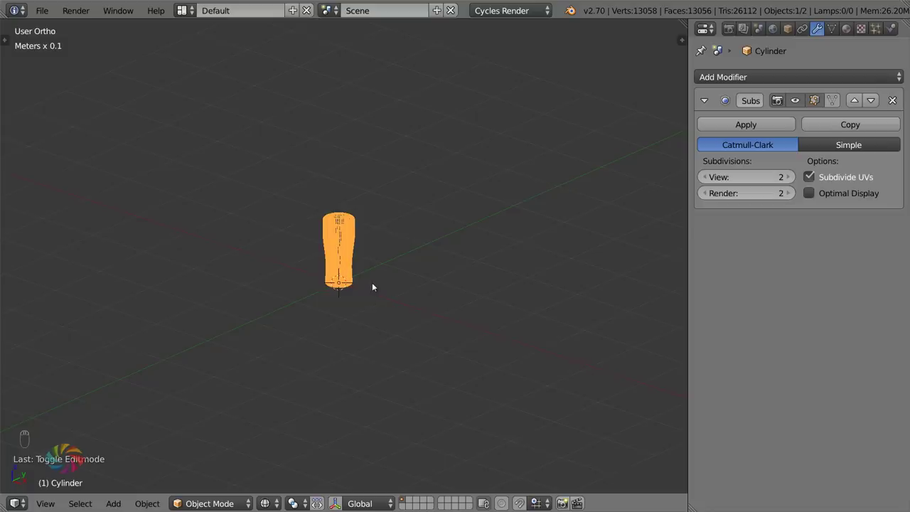
- Add a floor plane with a Glossy BSDF material and enable the Import Images as Planes add-on
key("shift+a")
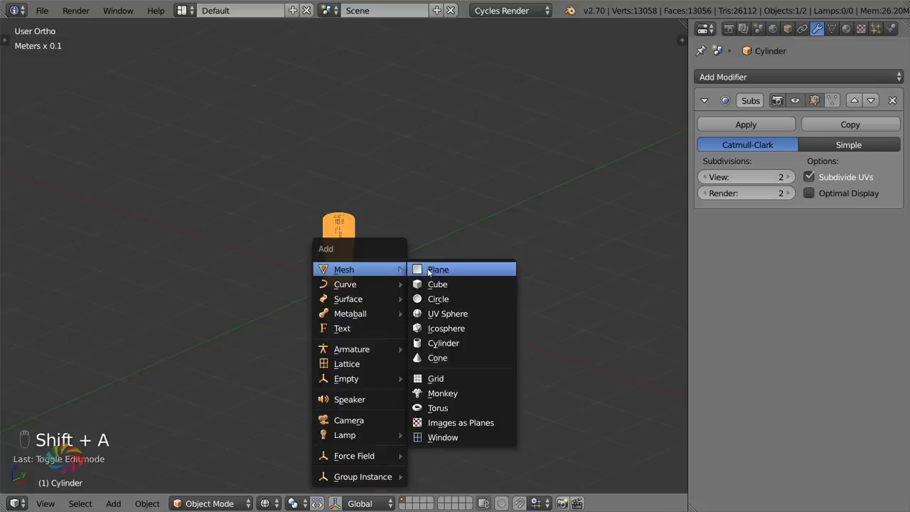
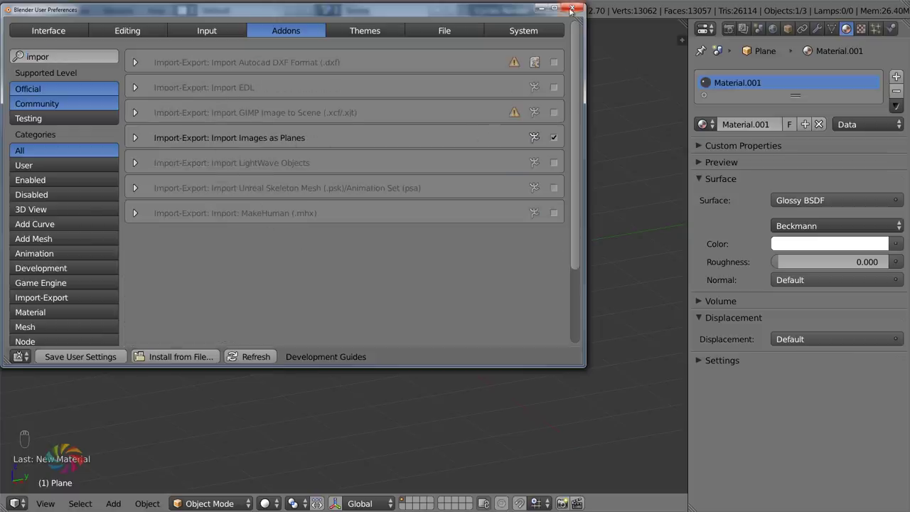
key("shift+a")
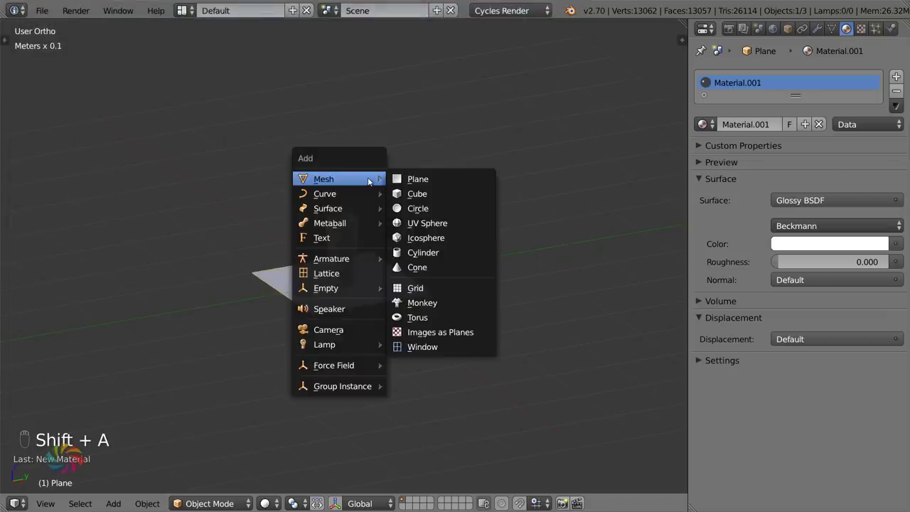
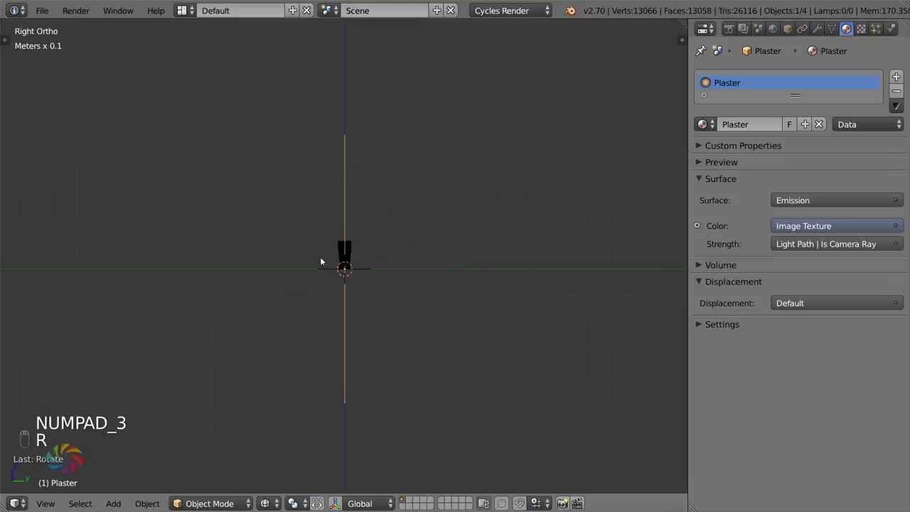
- Stand the imported Plaster image plane upright, shrink it and move it behind the glass
key("g")
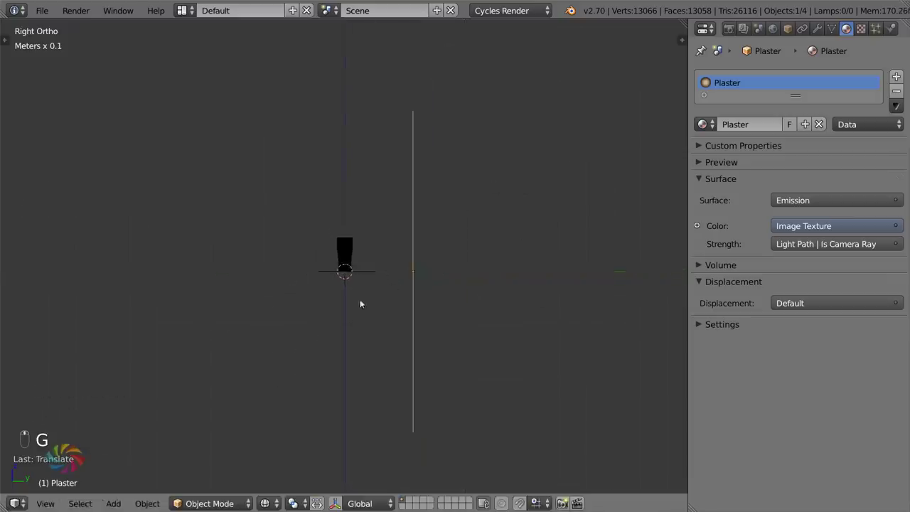
key("z")
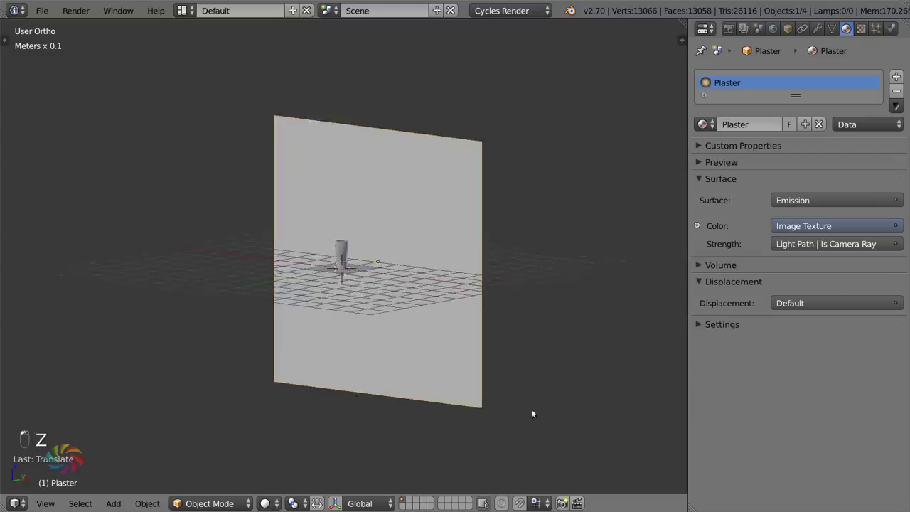
key("s")
key("g")
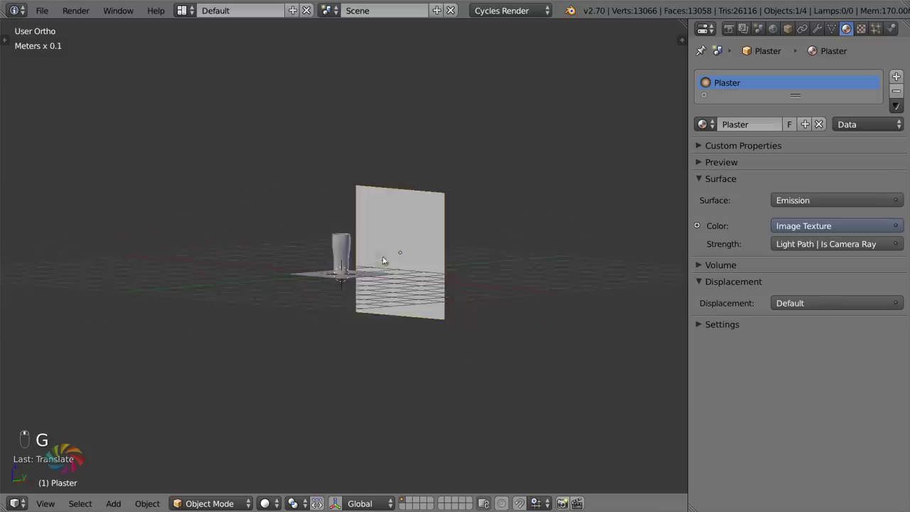
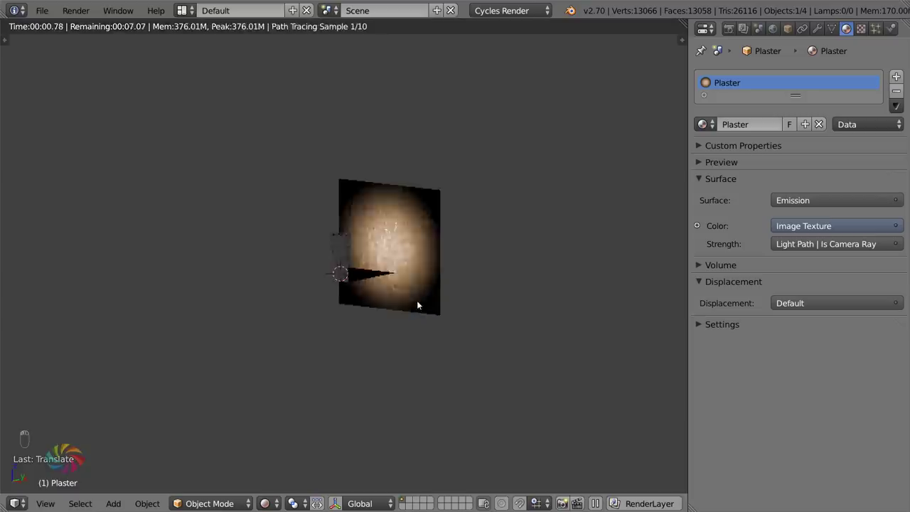
- Look through the camera at the rendered preview of the glowing plaster backdrop
key("KP_0")
key("KP_1")
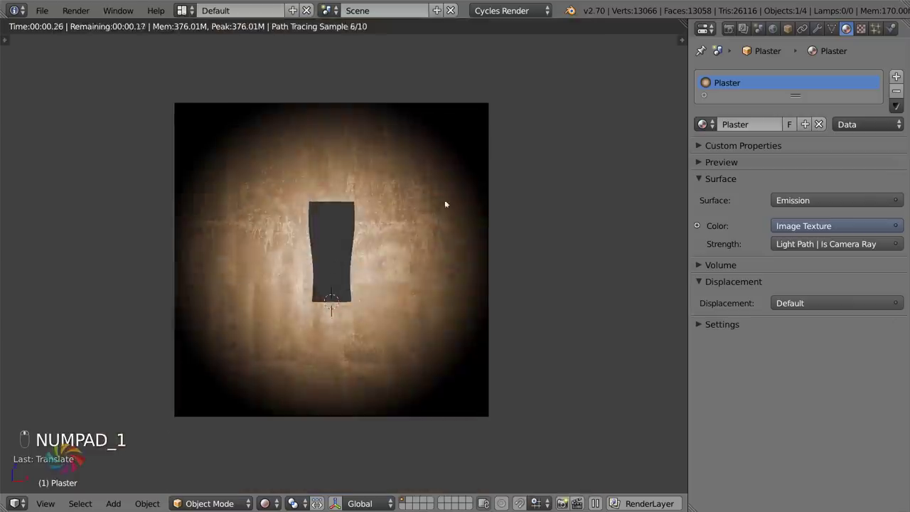
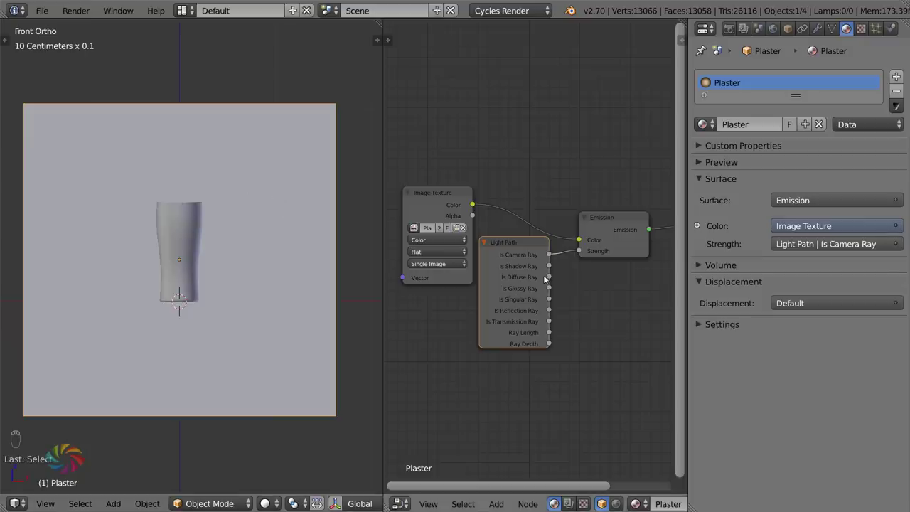
- Delete the Light Path node and raise the backdrop's emission strength to 2.2
key("x")
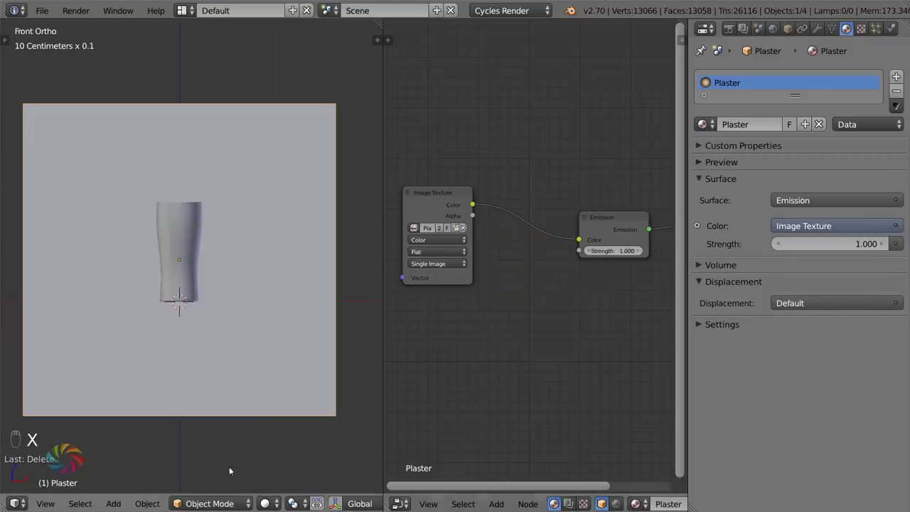
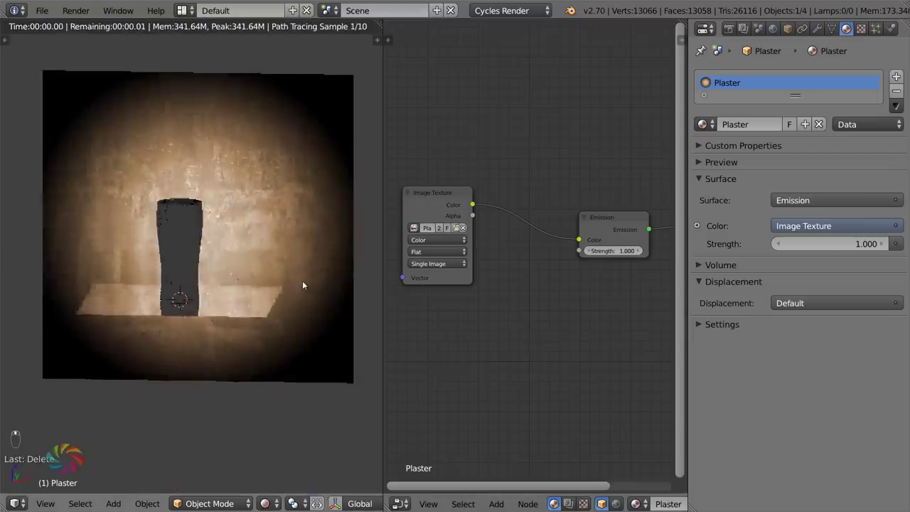
left_click_drag(622, 255, 643, 254)
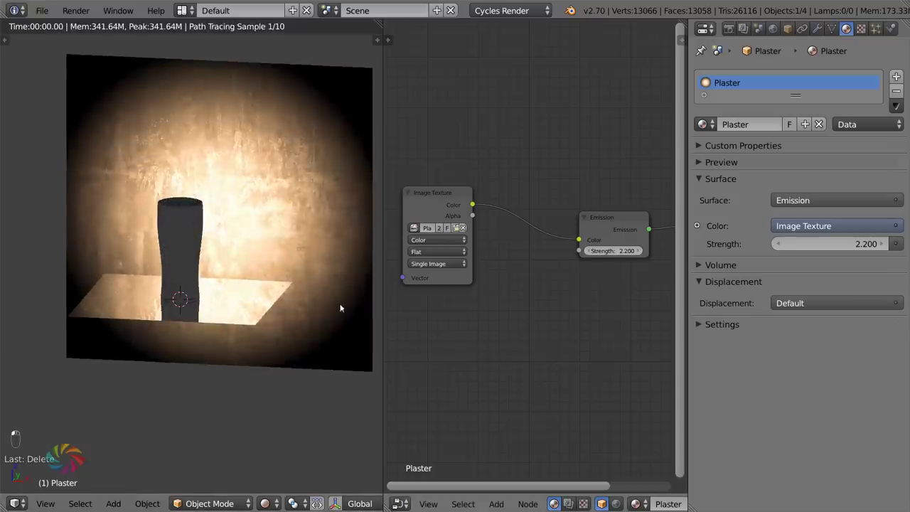
left_click_drag(251, 277, 270, 276)
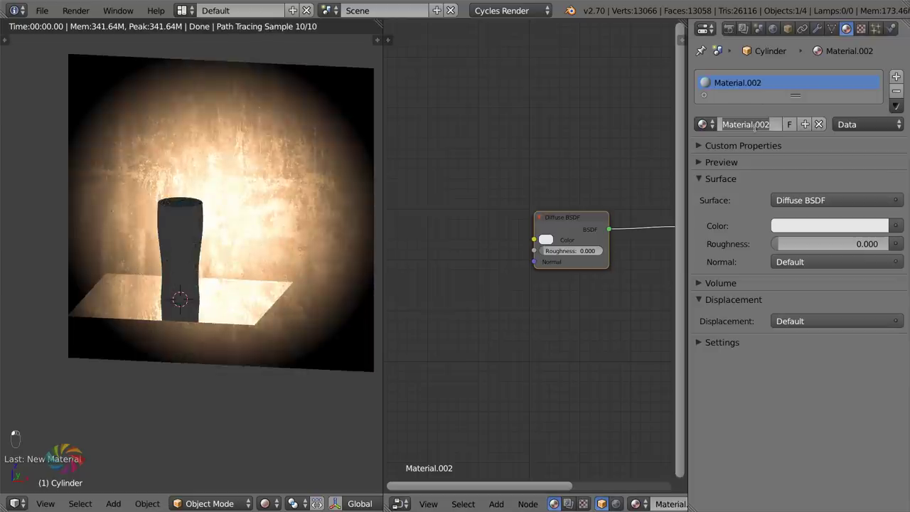
- Create a 'Glass' material with a Glass BSDF wired to the output and preview it through the camera
key("s")
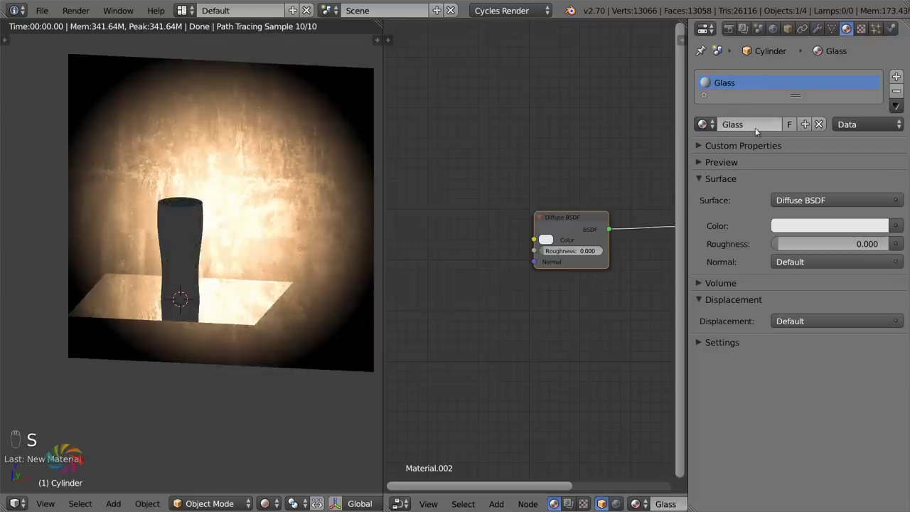
key("x")
key("shift+a")
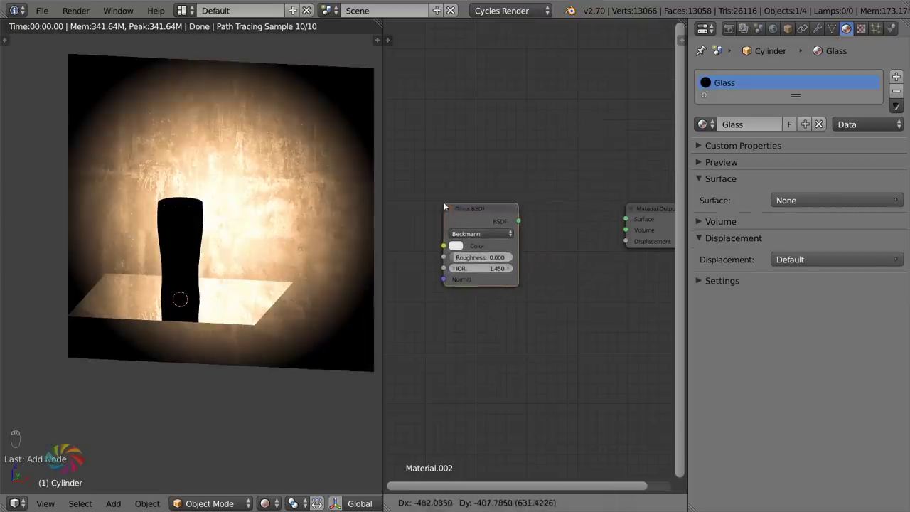
left_click_drag(461, 246, 242, 271)
middle_click(241, 270)
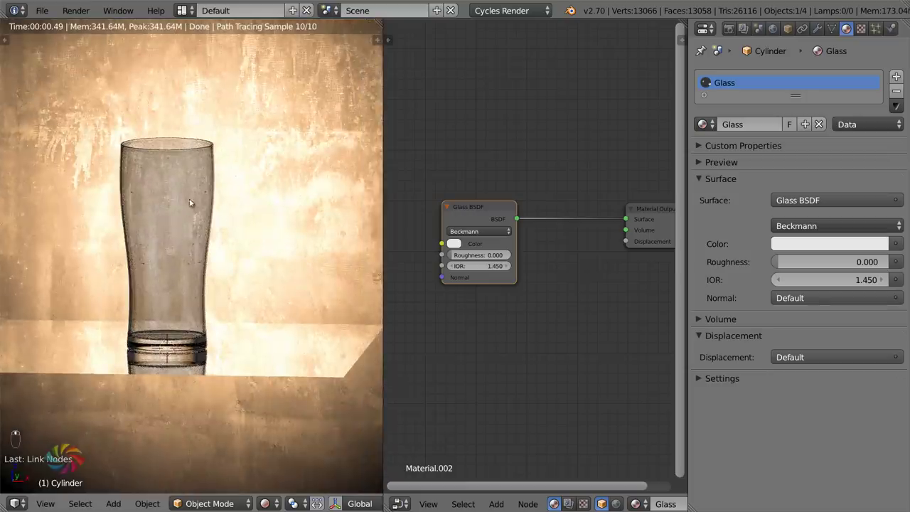
left_click_drag(457, 245, 525, 223)
middle_click(525, 223)
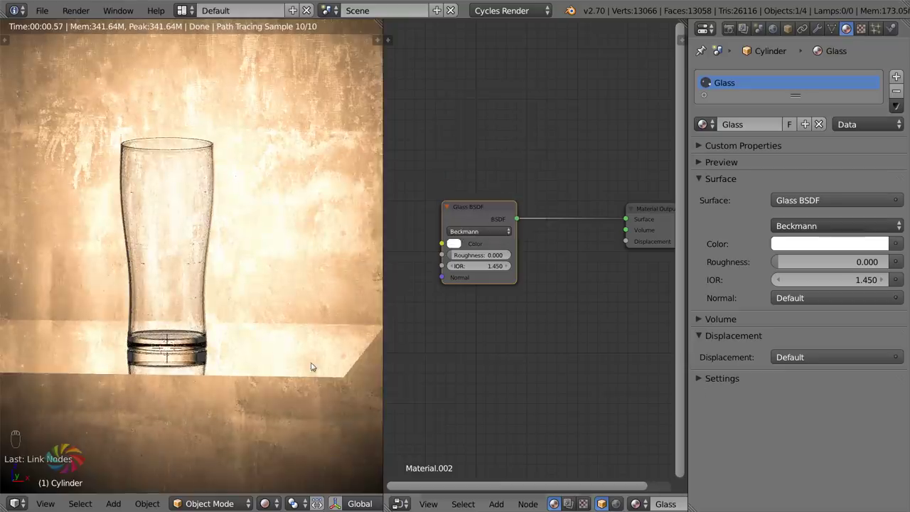
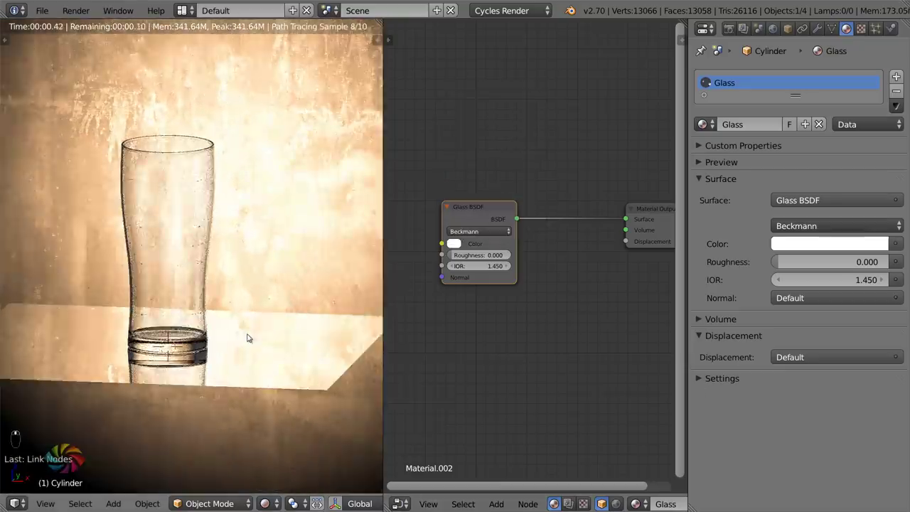
key("KP_1")
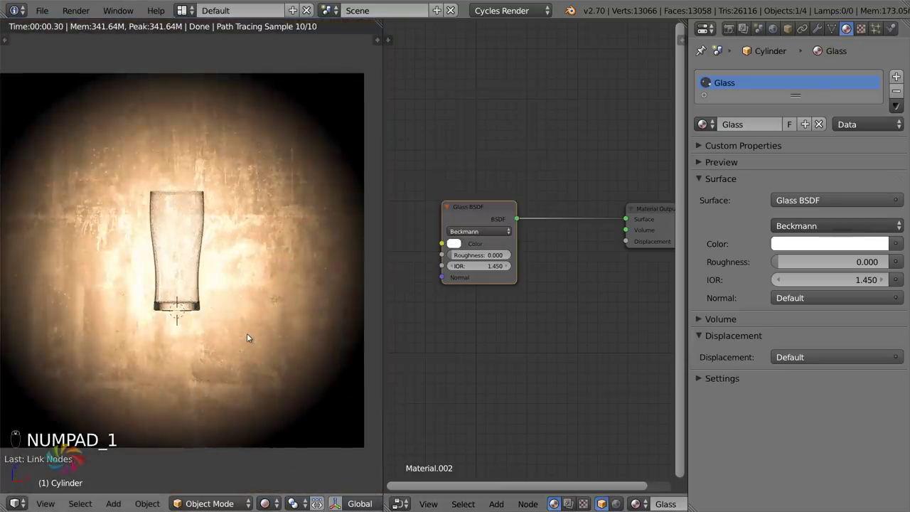
key("ctrl+alt+KP_0")
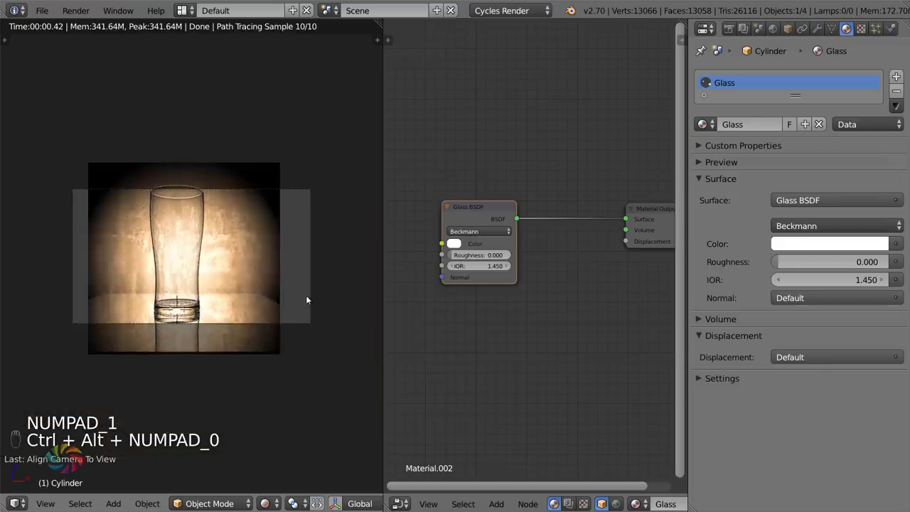
- Set the camera's Display Size to 2cm so its drawn gizmo shrinks in the scene
key("g")
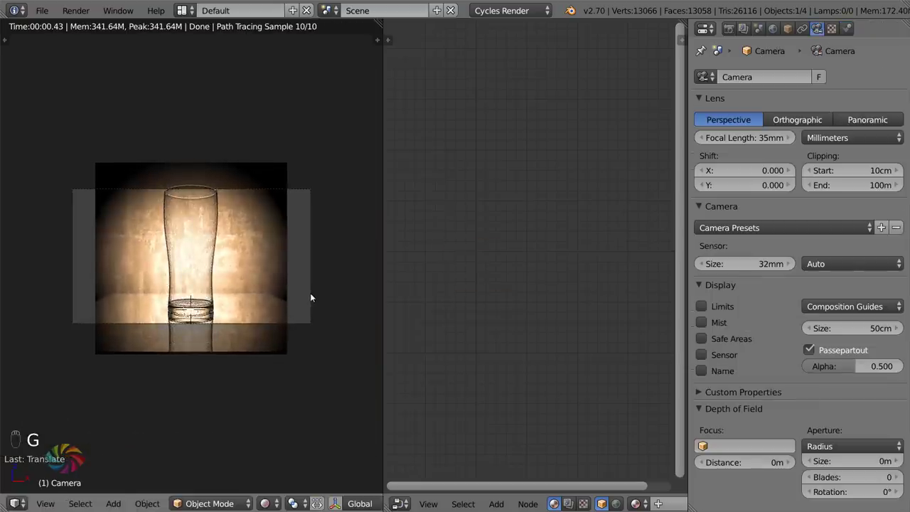
left_click_drag(314, 293, 266, 268)
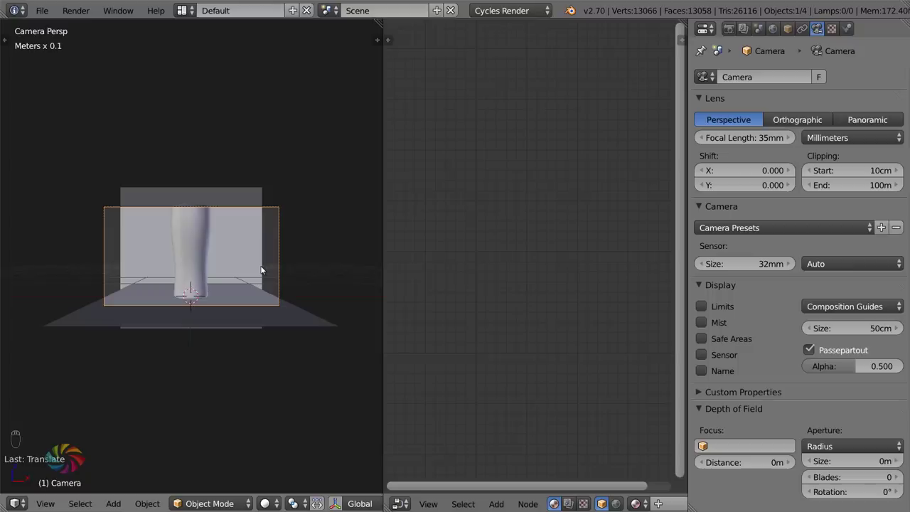
left_click(247, 276)
left_click_drag(210, 287, 364, 197)
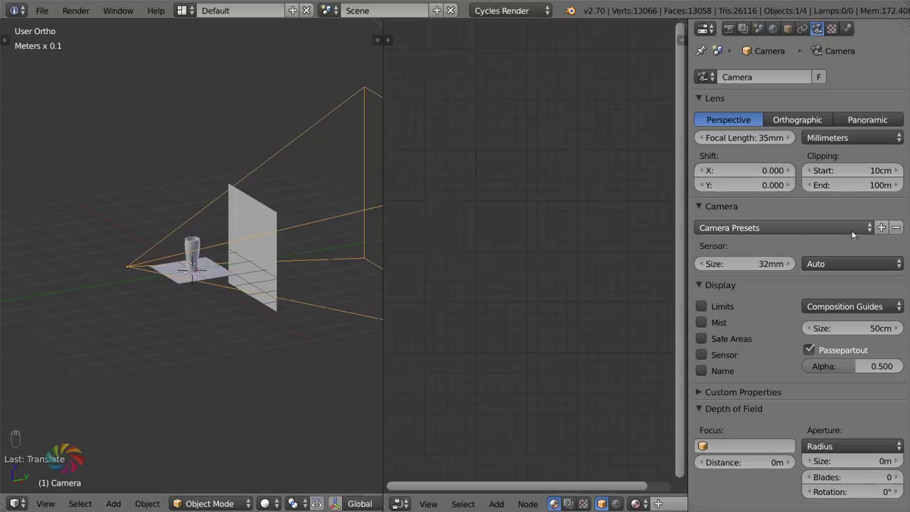
left_click_drag(856, 330, 214, 296)
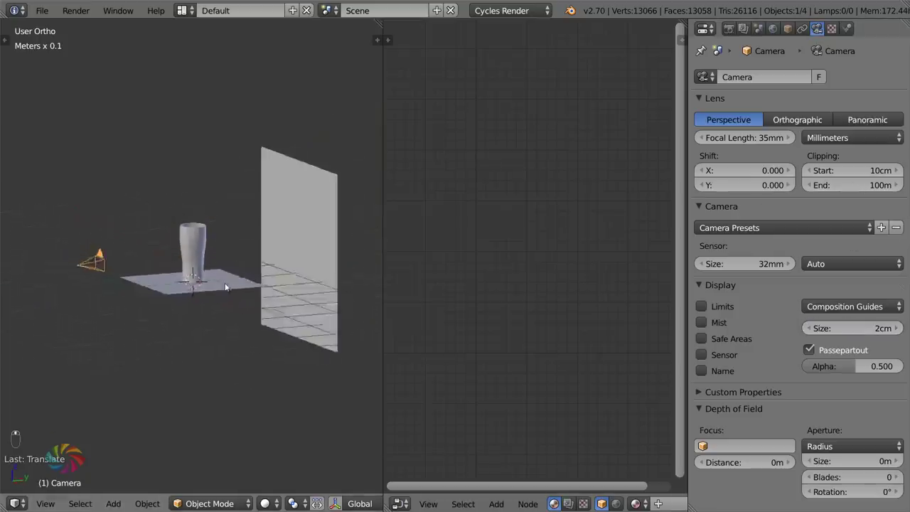
- Through the camera, reposition it to centre the glass and set Resolution X to 1080 px
key("KP_0")
key("g")
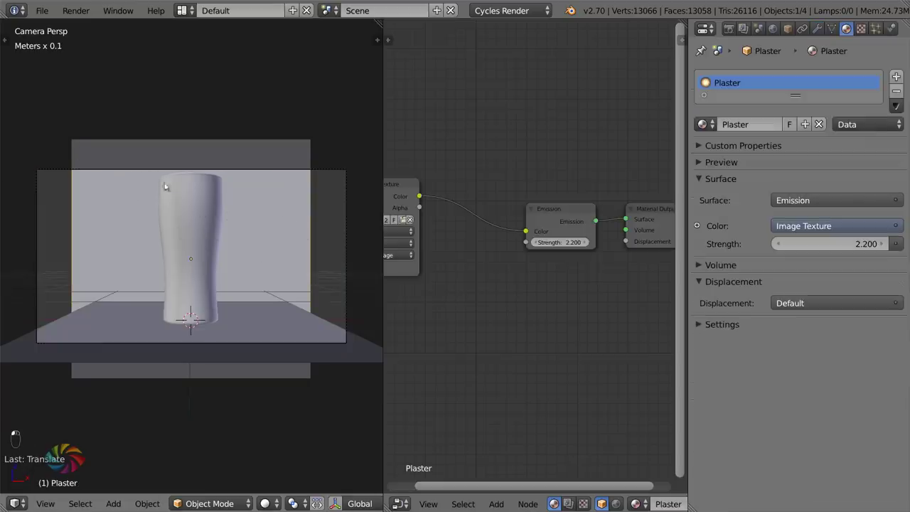
left_click_drag(204, 228, 229, 169)
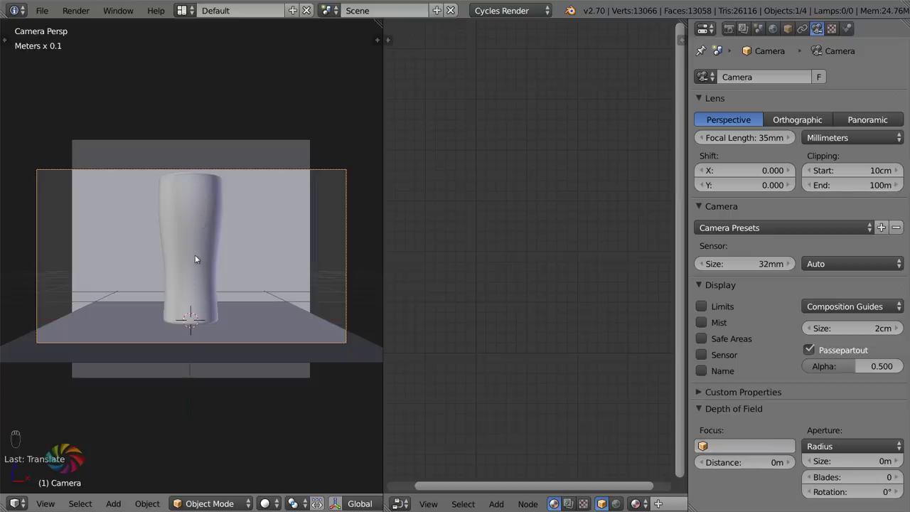
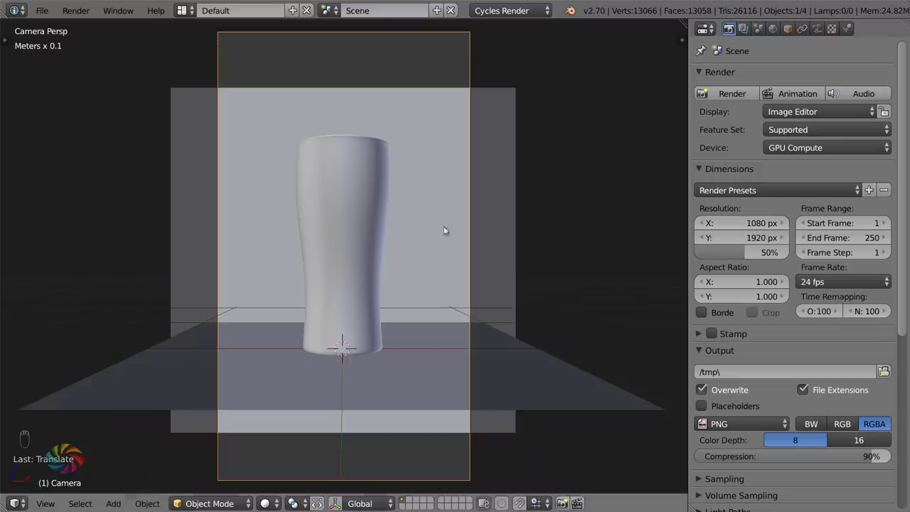
- Set Resolution Y to 1920 px for a portrait frame and give the camera a 55mm lens
middle_click(415, 273)
key("g")
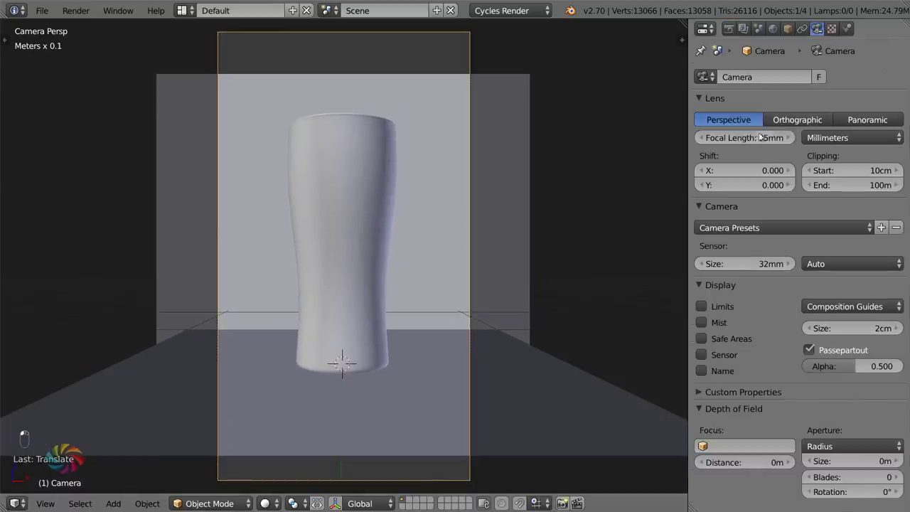
key("KP_5")
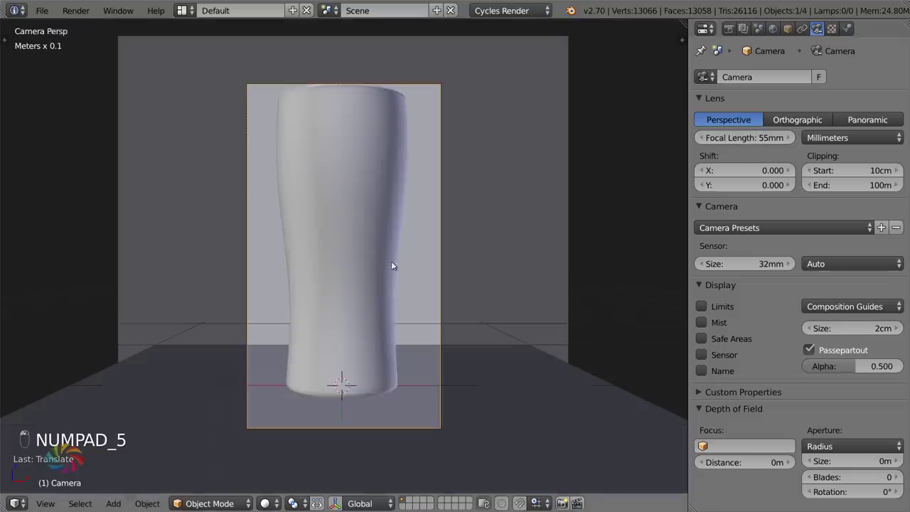
key("g")
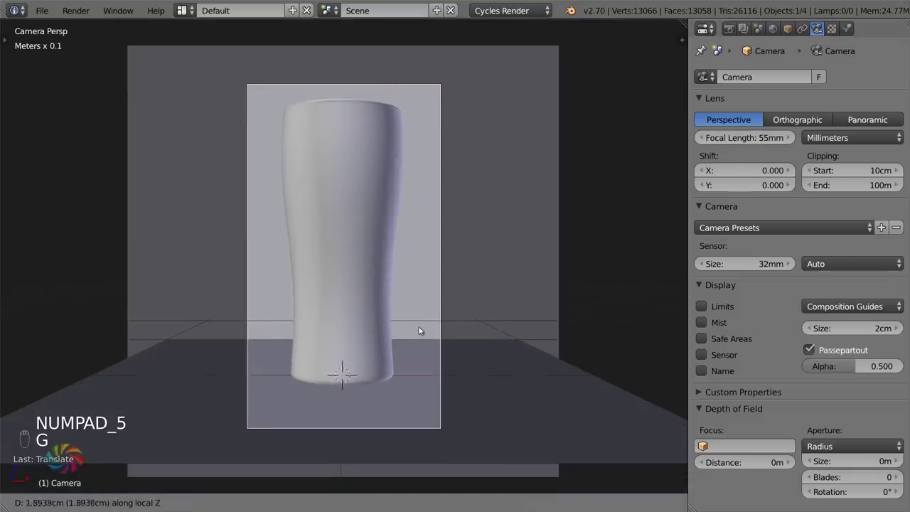
key("g")
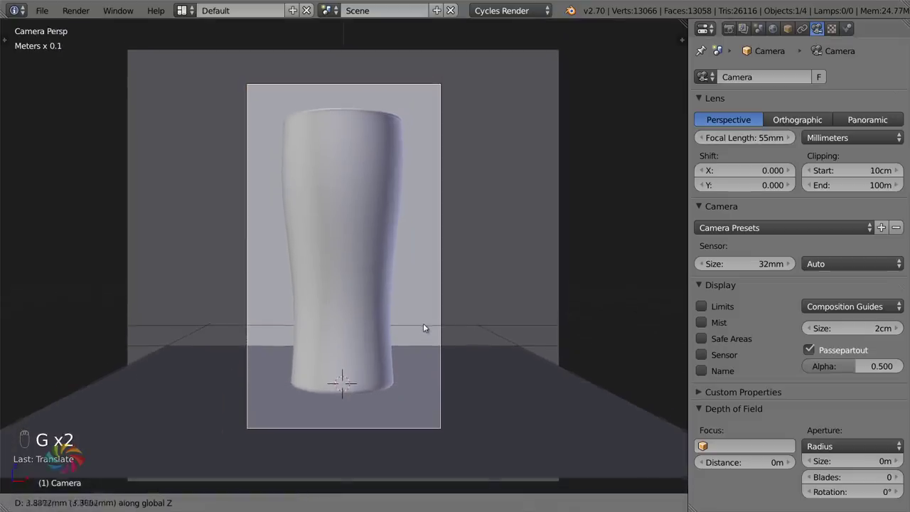
- Check the new framing in wireframe, comparing inside and outside the camera view
key("z")
key("g")
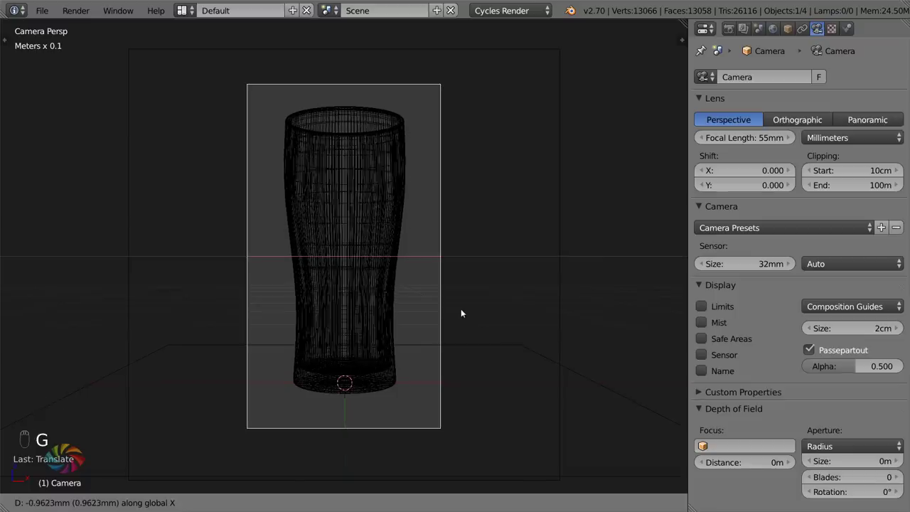
key("z")
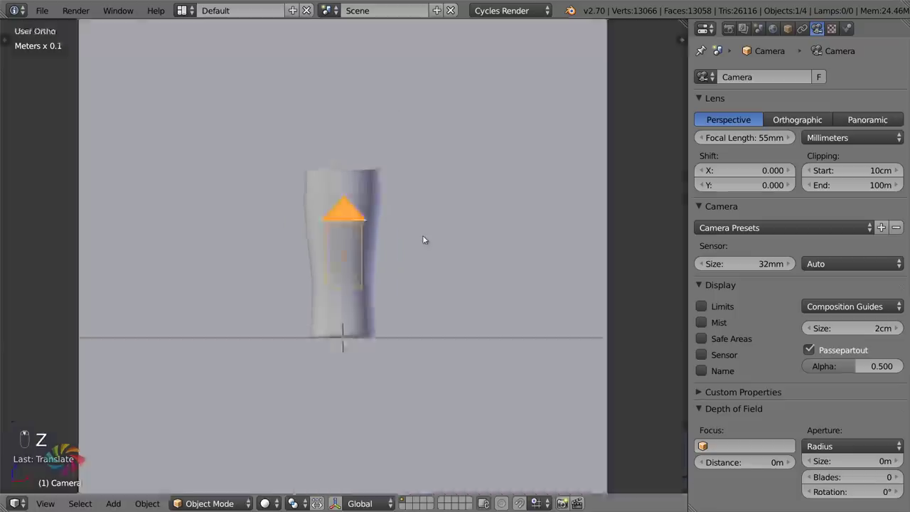
key("KP_0")
key("g")
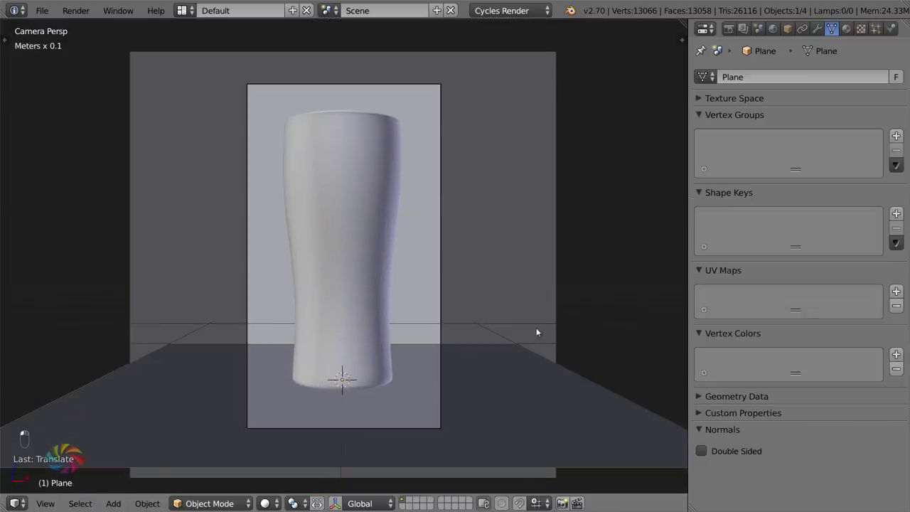
key("s")
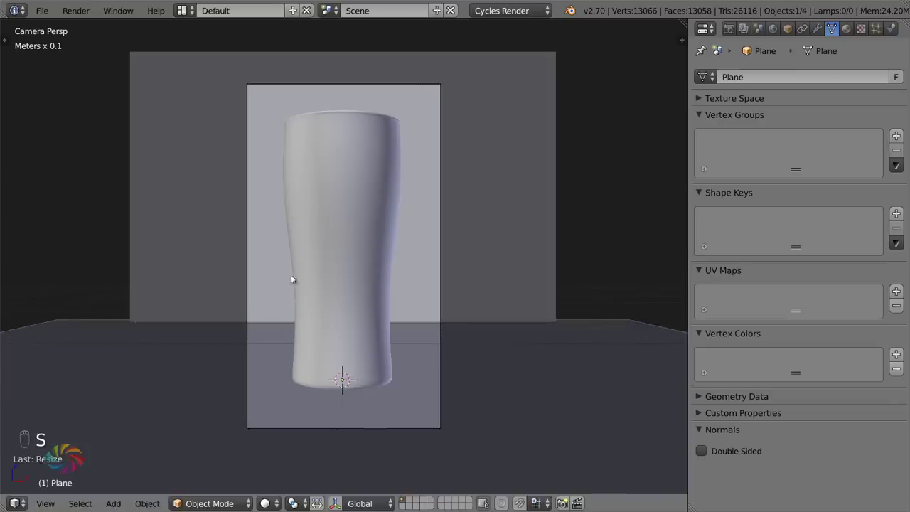
- Move the backdrop plane further behind the glass and confirm the result through the camera
left_click_drag(363, 260, 557, 244)
left_click_drag(558, 245, 530, 259)
left_click(530, 259)
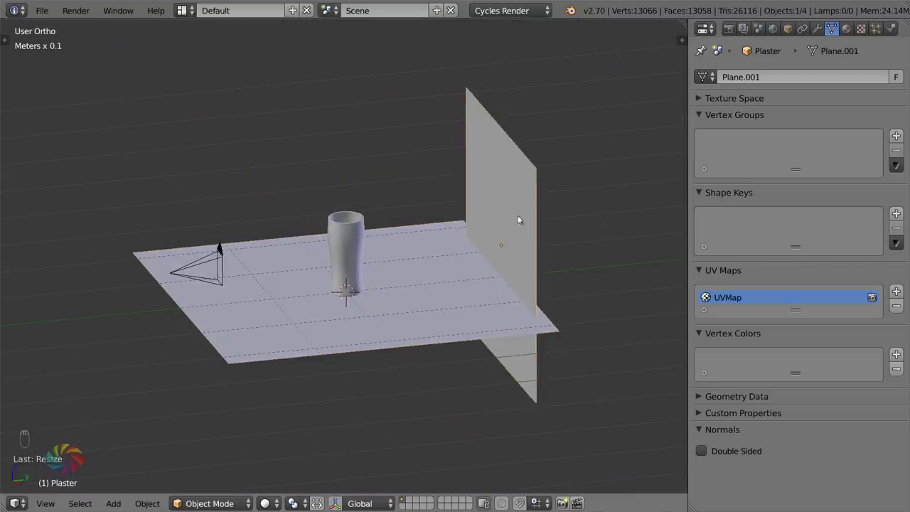
key("g")
key("s")
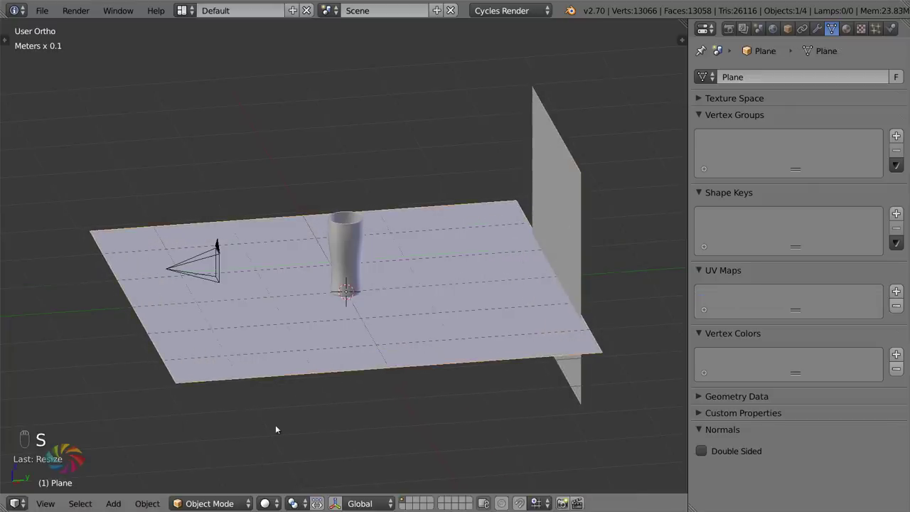
key("KP_0")
- Return the viewport to solid shading and show the World settings in the Properties editor
key("s")
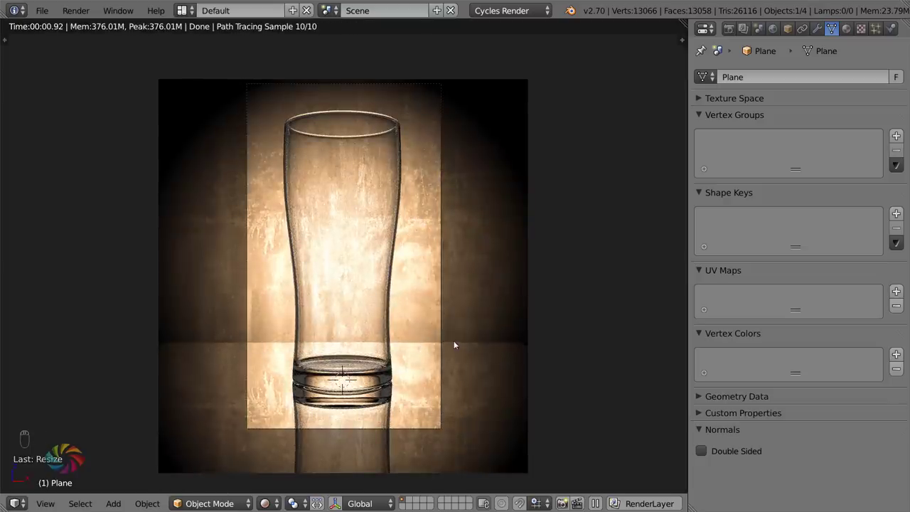
key("s")
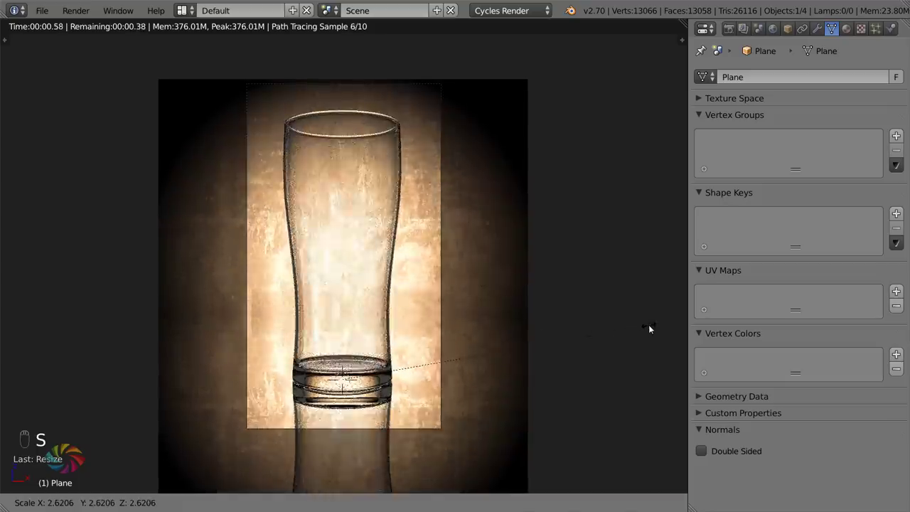
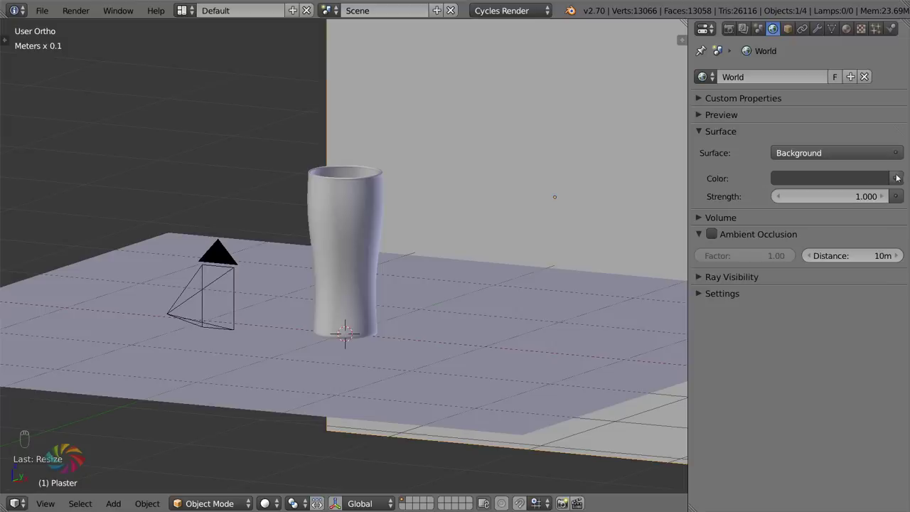
- Light the world with the 18.hdr environment texture and check the glass reflections from the camera view
left_click_drag(903, 177, 589, 264)
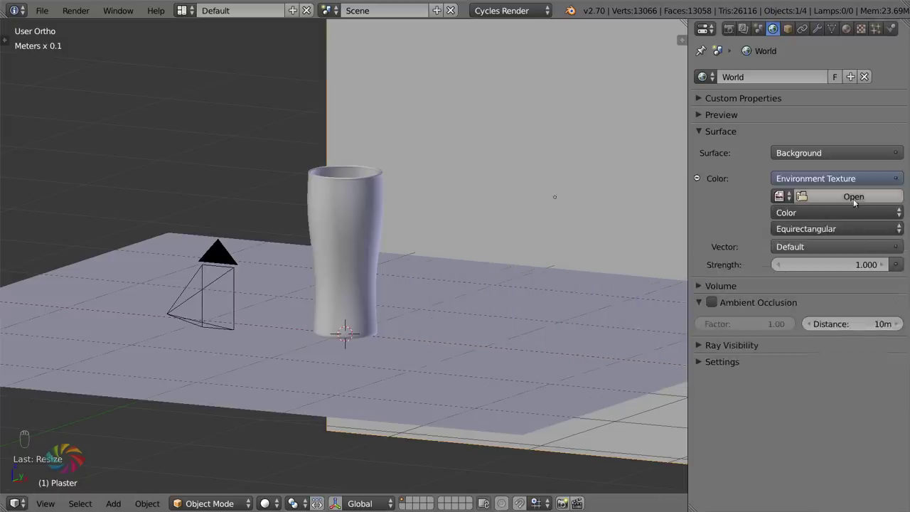
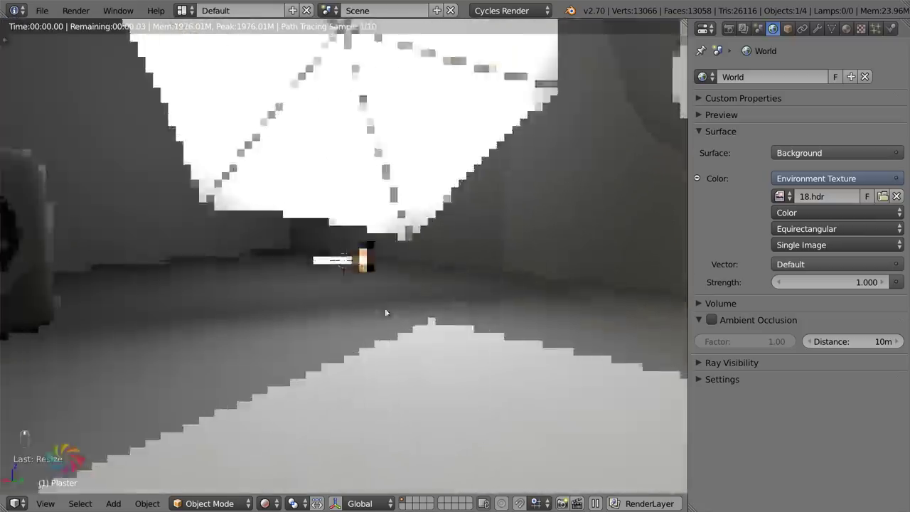
left_click_drag(349, 305, 331, 306)
left_click_drag(289, 297, 233, 264)
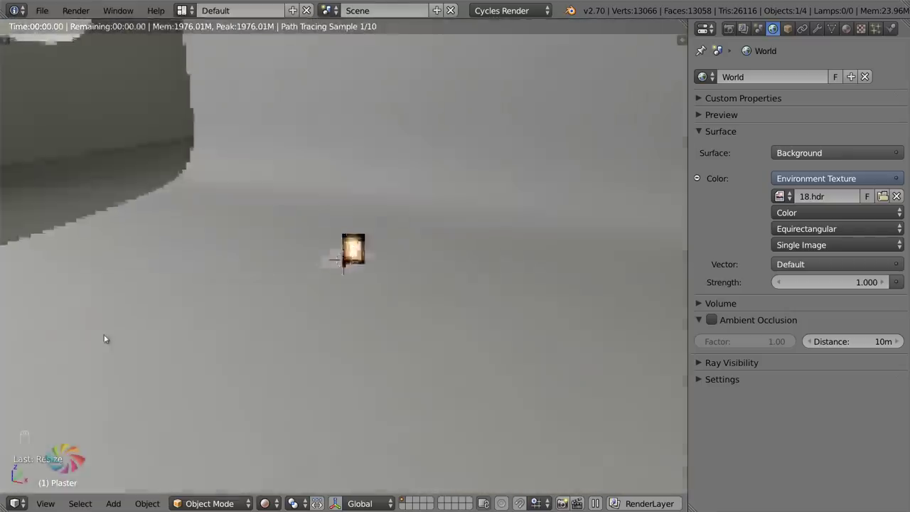
left_click_drag(418, 296, 308, 265)
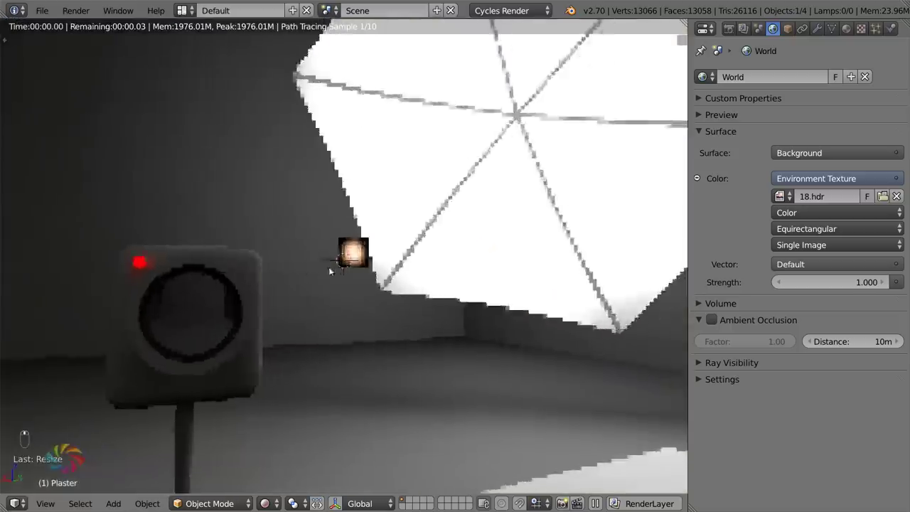
middle_click(361, 276)
middle_click(511, 287)
left_click_drag(385, 294, 341, 294)
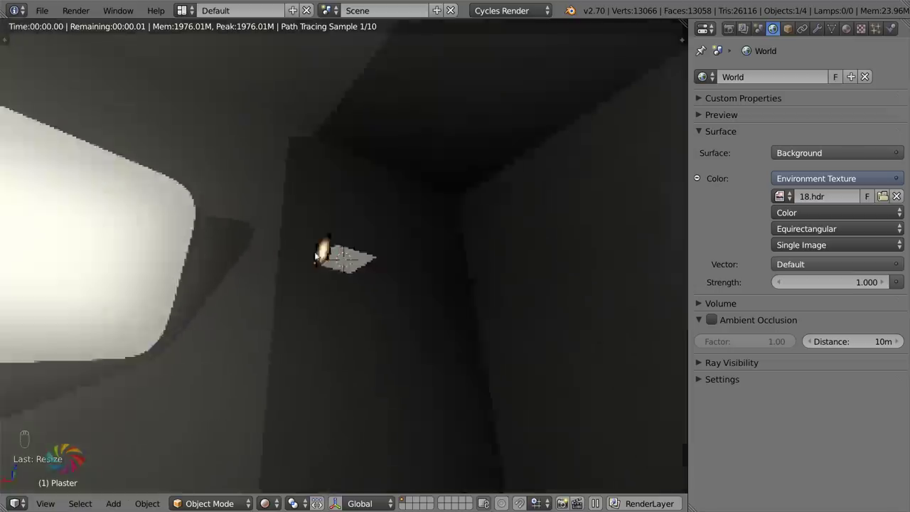
left_click_drag(414, 244, 432, 245)
key("KP_0")
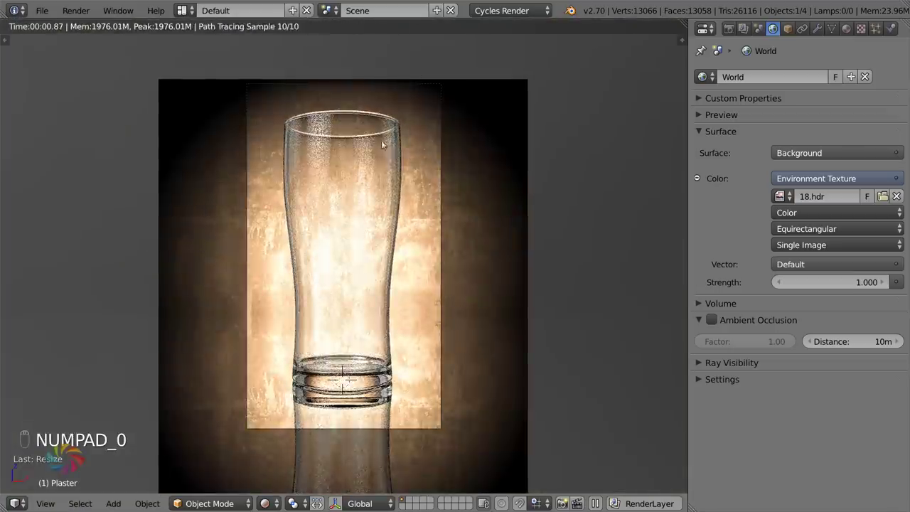
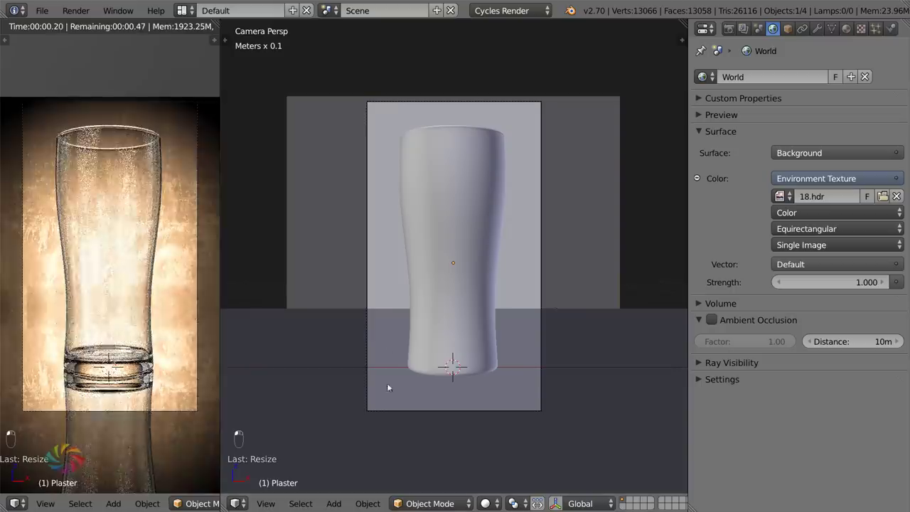
- Position and angle the first light plane beside the glass using top and side views
key("KP_7")
key("KP_5")
key("shift+a")
key("g")
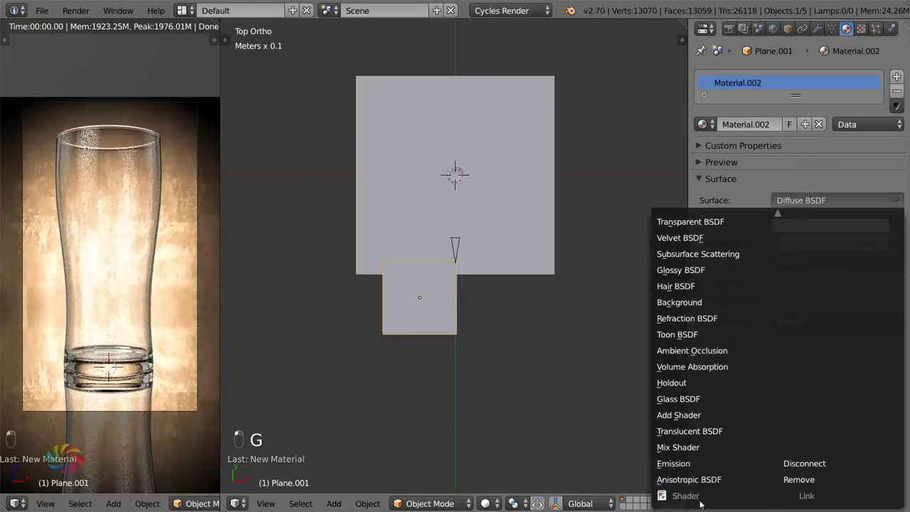
key("KP_3")
key("r")
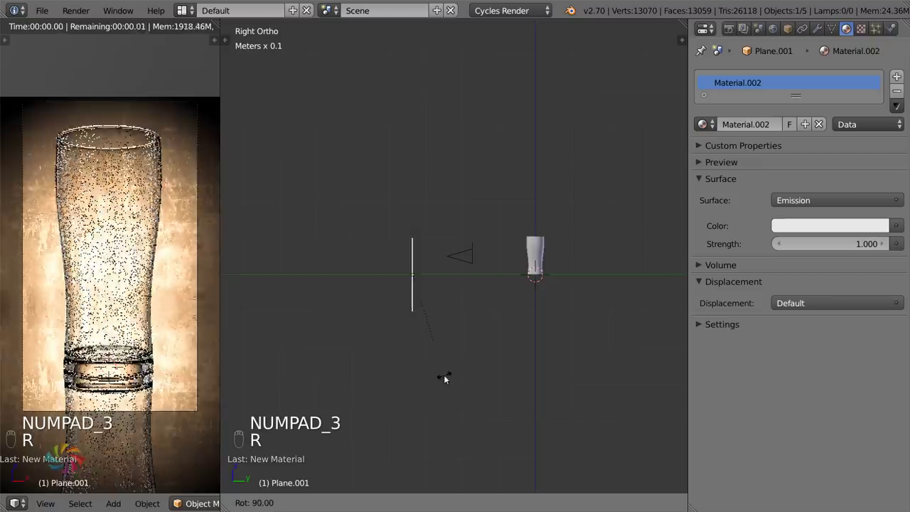
key("g")
key("KP_7")
key("g")
key("r")
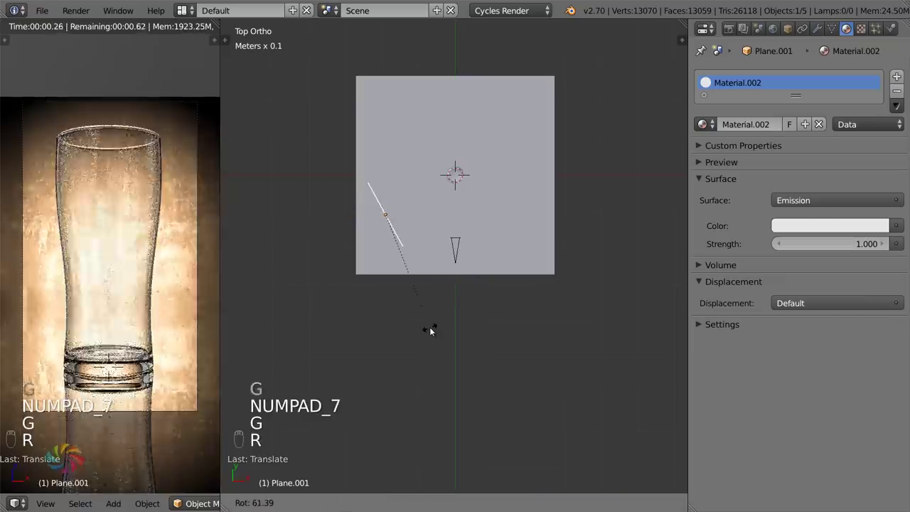
key("s")
key("s")
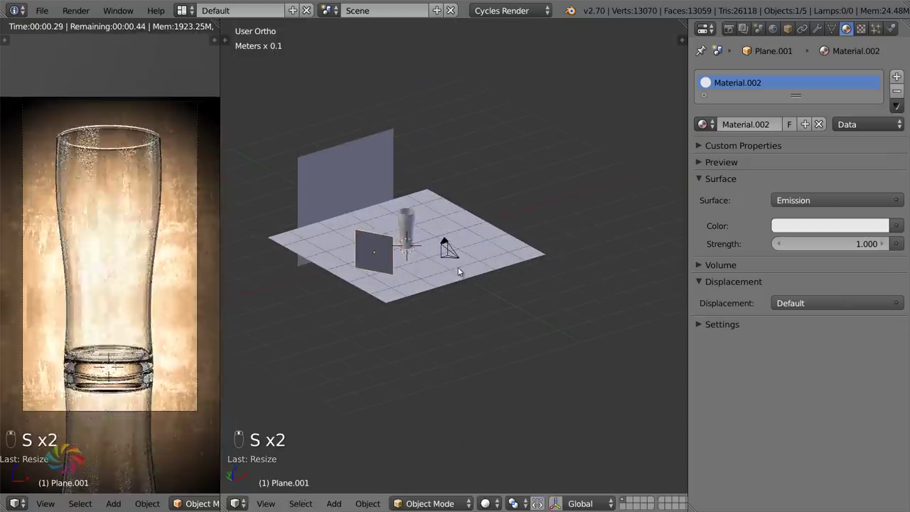
- Raise the first plane's emission strength to 7 and re-angle it toward the glass
key("s")
key("g")
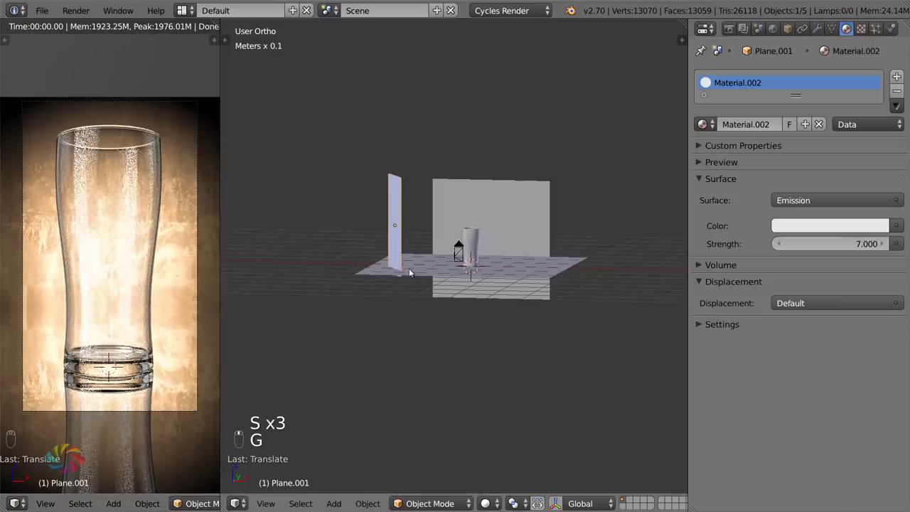
key("KP_7")
key("g")
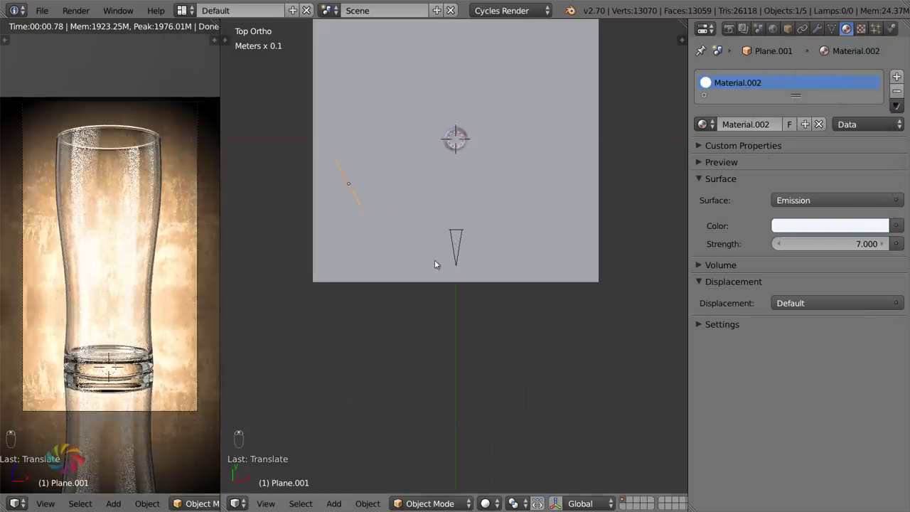
key("g")
key("r")
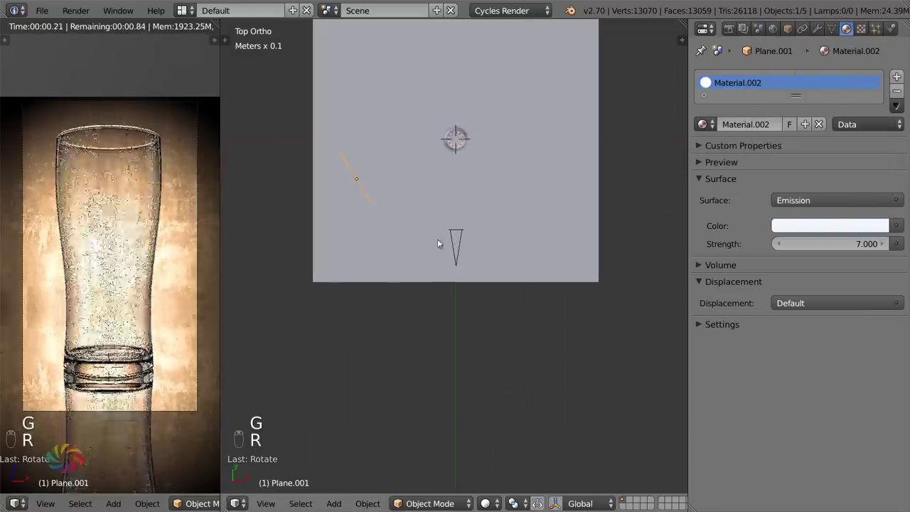
key("r")
key("r")
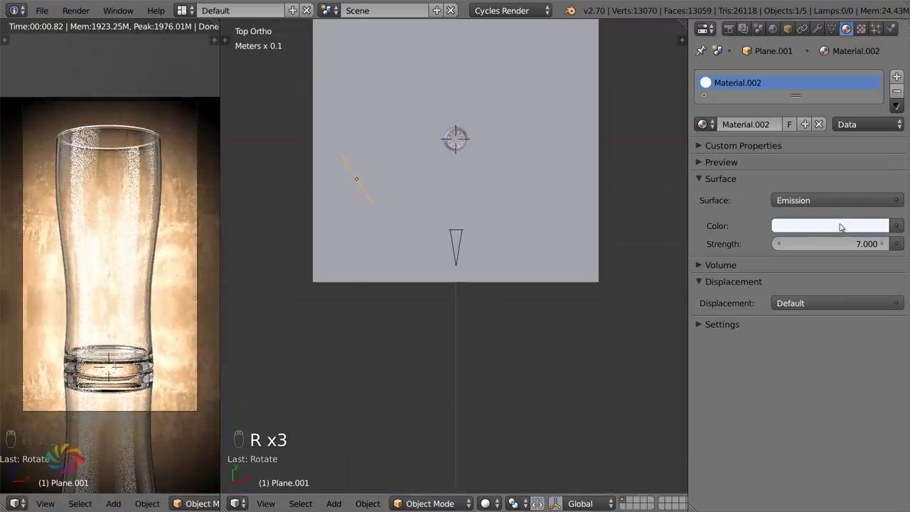
key("g")
key("r")
key("g")
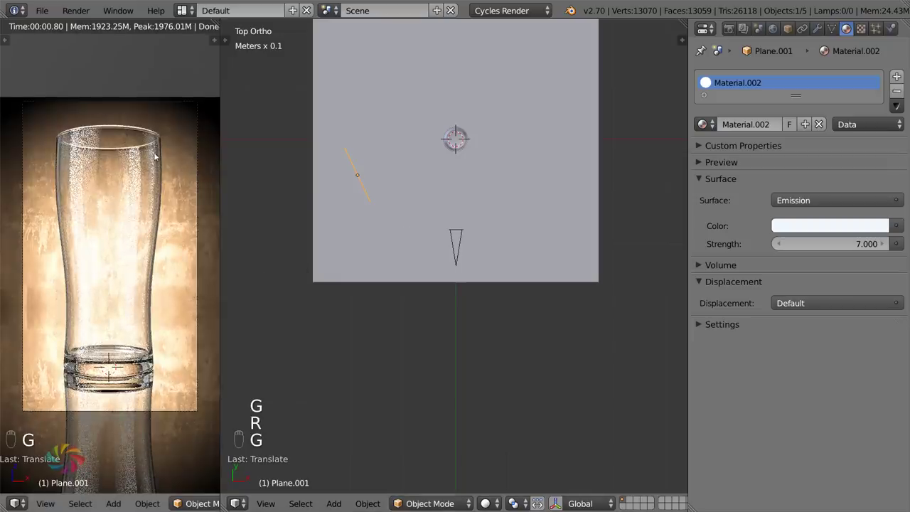
- Duplicate the plane to the other side of the glass with its own single-user material at strength 2
key("shift+d")
key("r")
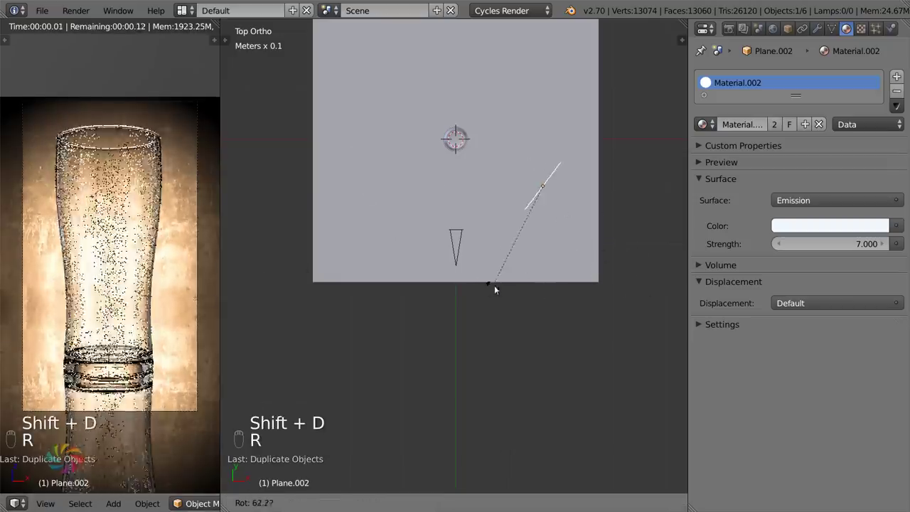
key("g")
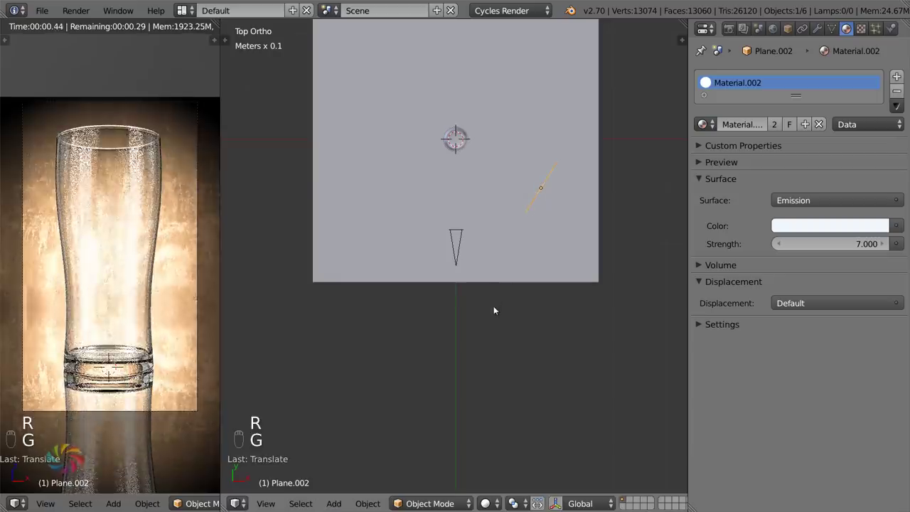
key("s")
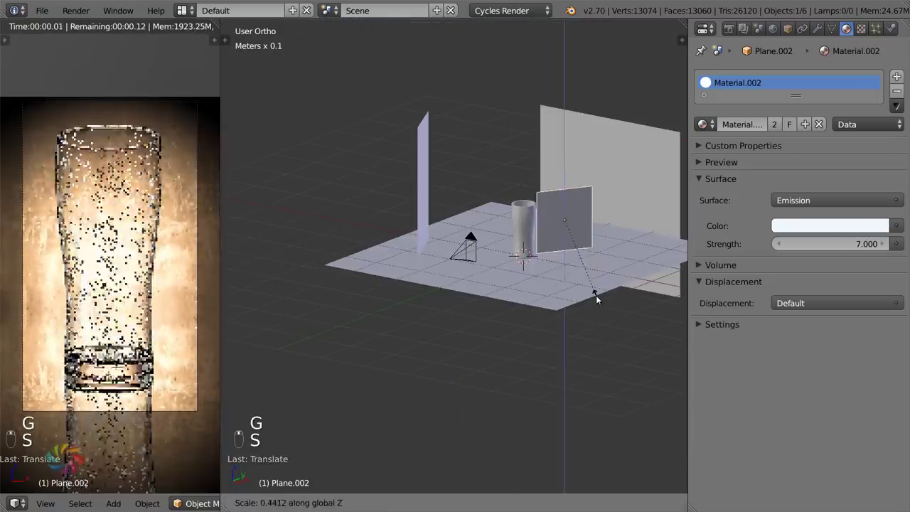
key("g")
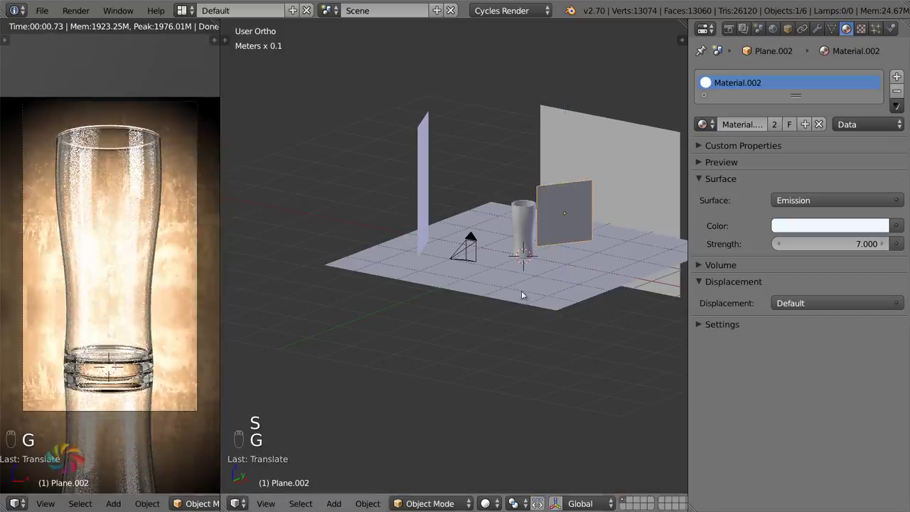
key("s")
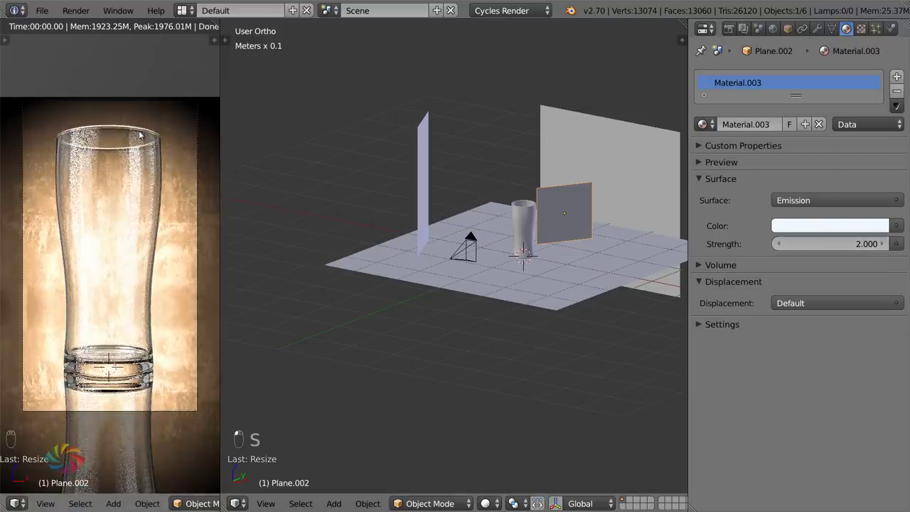
- Rotate Plane.002 from top view and tilt it inward so it faces the glass
key("KP_7")
key("s")
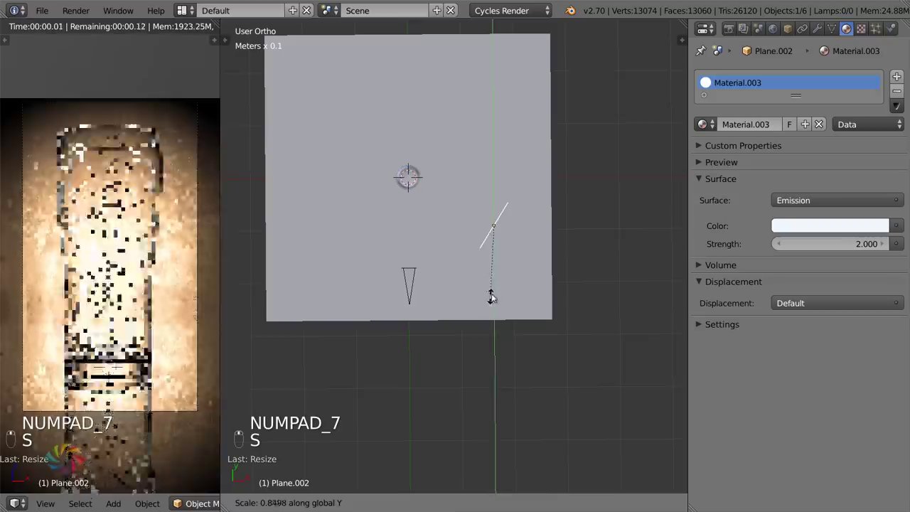
key("KP_7")
key("g")
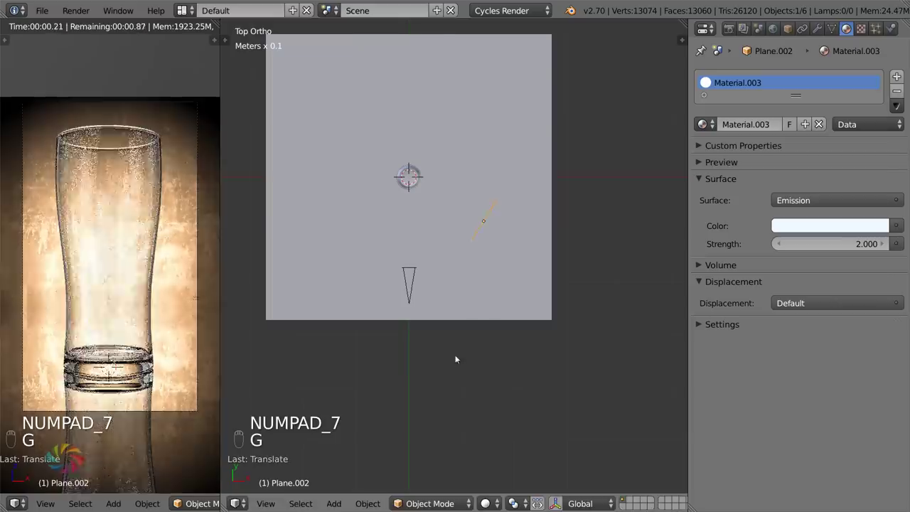
key("r")
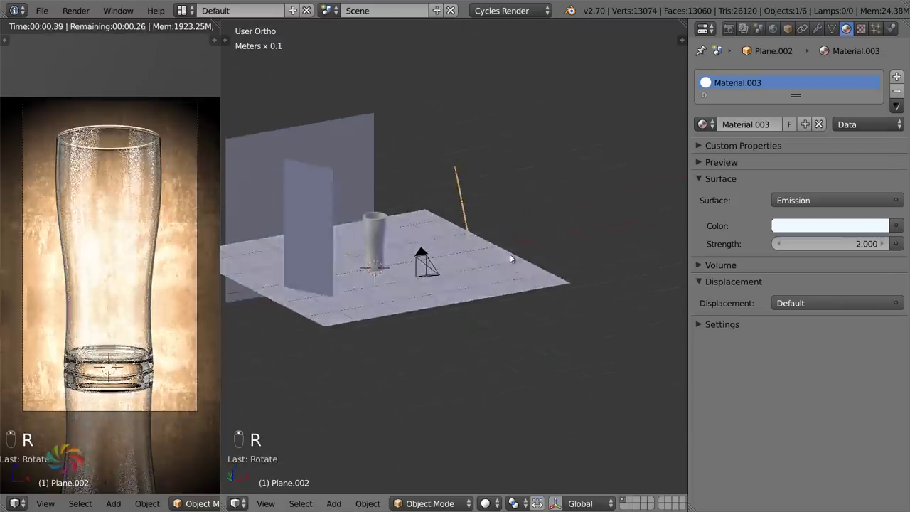
key("r")
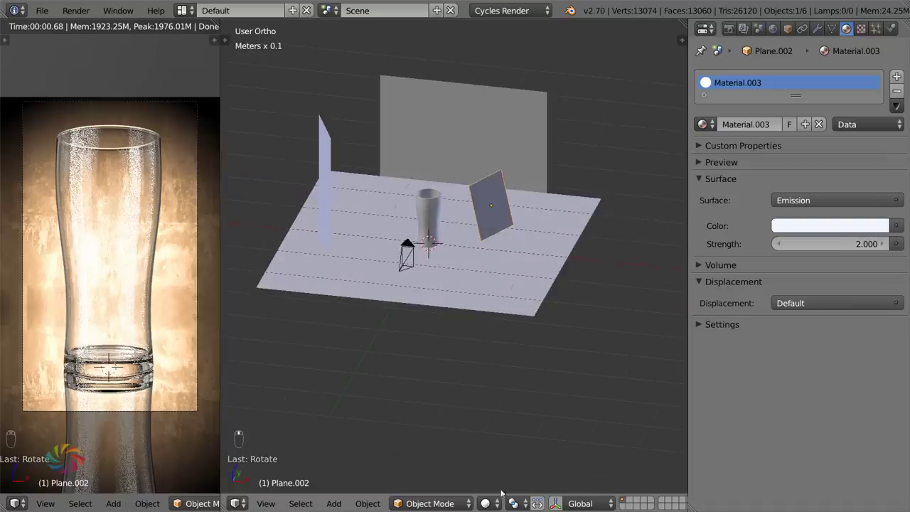
middle_click(890, 230)
left_click_drag(890, 231, 890, 231)
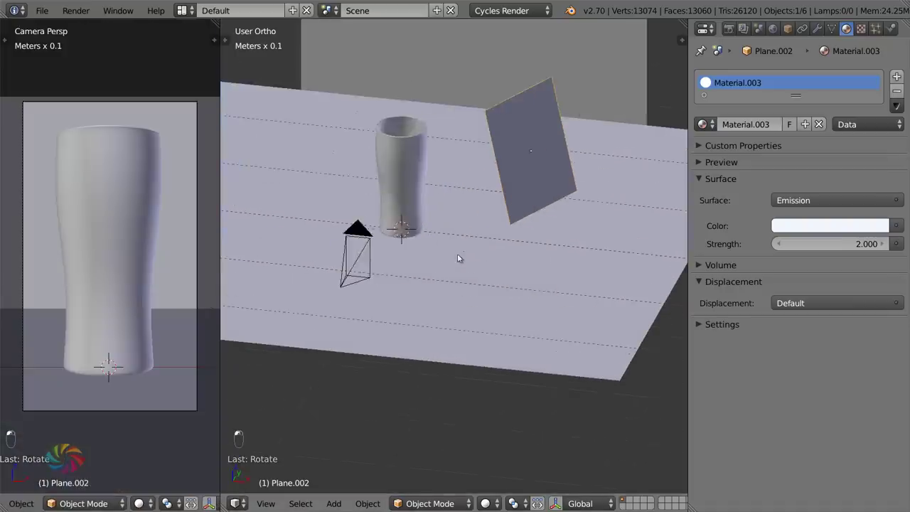
- Select the glass Cylinder and view it from the side as a wireframe
left_click(890, 231)
left_click(890, 231)
left_click_drag(891, 230, 358, 225)
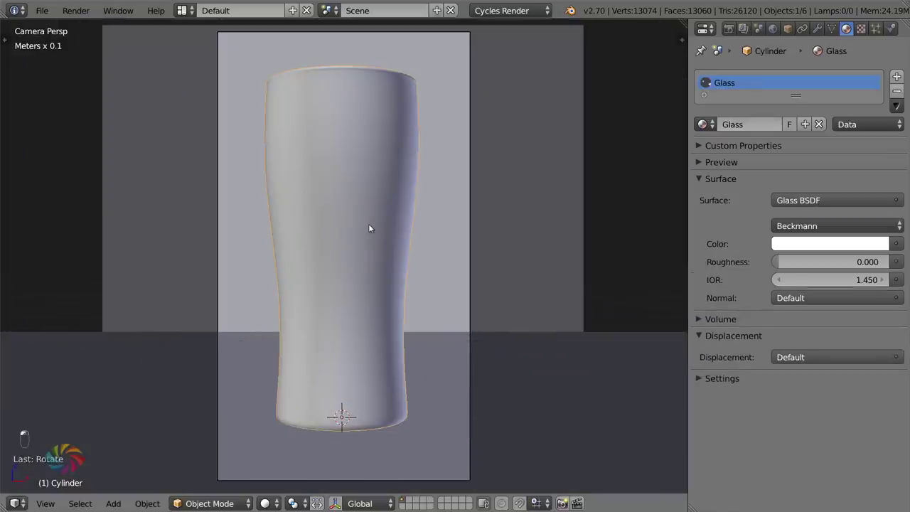
key("KP_7")
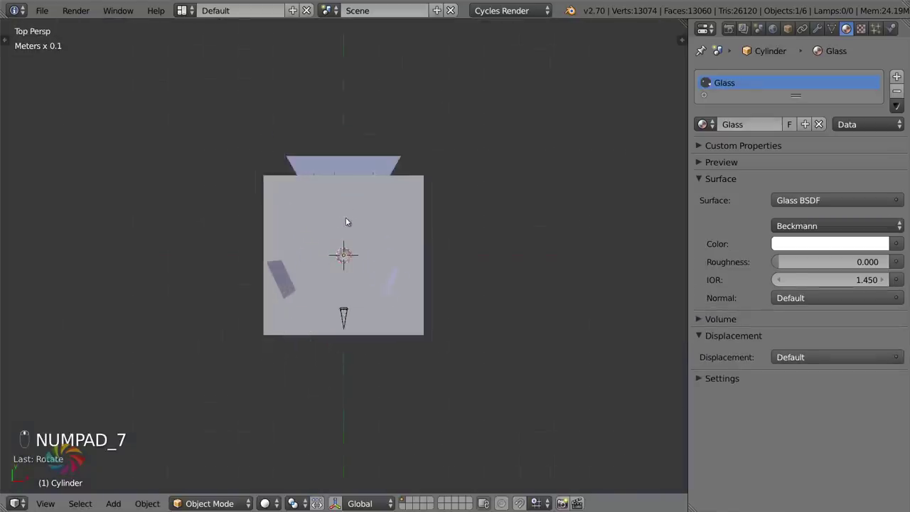
key("KP_5")
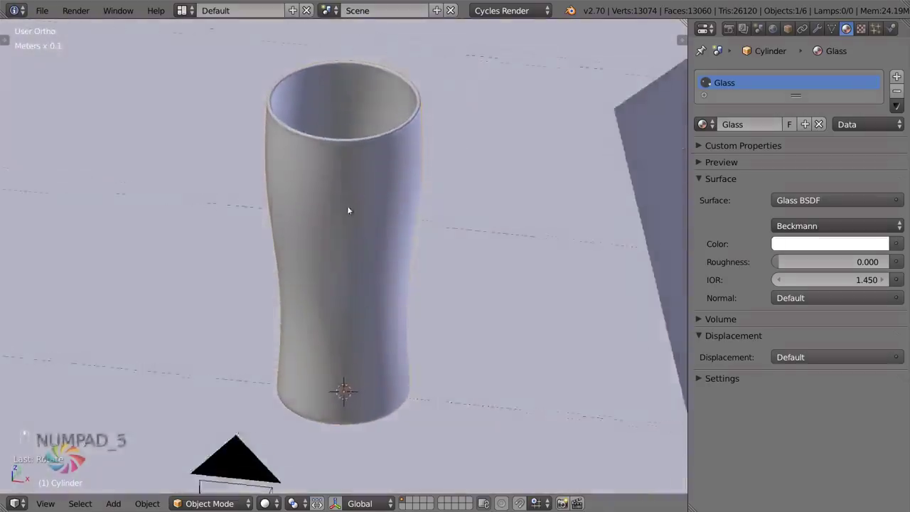
key("z")
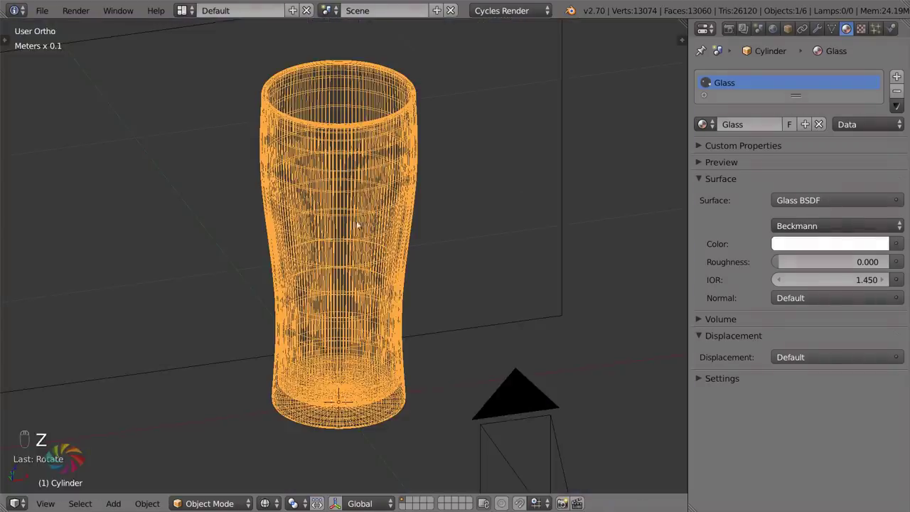
- In Edit Mode box-select the inner faces below the liquid line and duplicate them
key("Tab")
key("z")
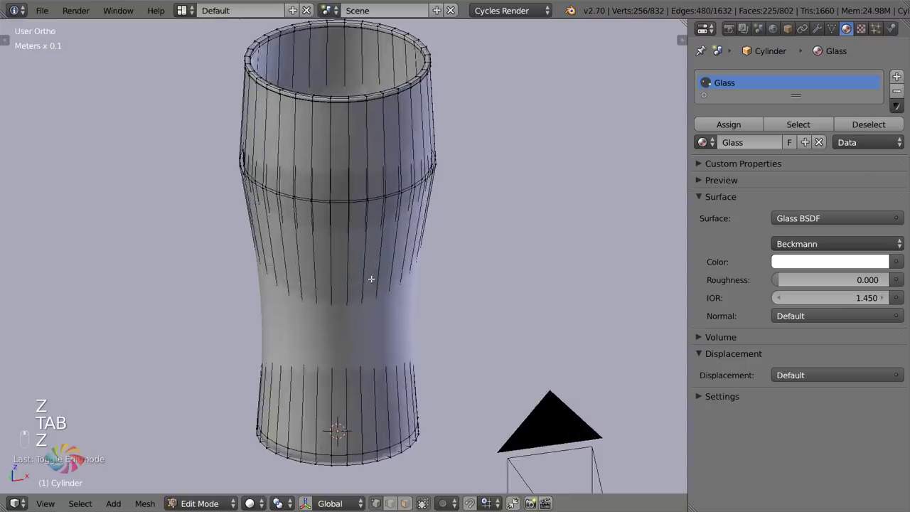
key("z")
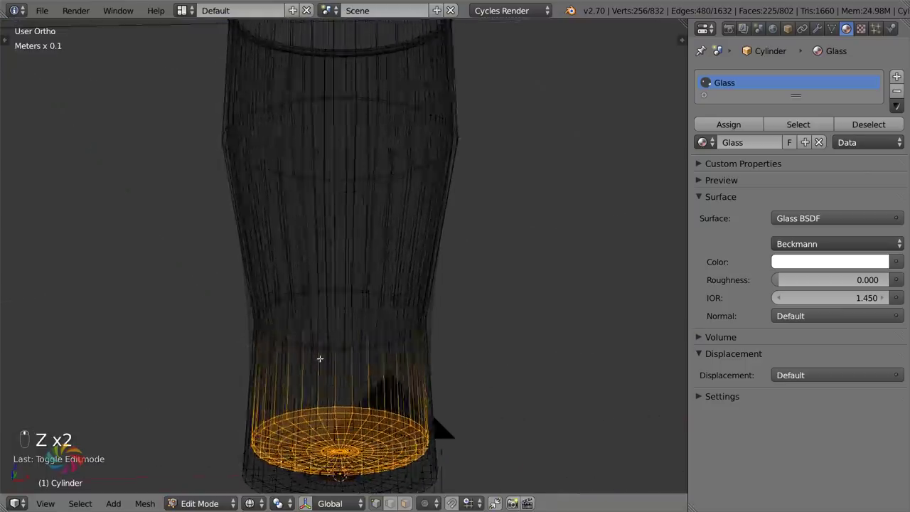
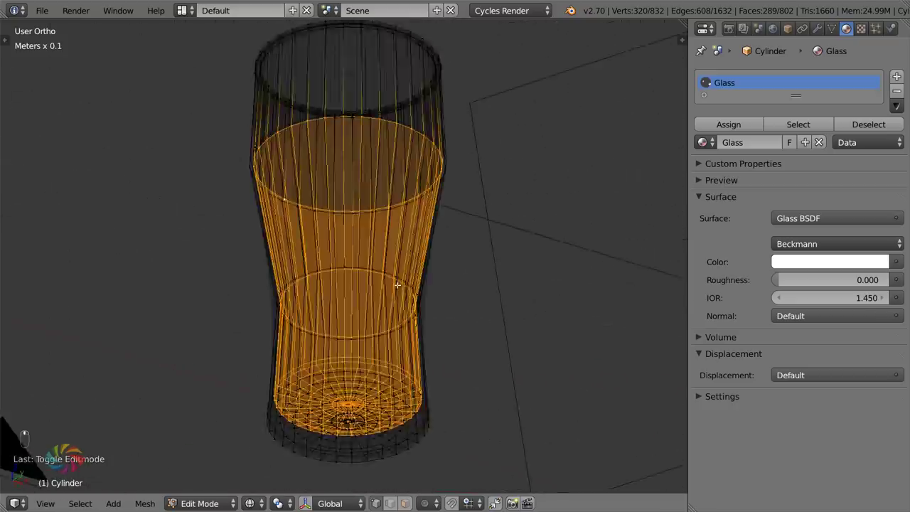
key("z")
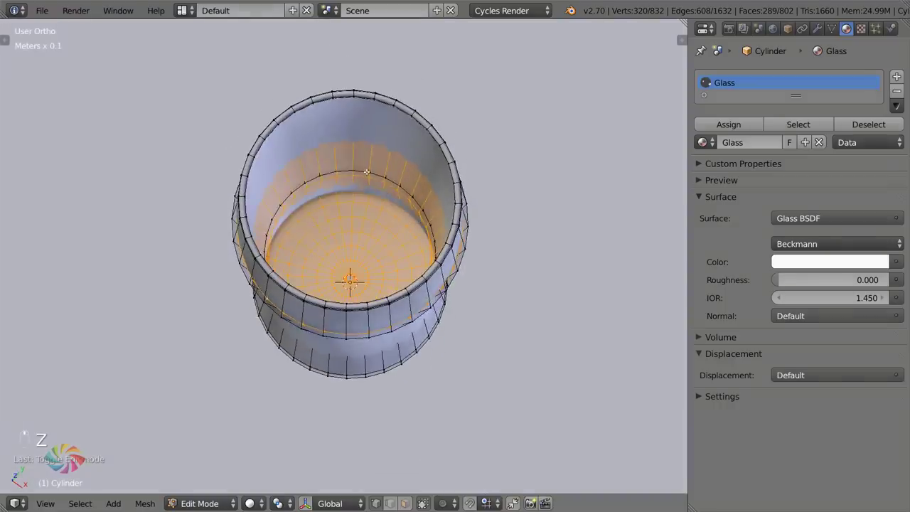
key("z")
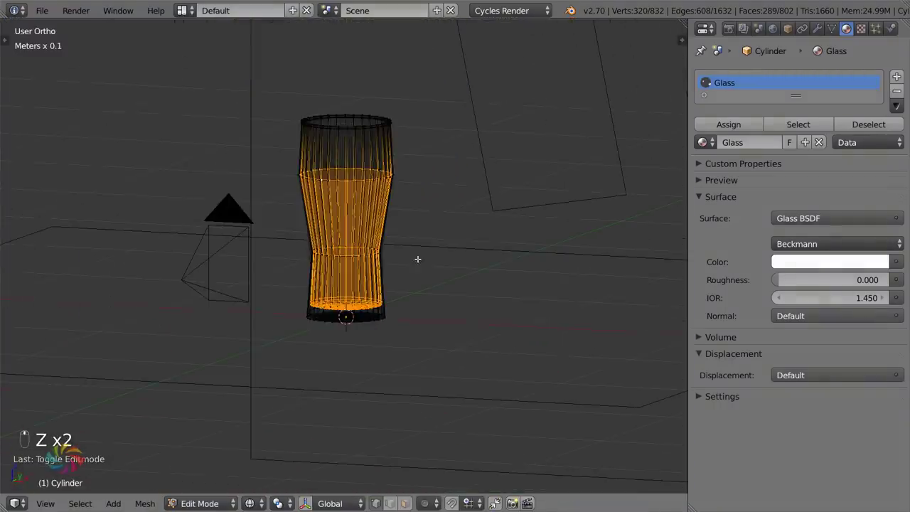
key("shift+d")
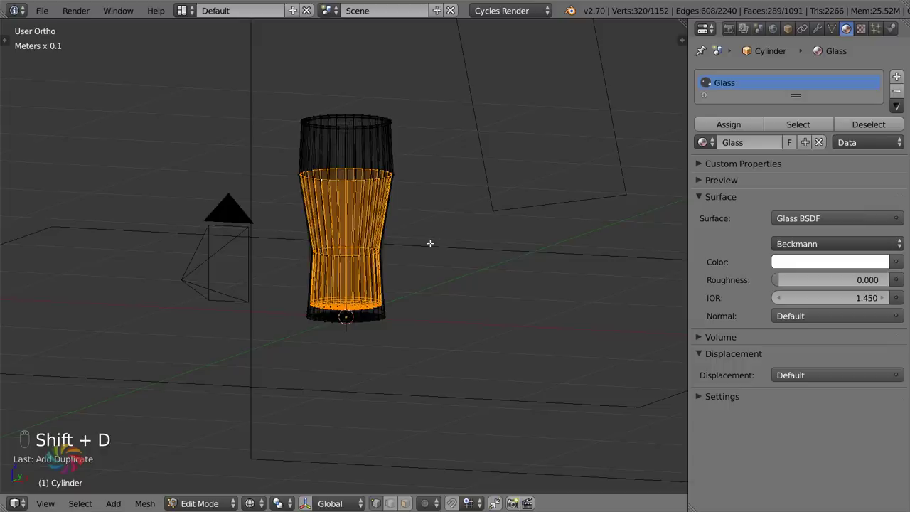
- Separate the duplicated inner faces into their own liquid object and view it from the front
key("p")
key("Tab")
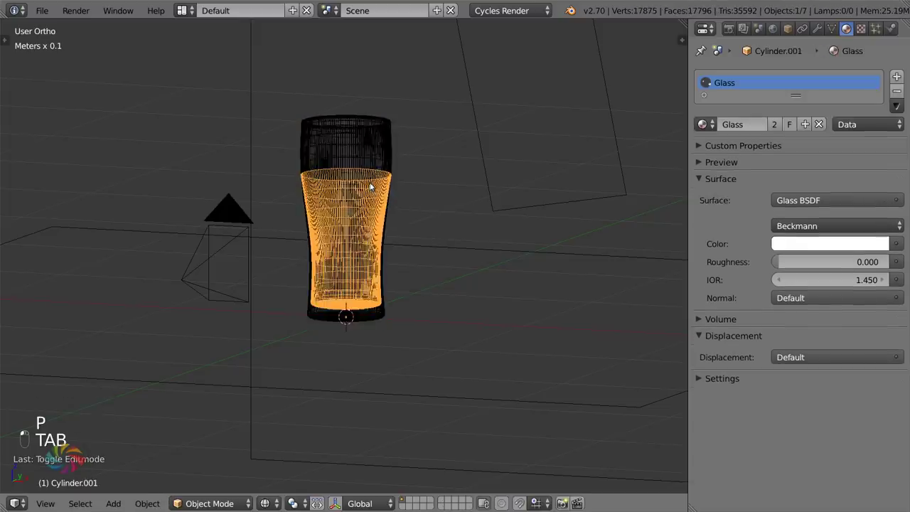
key("Tab")
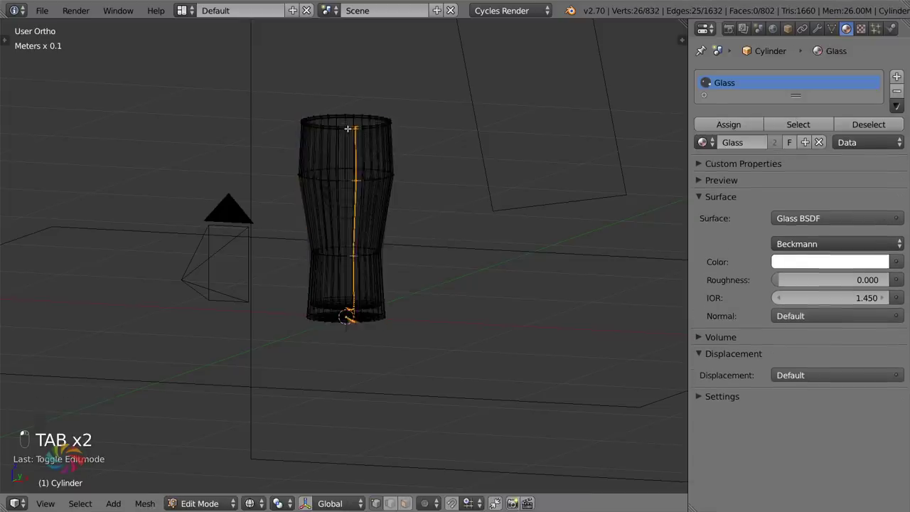
key("Tab")
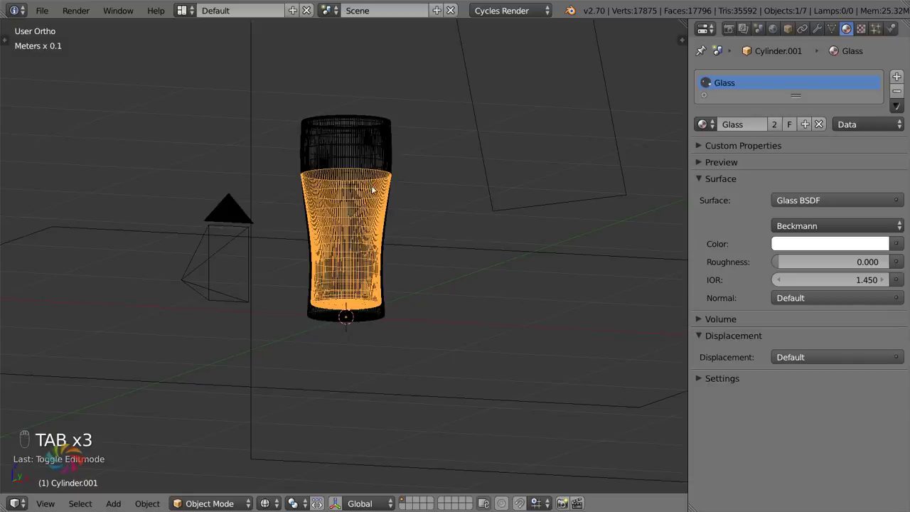
key("KP_1")
left_click_drag(373, 191, 374, 221)
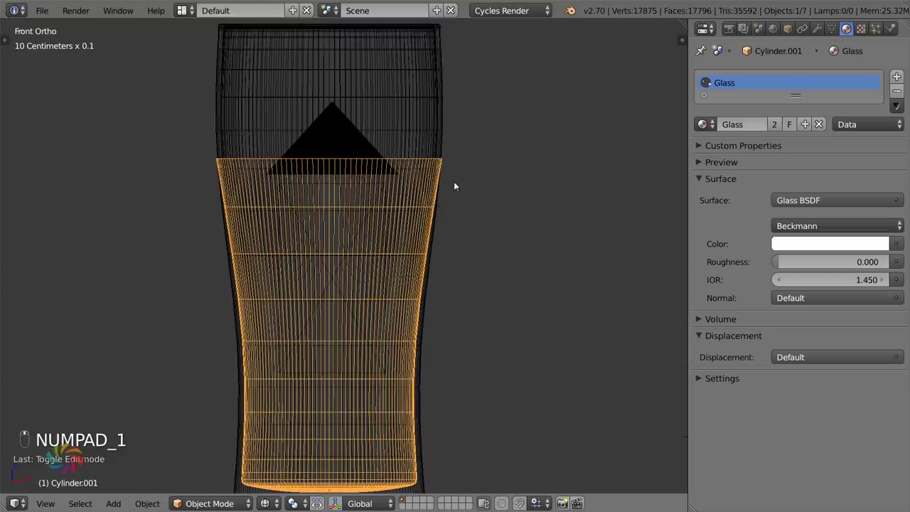
- Scale the liquid's top edge ring toward the centre and fill it to cap the volume
key("Tab")
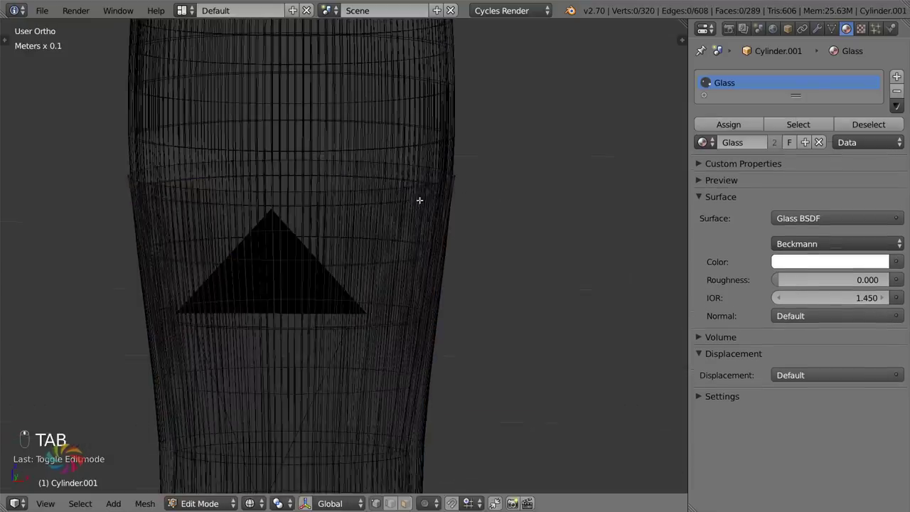
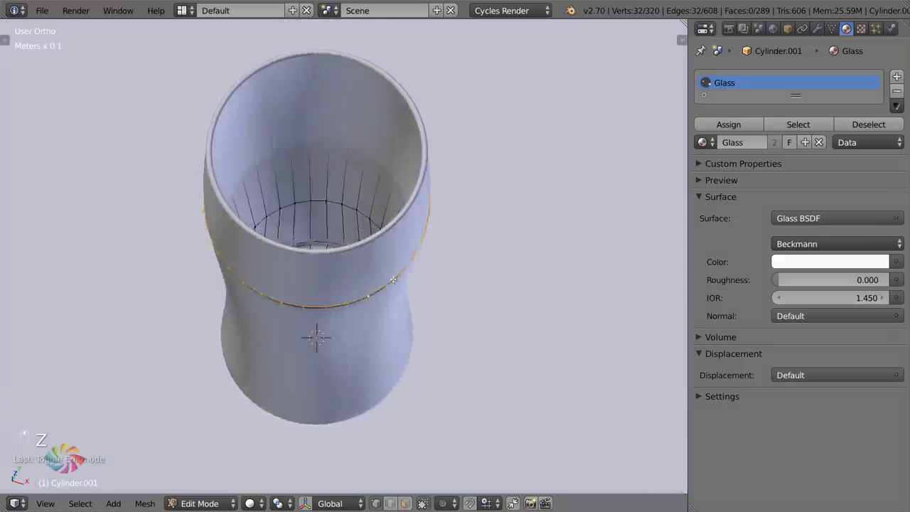
key("z")
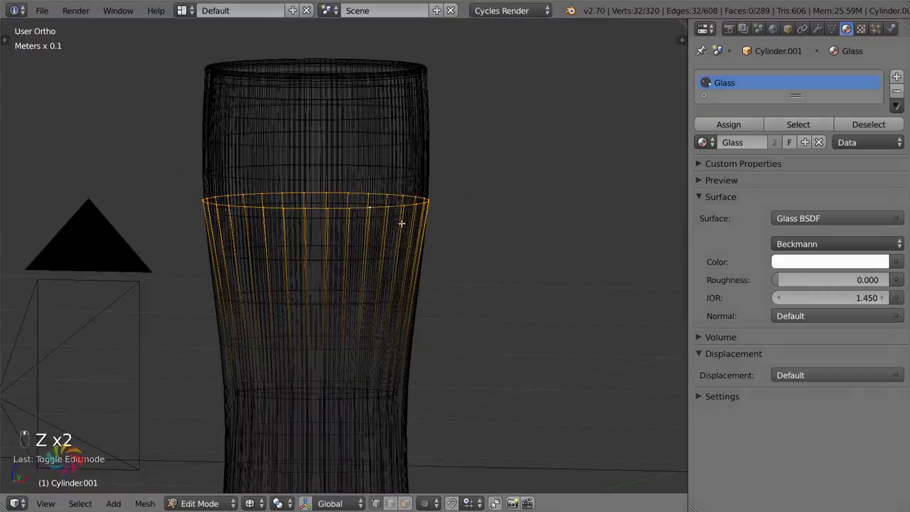
key("e")
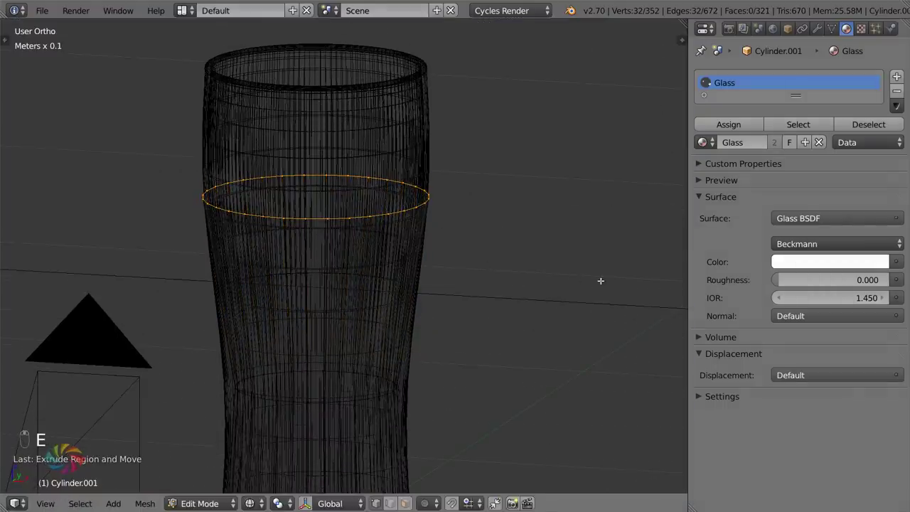
key("s")
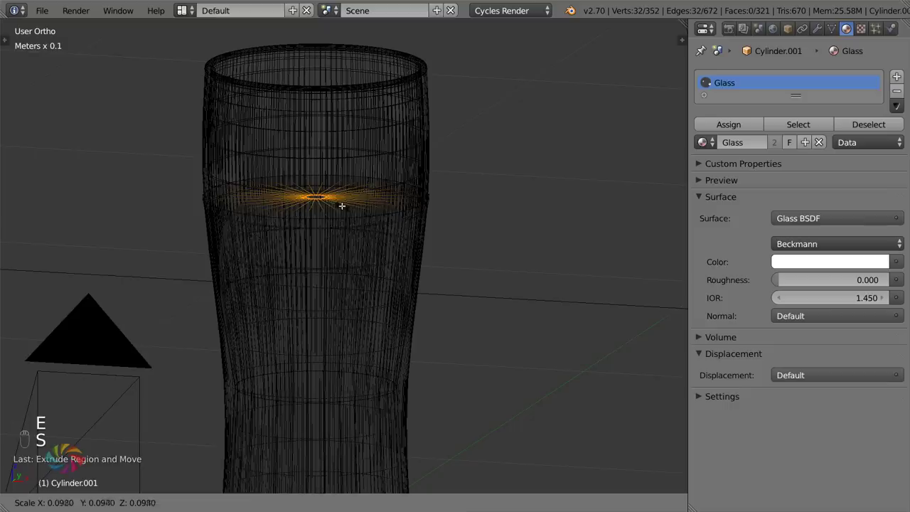
key("s")
key("ctrl+r")
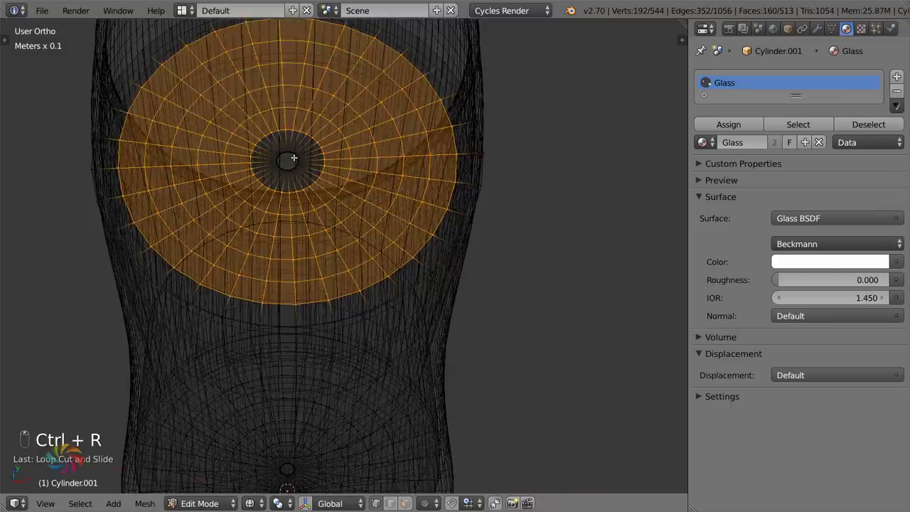
key("f")
key("Tab")
key("z")
key("z")
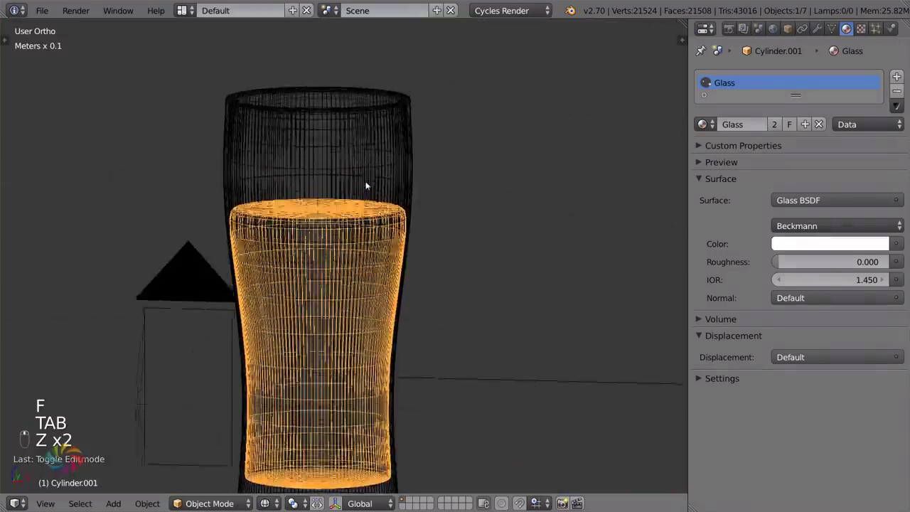
- Move the liquid's top edge loop in Front Ortho view so it sits at the liquid line
key("KP_1")
key("Tab")
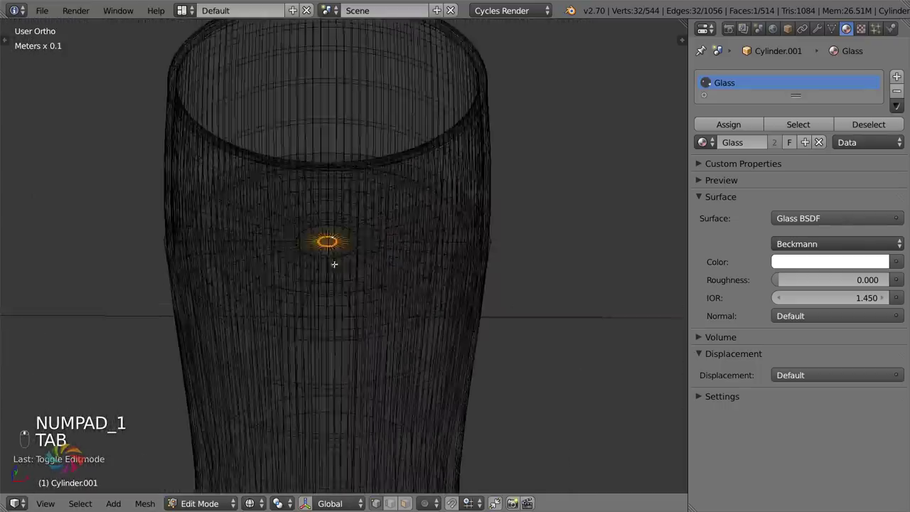
key("KP_1")
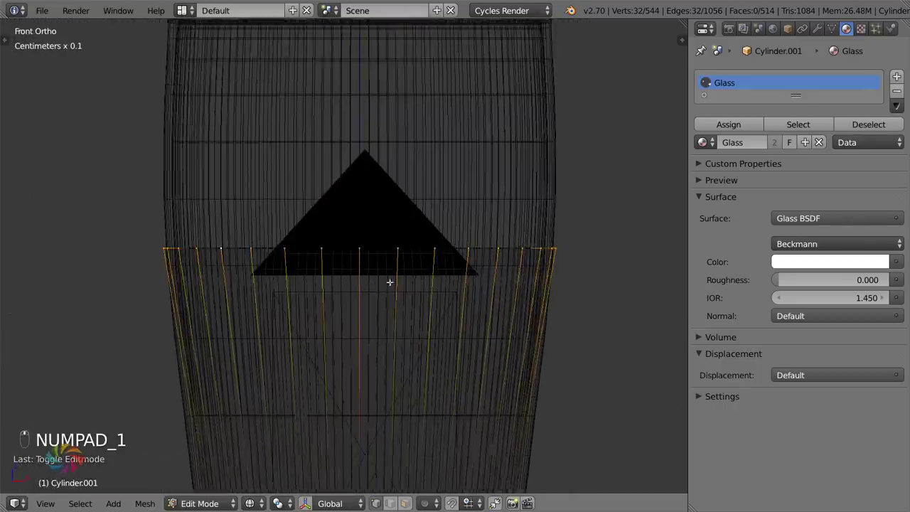
key("g")
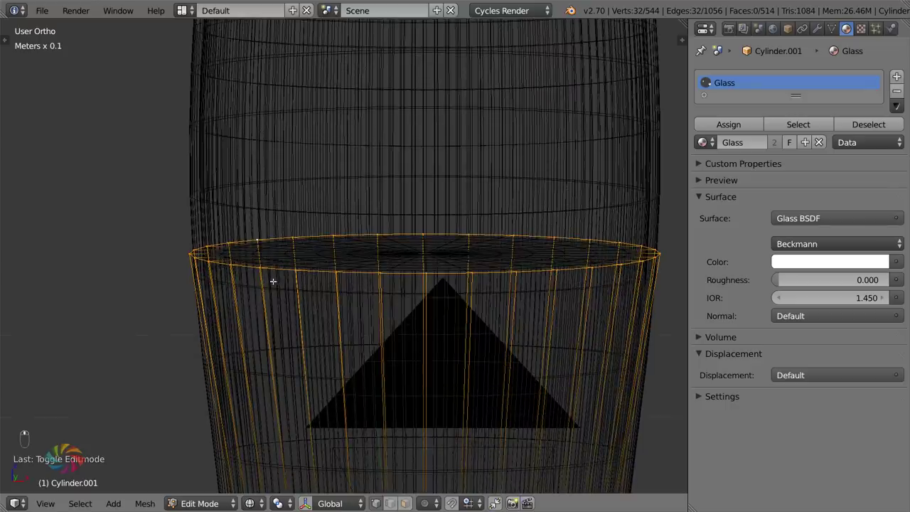
key("g")
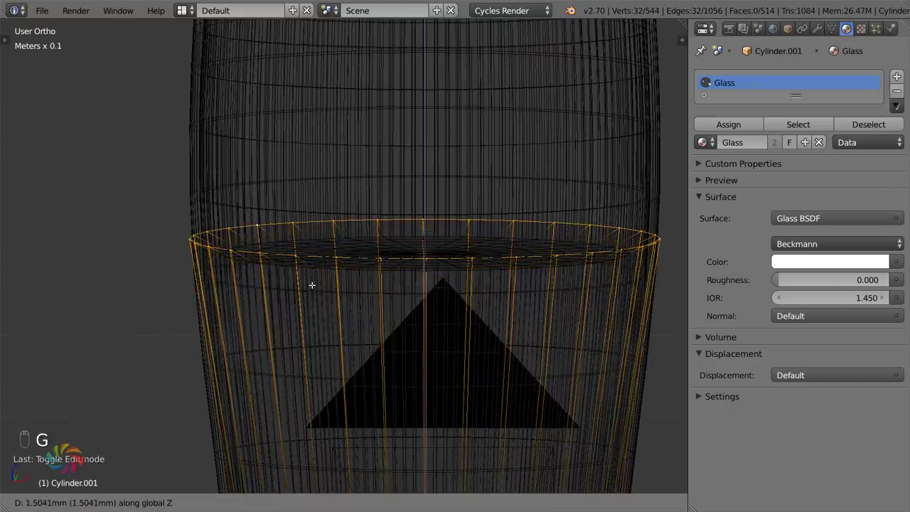
key("Tab")
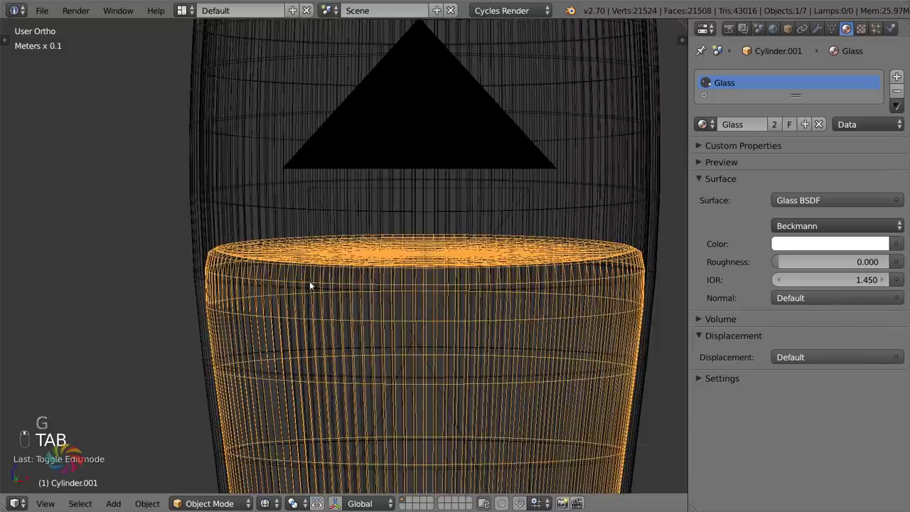
key("KP_1")
key("Tab")
key("shift+e")
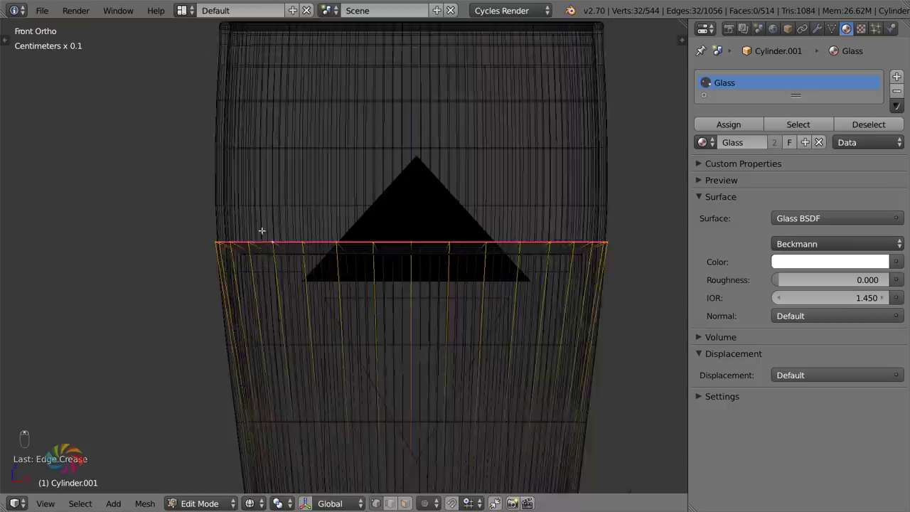
key("Tab")
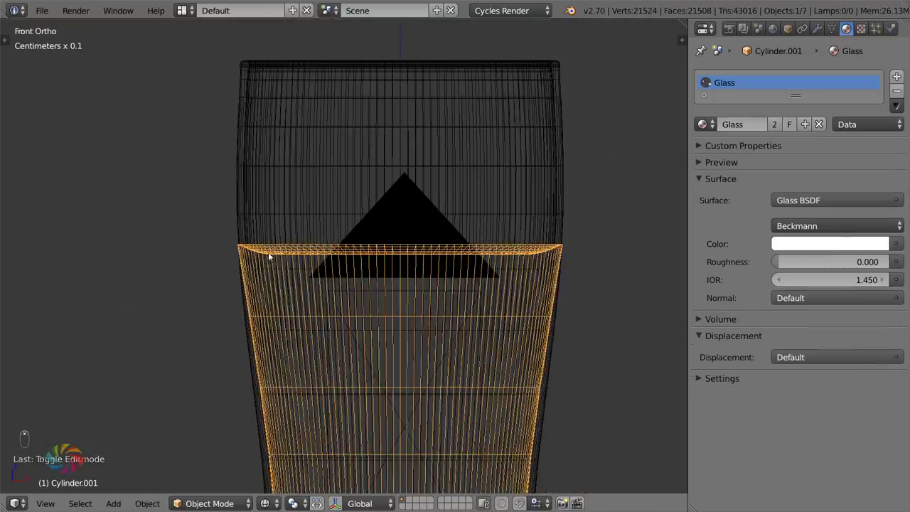
- Scale the liquid's rim loops so they fit just inside the glass wall
key("Tab")
key("a")
key("b")
key("s")
key("Tab")
key("Tab")
key("a")
key("b")
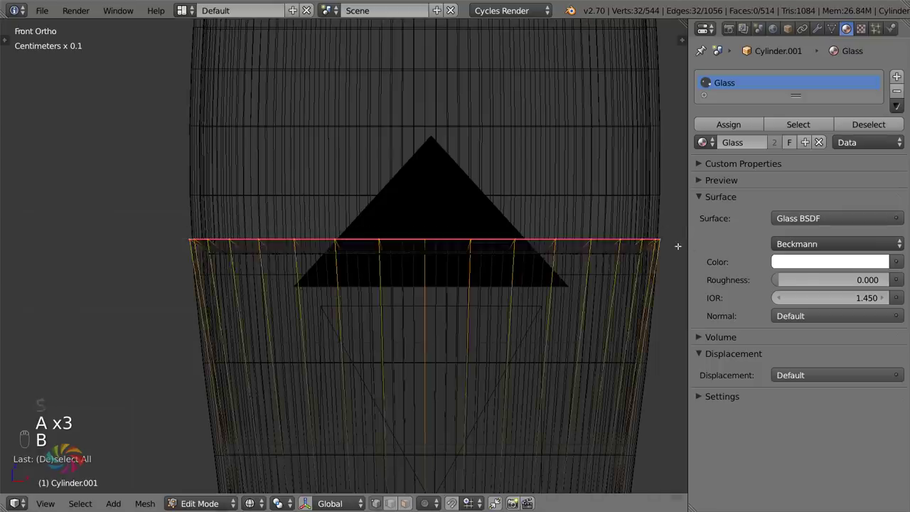
key("s")
key("Tab")
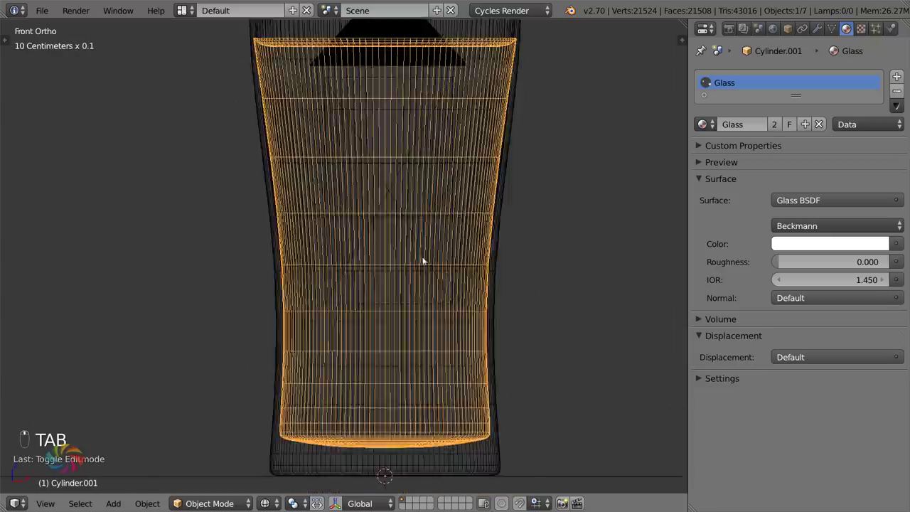
key("Tab")
key("a")
key("a")
key("Tab")
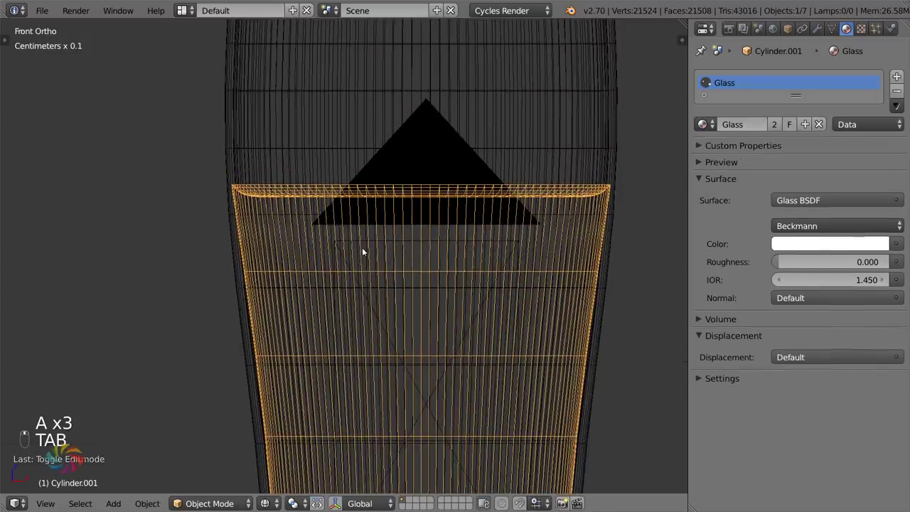
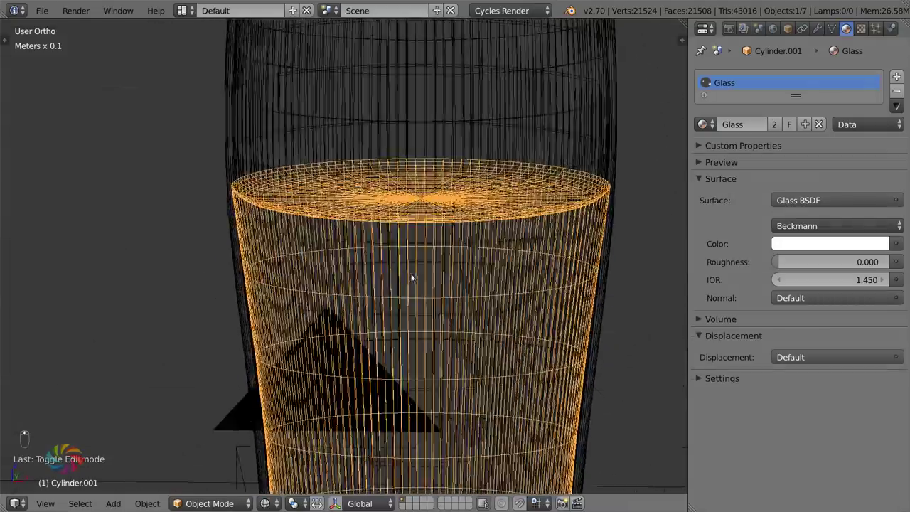
- Reshape the liquid's rounded base to follow the bottom of the glass
key("KP_1")
key("KP_0")
key("KP_1")
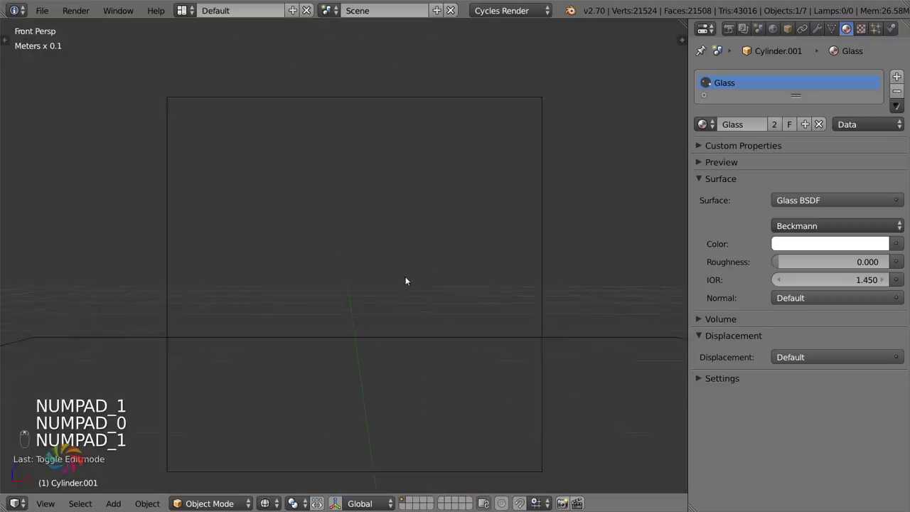
key("KP_5")
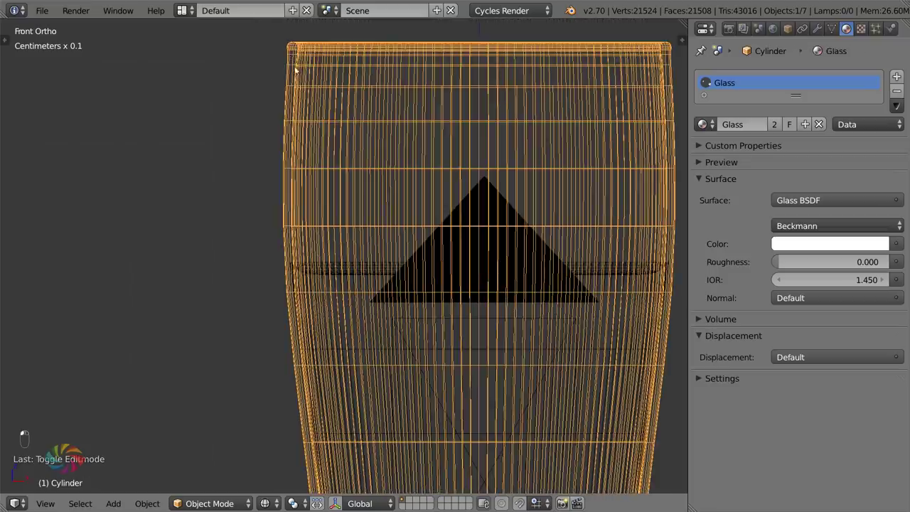
left_click_drag(300, 108, 320, 206)
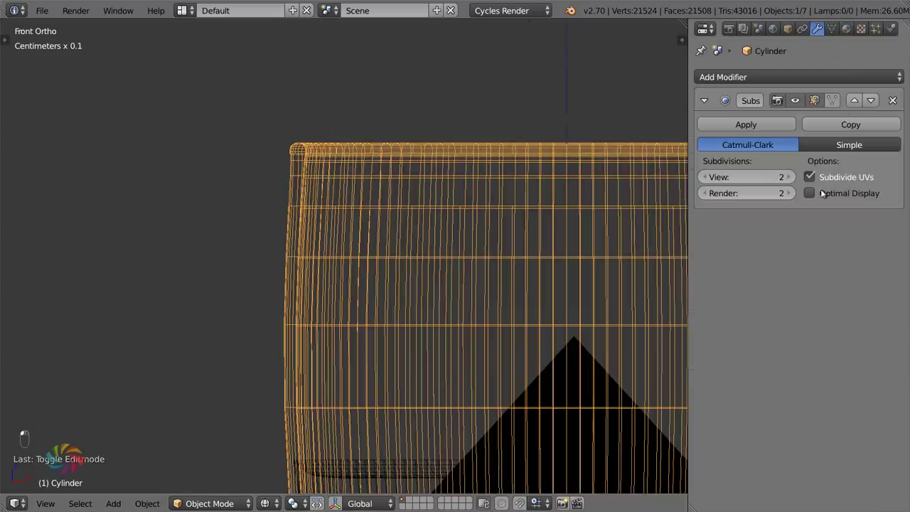
left_click_drag(409, 231, 337, 254)
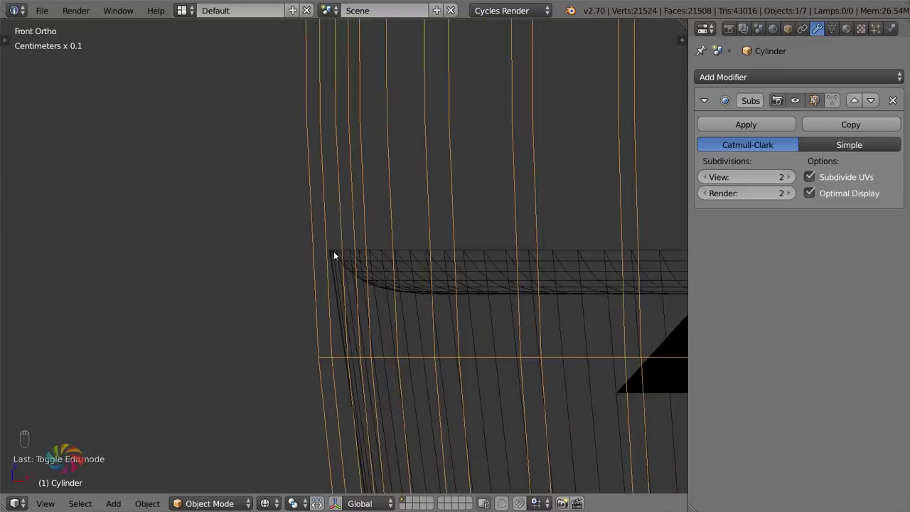
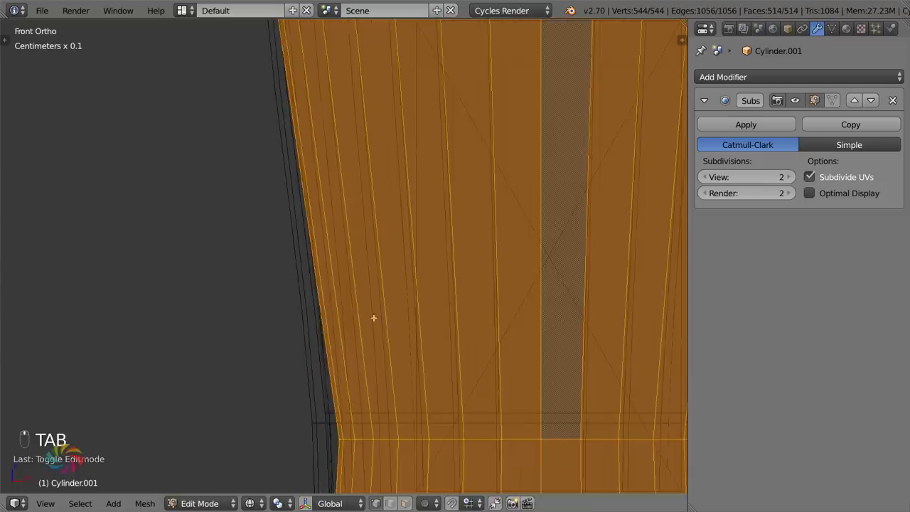
key("s")
key("a")
key("b")
key("b")
key("alt+s")
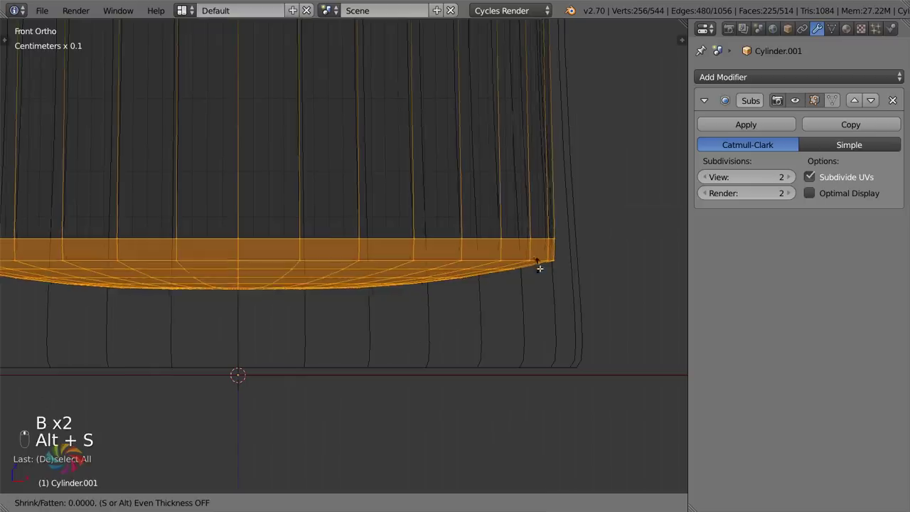
key("Tab")
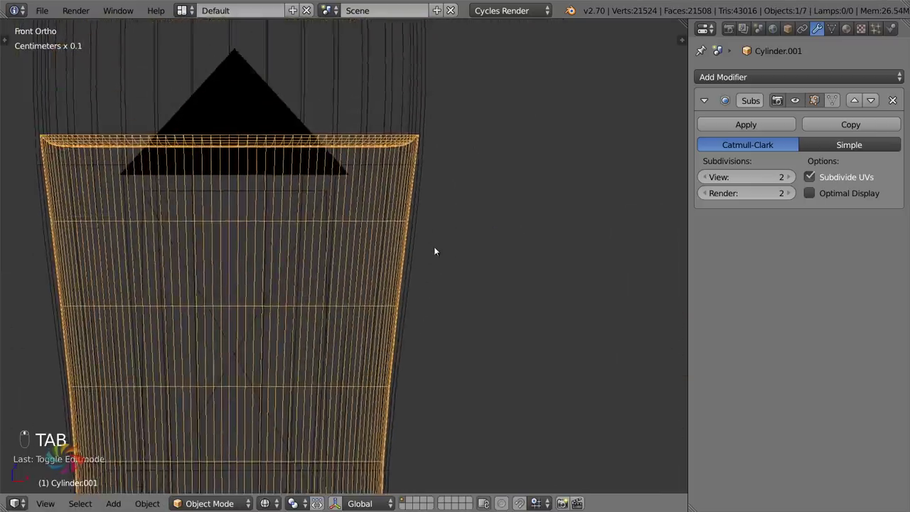
- Smooth the liquid with a level-2 Subdivision Surface and enable Optimal Display on the glass's modifier
middle_click(440, 248)
key("Tab")
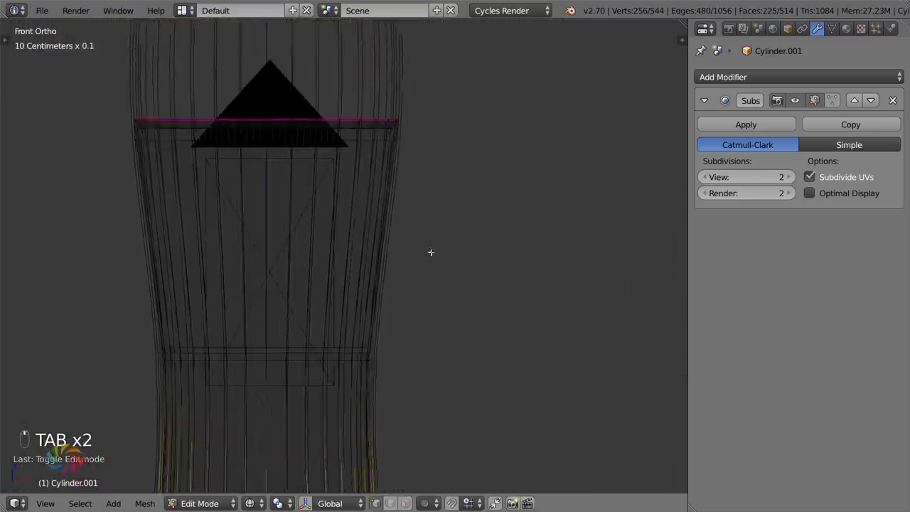
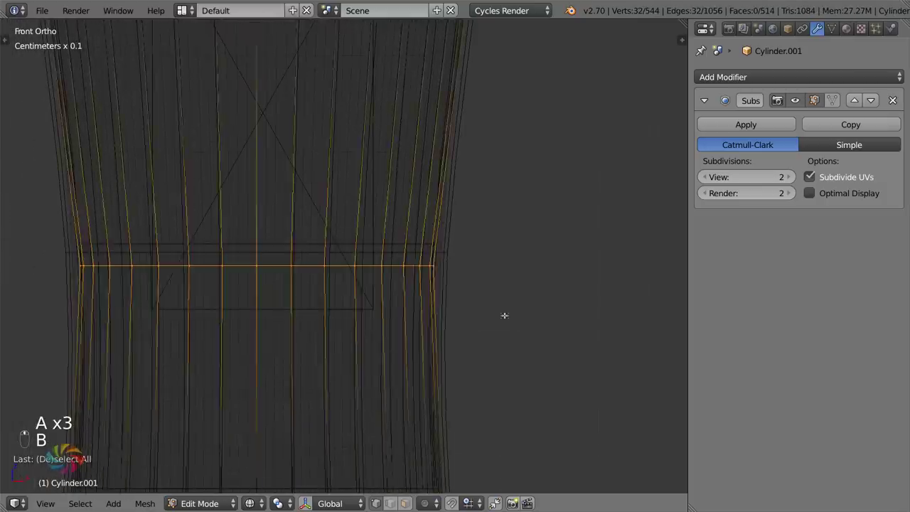
key("s")
key("Tab")
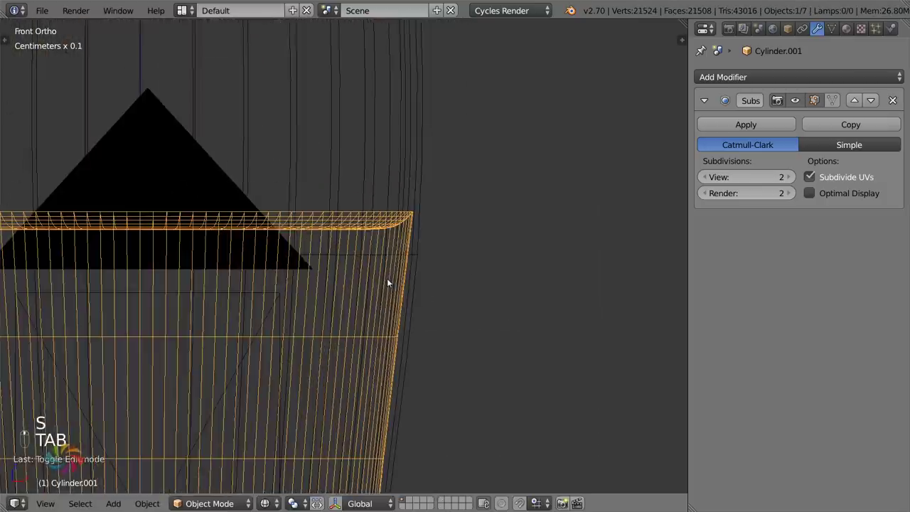
- Inspect the liquid inside the glass in solid and wireframe shading
key("z")
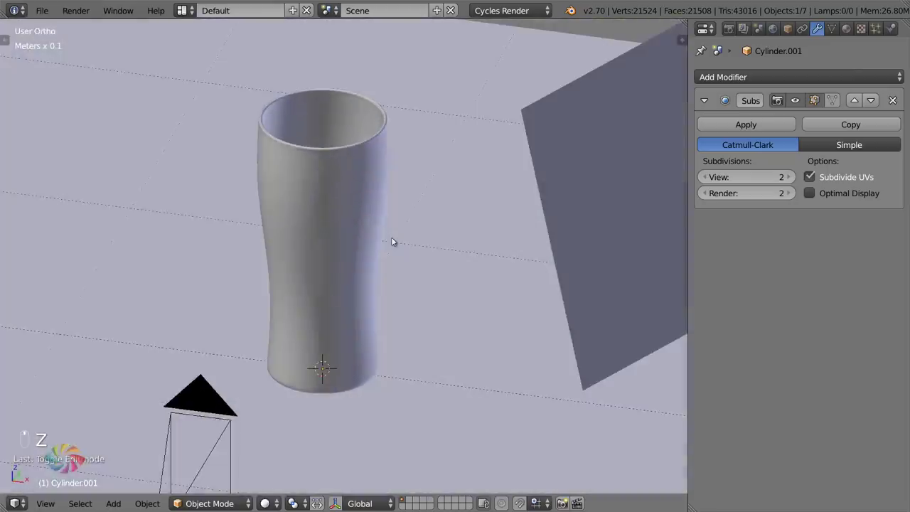
left_click_drag(404, 263, 407, 284)
left_click_drag(402, 267, 388, 266)
key("z")
key("z")
middle_click(350, 259)
middle_click(356, 241)
left_click_drag(329, 242, 333, 195)
key("z")
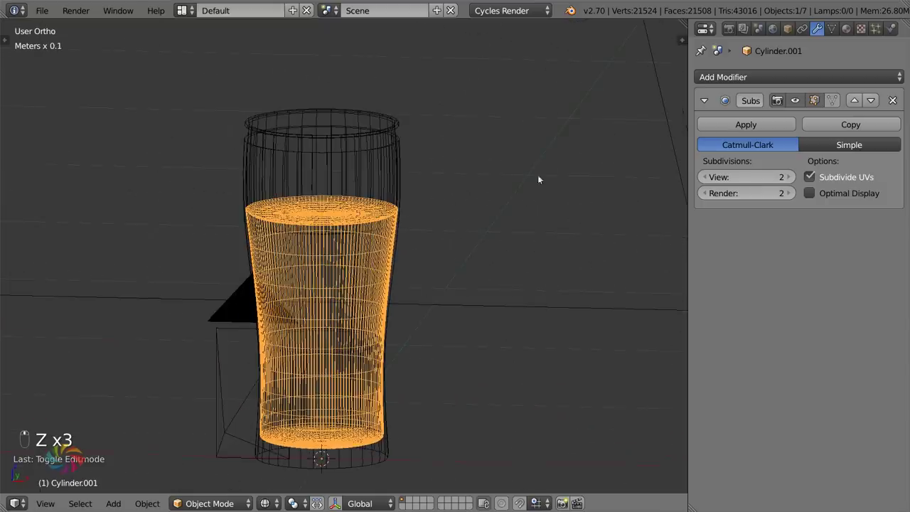
- Select all of the liquid mesh and recalculate normals outward with Inside unchecked
key("Tab")
key("a")
key("a")
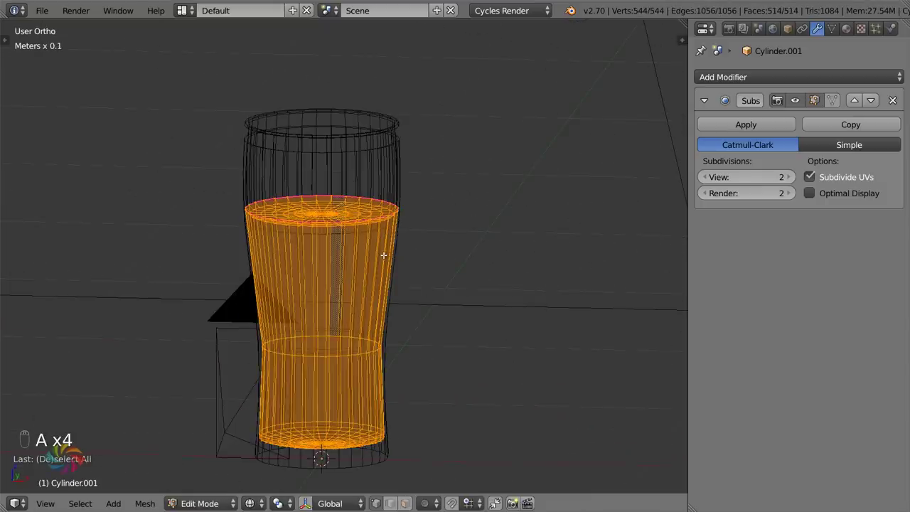
key("ctrl+n")
key("t")
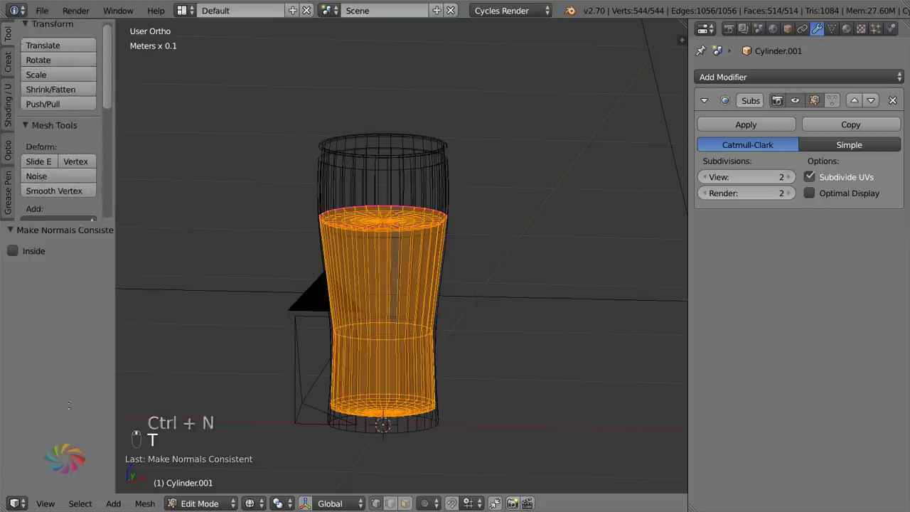
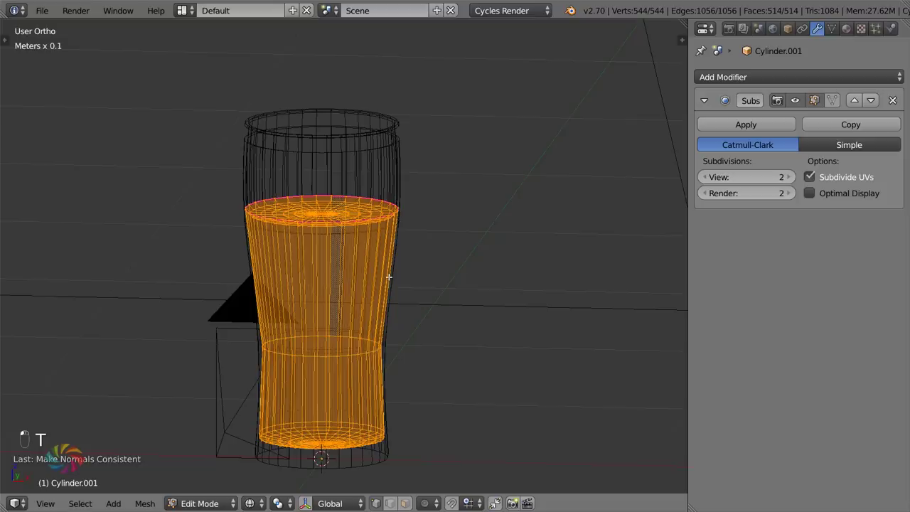
- Display the beer's face normals at 1 cm length and hide the sidebar
key("n")
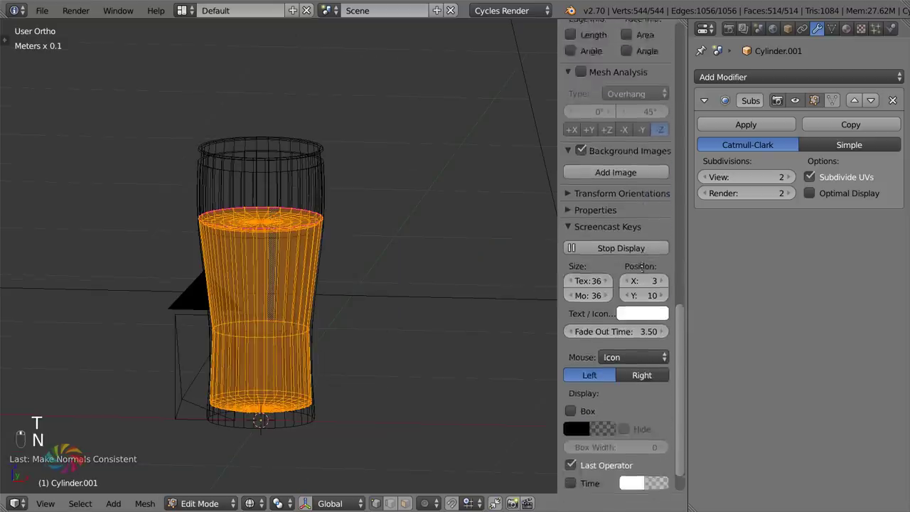
left_click(601, 90)
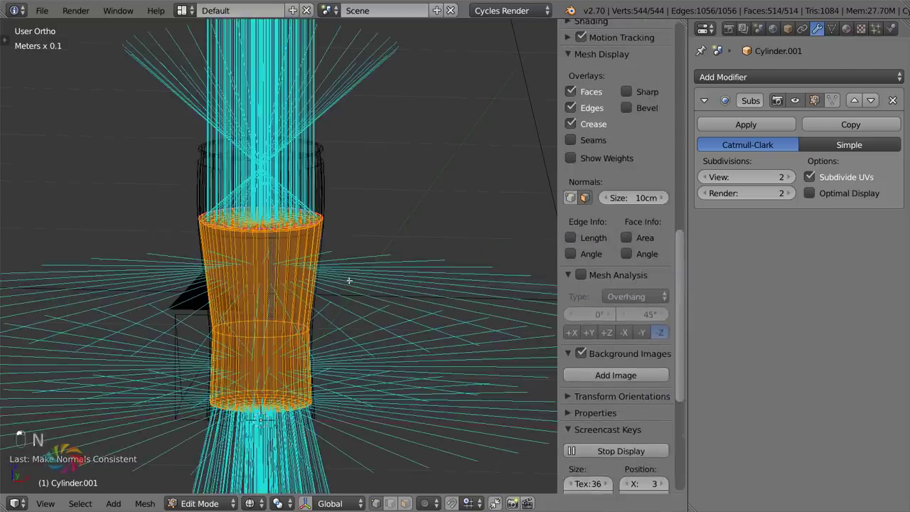
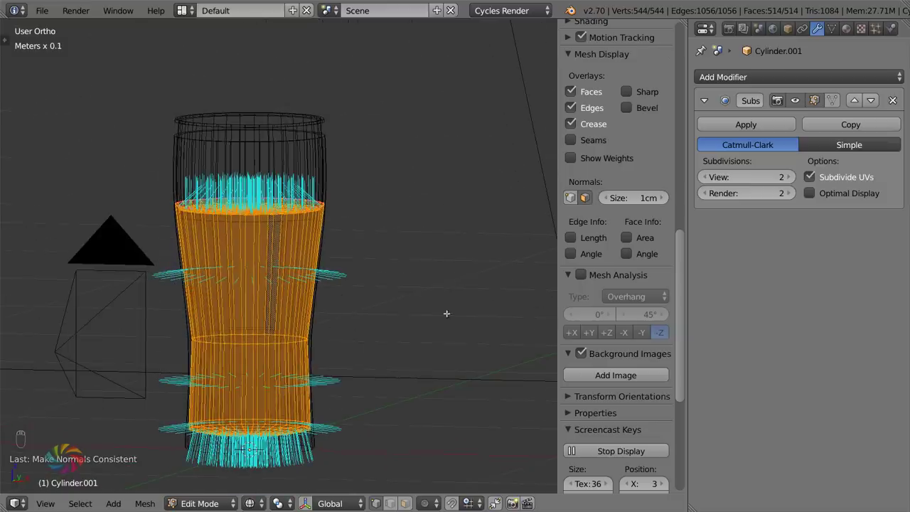
key("n")
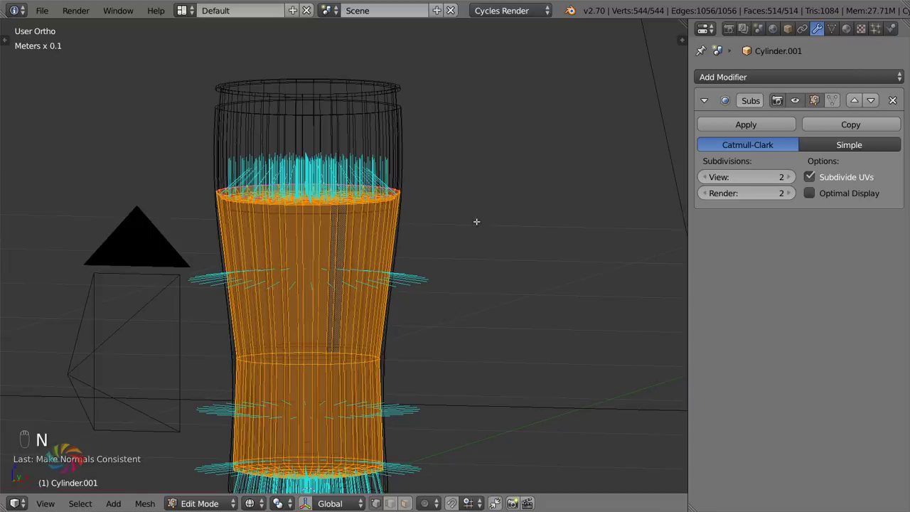
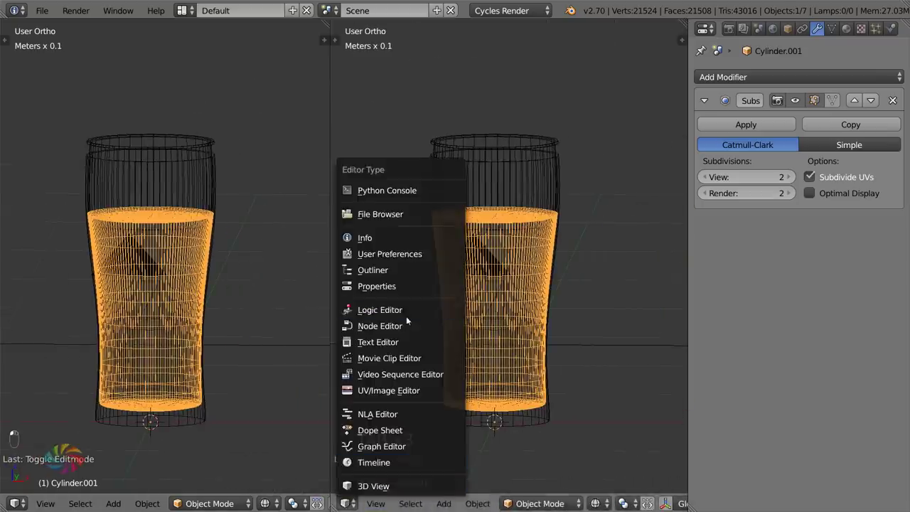
- Make the right half a Node Editor and give the beer its own single-user material named Beer
key("n")
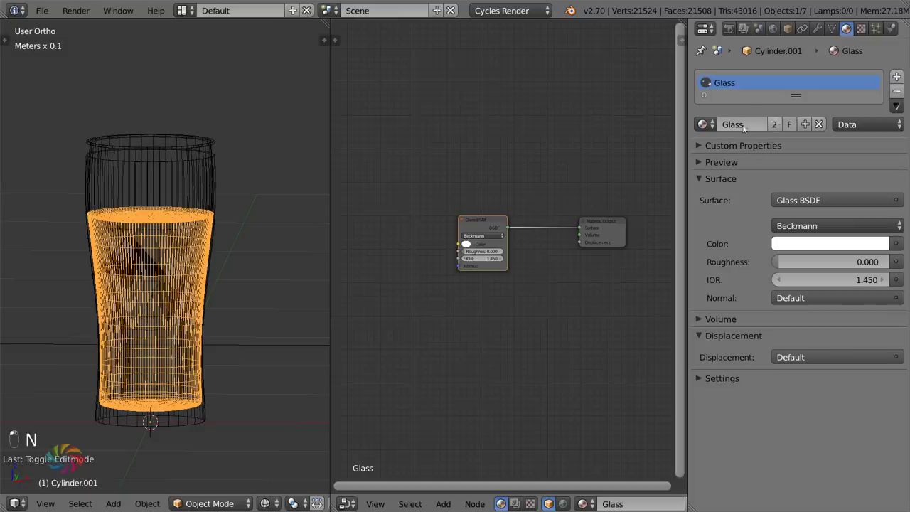
middle_click(780, 125)
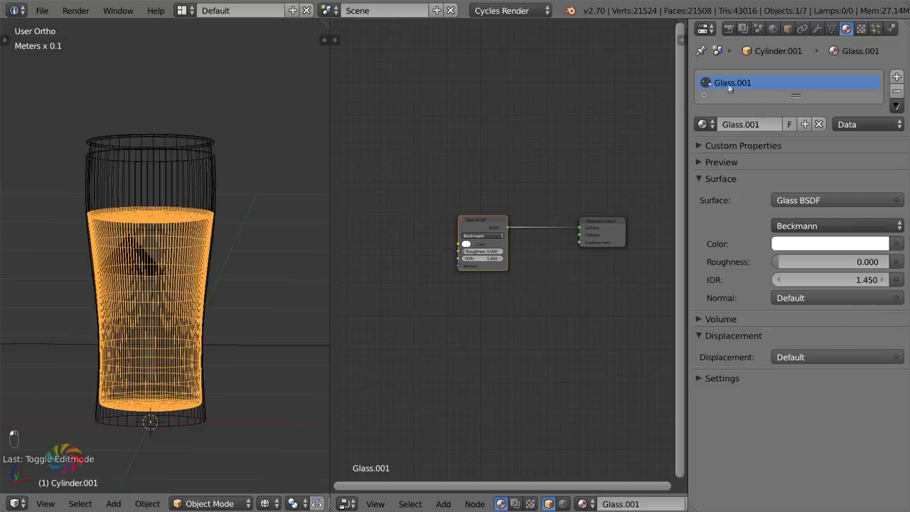
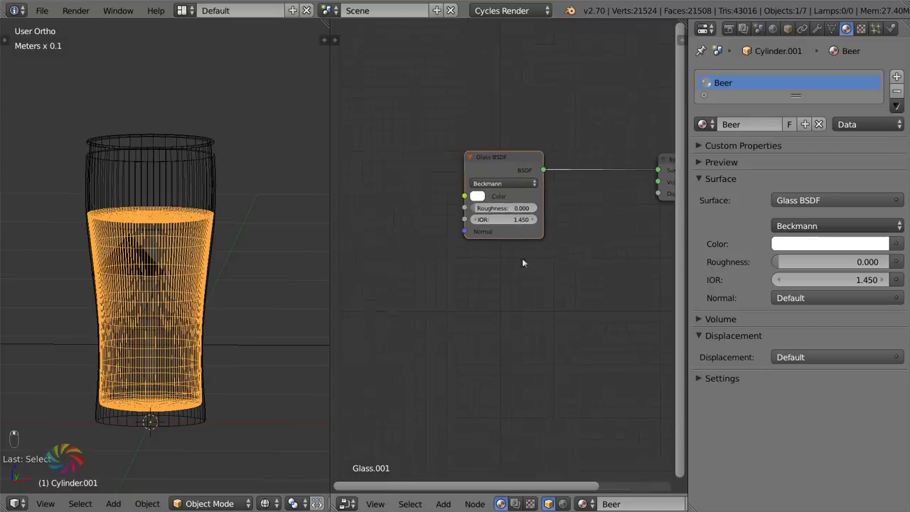
key("shift+a")
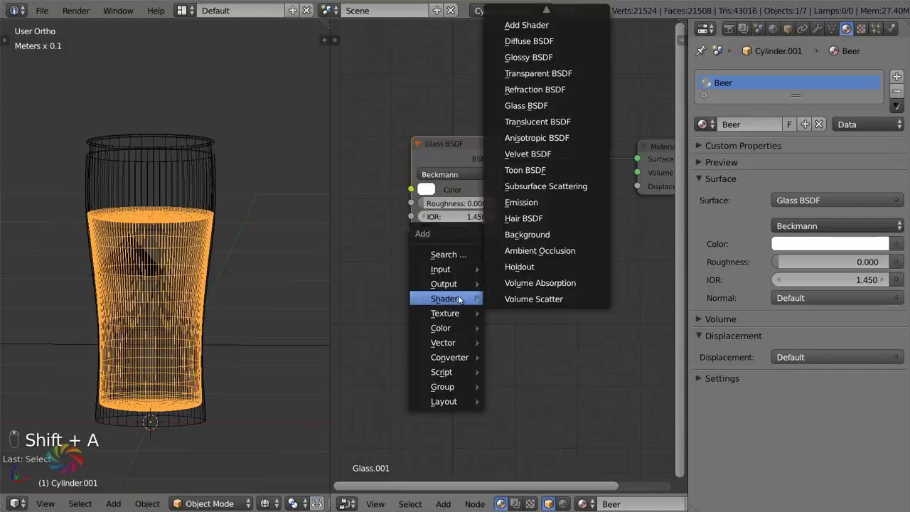
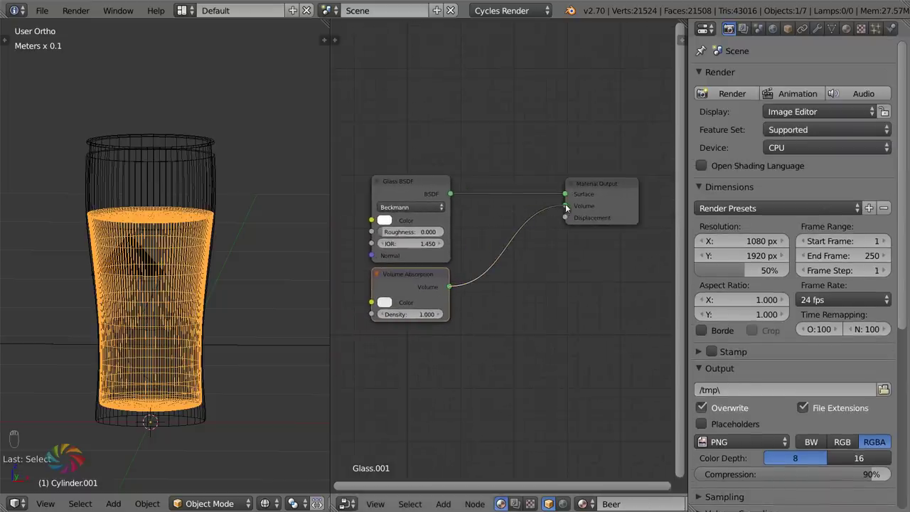
- Wire a pale yellow Volume Absorption into the Beer material's volume and enter density 65
left_click_drag(612, 199, 426, 187)
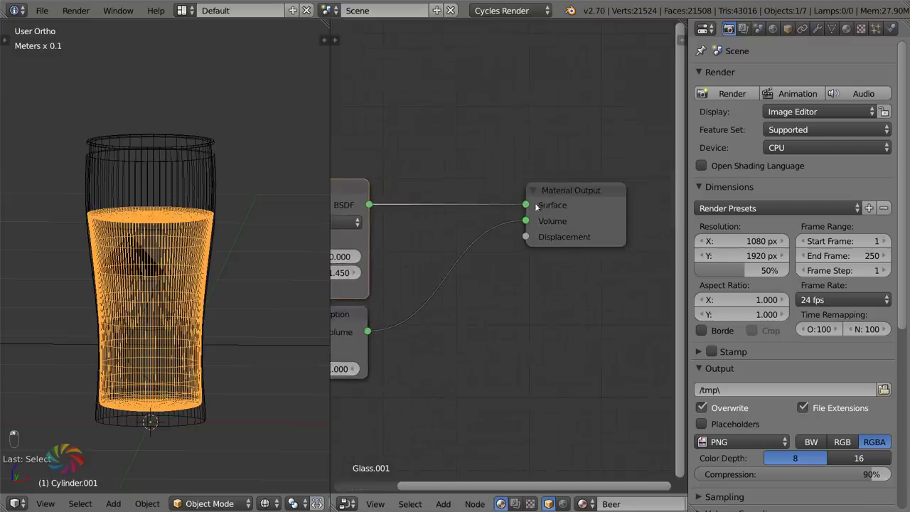
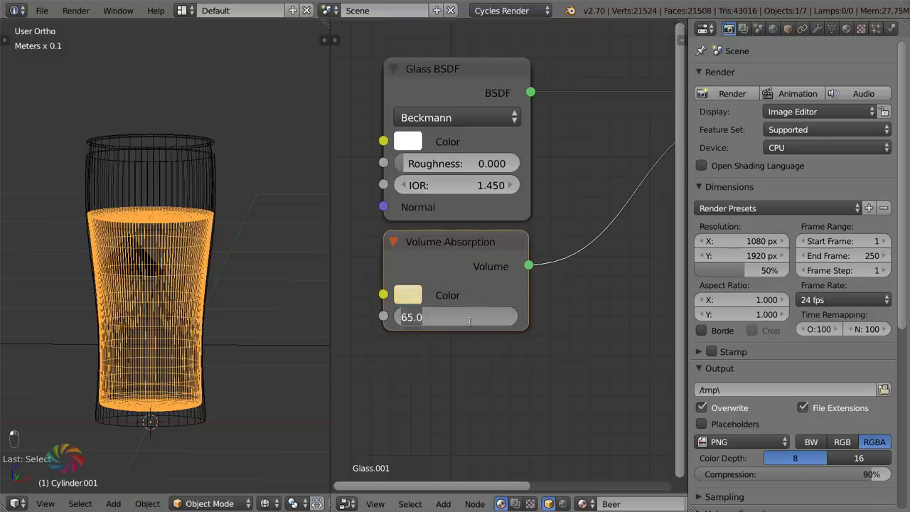
key("BackSpace")
key("BackSpace")
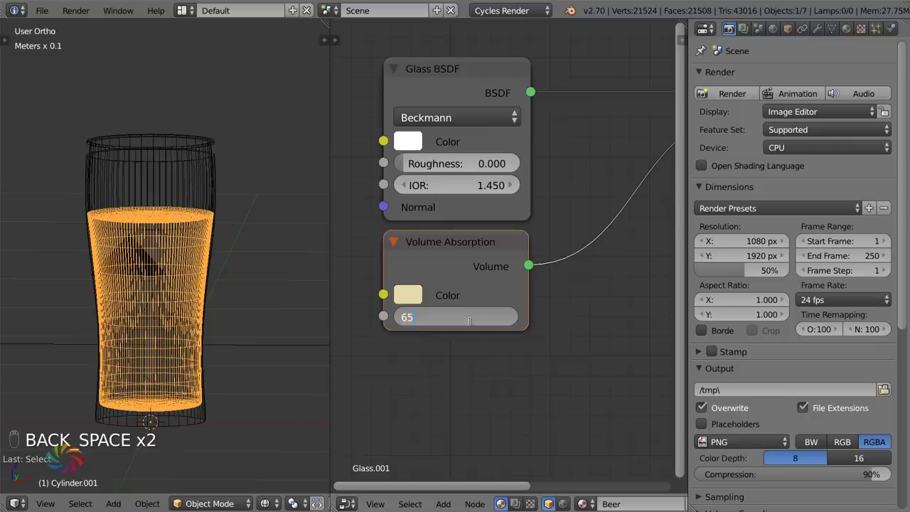
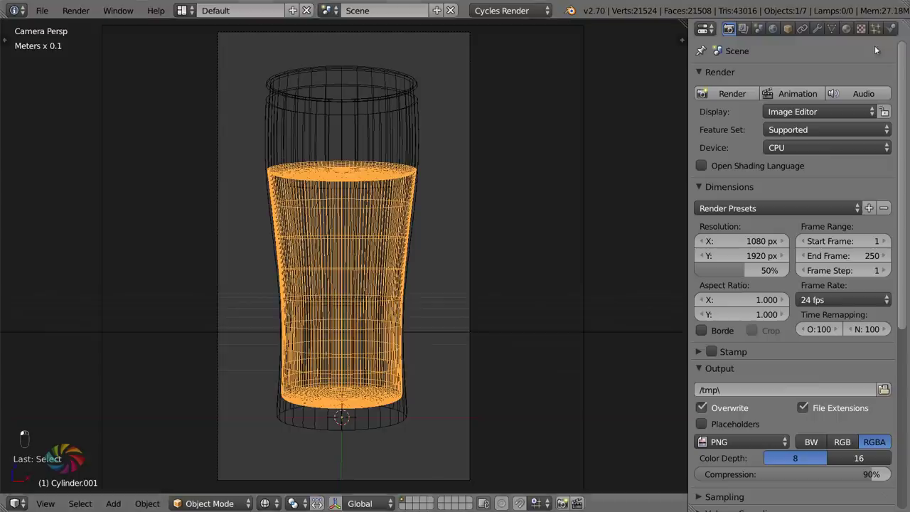
- Switch the camera viewport to a rendered preview of the glass and save the file
key("z")
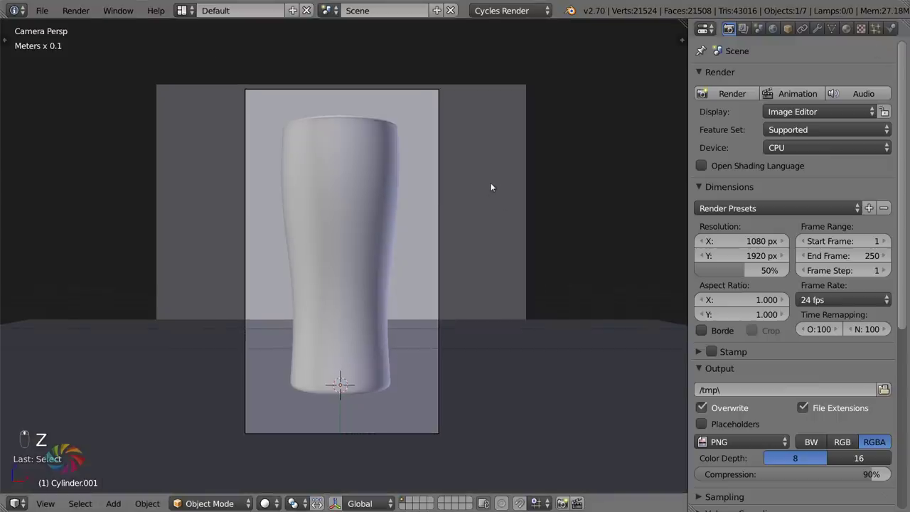
key("ctrl+s")
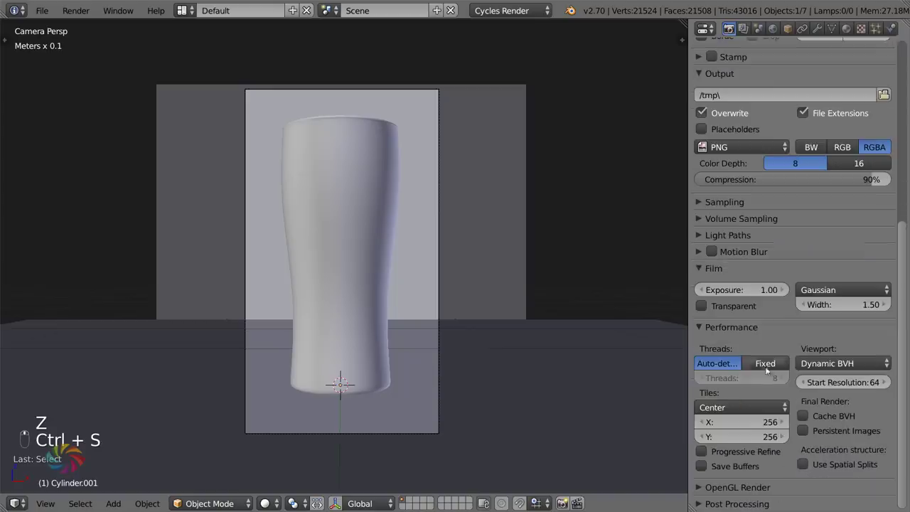
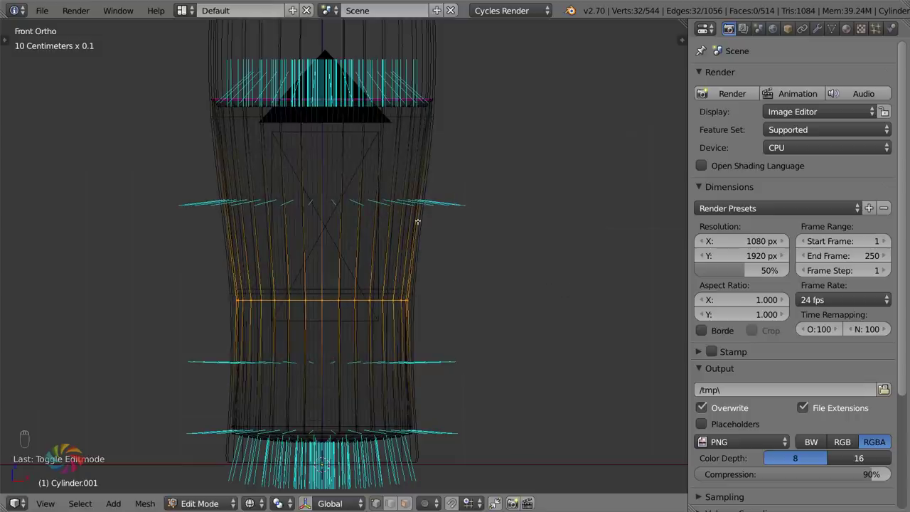
- Select the top rim edge loop of the beer mesh in edit mode from the front view
left_click_drag(419, 234, 411, 308)
key("Tab")
key("s")
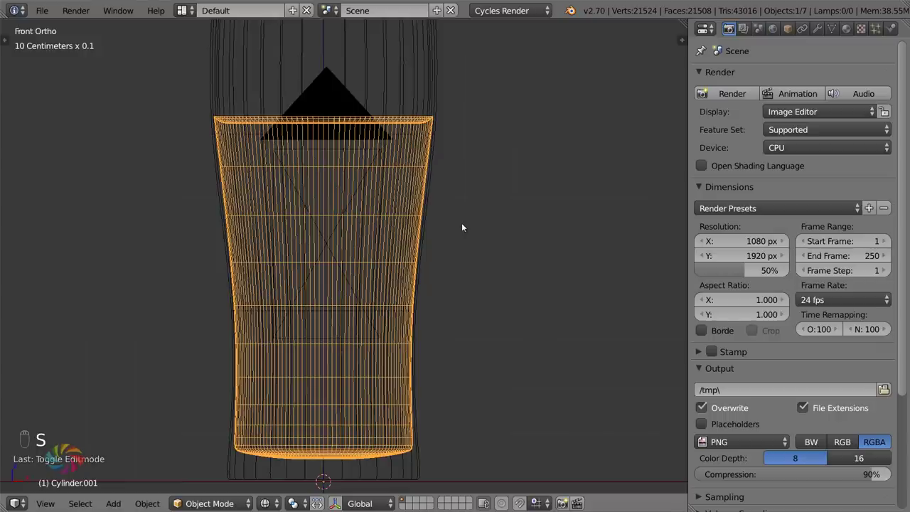
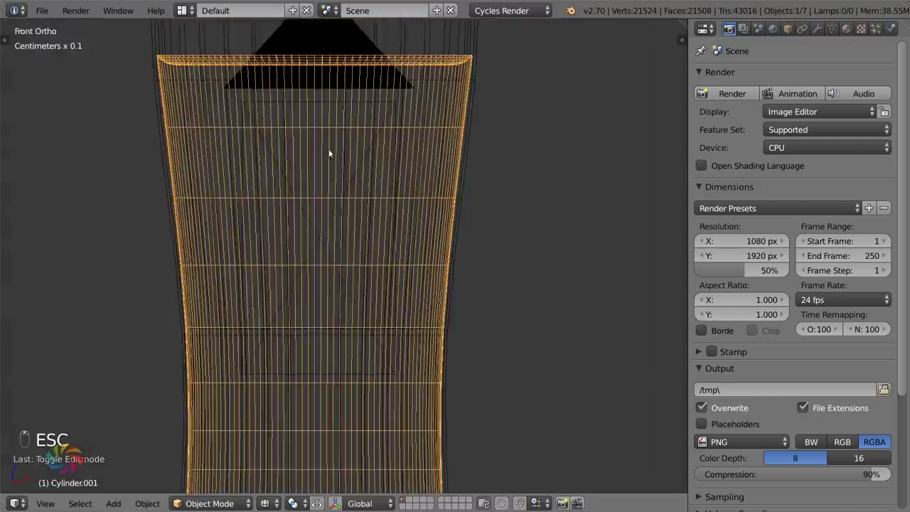
key("Tab")
key("a")
key("a")
key("a")
key("b")
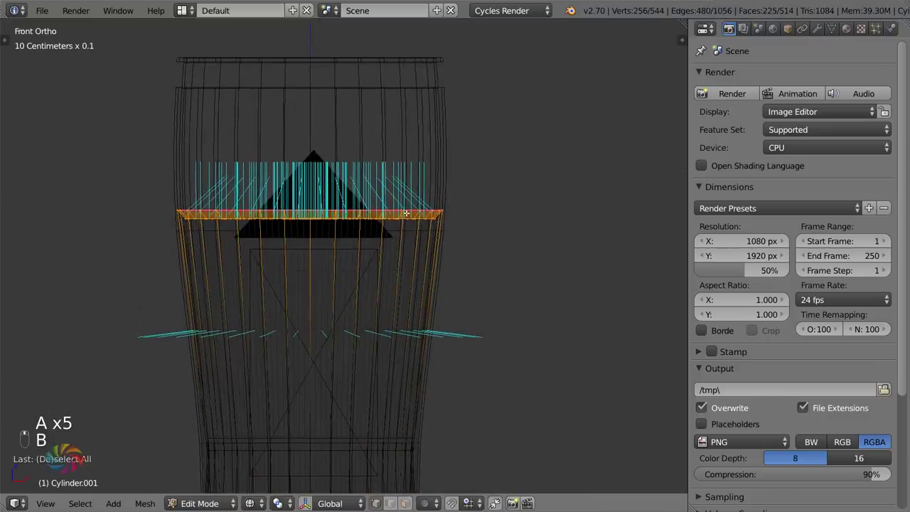
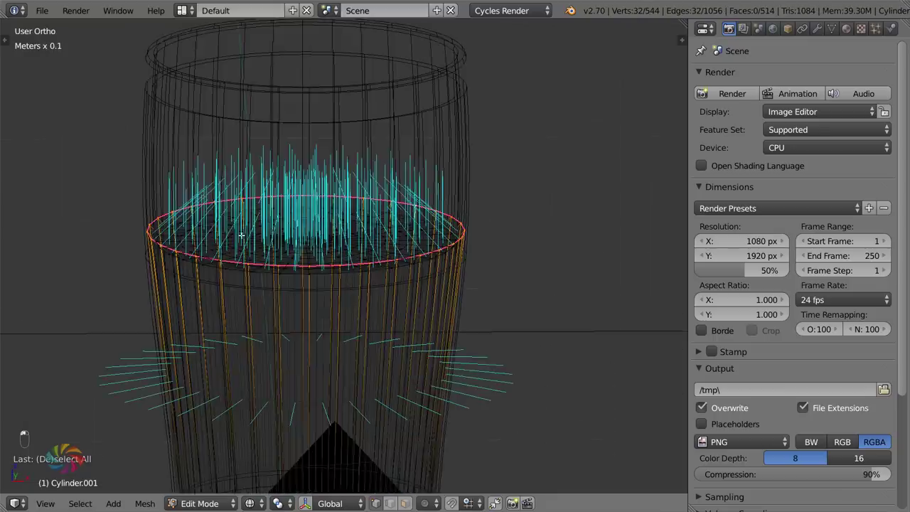
key("n")
key("n")
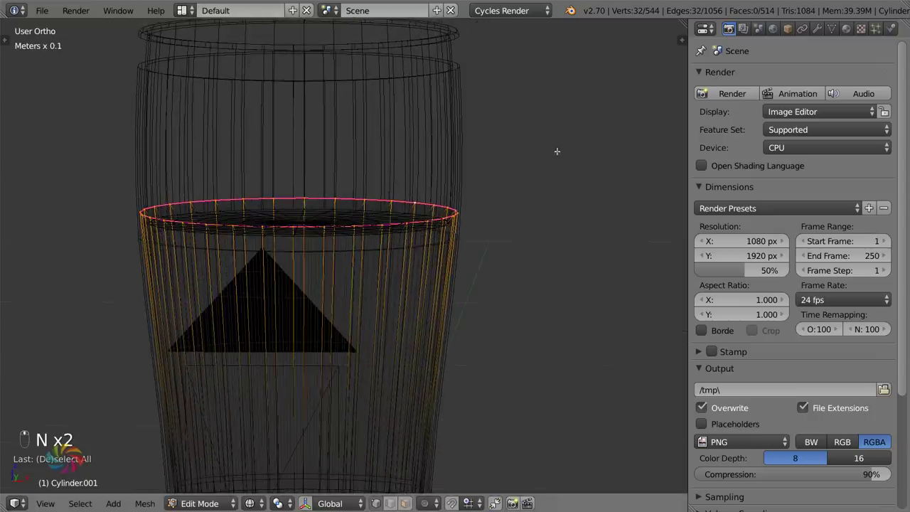
- Bring up the edge operations to mark the rim loop as sharp
key("ctrl+e")
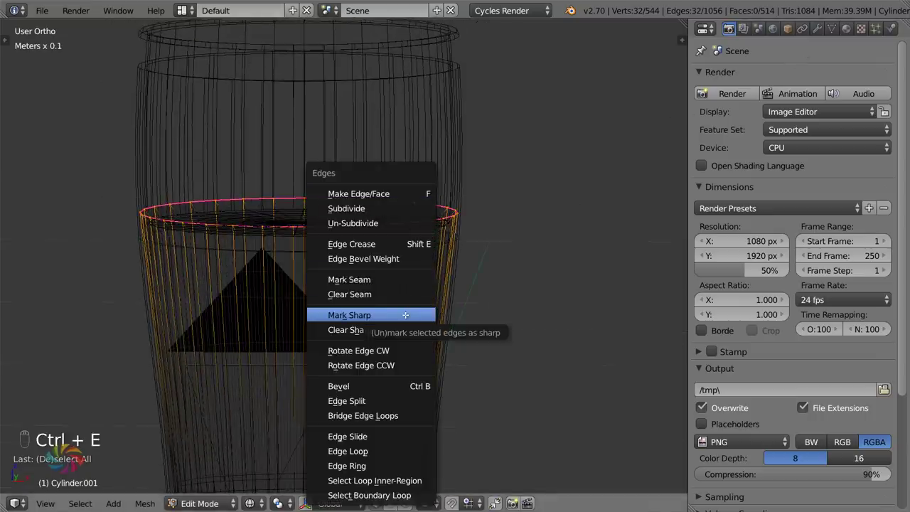
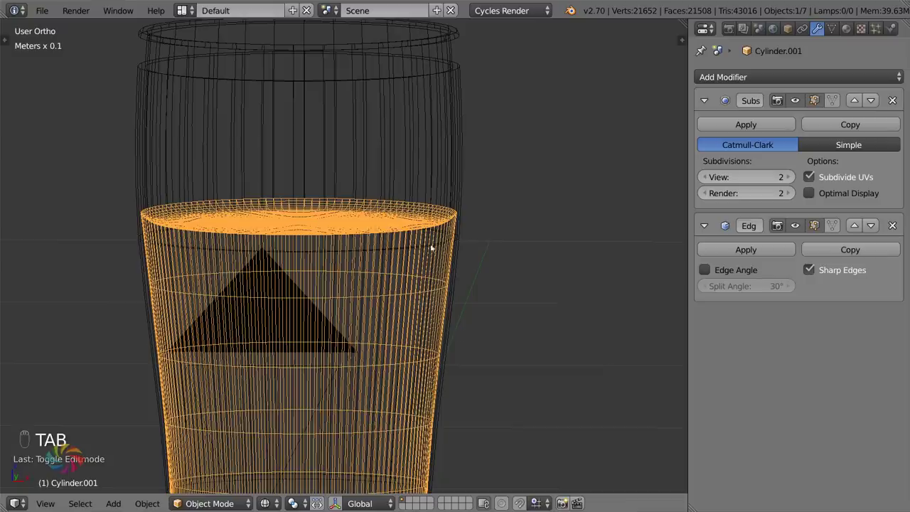
- Save the file after marking the rim sharp and adding the Edge Split modifier
key("ctrl+s")
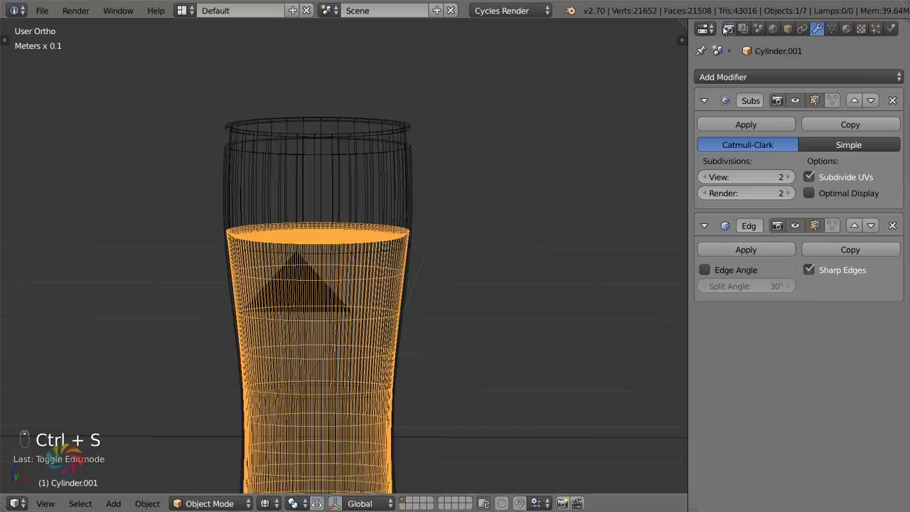
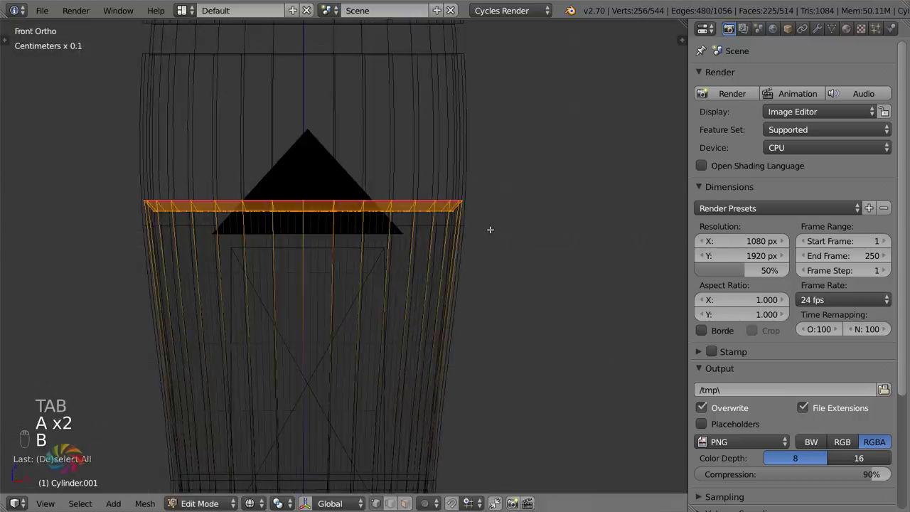
- Separate the selected top band into its own foam disc object, save, and view it from the front
key("p")
key("Tab")
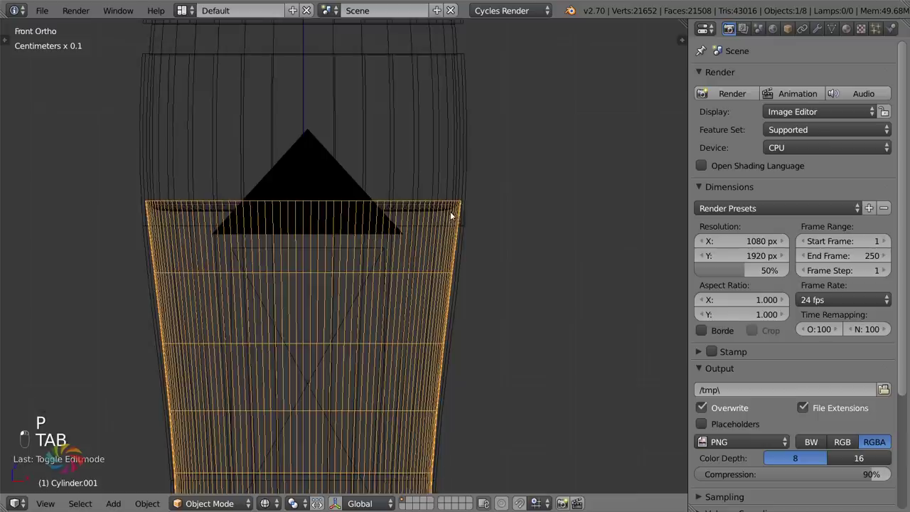
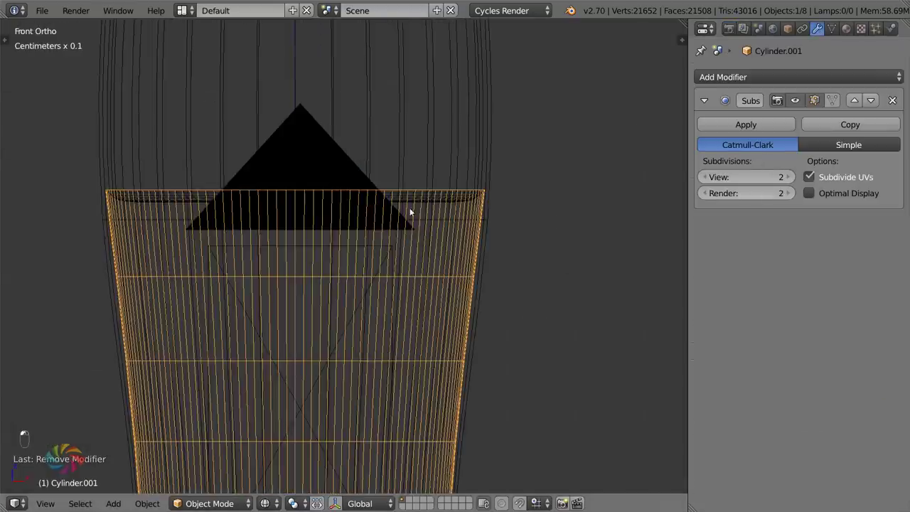
left_click_drag(405, 243, 328, 318)
key("ctrl+s")
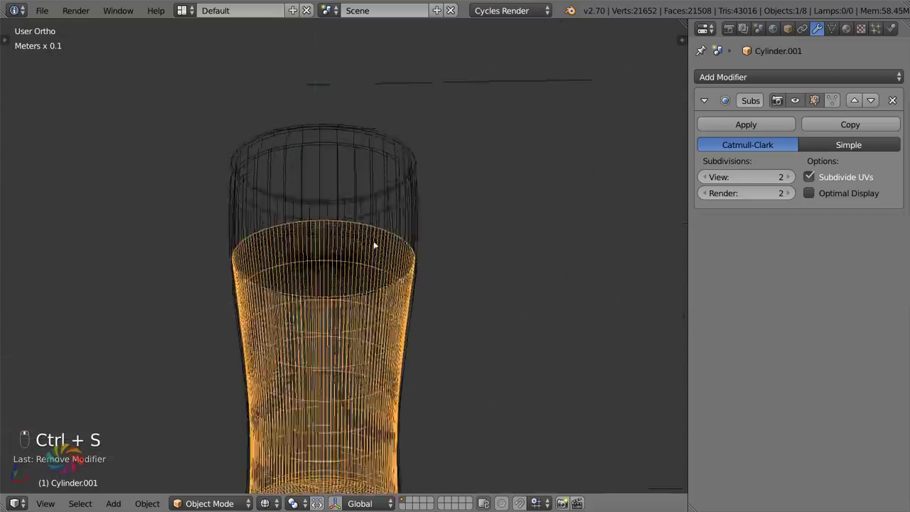
key("KP_1")
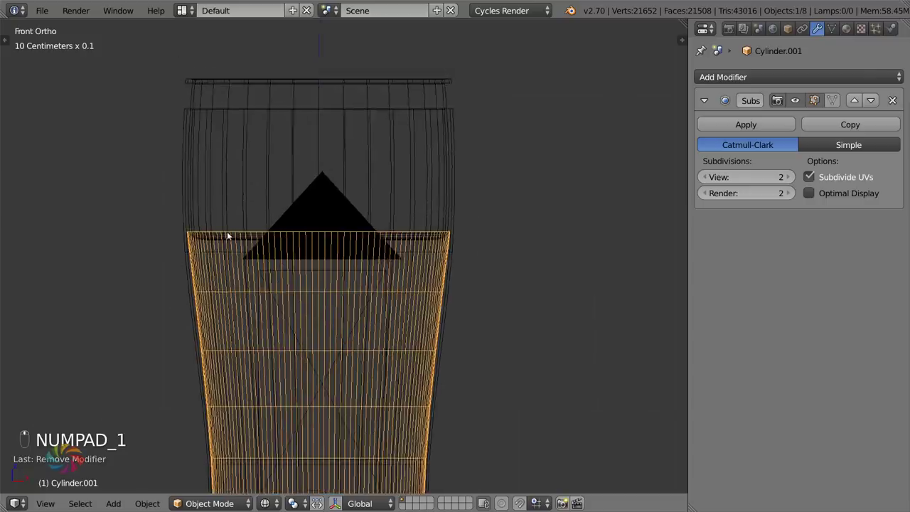
- Duplicate the thin foam disc and move the copy into place
left_click_drag(231, 240, 285, 241)
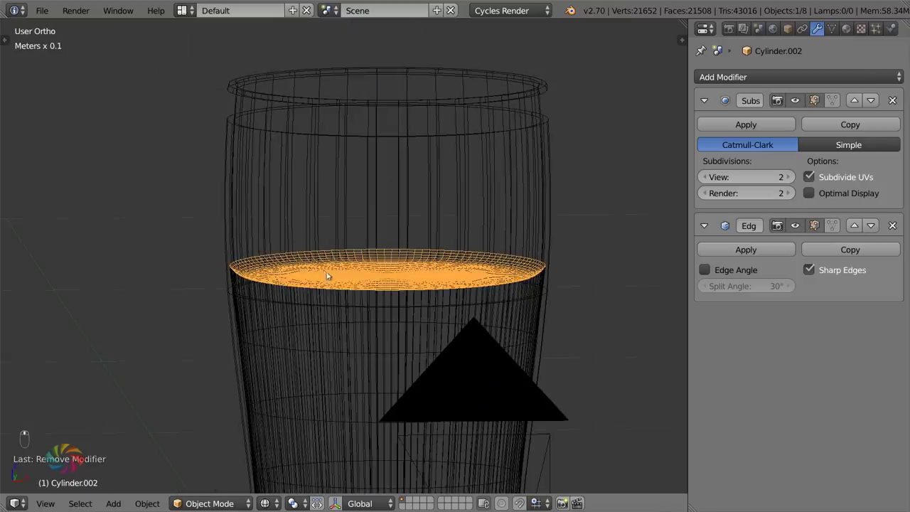
key("shift+d")
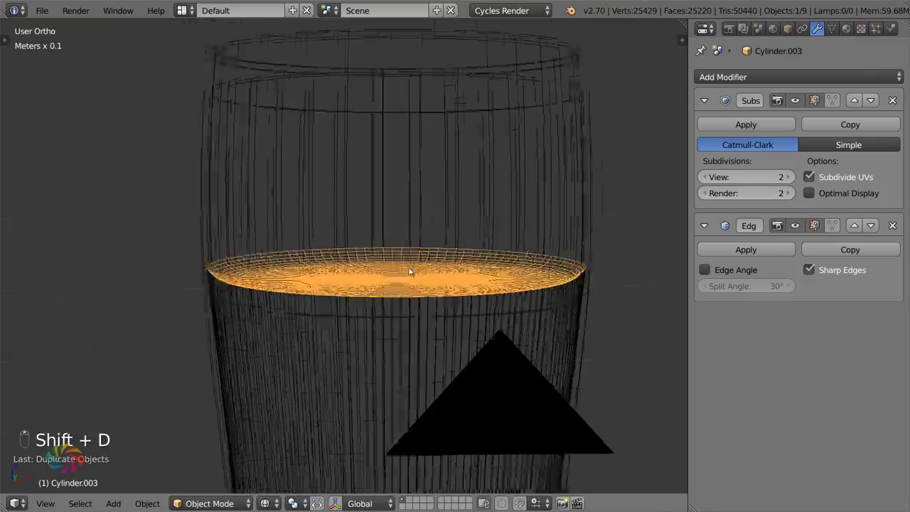
key("g")
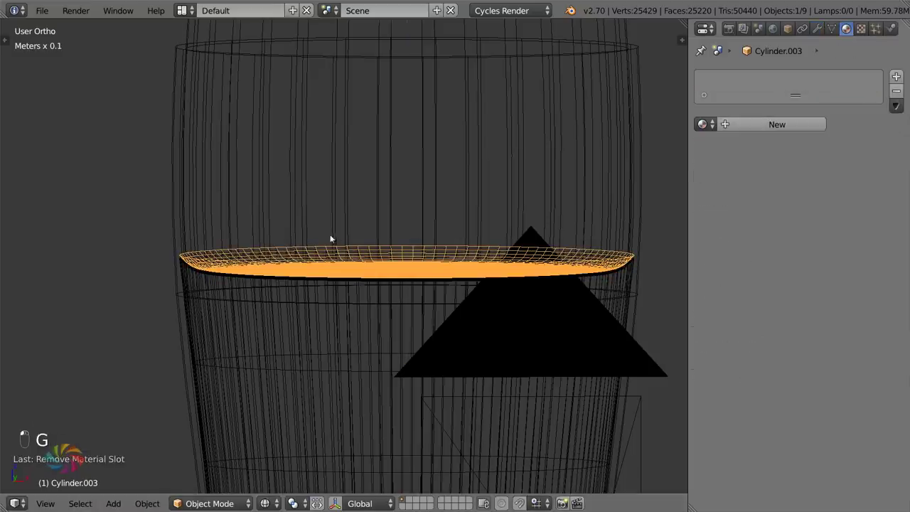
- Extrude the whole disc upward from the front view into a thicker slab and scale it to fit
key("Tab")
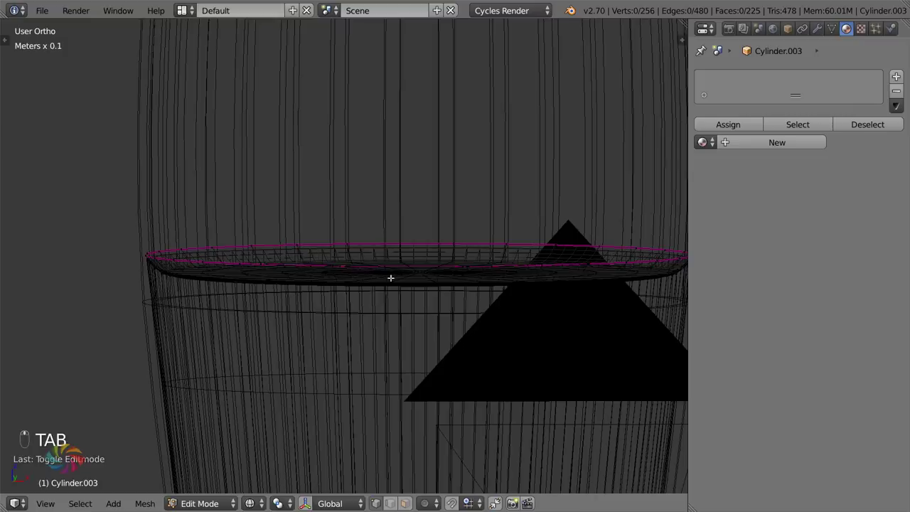
key("a")
key("KP_1")
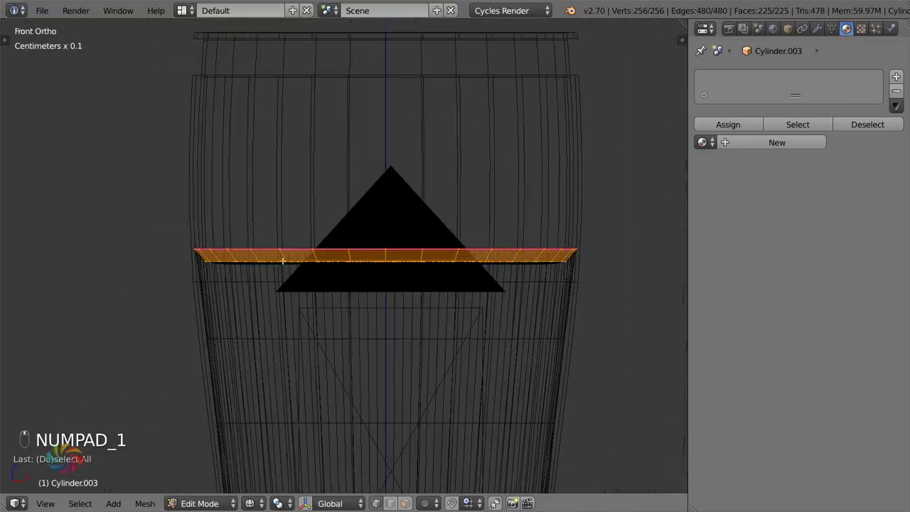
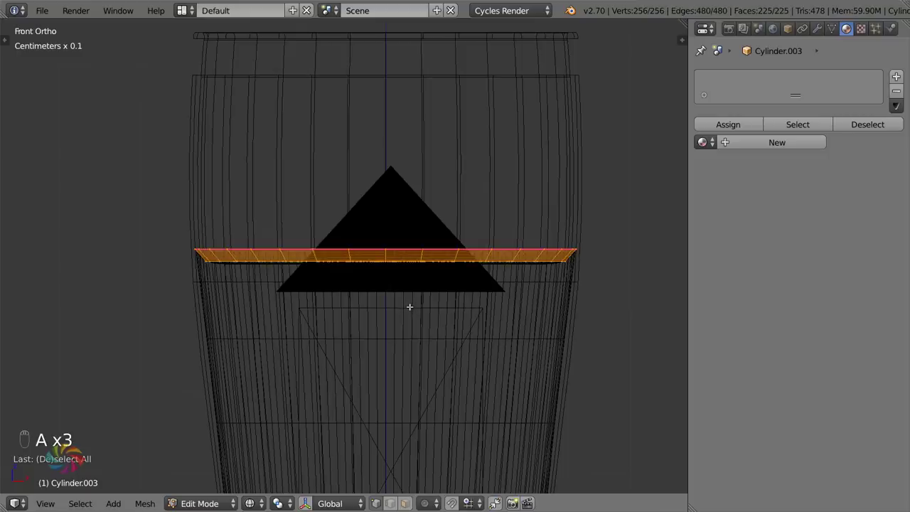
key("e")
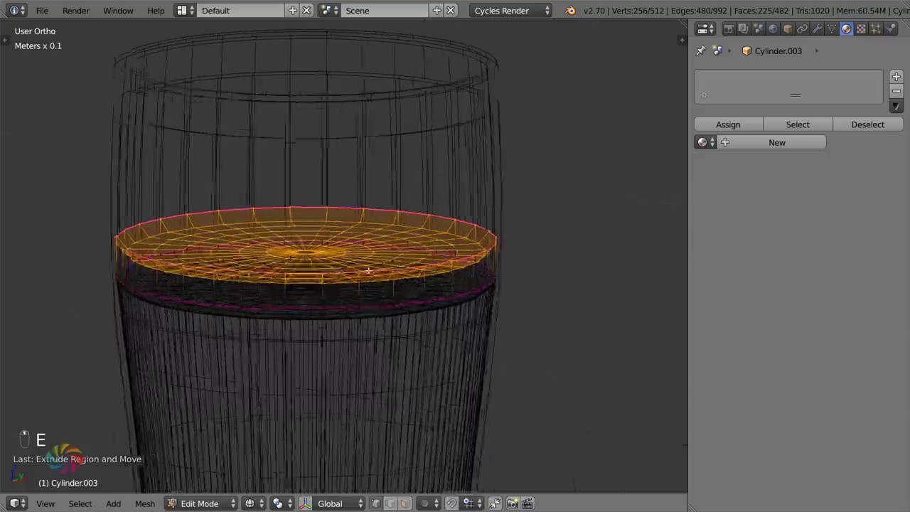
key("KP_1")
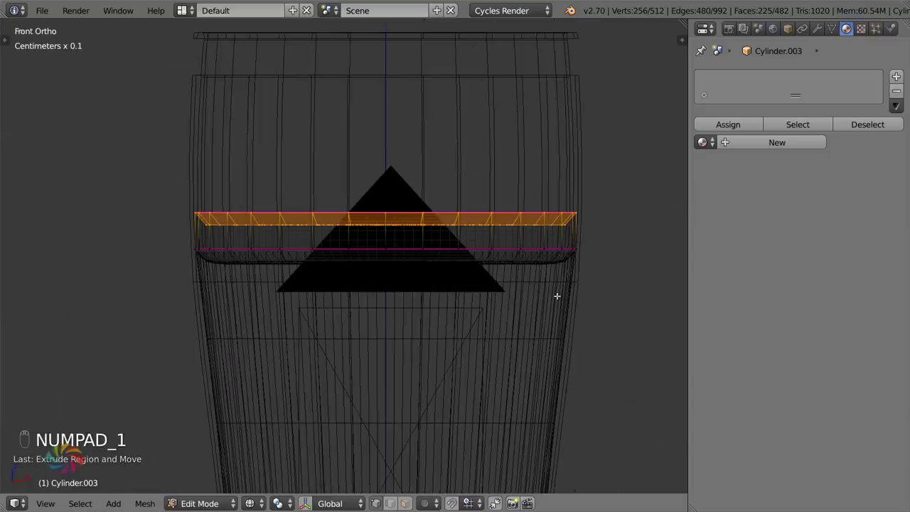
key("s")
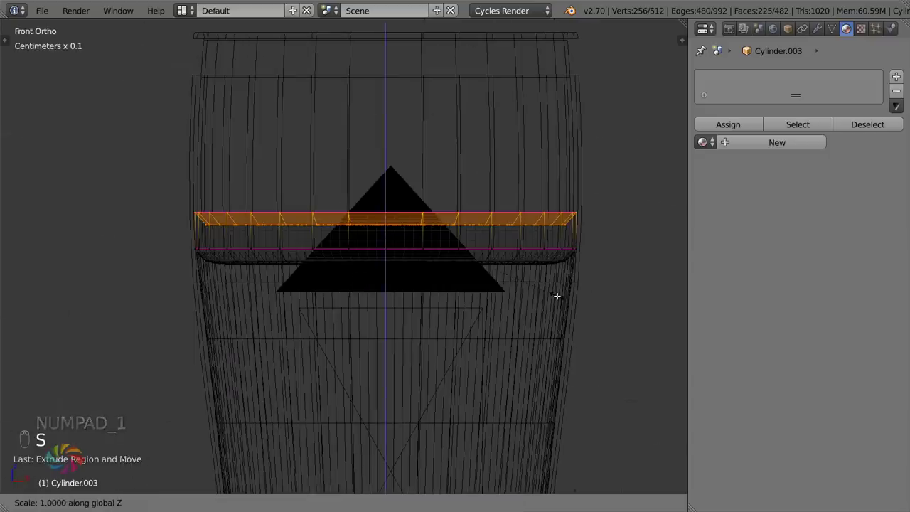
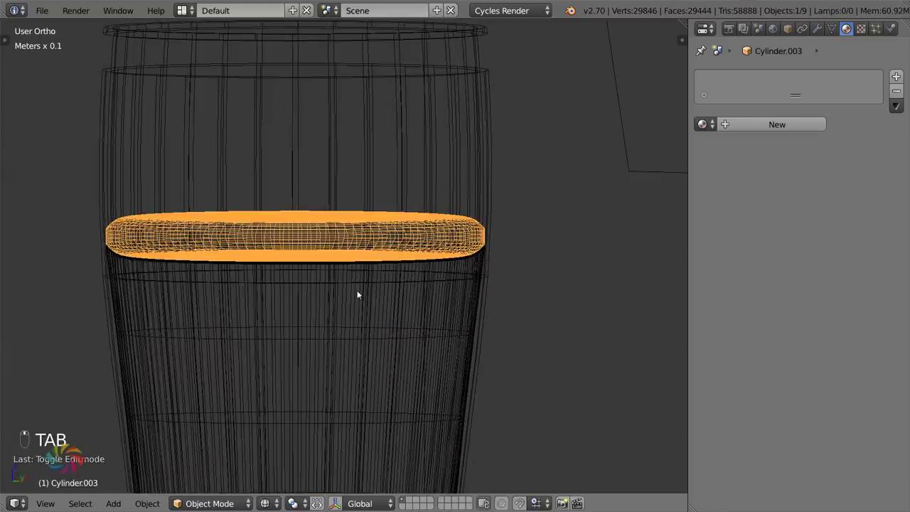
- Isolate the foam slab in solid shading and inspect its rounded shape from around and the front
key("KP_Divide")
key("z")
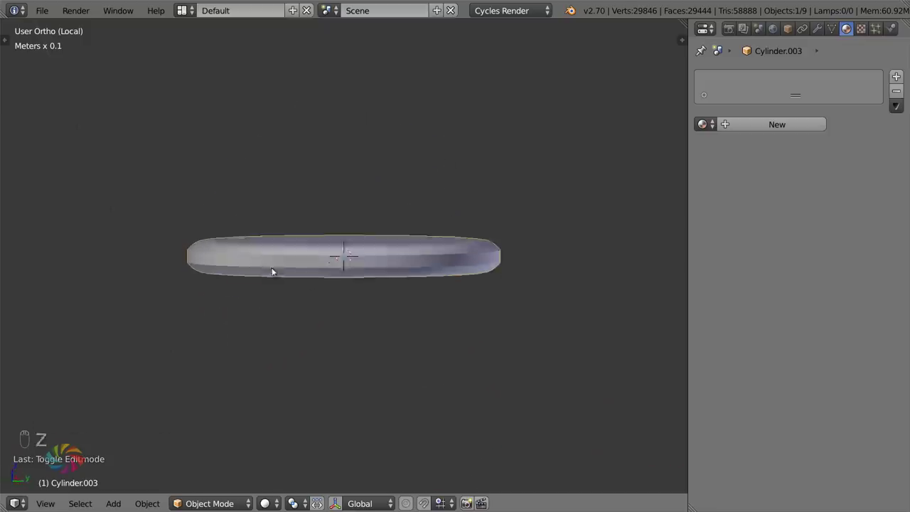
left_click_drag(823, 36, 494, 293)
left_click_drag(494, 293, 428, 267)
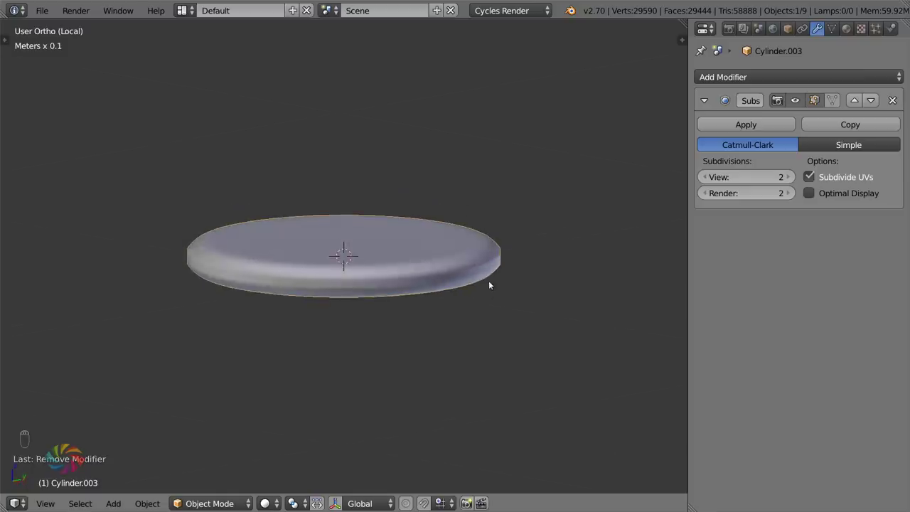
key("KP_1")
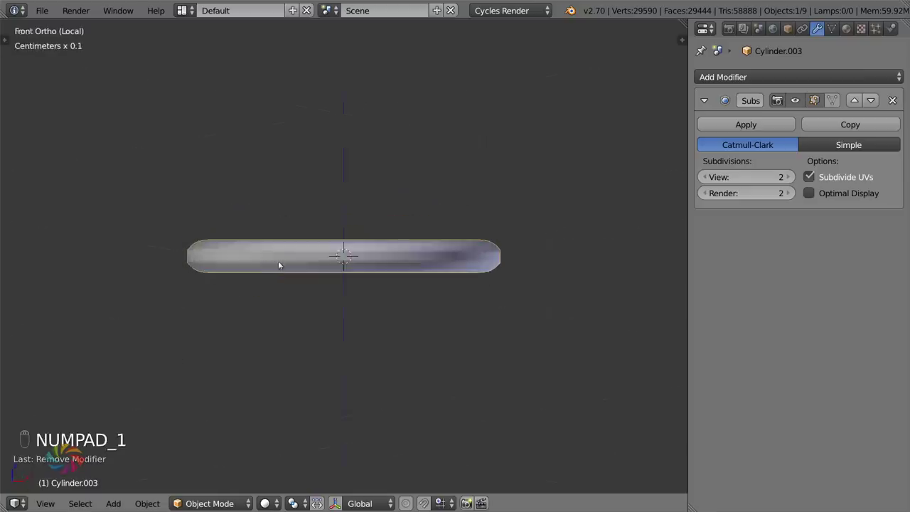
- Bring the rest of the scene back and re-enter mesh editing on the foam from the front
key("KP_Divide")
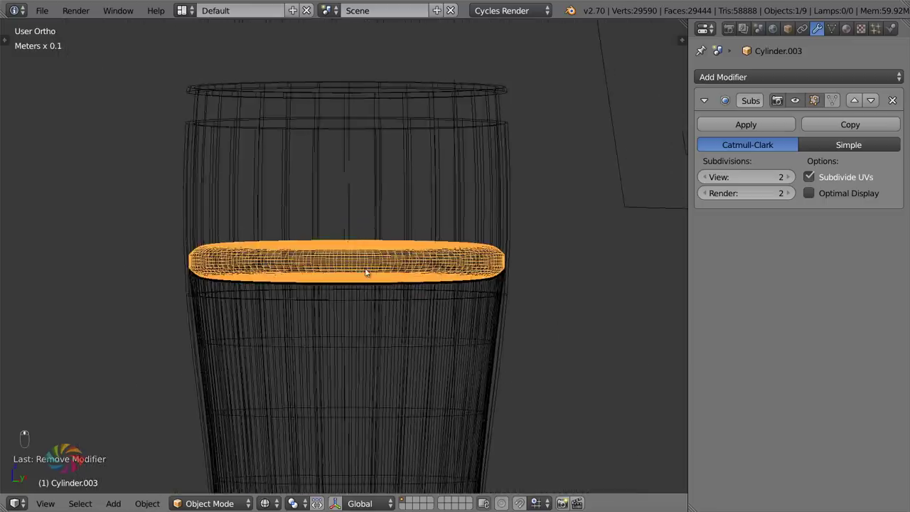
key("KP_1")
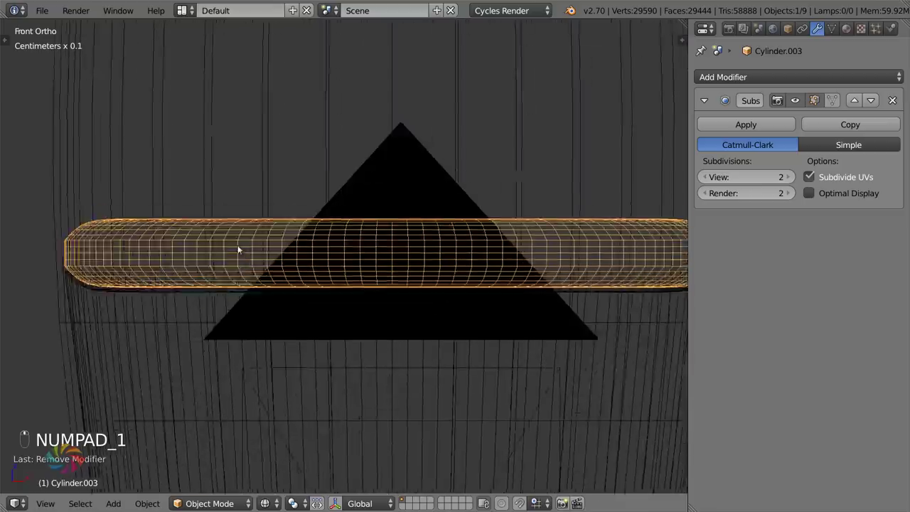
key("Tab")
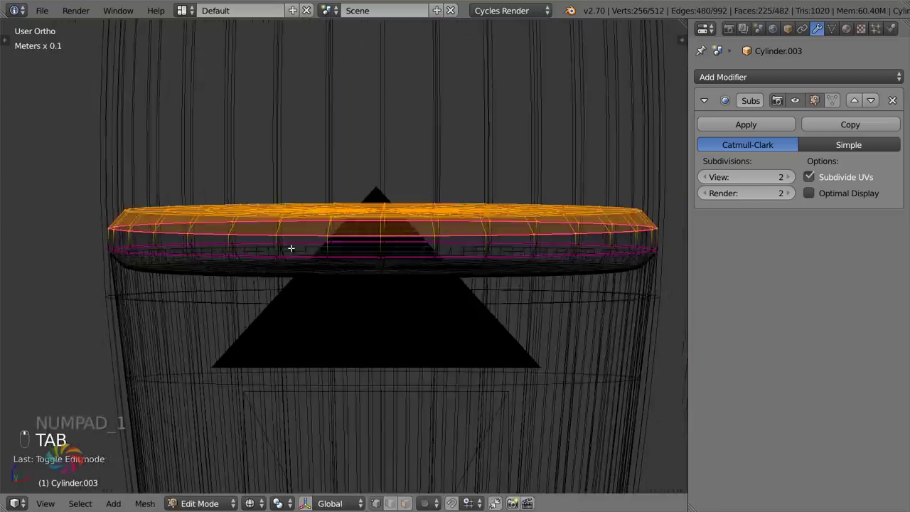
- Clear the selection, isolate the disc viewed from above, and enable proportional editing with Random falloff
key("KP_1")
key("a")
key("b")
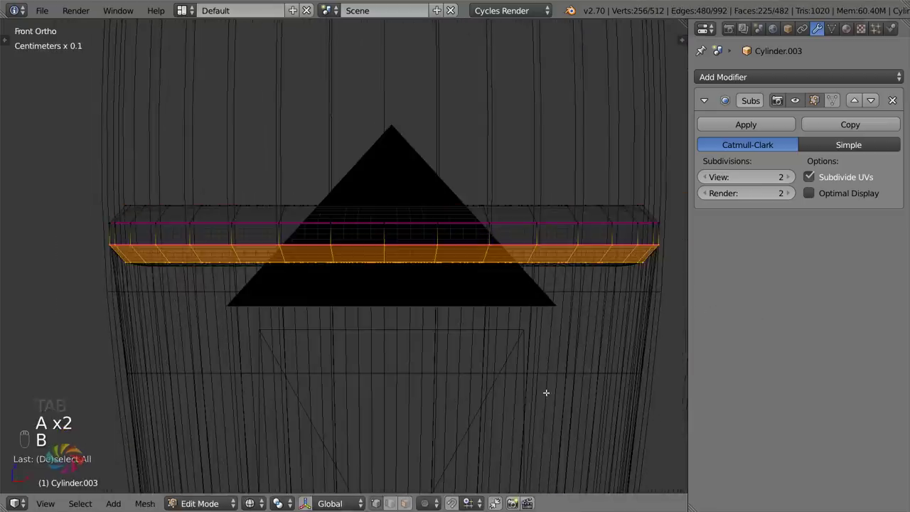
key("h")
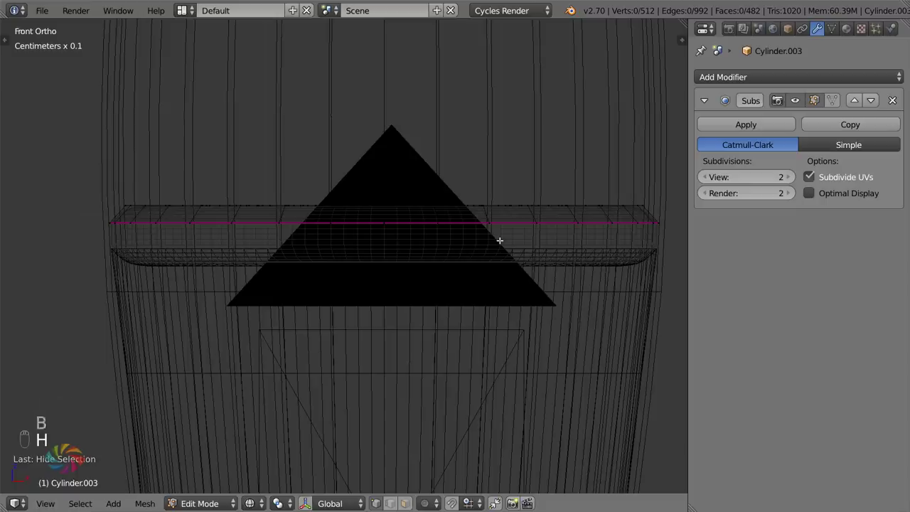
key("Tab")
key("KP_Multiply")
key("KP_Divide")
key("Tab")
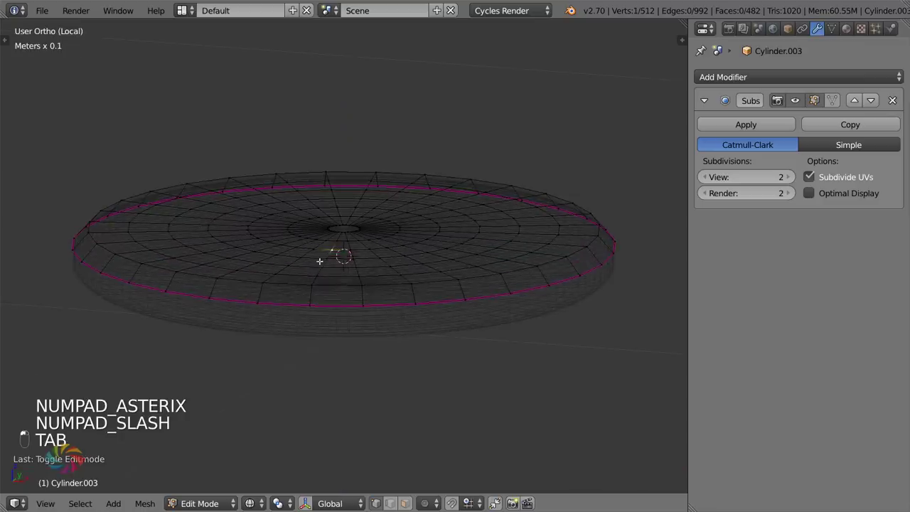
key("o")
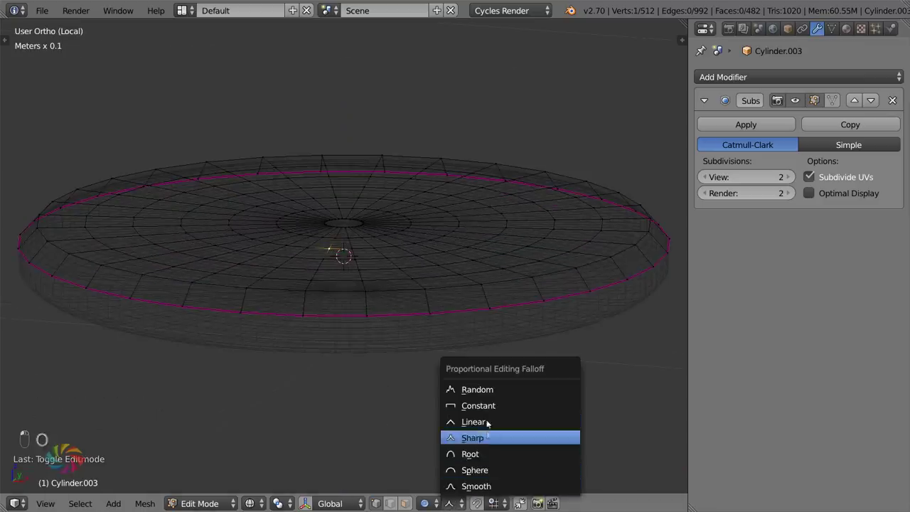
- Soft-pull the centre vertices with random falloff to make the foam top lumpy, then leave edit mode
key("z")
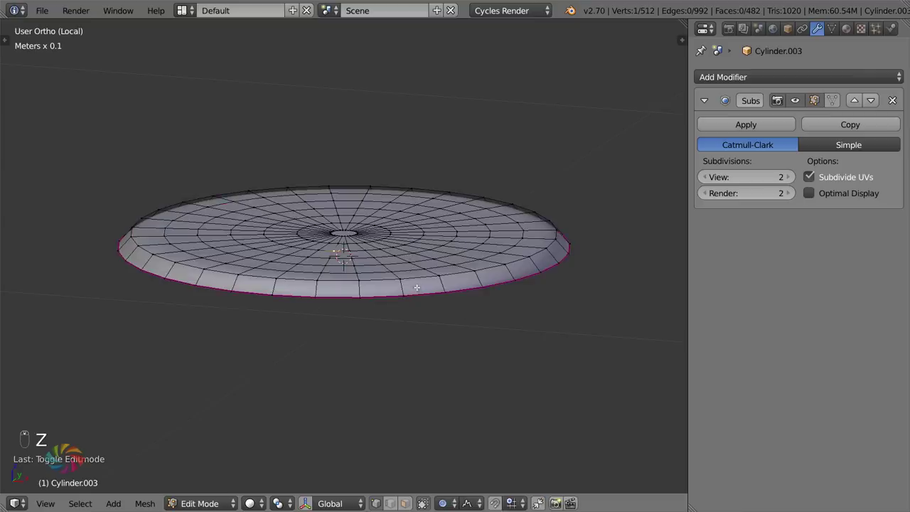
key("g")
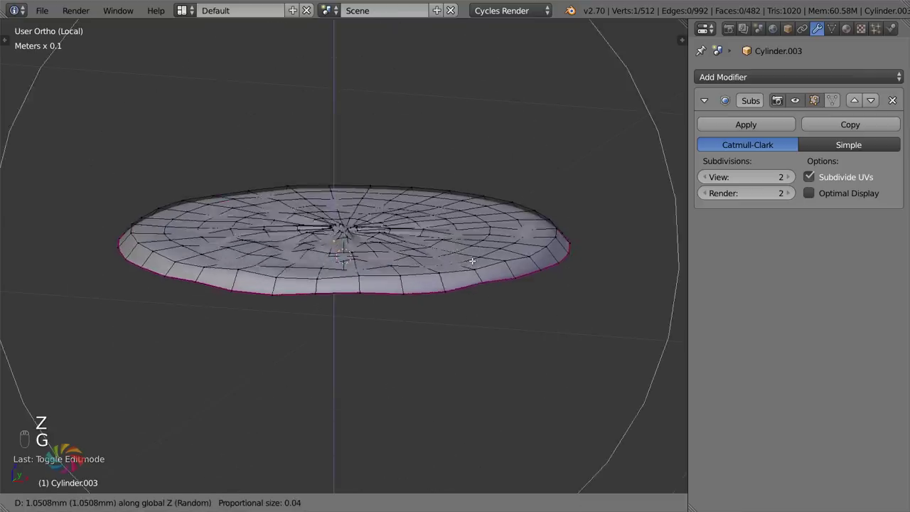
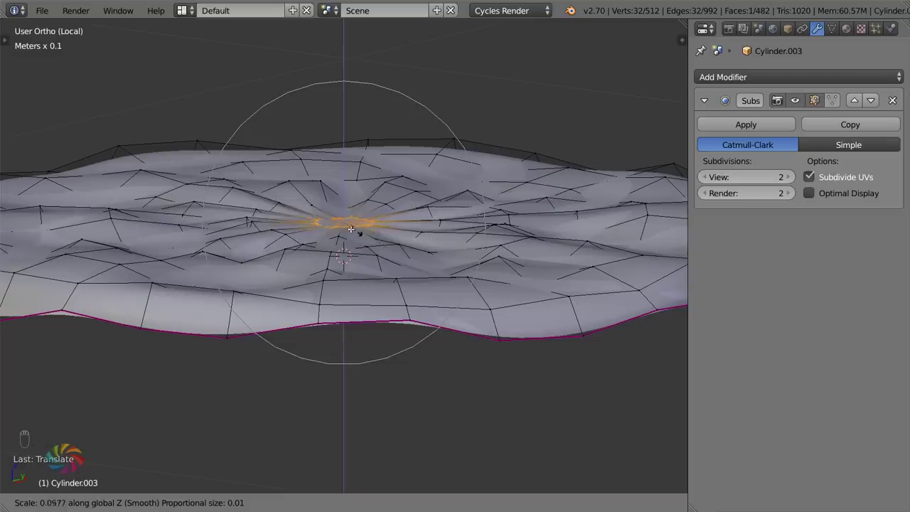
key("Tab")
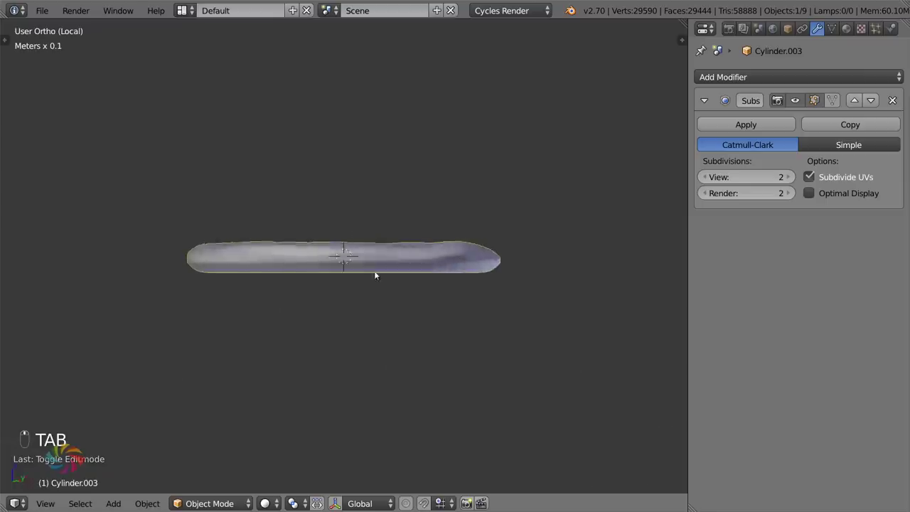
- Check the foam through the camera, unhide and nudge rim vertices with soft falloff, and save
key("KP_0")
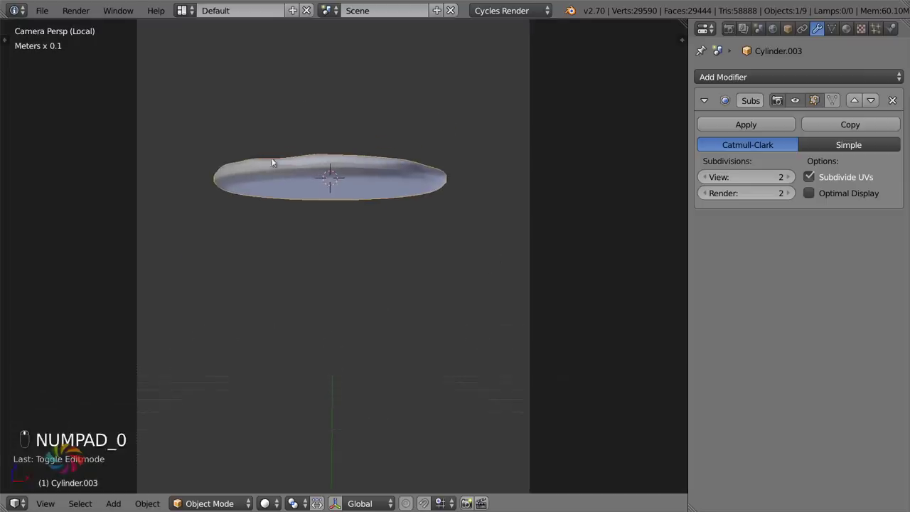
key("Tab")
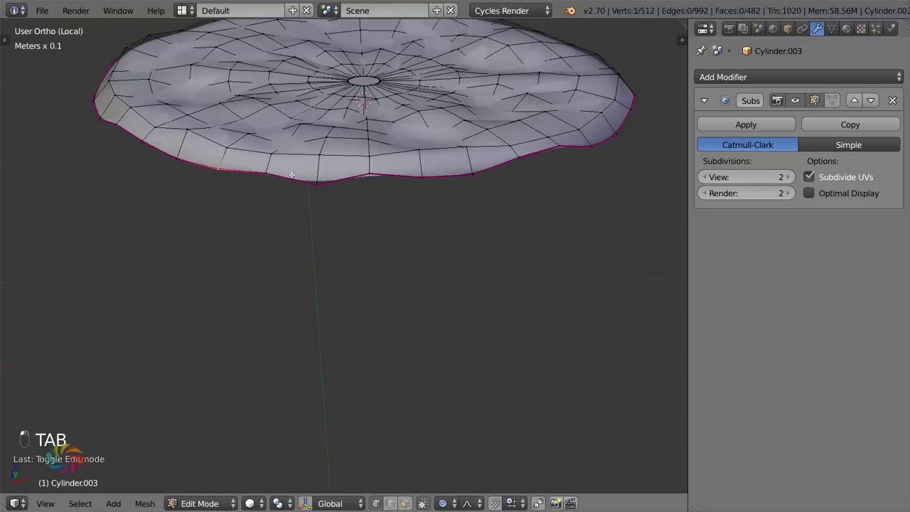
key("alt+h")
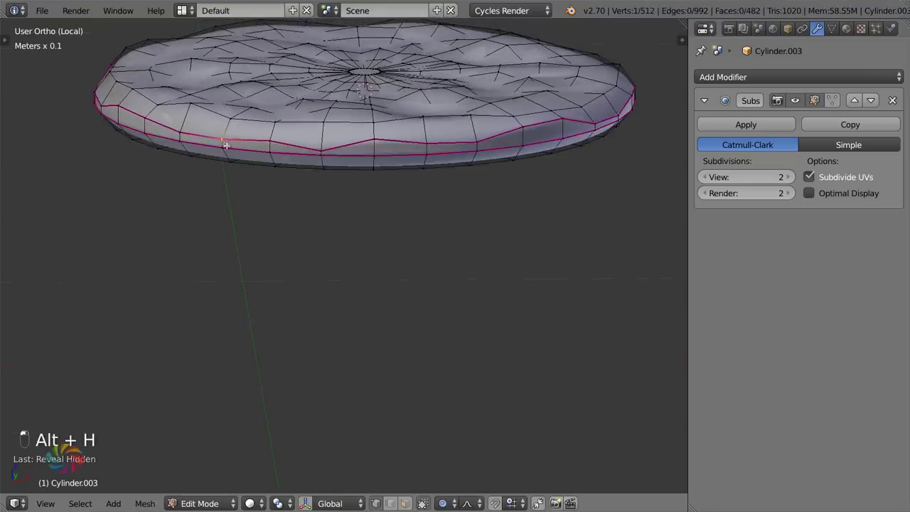
key("g")
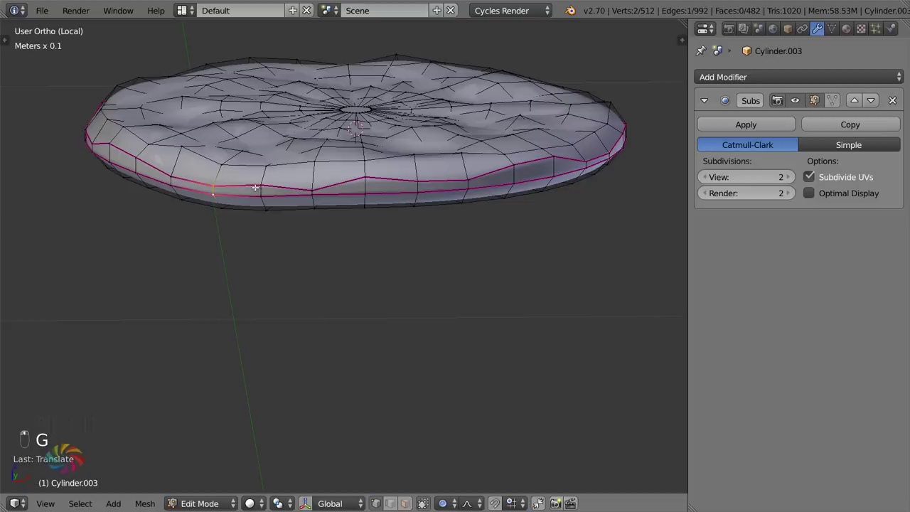
key("ctrl+z")
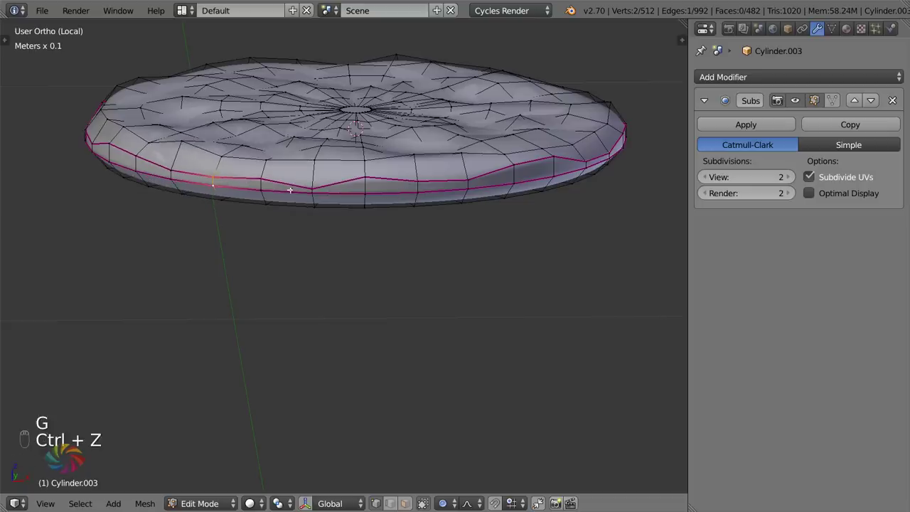
key("g")
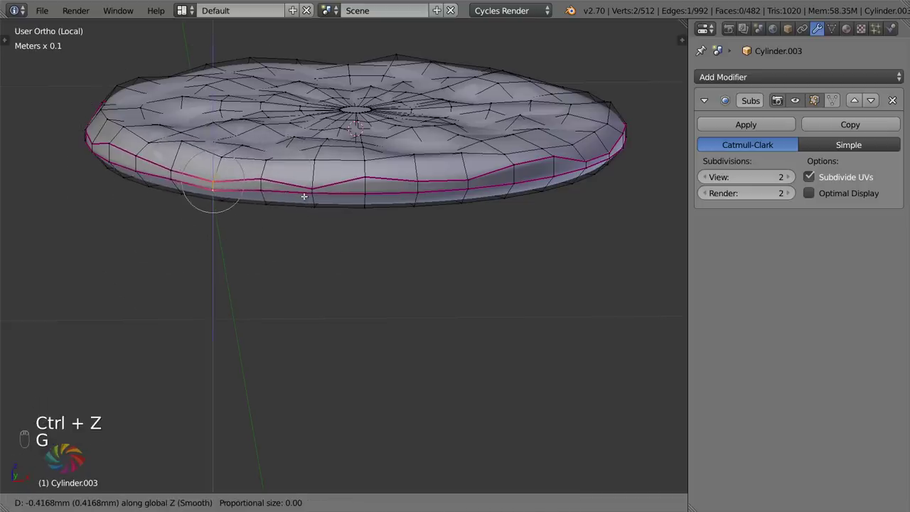
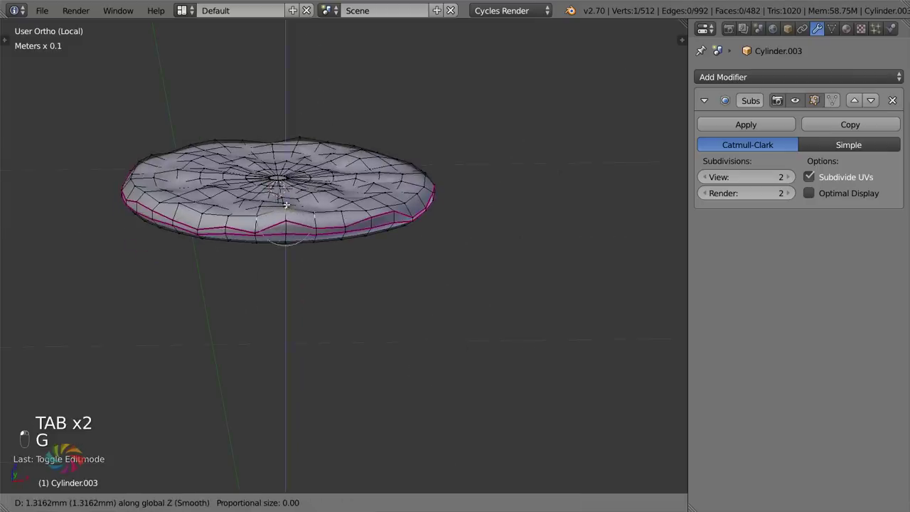
key("g")
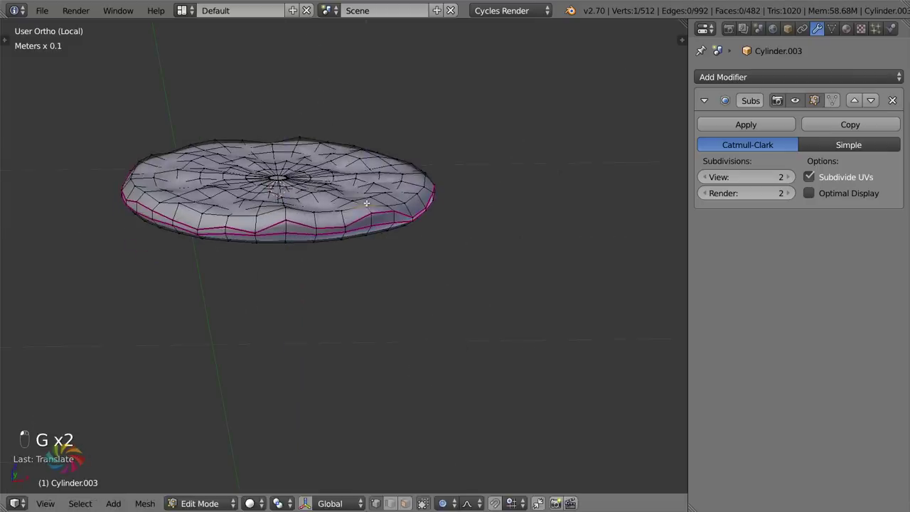
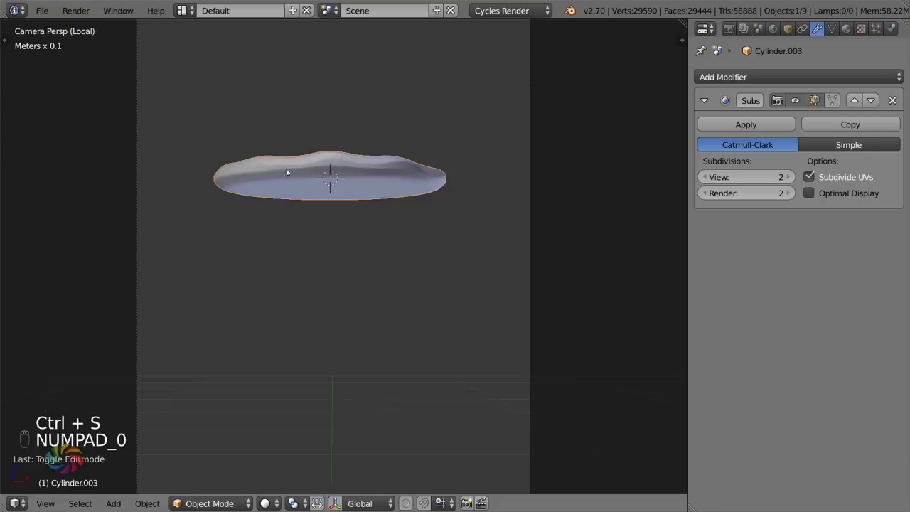
key("ctrl+s")
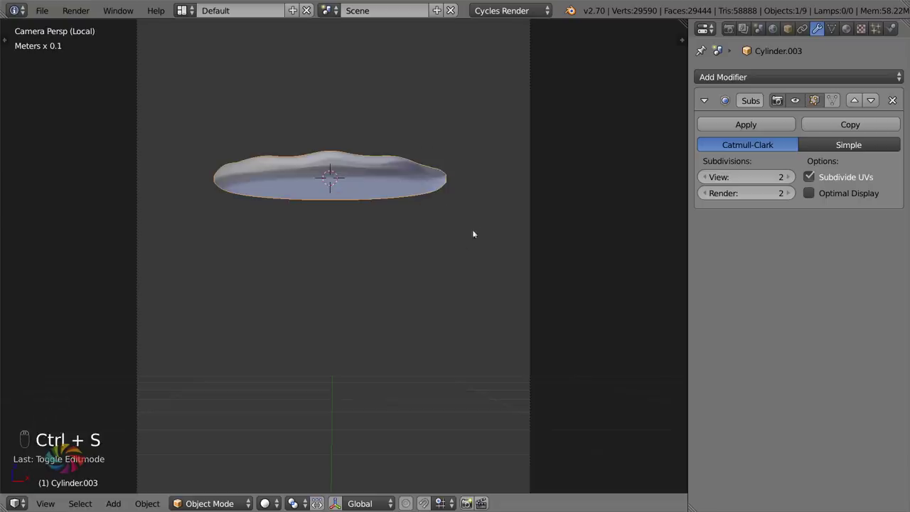
key("alt+h")
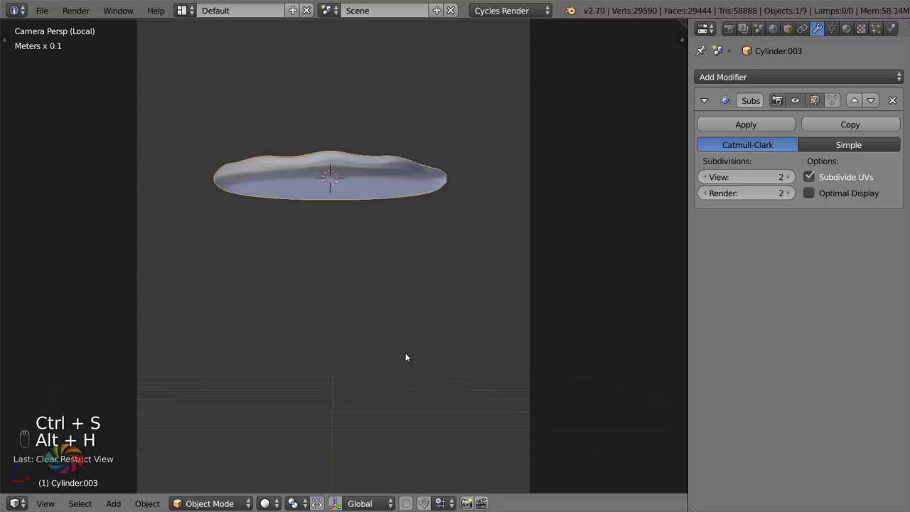
- Leave local view and frame the whole glass with its foam head in the camera view
key("KP_Divide")
key("z")
key("KP_Decimal")
key("KP_0")
- Show the foam's Material.004 node graph in a Node Editor beside the 3D view
key("z")
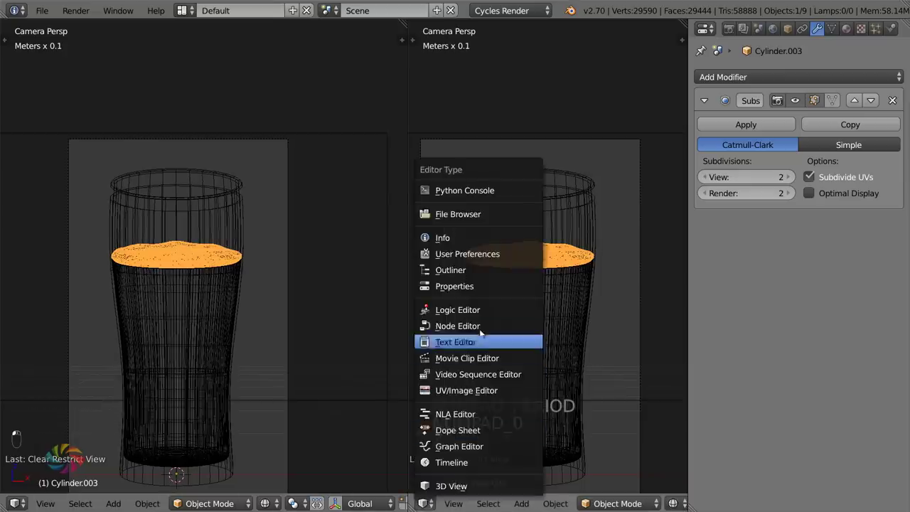
key("n")
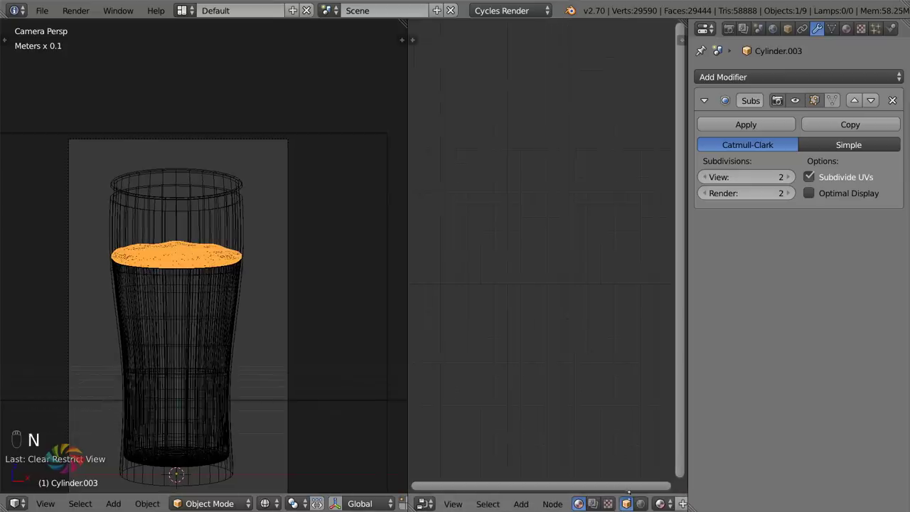
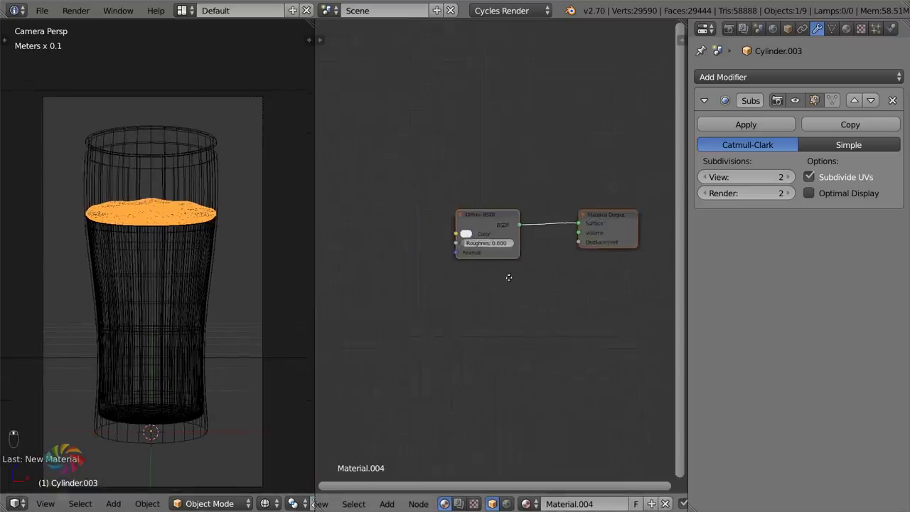
key("g")
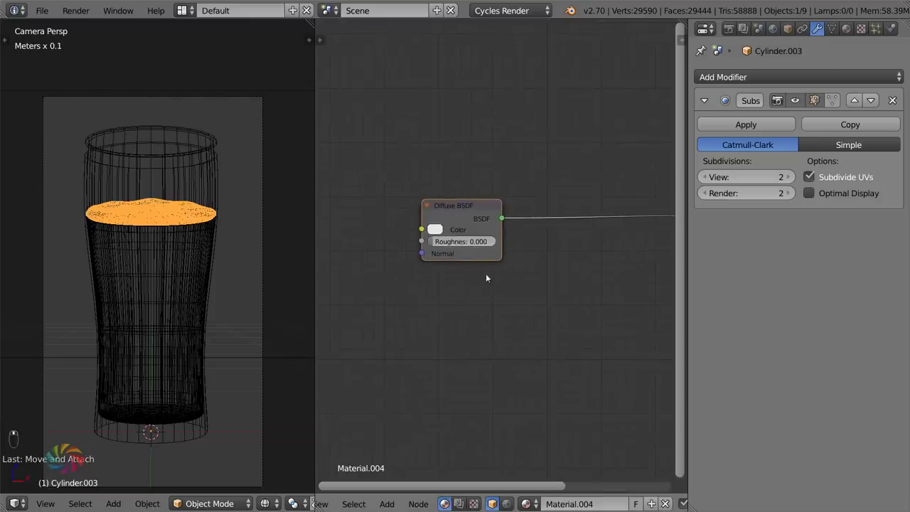
- Add a Subsurface Scattering shader beside the Diffuse BSDF, and try a Volume Scatter on the volume output
key("shift+a")
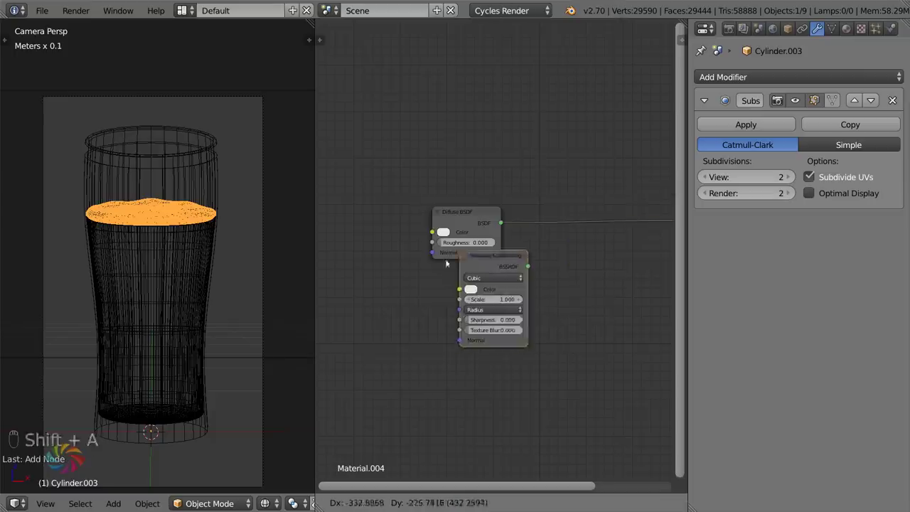
key("shift+a")
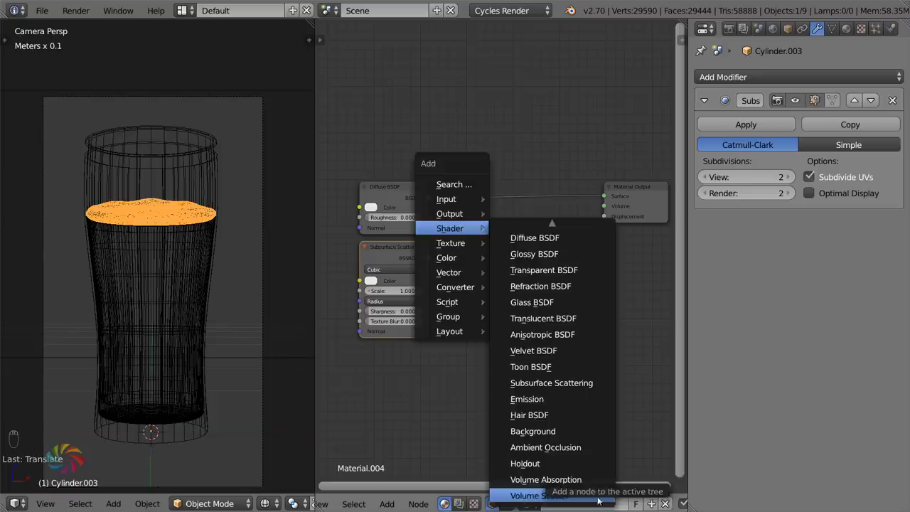
left_click_drag(568, 247, 499, 288)
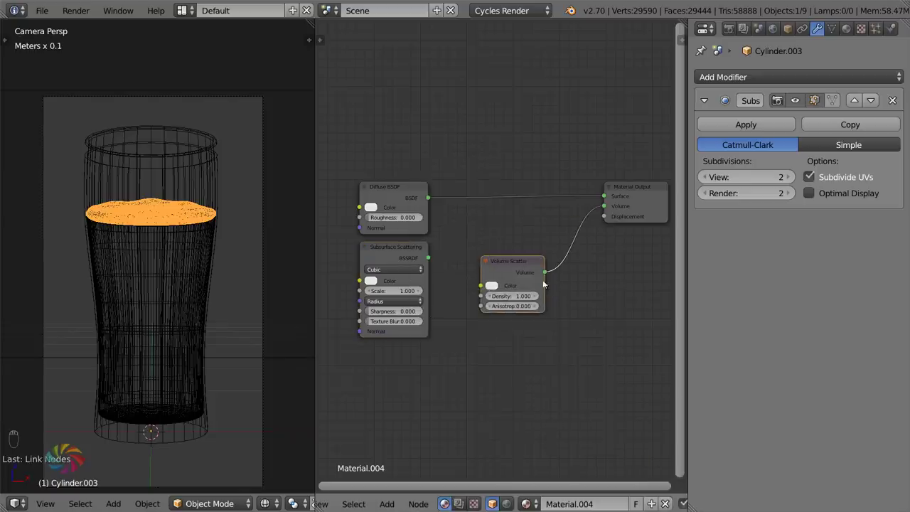
left_click_drag(513, 274, 206, 301)
left_click_drag(452, 271, 491, 281)
- Drop the Volume Scatter, combine Diffuse and Subsurface through an Add Shader and dim their colours
key("x")
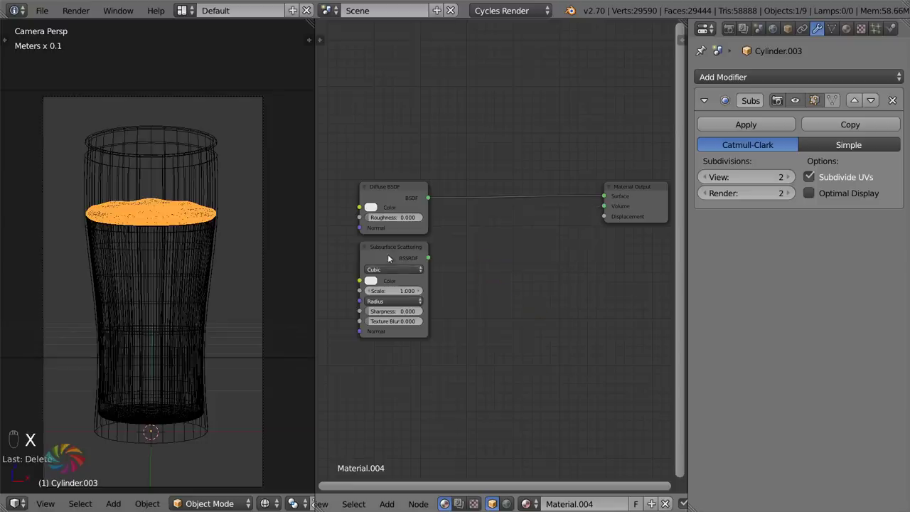
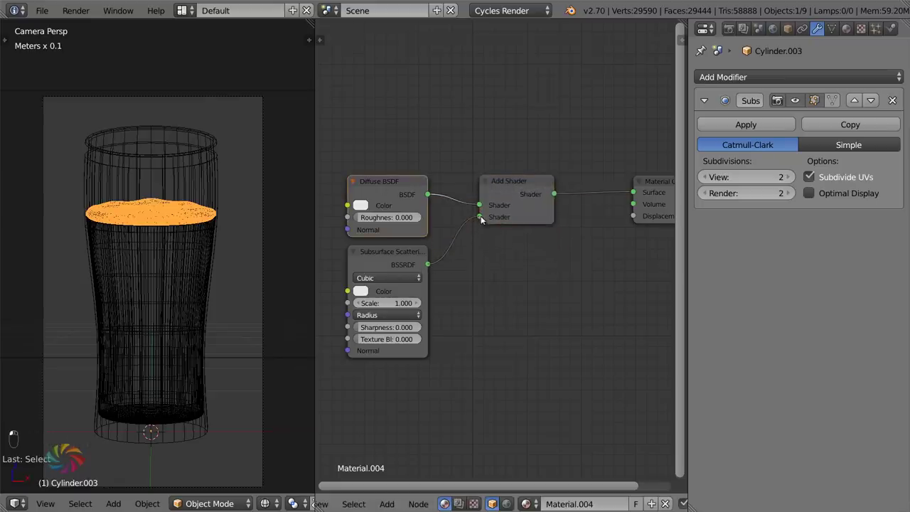
key("g")
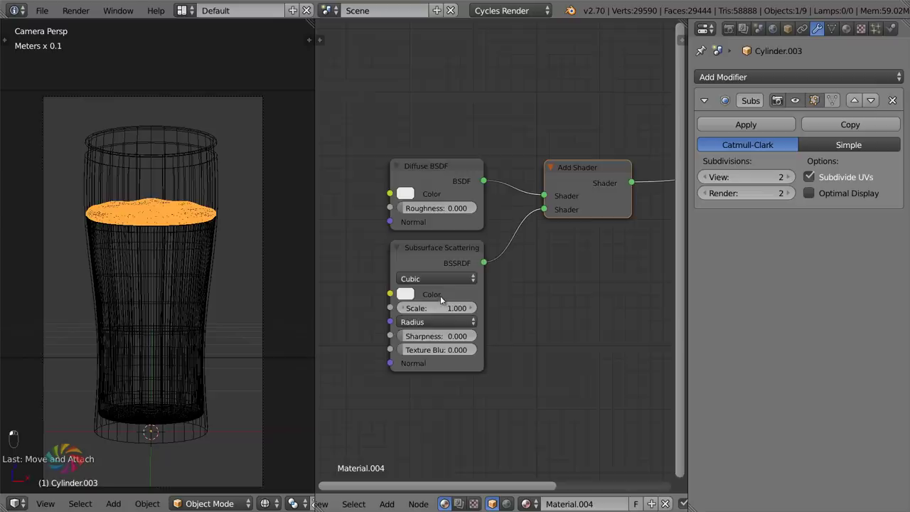
left_click_drag(501, 309, 380, 323)
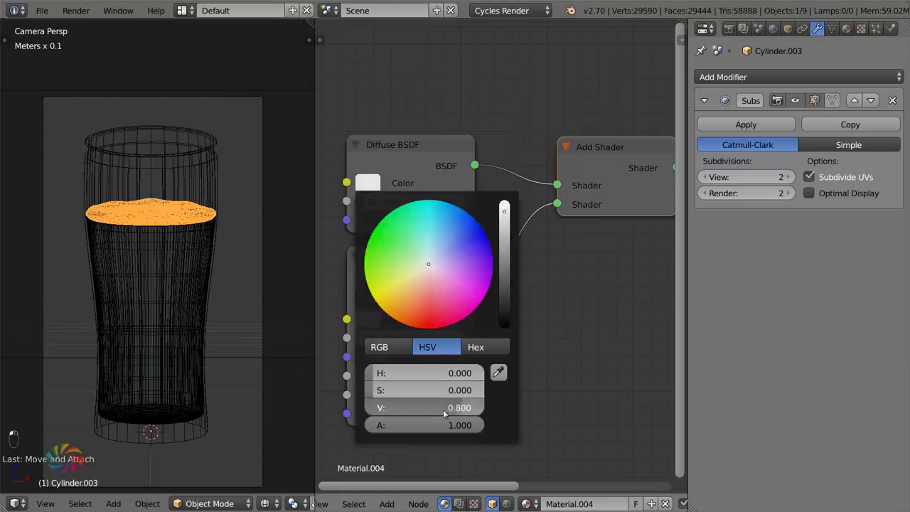
left_click_drag(512, 143, 555, 301)
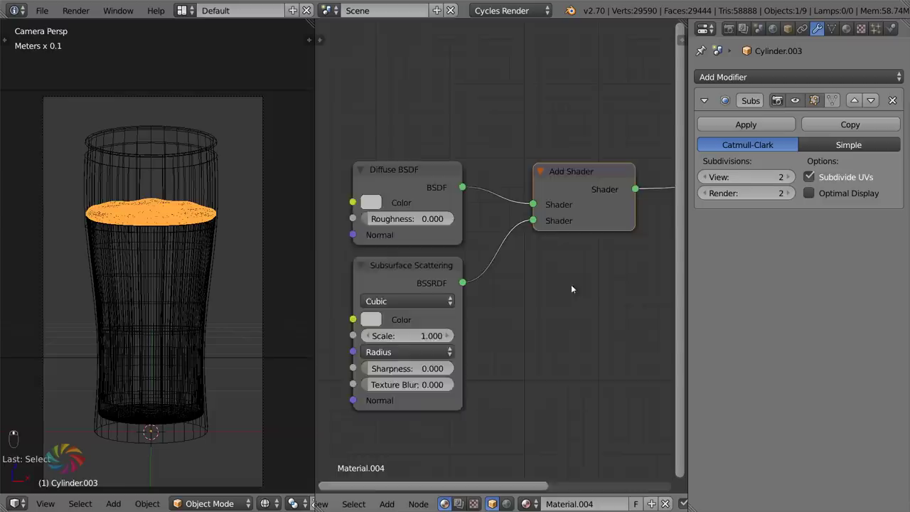
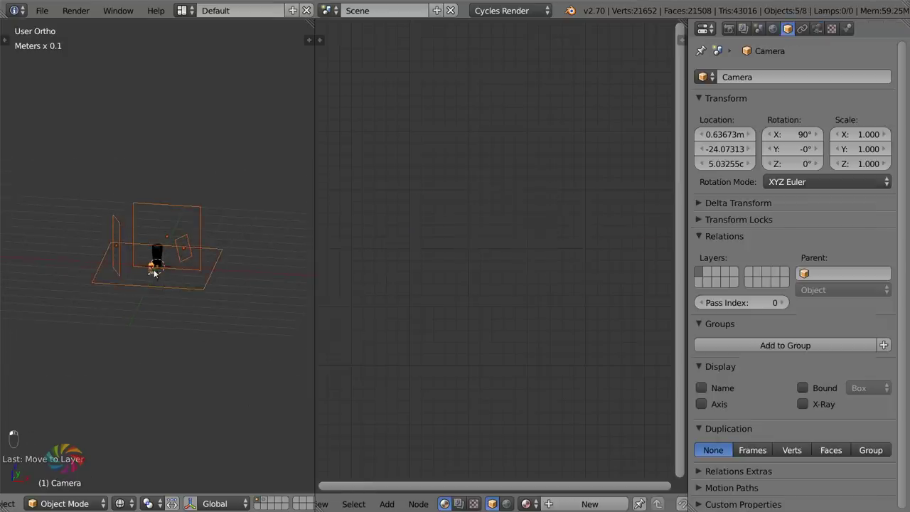
- Move the other objects away and view the lone foam through the camera in rendered preview
key("m")
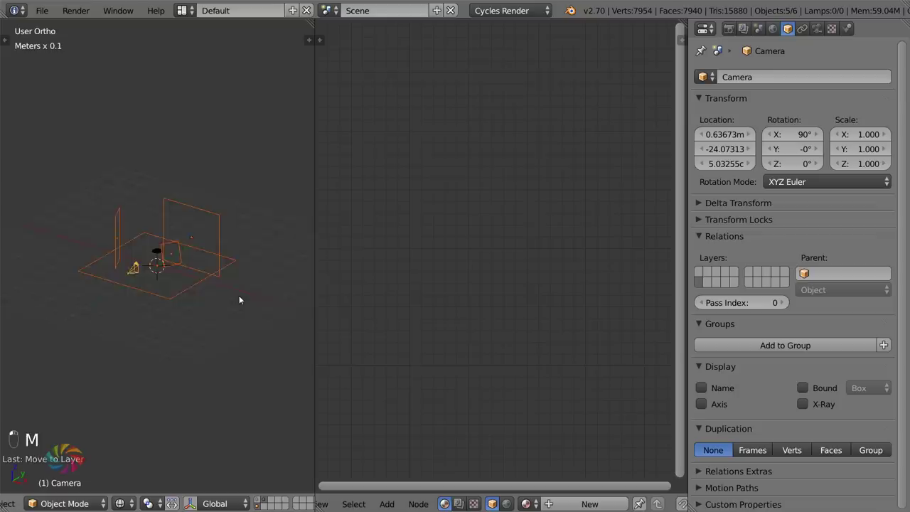
left_click_drag(248, 266, 232, 291)
left_click_drag(232, 291, 246, 289)
key("a")
key("KP_Decimal")
key("KP_0")
key("shift+b")
key("ctrl+s")
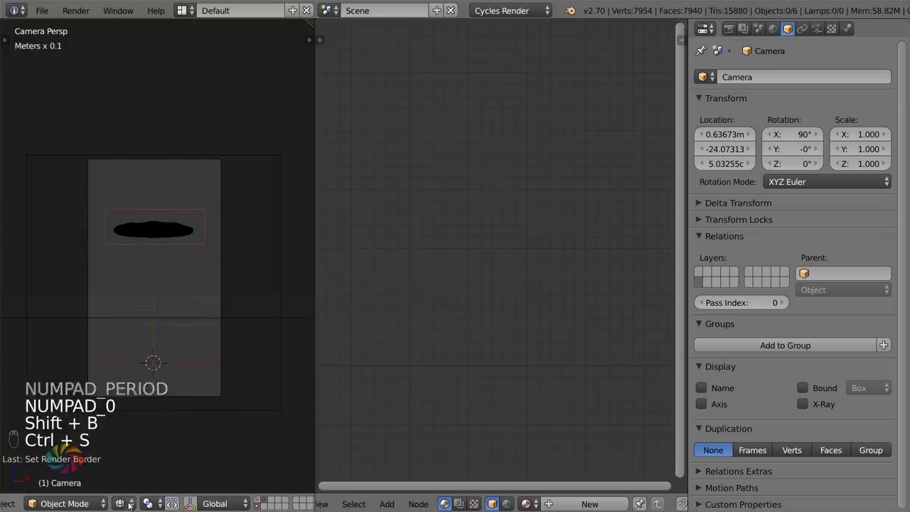
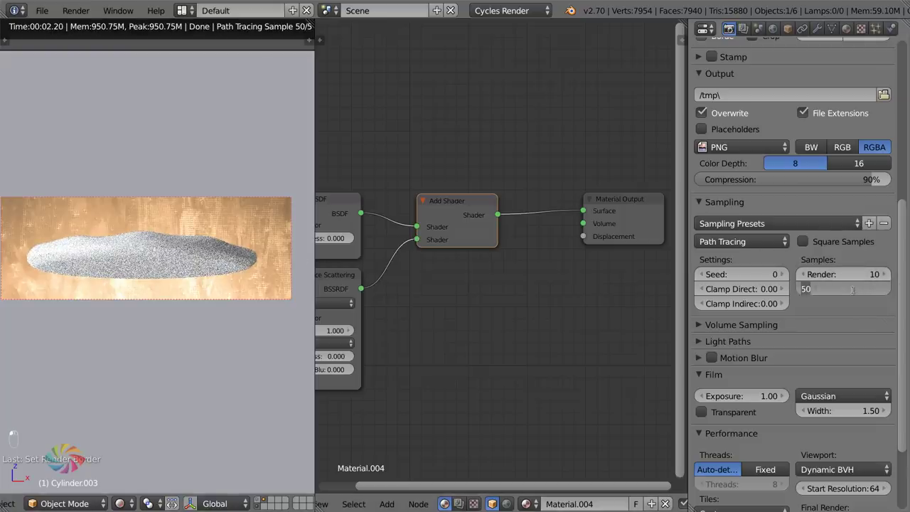
- Set preview samples to 100, check the smoother foam render, then leave rendered shading
key("KP_0")
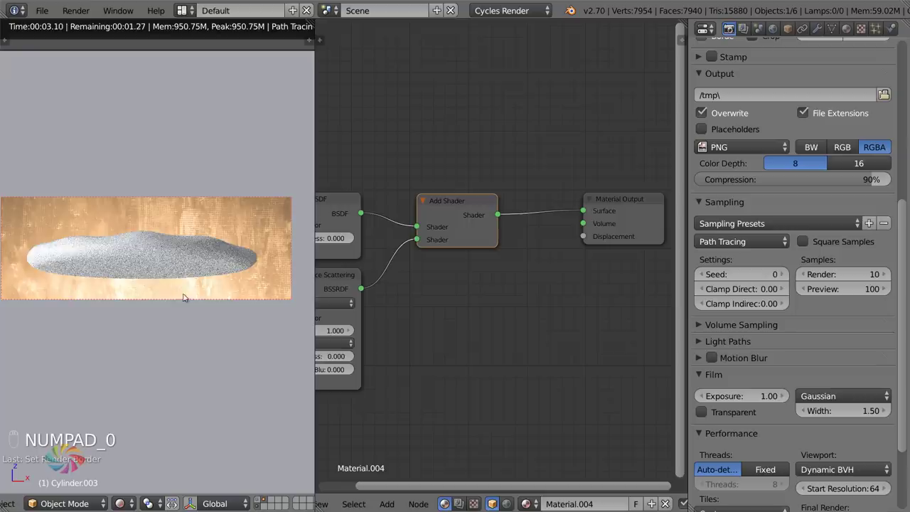
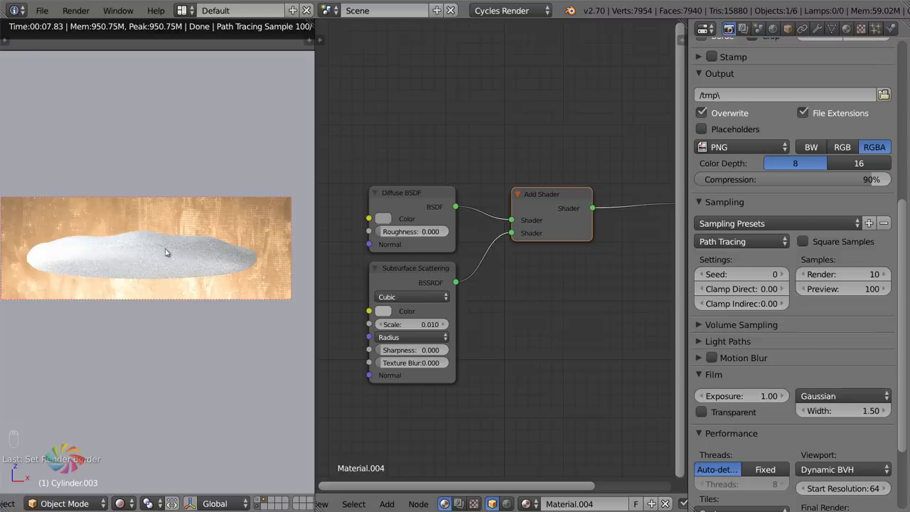
left_click_drag(144, 490, 216, 371)
key("shift+b")
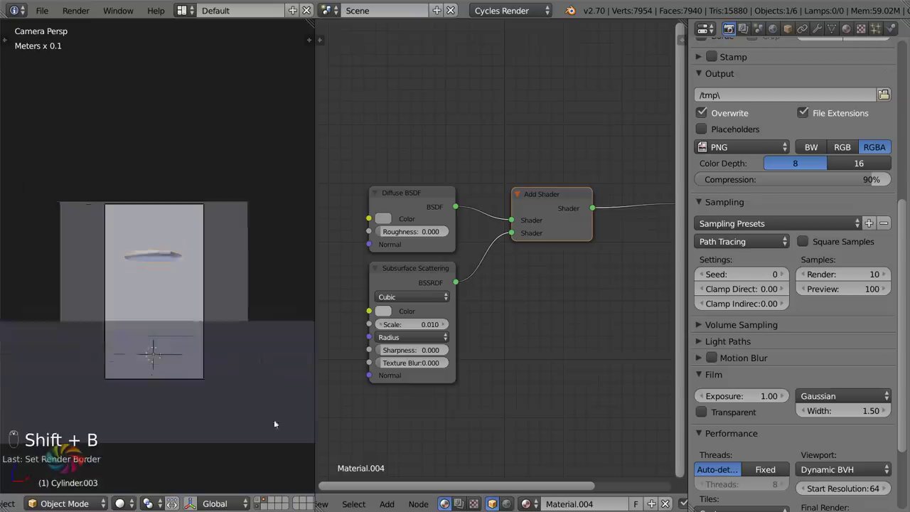
- Unhide all objects, face the glass from the front and select its upper wall faces in Edit Mode
key("z")
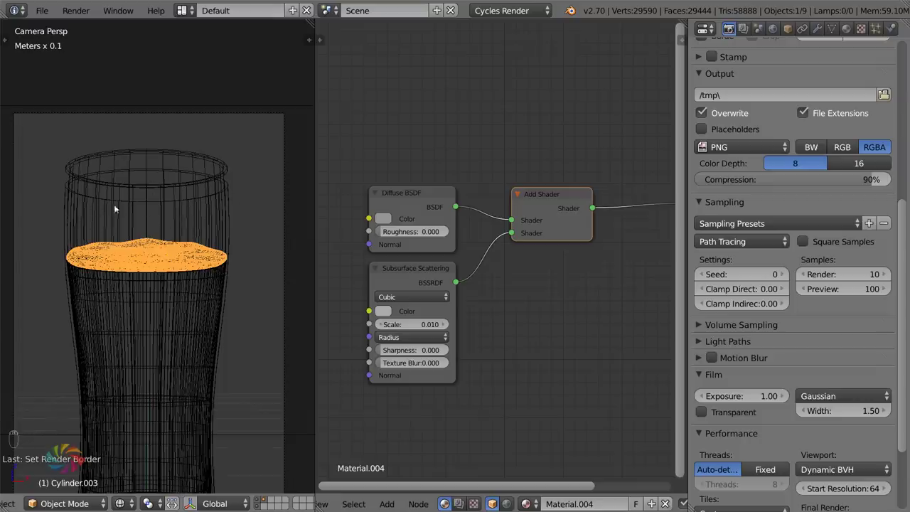
key("ctrl+s")
key("KP_1")
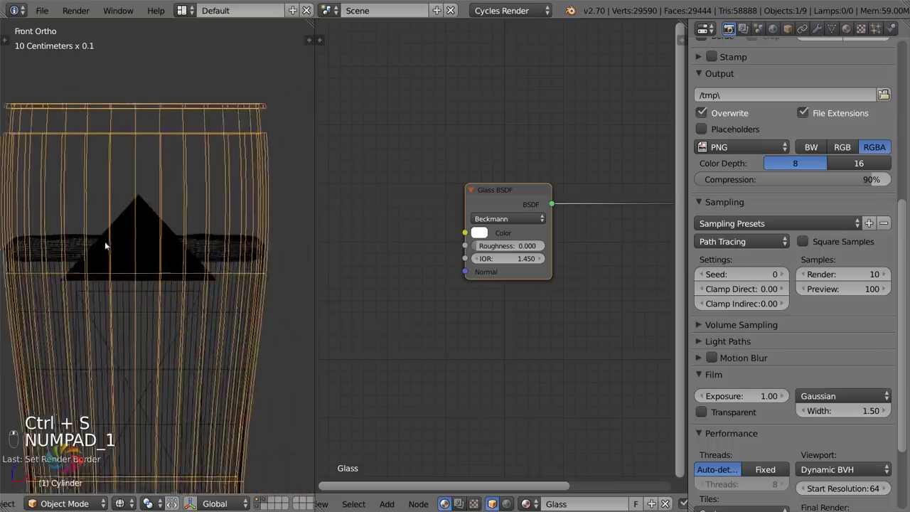
key("Tab")
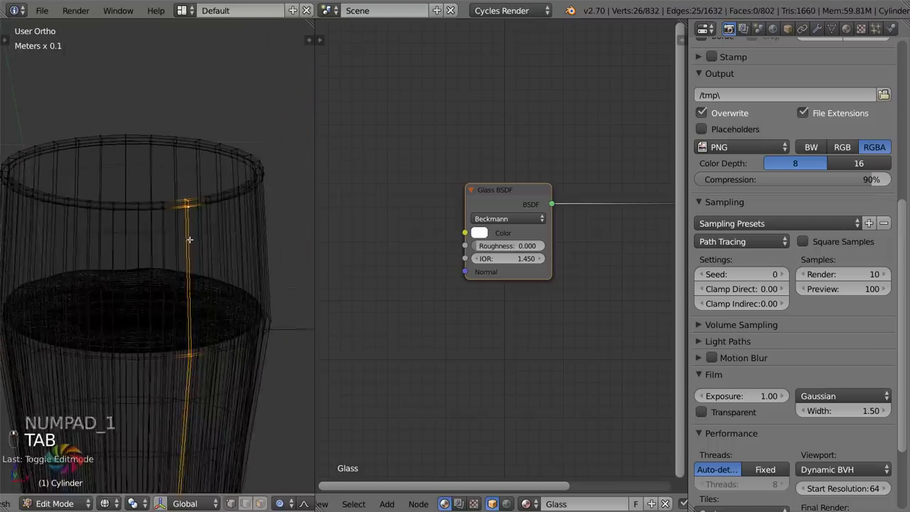
key("a")
key("z")
key("z")
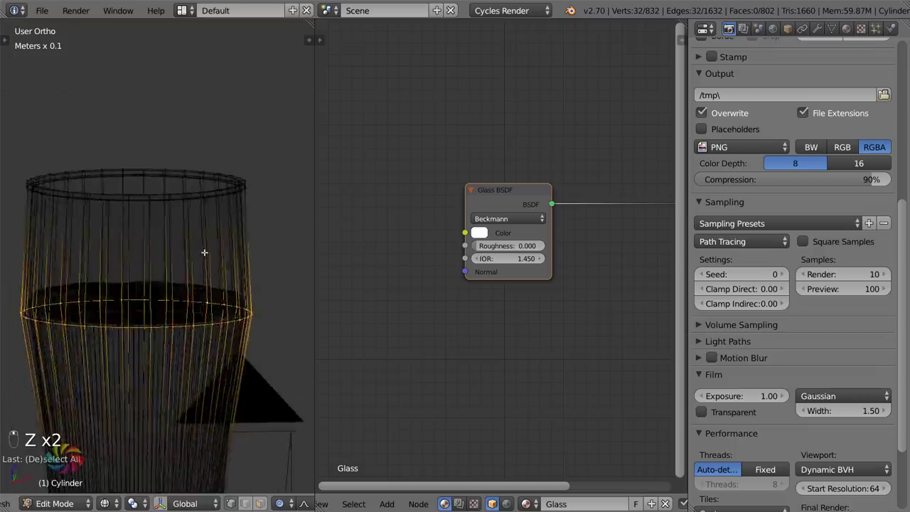
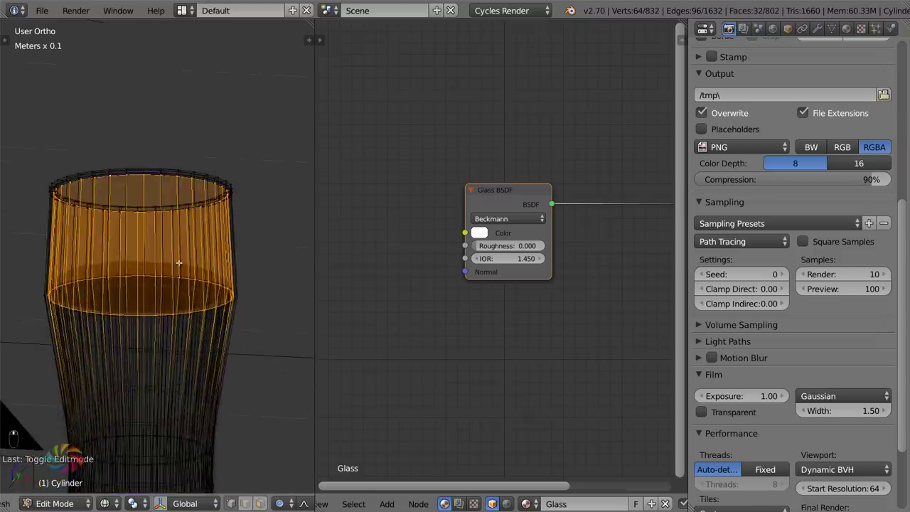
- Duplicate the selected upper faces in place and separate them into a new object
key("shift+d")
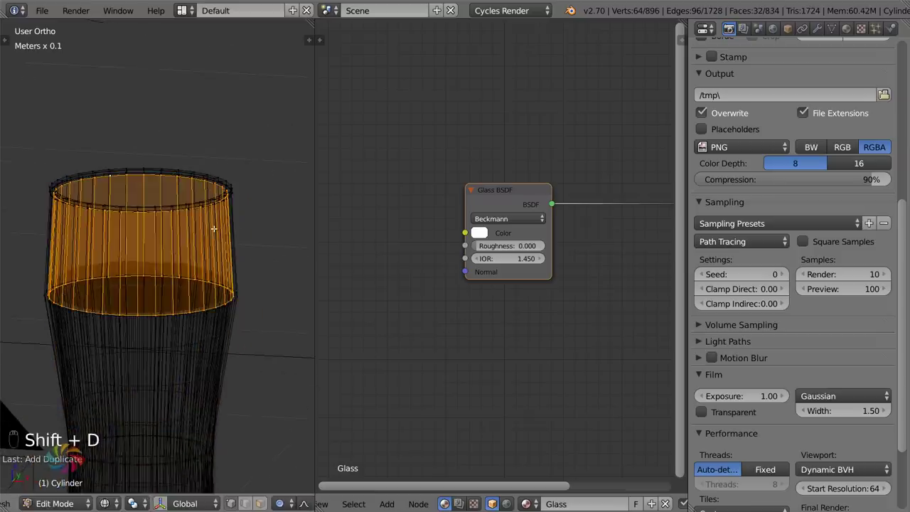
key("p")
key("Tab")
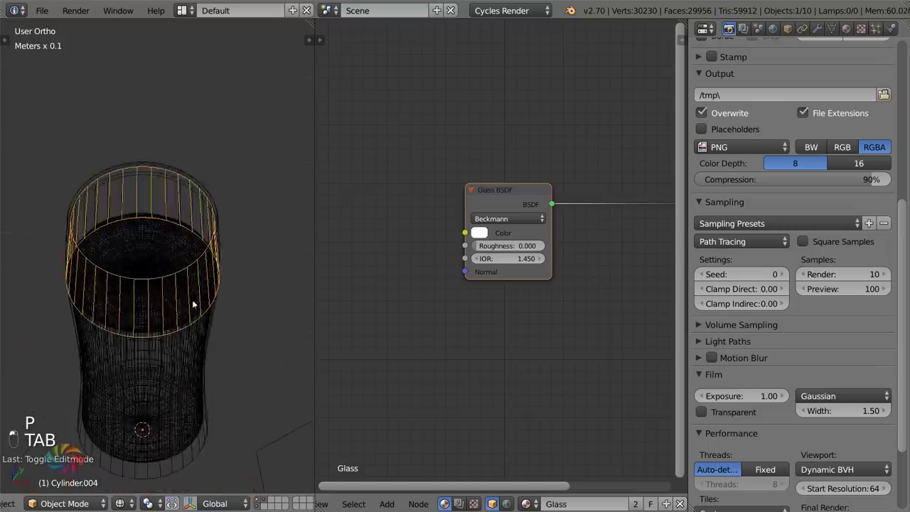
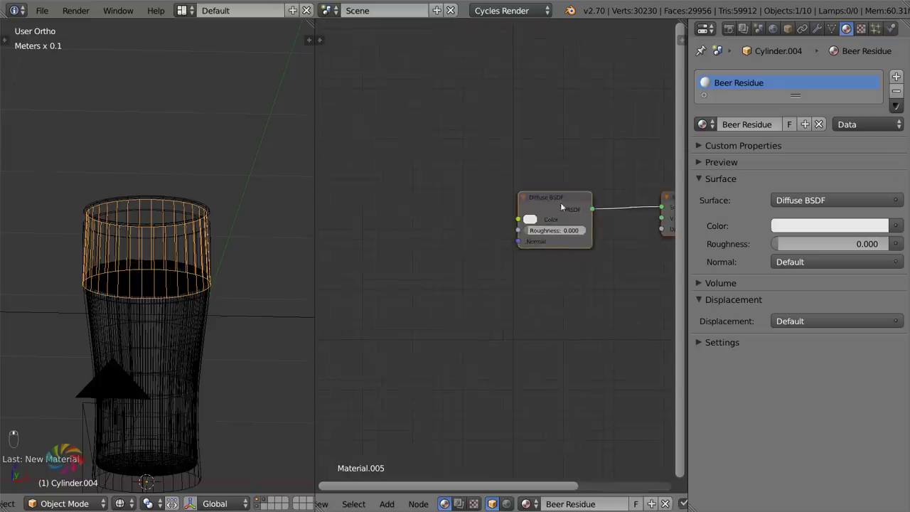
- Add an Image Texture node to Cylinder.004's Beer Residue material and start editing its mesh
key("g")
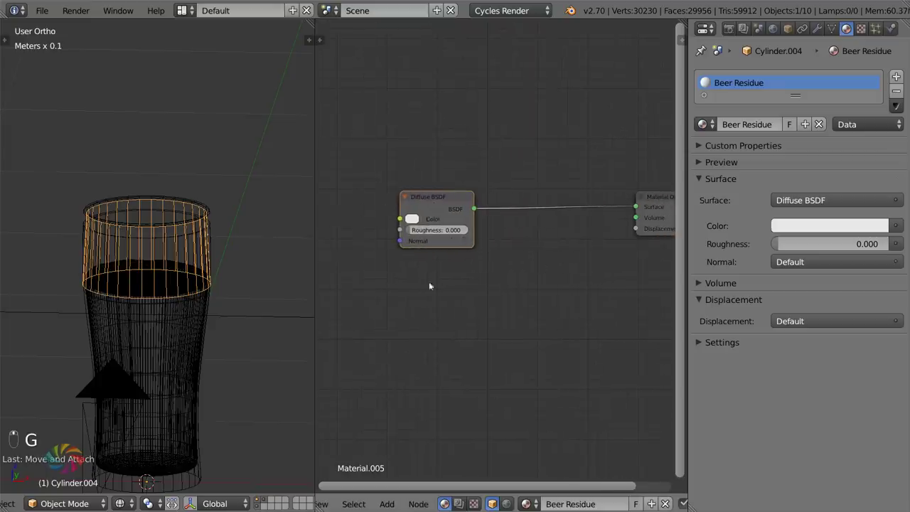
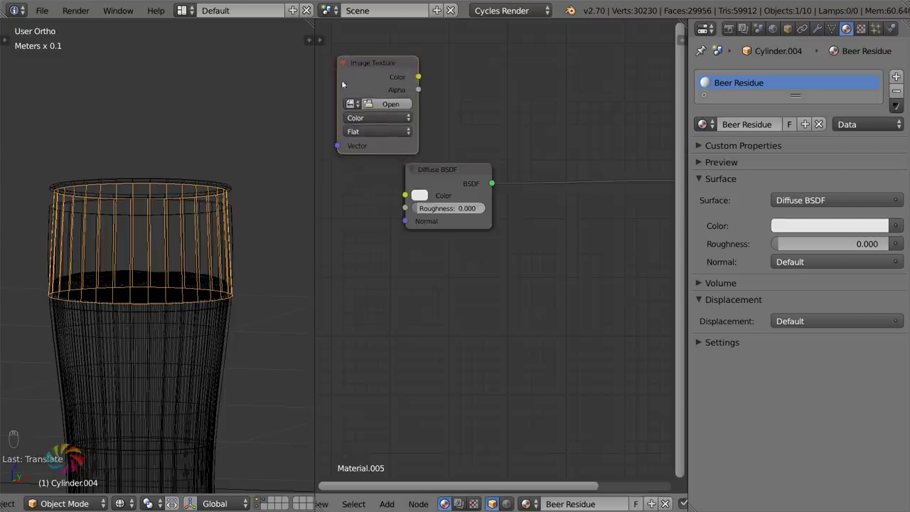
left_click_drag(274, 257, 218, 269)
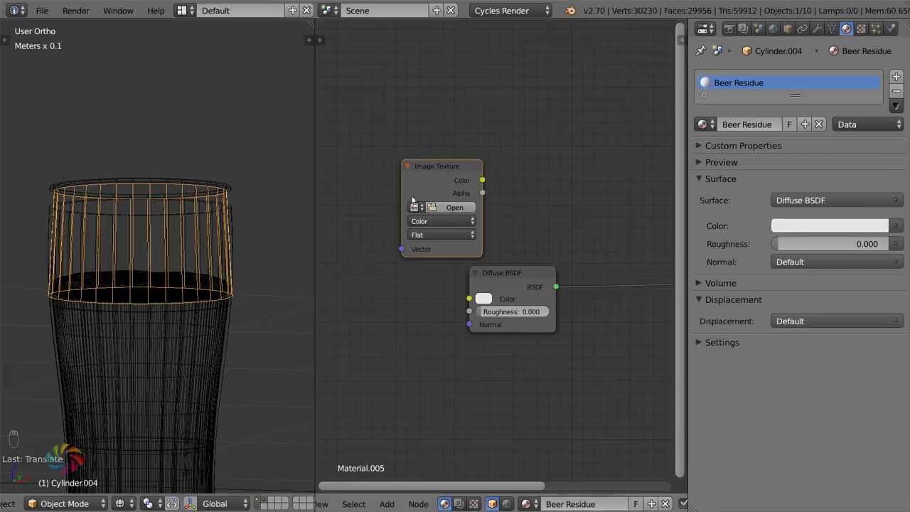
left_click_drag(155, 252, 188, 259)
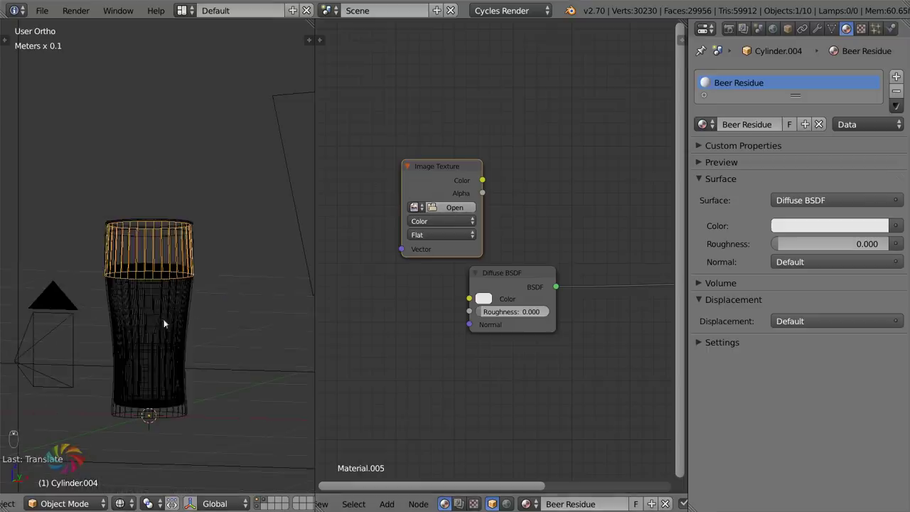
left_click_drag(188, 313, 74, 241)
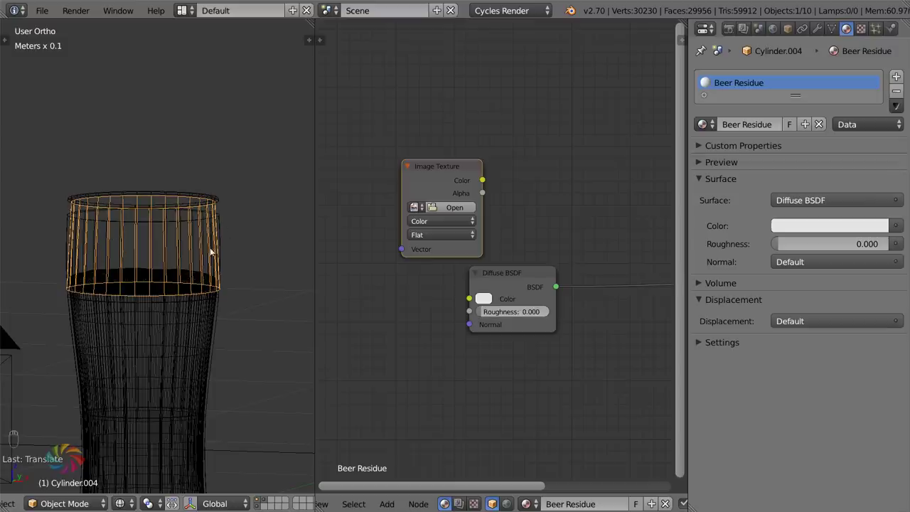
middle_click(147, 252)
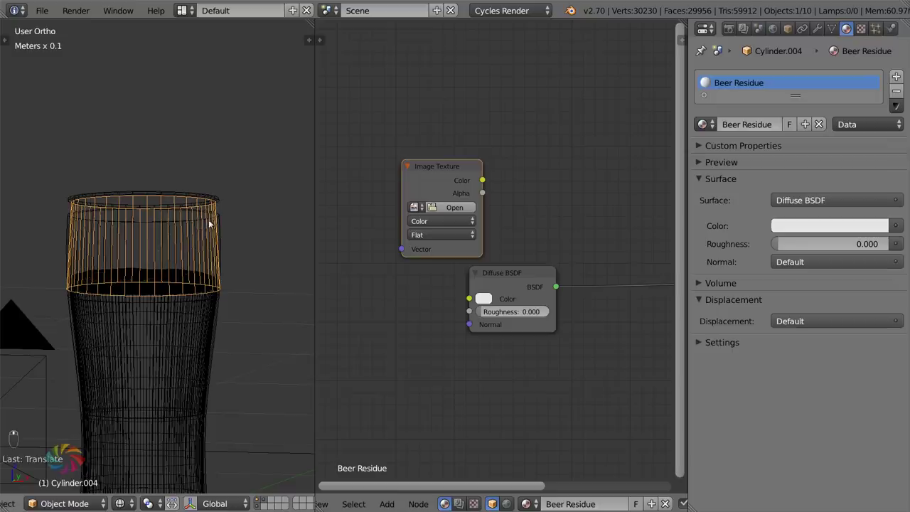
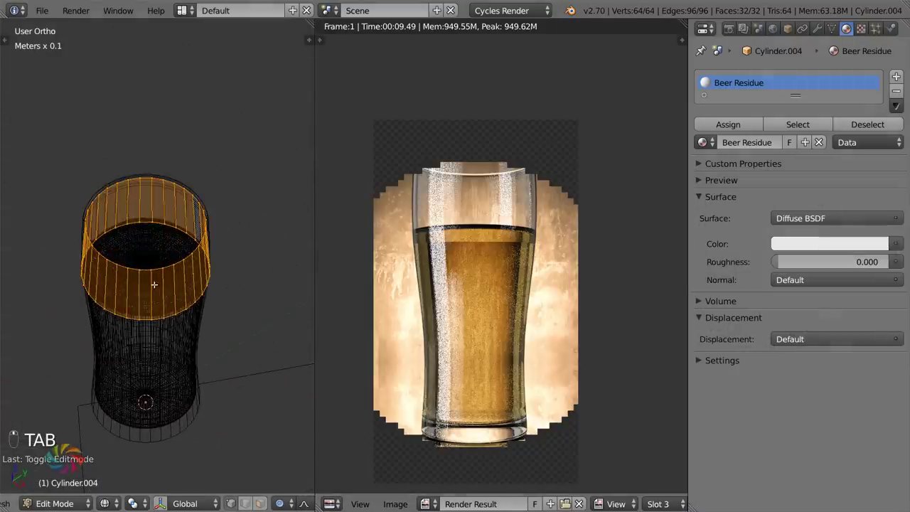
- Select one vertical edge of the residue cylinder and mark it as a UV seam
key("KP_7")
key("a")
key("b")
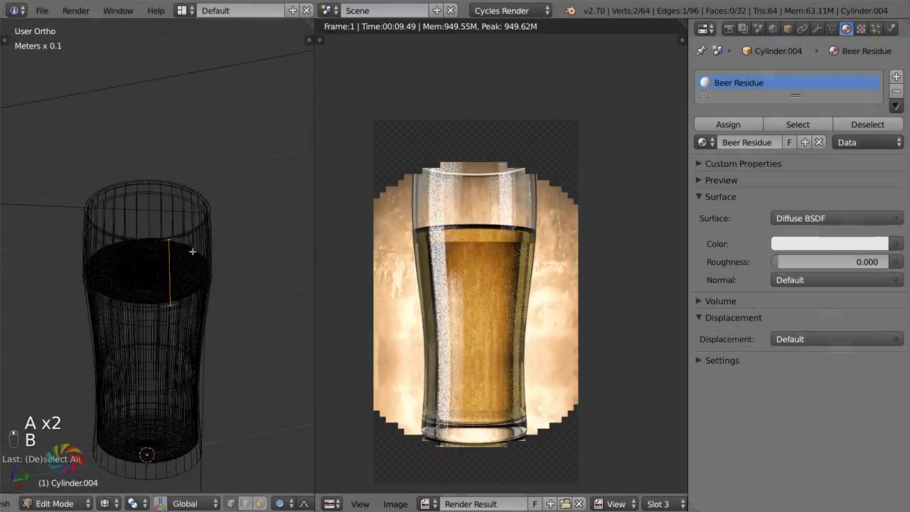
key("KP_0")
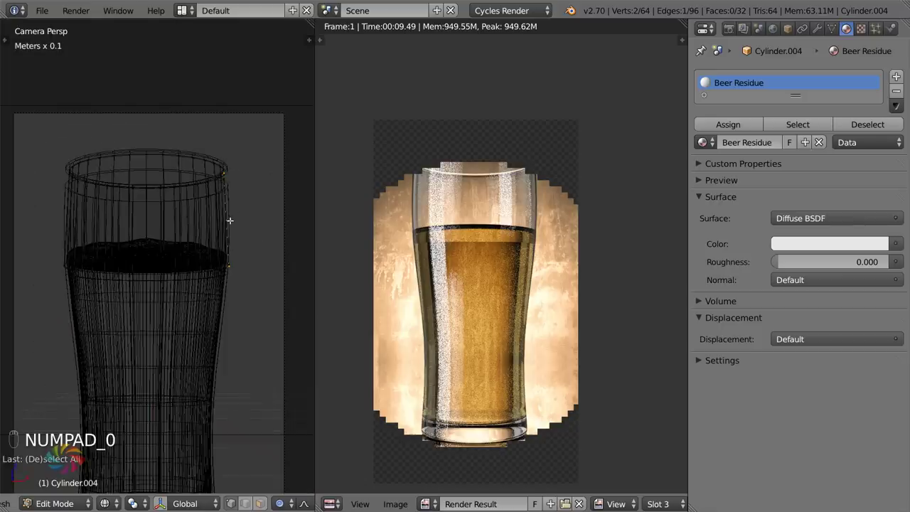
key("KP_7")
key("ctrl+e")
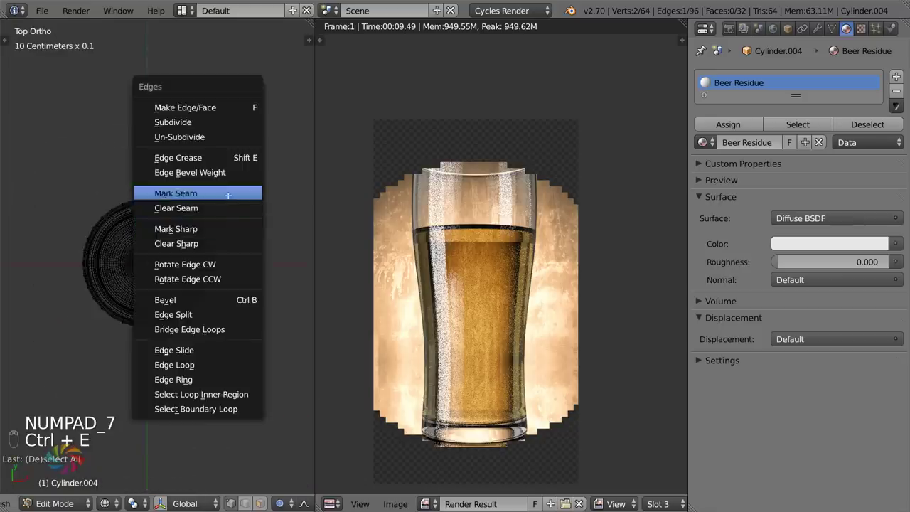
key("a")
- Select the whole residue mesh and start unwrapping it from the front view
key("a")
key("KP_1")
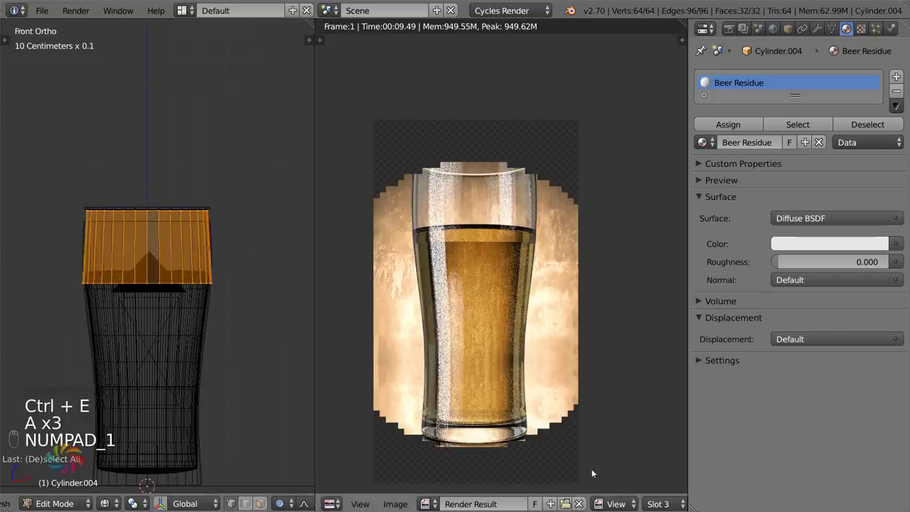
key("u")
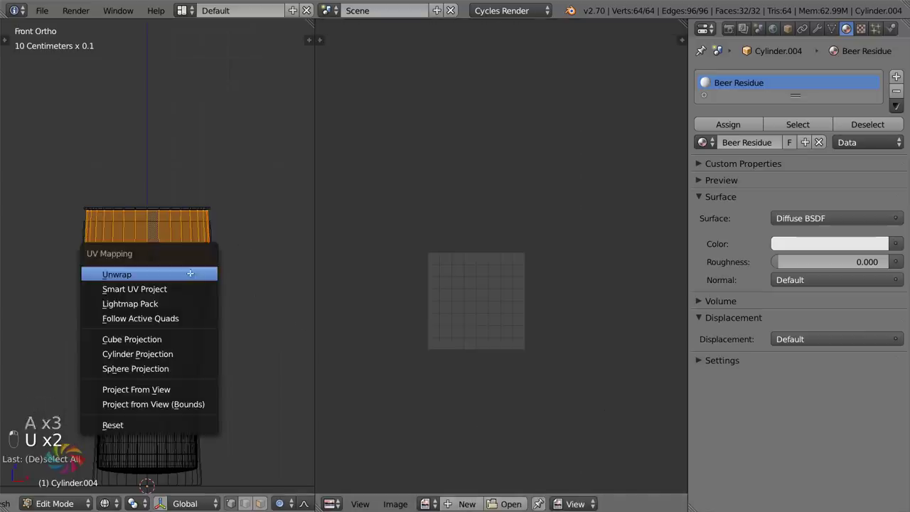
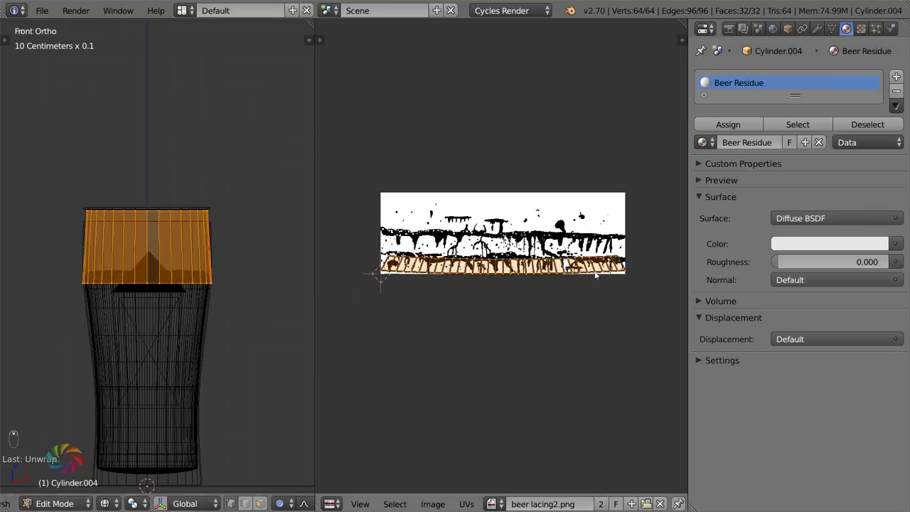
- Unwrap the residue cylinder again into a flat UV strip
key("g")
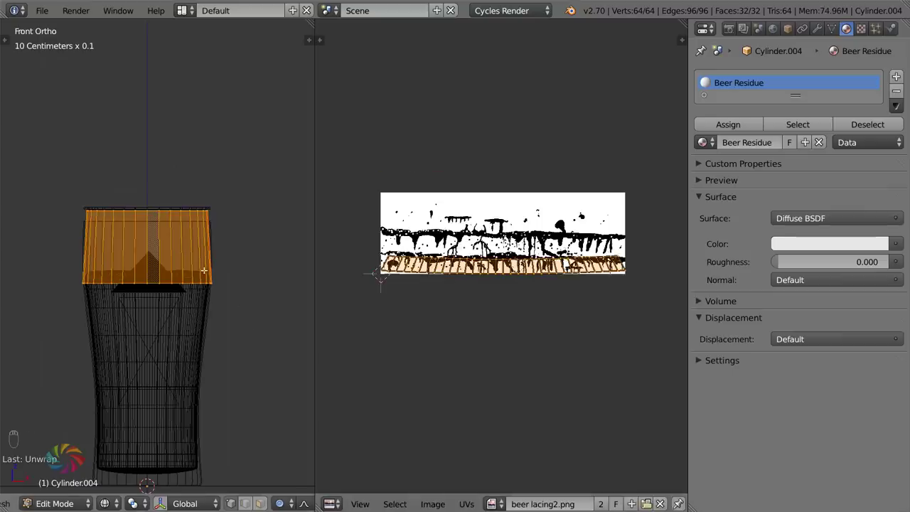
key("u")
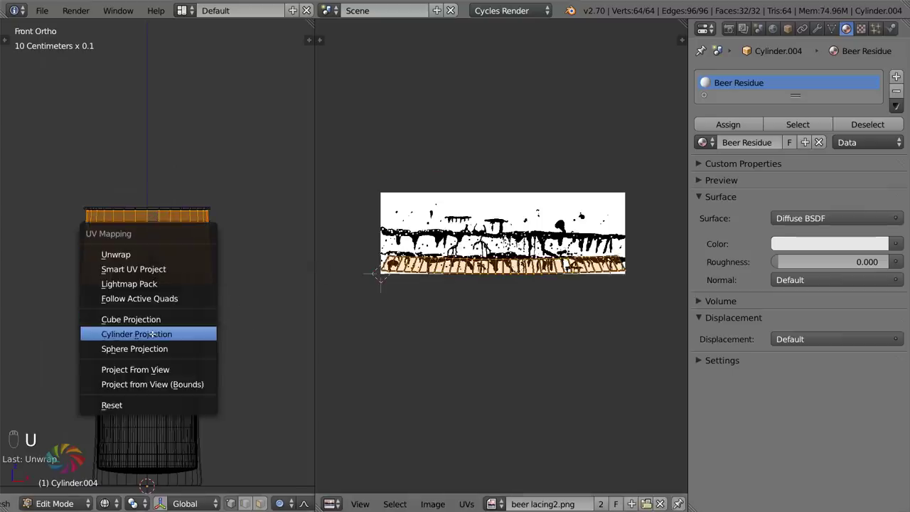
key("s")
- Scale and move the UV strip to sit over the brown lacing band of beer lacing2.png
key("s")
key("s")
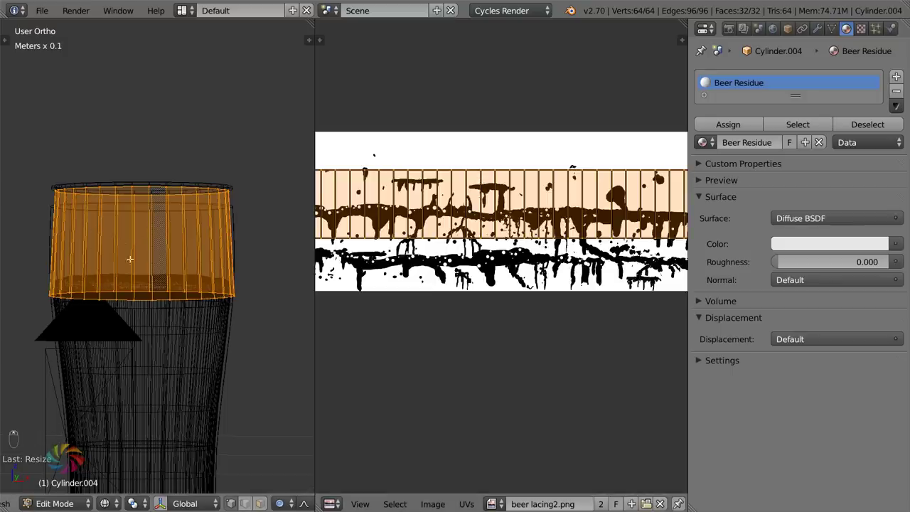
key("s")
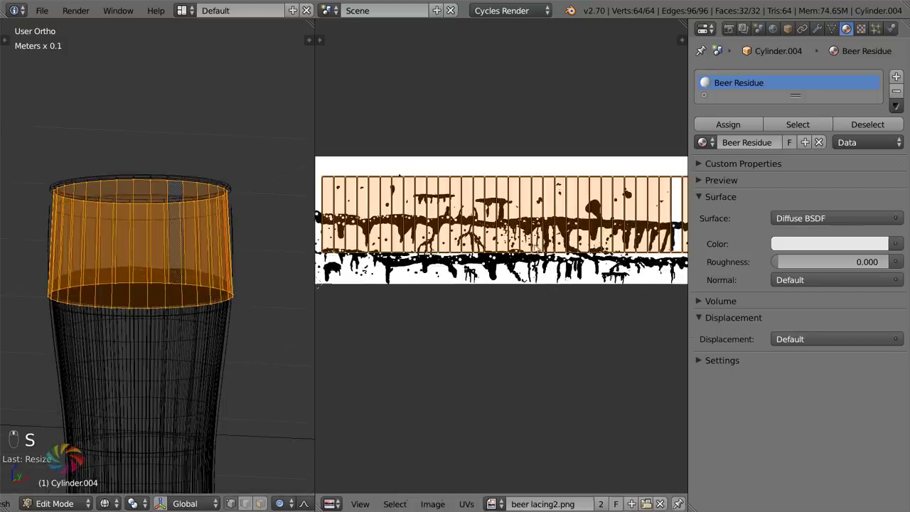
key("g")
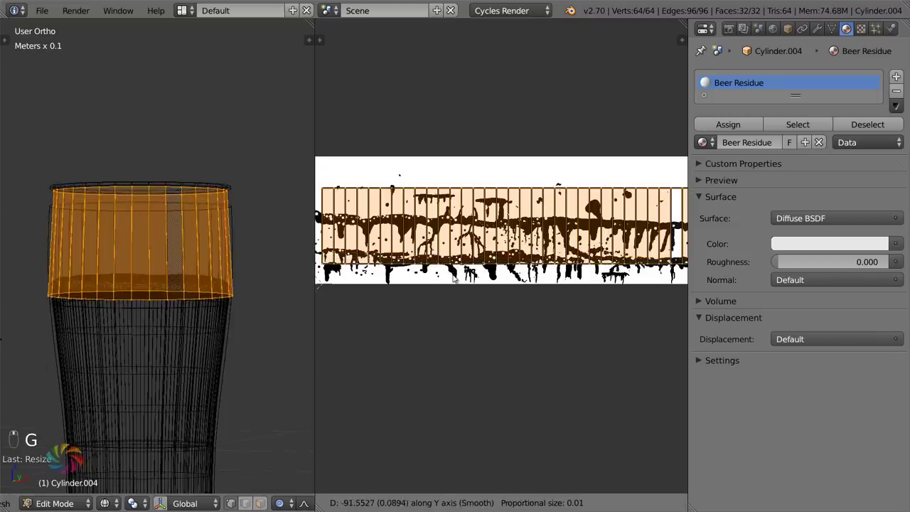
key("g")
key("s")
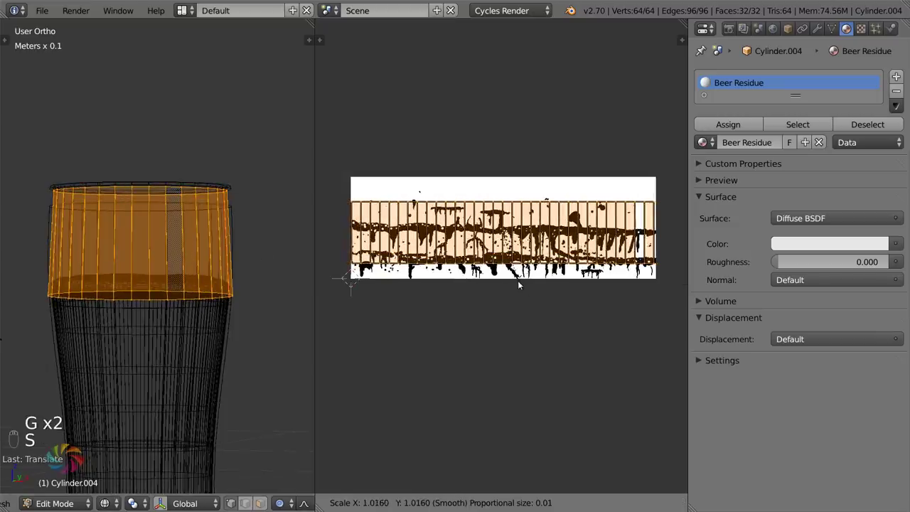
key("g")
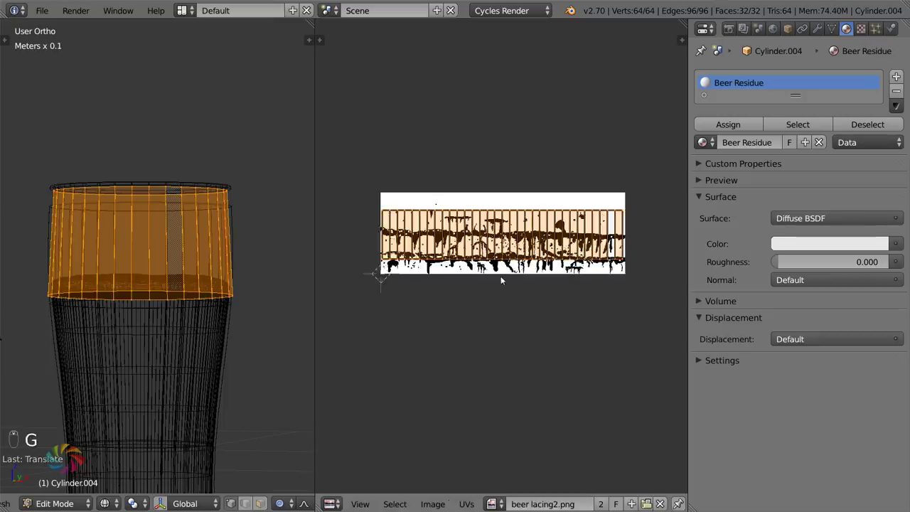
key("Tab")
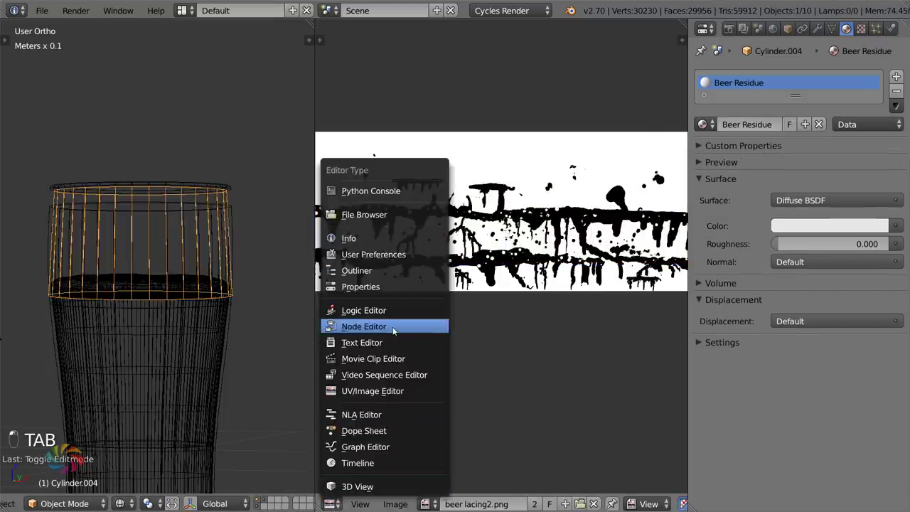
- Mix Diffuse and Transparent BSDF through a Mix Shader driven by the lacing image as Non-Color Data
key("g")
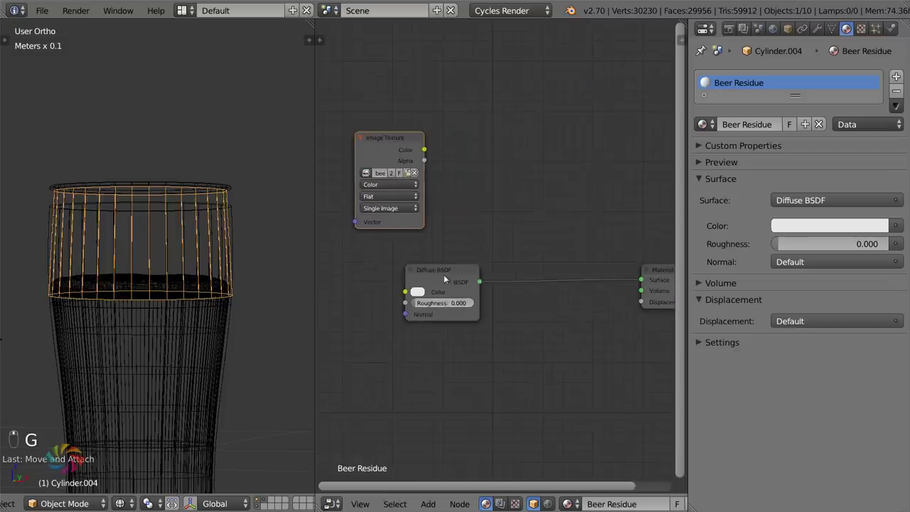
key("g")
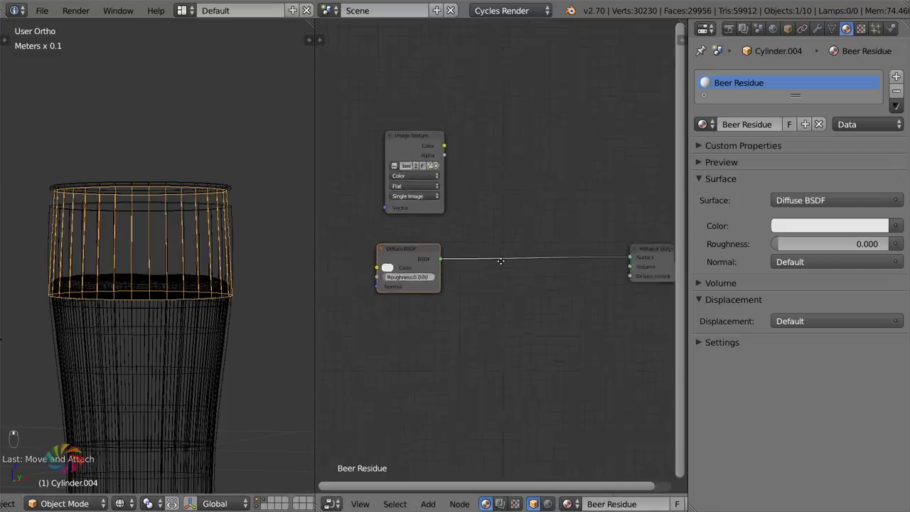
key("shift+a")
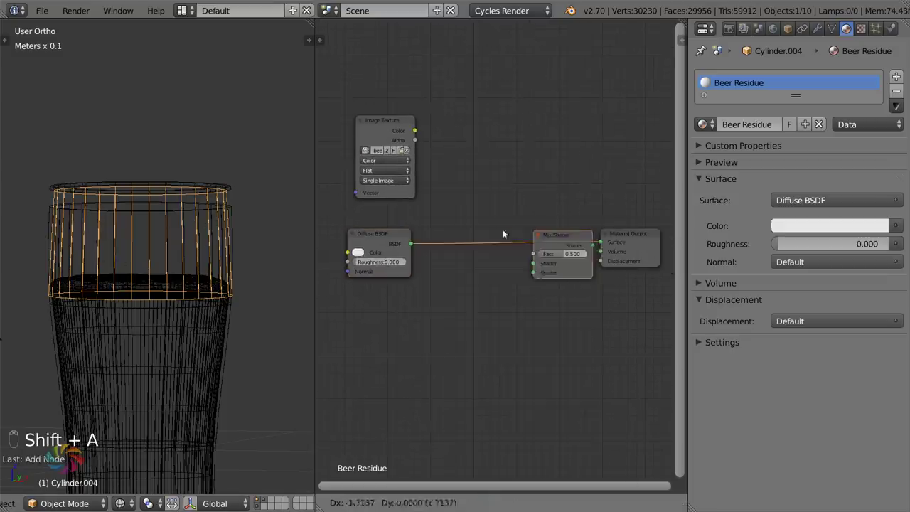
key("shift+a")
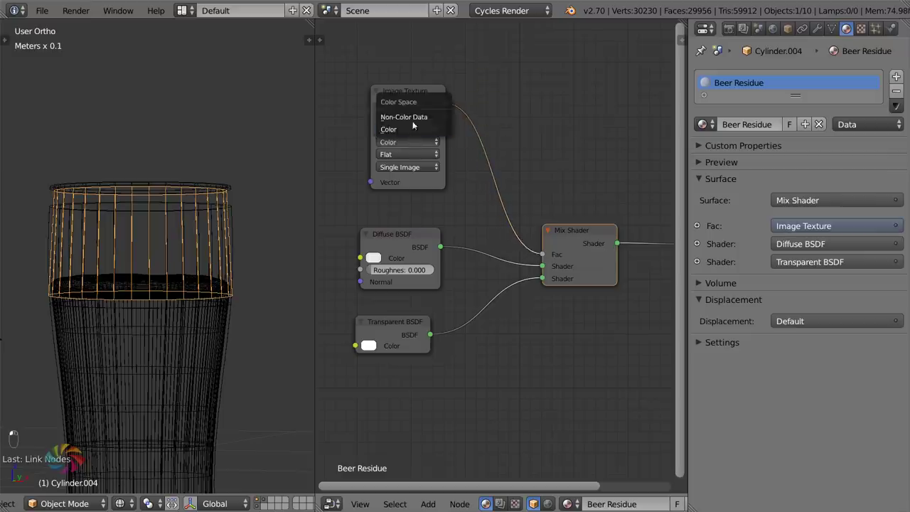
- View the glass through the camera in rendered shading to see the white lacing streaks
key("KP_Decimal")
key("KP_0")
key("shift+b")
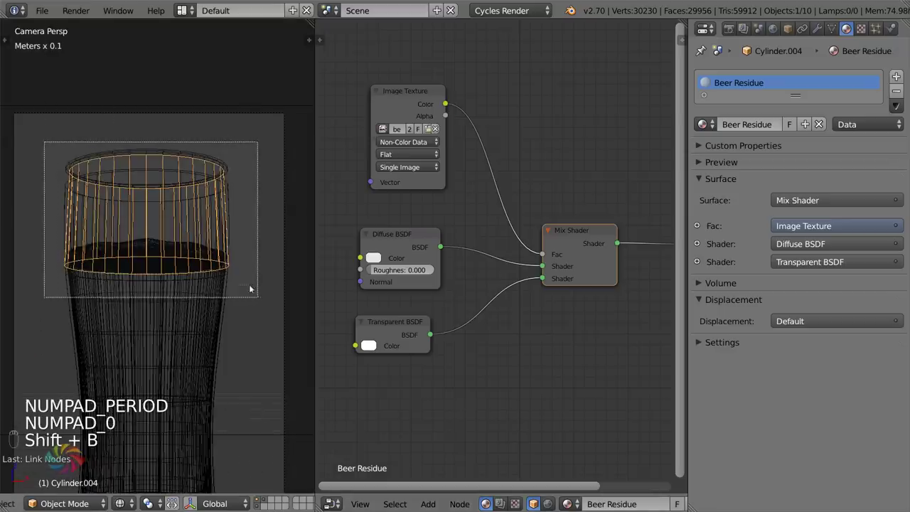
key("ctrl+s")
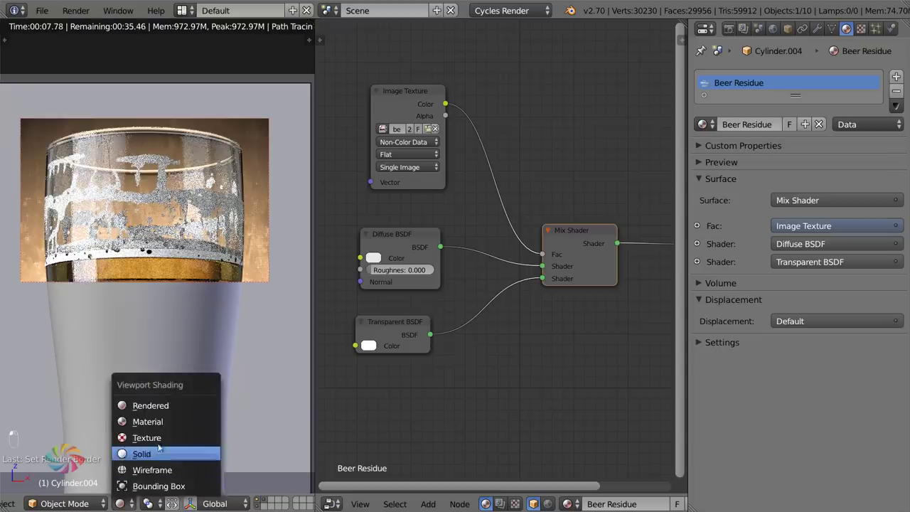
- Return to wireframe, select the beer residue cylinder and face it from the front
key("z")
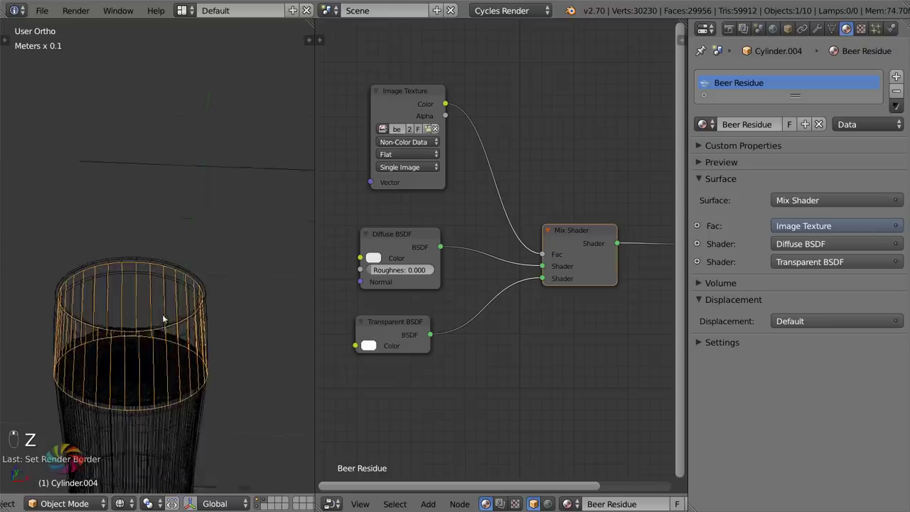
key("z")
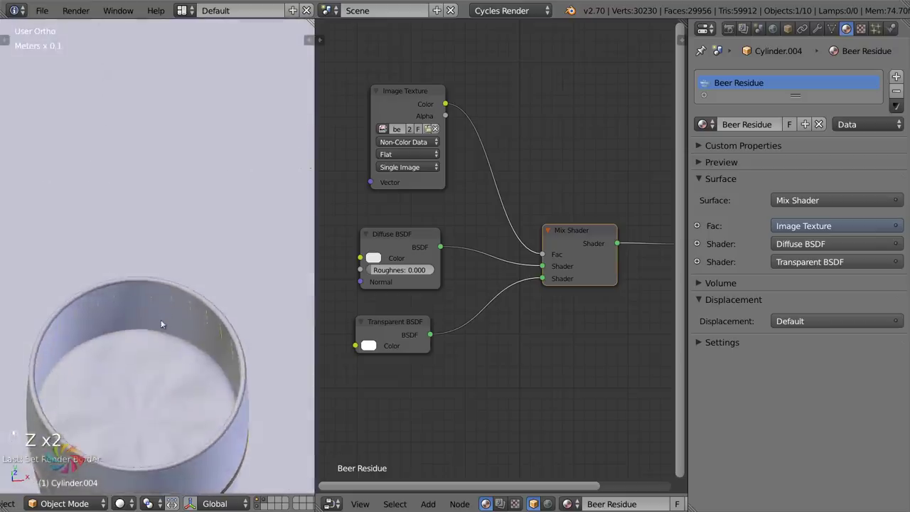
key("z")
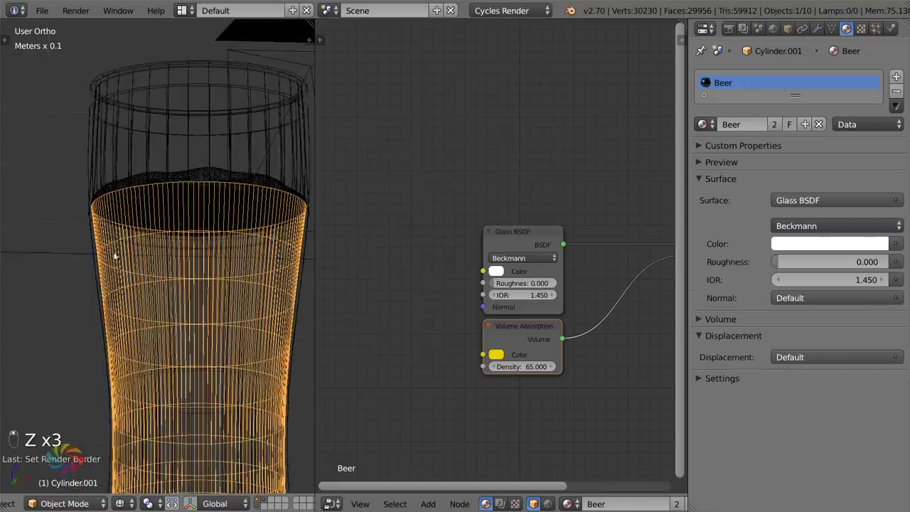
left_click(126, 220)
right_click(125, 205)
left_click_drag(123, 202, 136, 211)
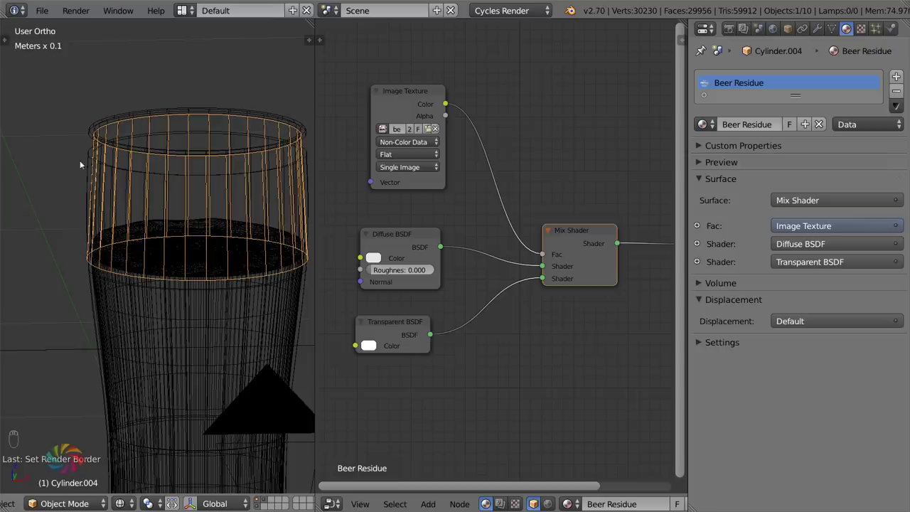
left_click_drag(146, 231, 155, 227)
key("KP_1")
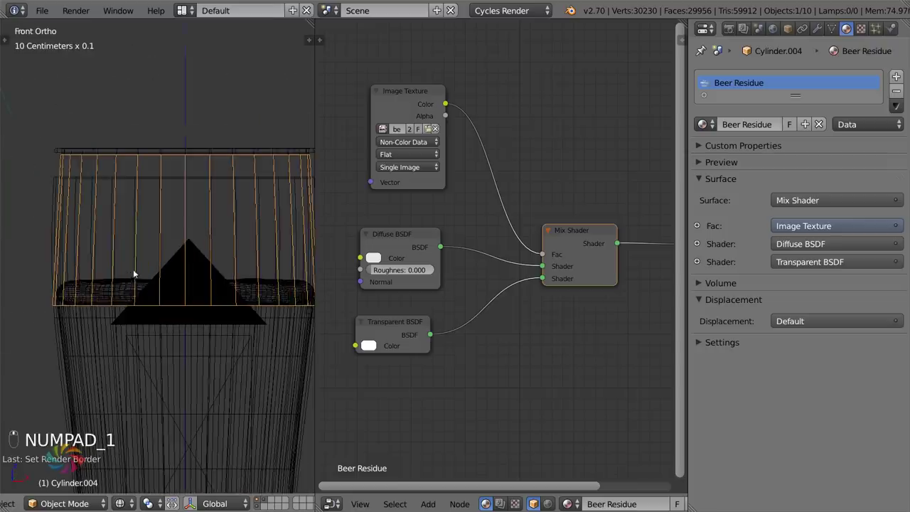
- Edit the residue cylinder's mesh using circle selection on its wall
key("Tab")
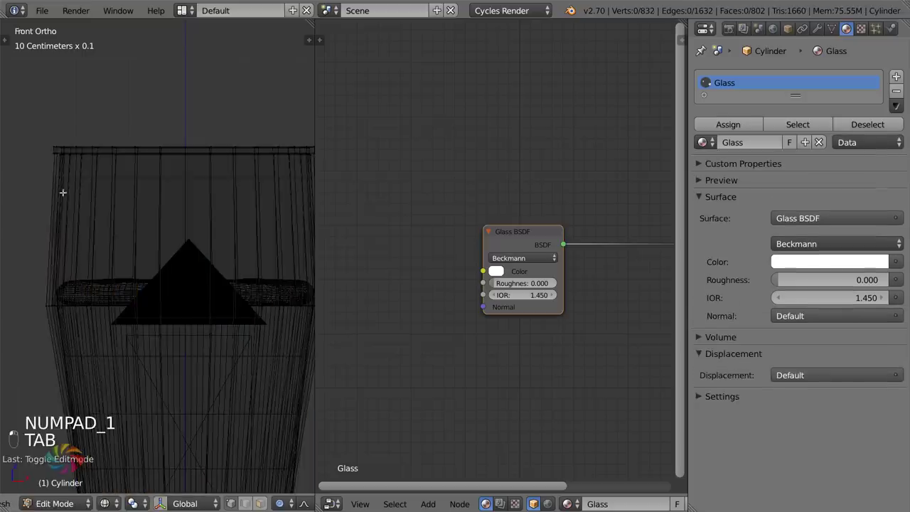
key("Tab")
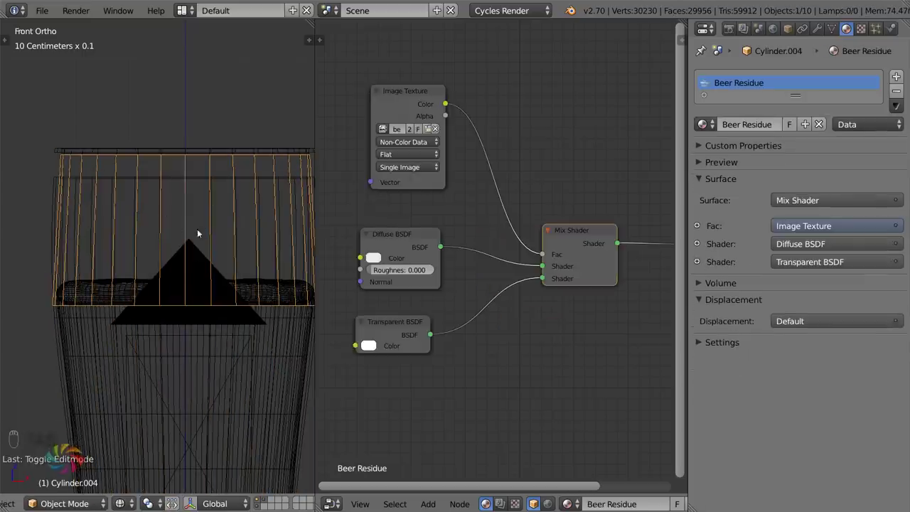
key("Tab")
key("ctrl+r")
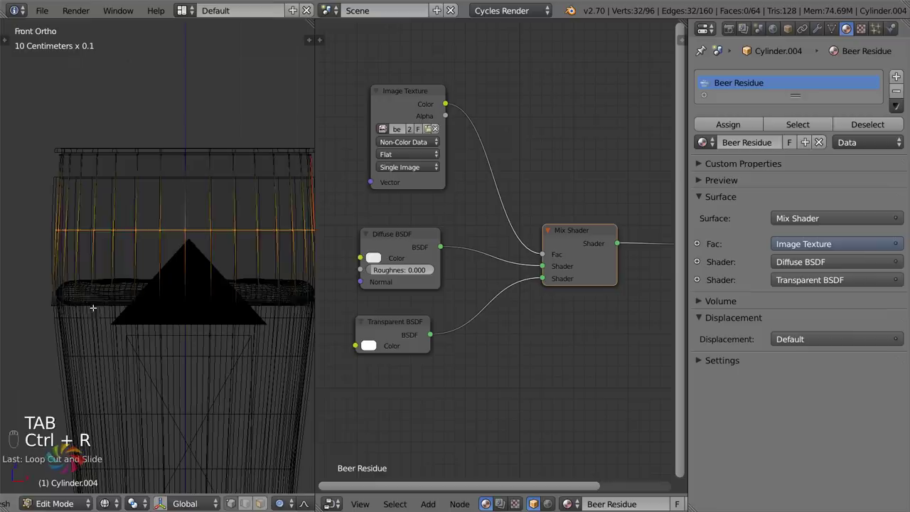
key("s")
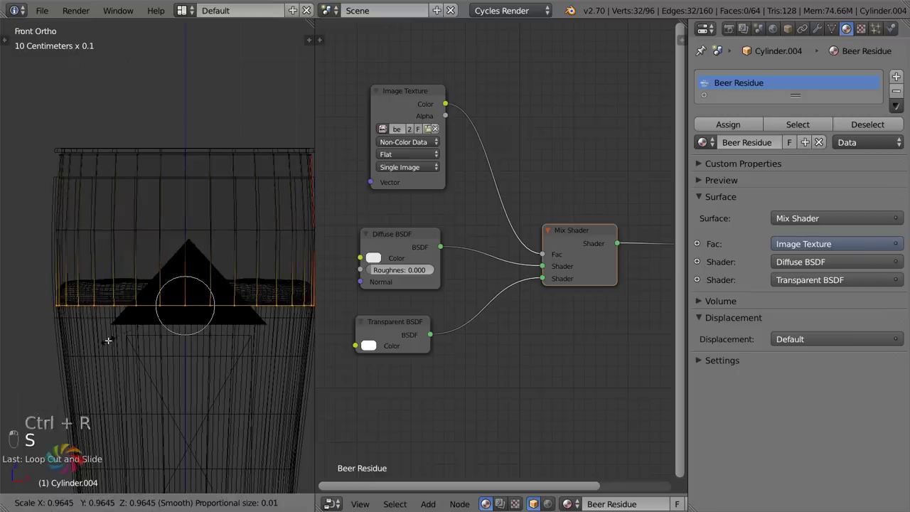
key("Tab")
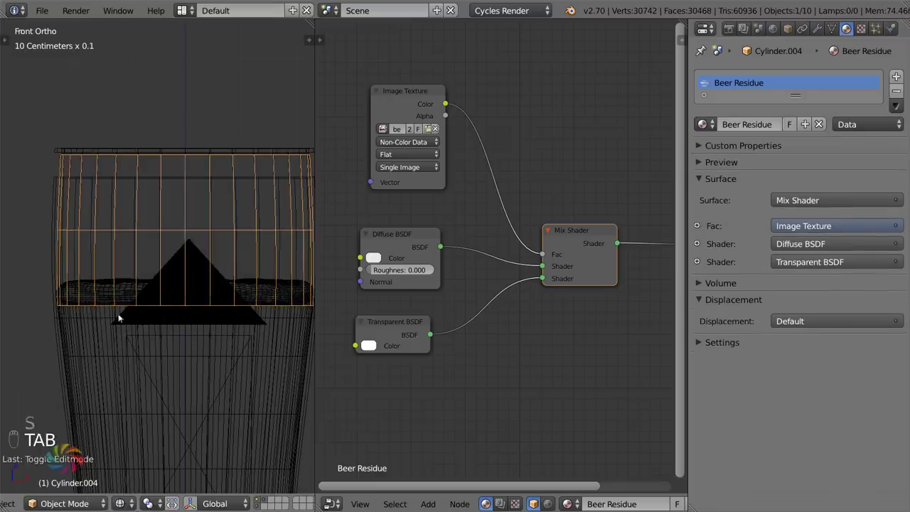
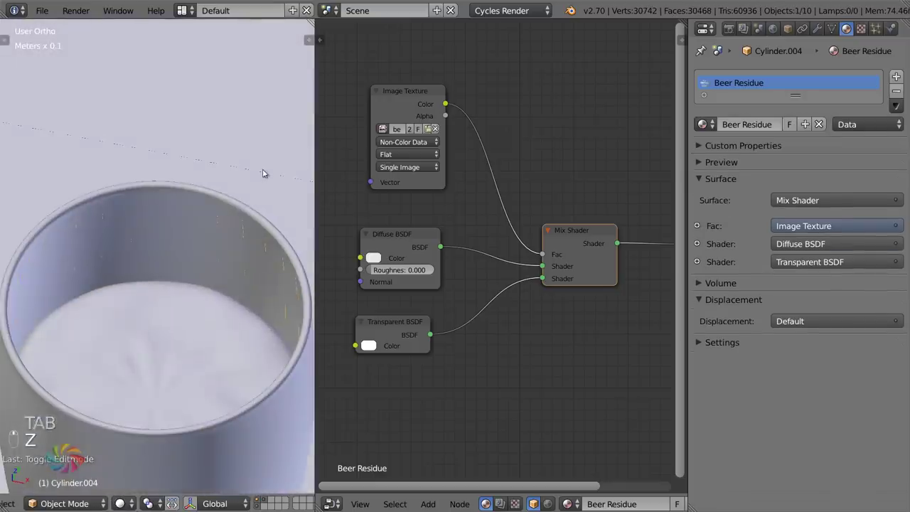
key("s")
key("ctrl+shift+alt+c")
key("s")
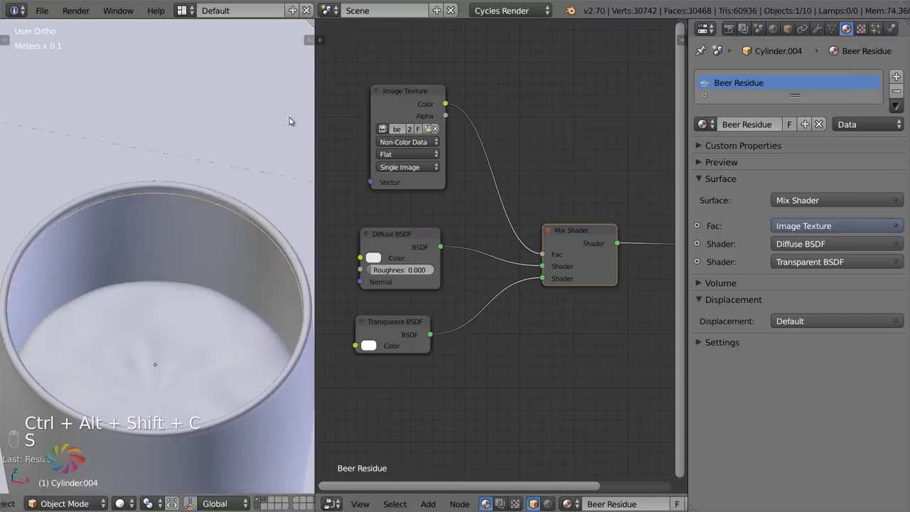
key("s")
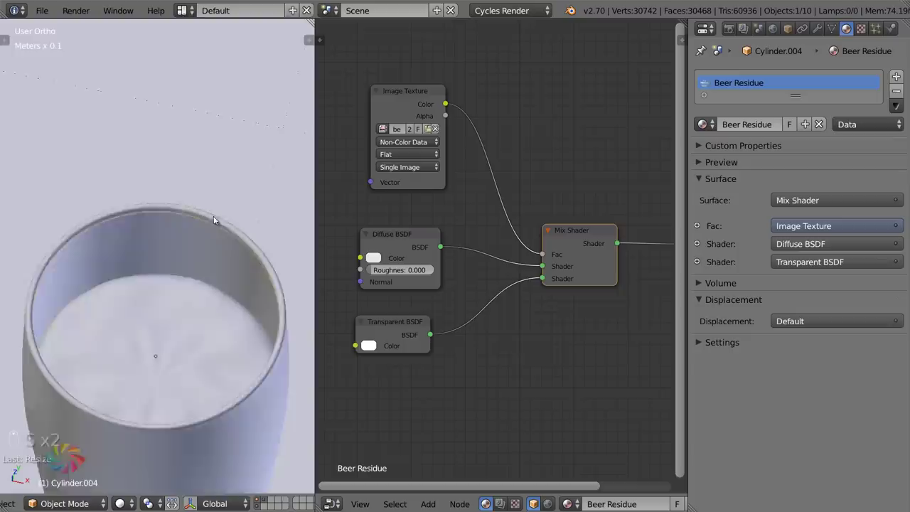
- Preview the lacing streaks on the glass through the camera in rendered shading
key("z")
key("KP_0")
key("shift+b")
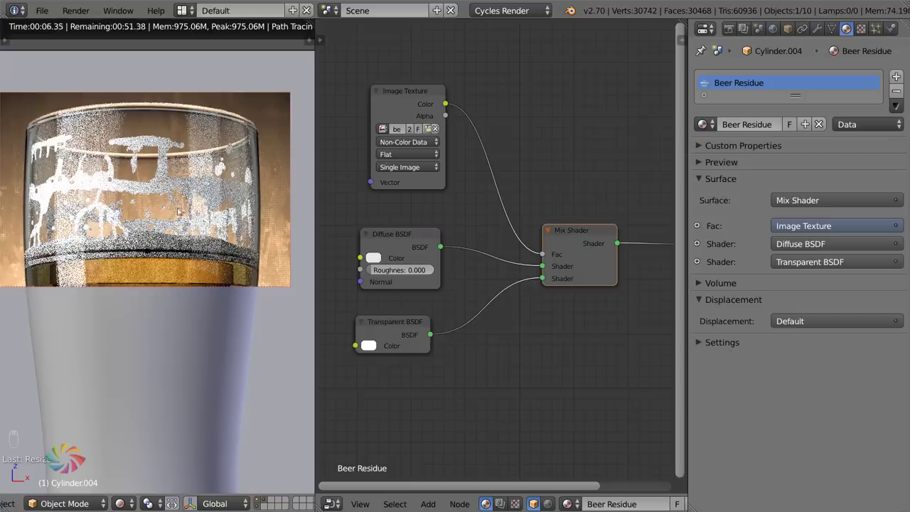
key("Escape")
- Back in Solid shading, select the outer pint glass and frame its Glass BSDF node tree
middle_click(235, 241)
left_click_drag(131, 496, 161, 447)
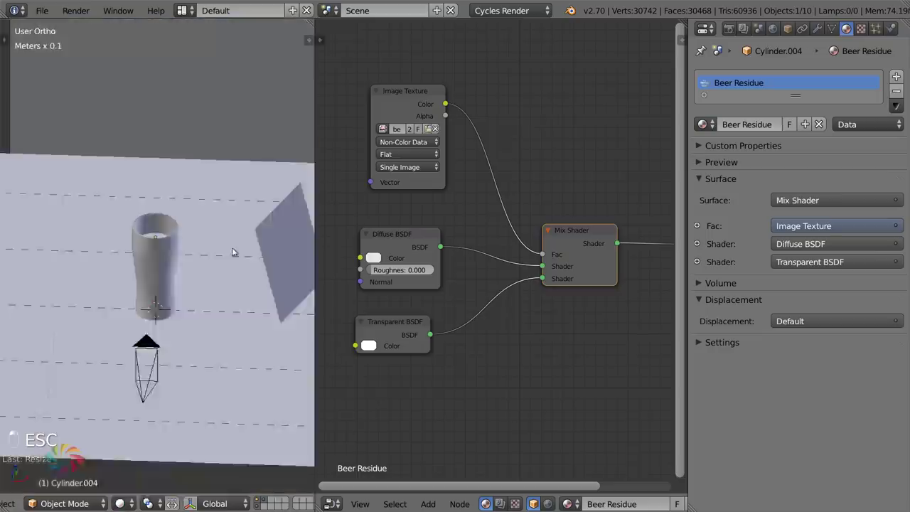
key("s")
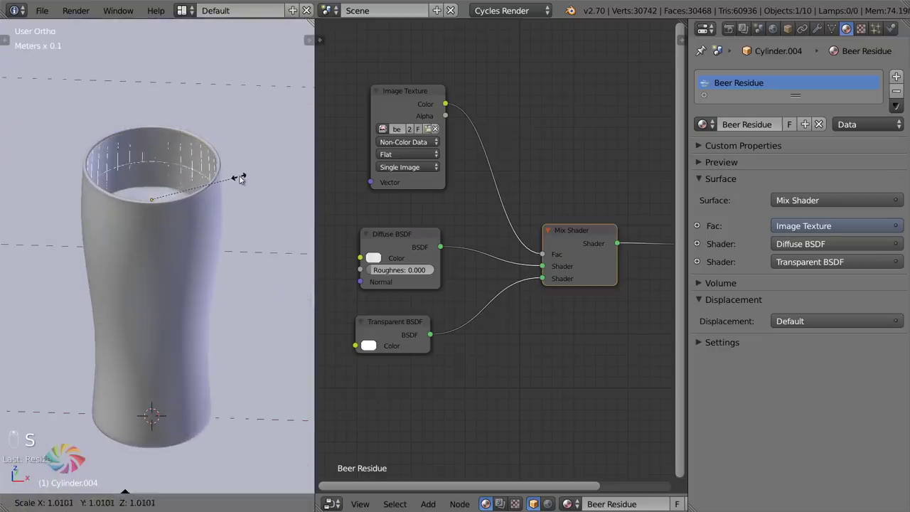
key("z")
key("KP_0")
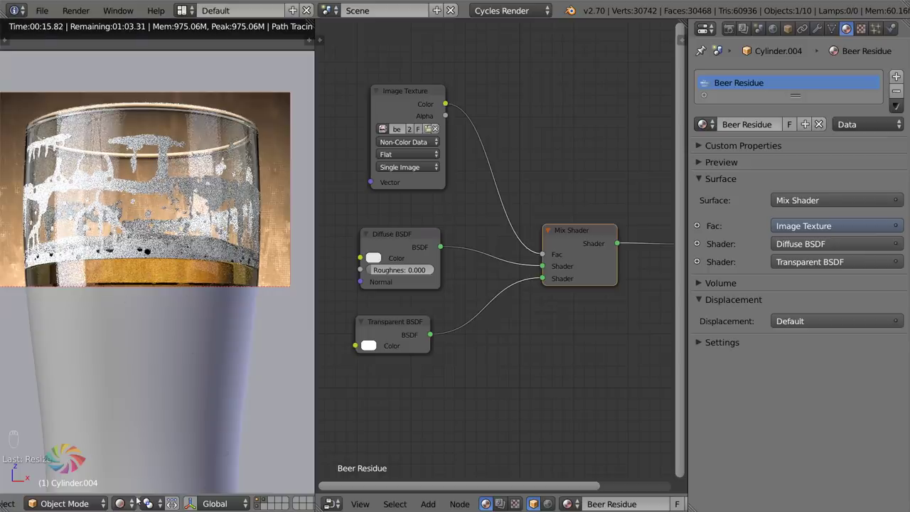
key("ctrl+s")
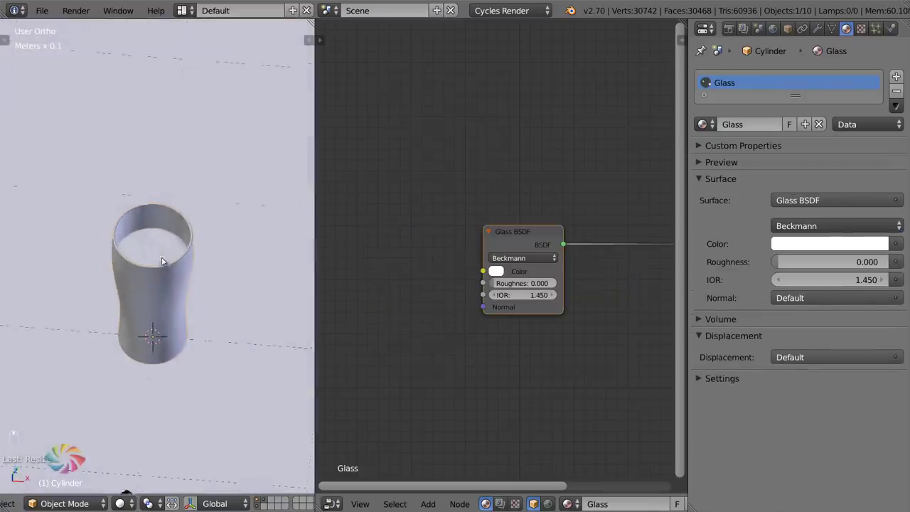
left_click_drag(221, 195, 190, 240)
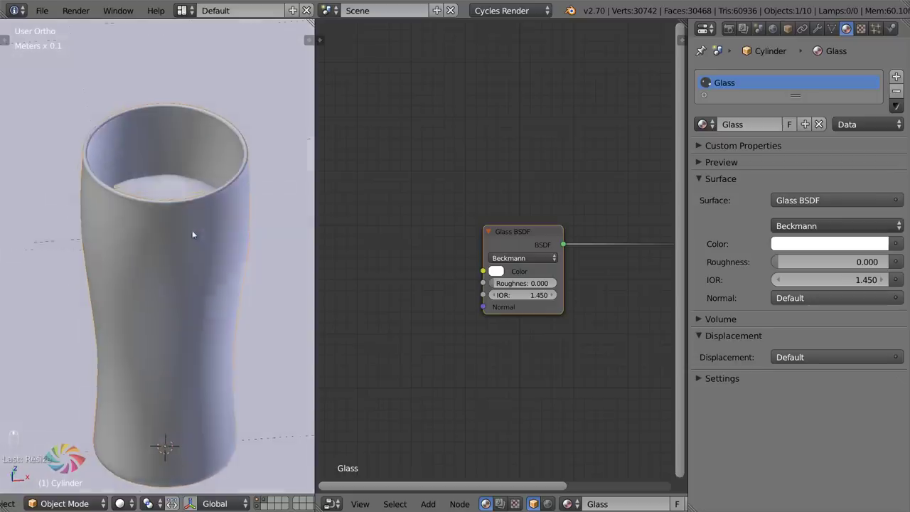
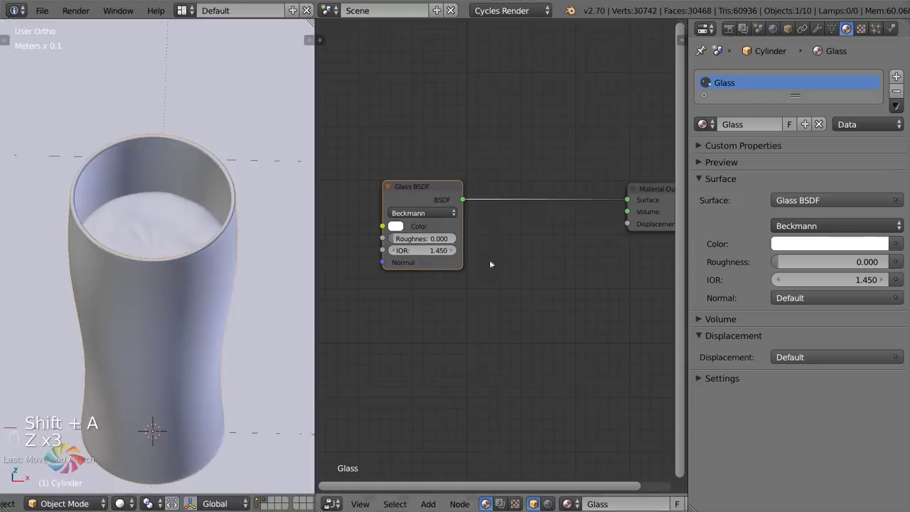
- Add a Transparent BSDF and Mix Shader so the Glass BSDF blends with transparency
key("shift+a")
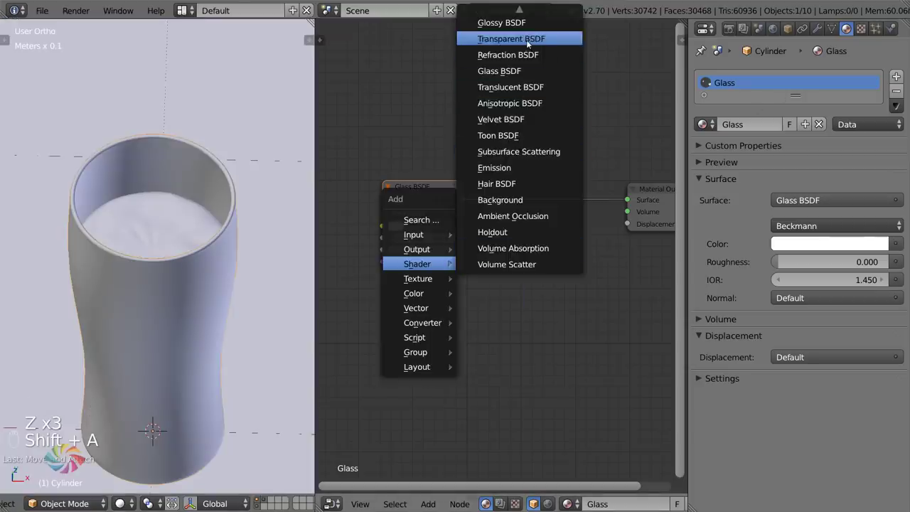
key("shift+a")
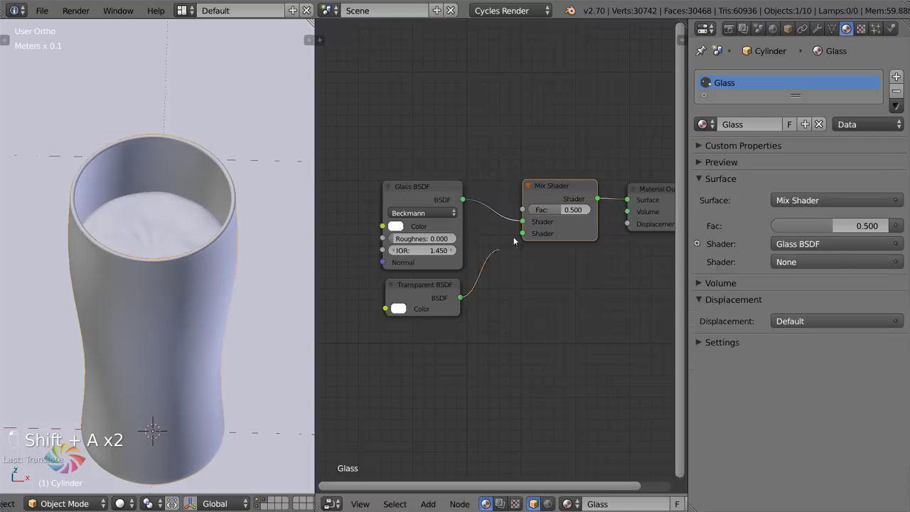
left_click(525, 237)
- Drive the mix Fac from Light Path Is Shadow Ray plus Is Diffuse Ray via a Math Add node, then render a preview
key("shift+a")
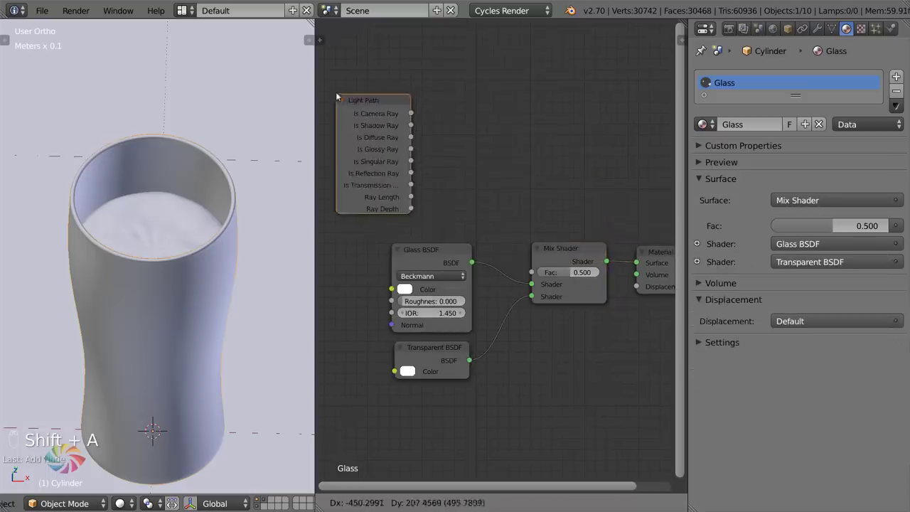
key("g")
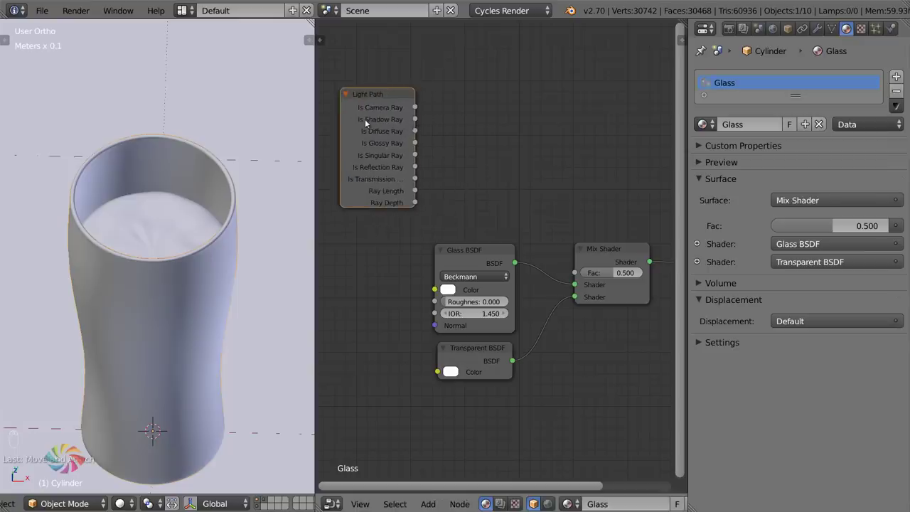
left_click_drag(374, 121, 401, 109)
key("g")
key("shift+a")
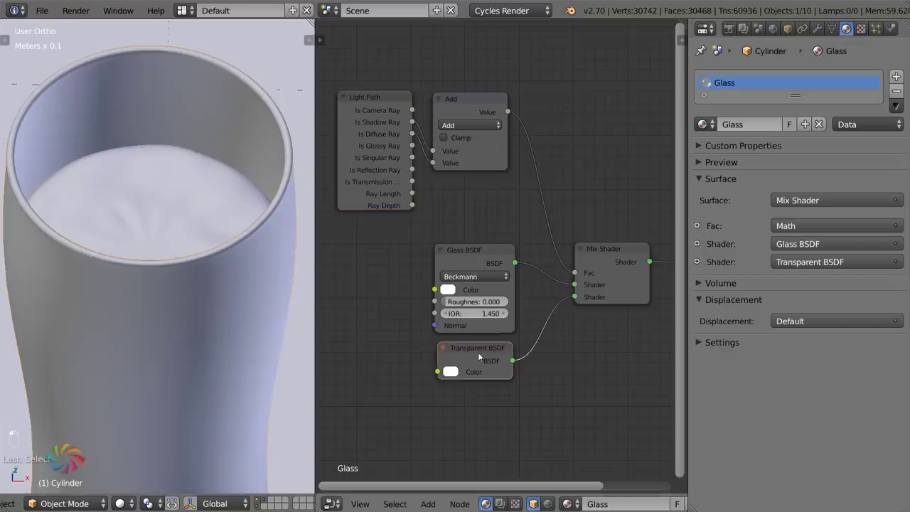
key("g")
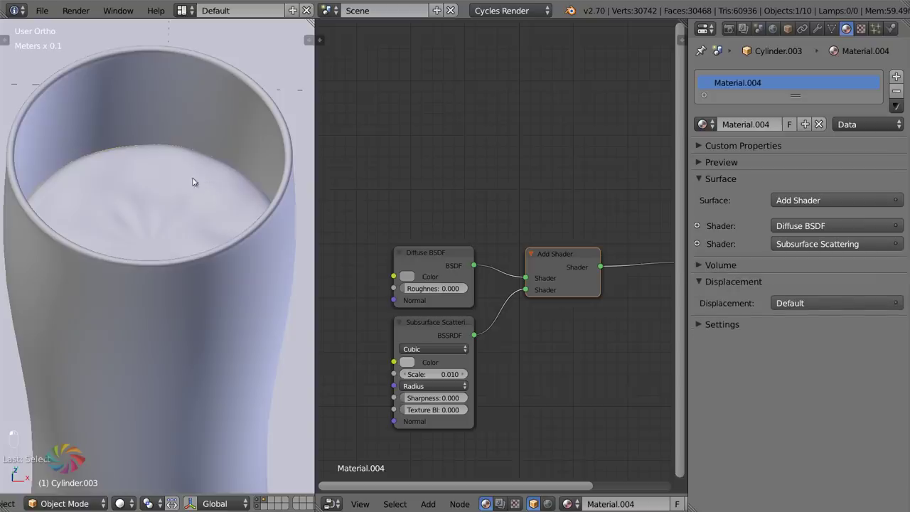
key("g")
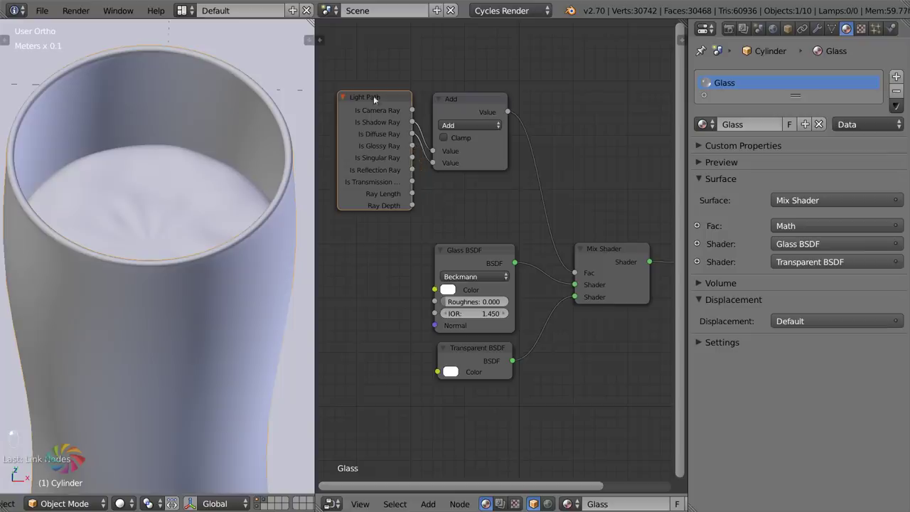
key("g")
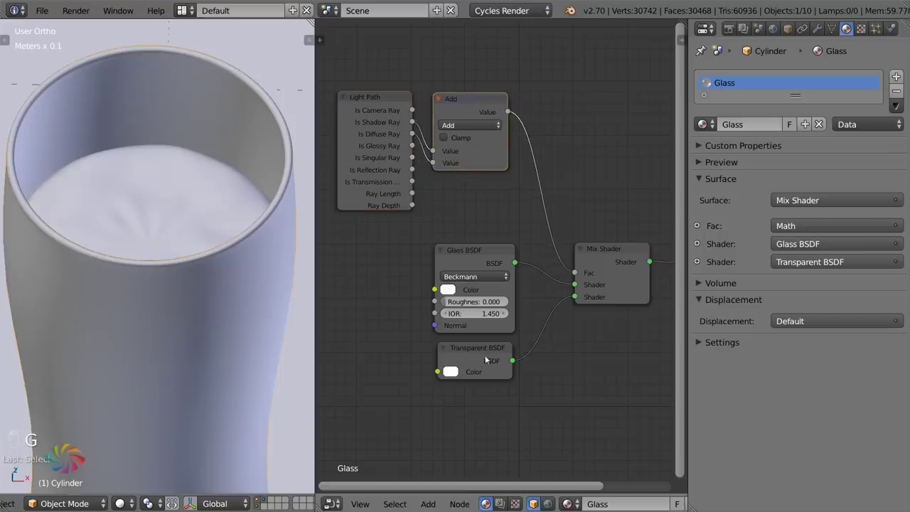
key("KP_0")
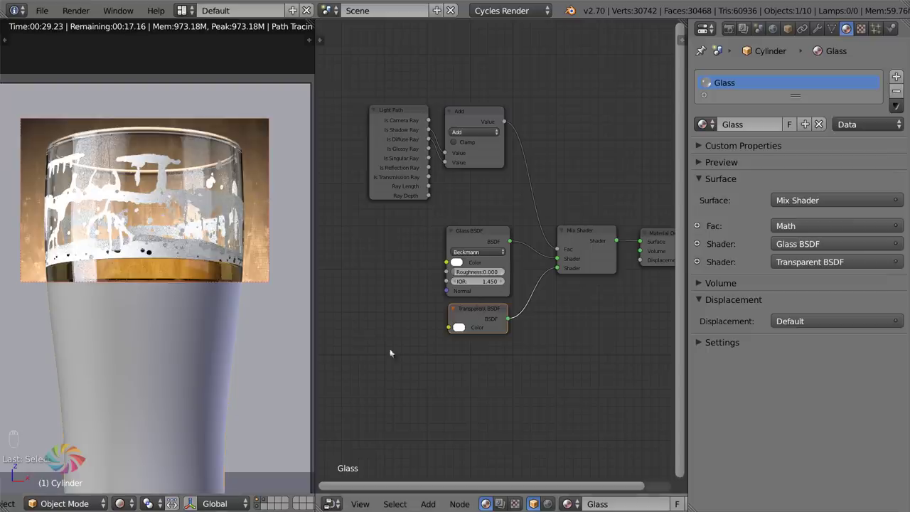
- Combine Diffuse and Translucent BSDFs with an Add Shader feeding the Beer Residue's lacing Mix Shader
left_click_drag(207, 206, 223, 185)
key("g")
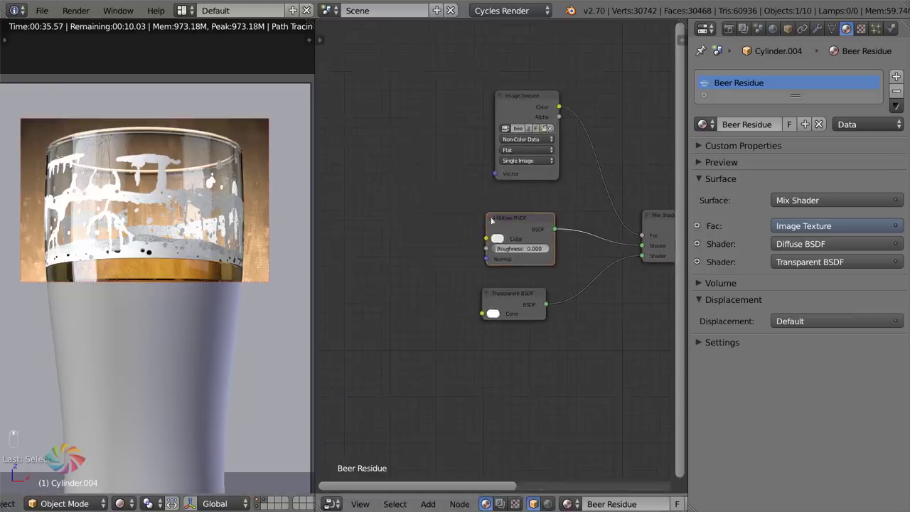
key("g")
key("shift+a")
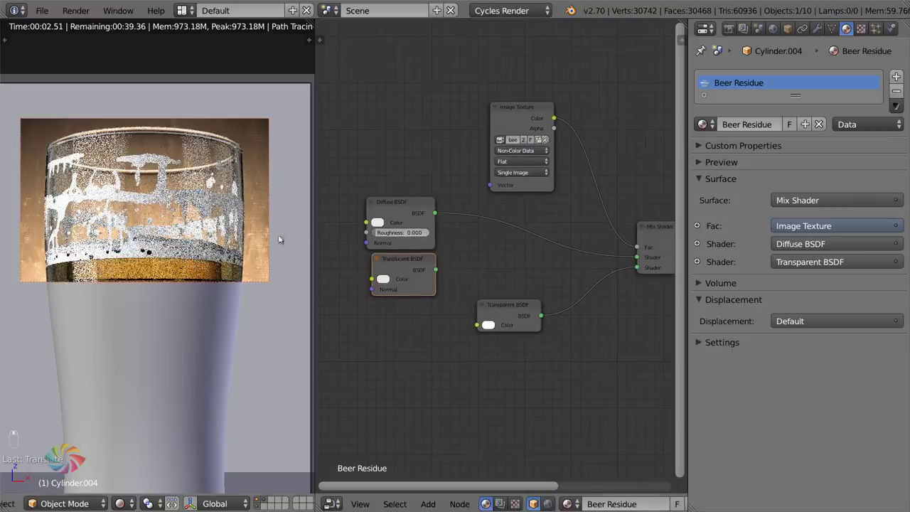
key("shift+a")
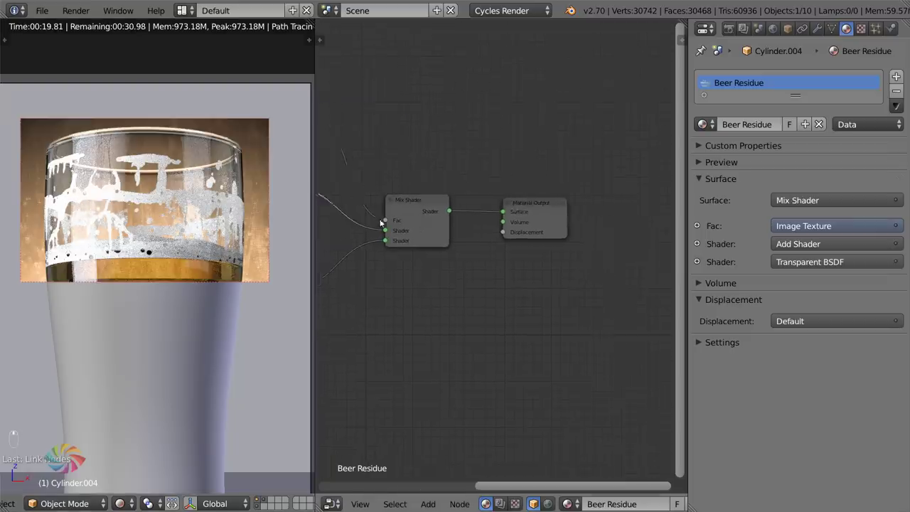
- Insert an outer Mix Shader before Material Output blending in a Transparent BSDF at Fac 0.2
key("g")
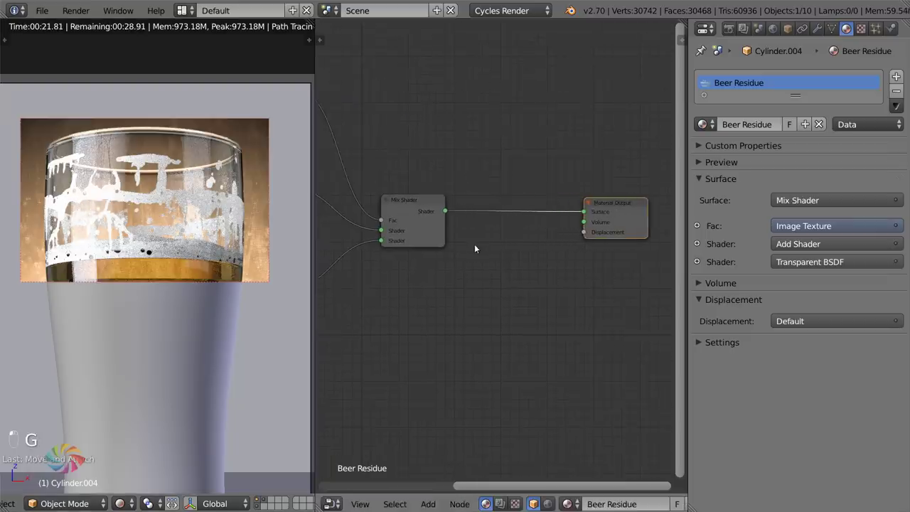
key("shift+a")
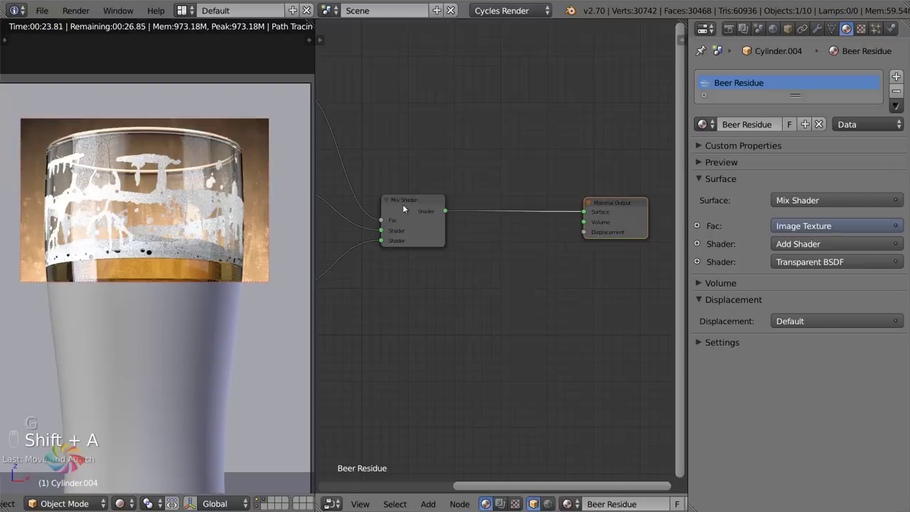
key("shift+d")
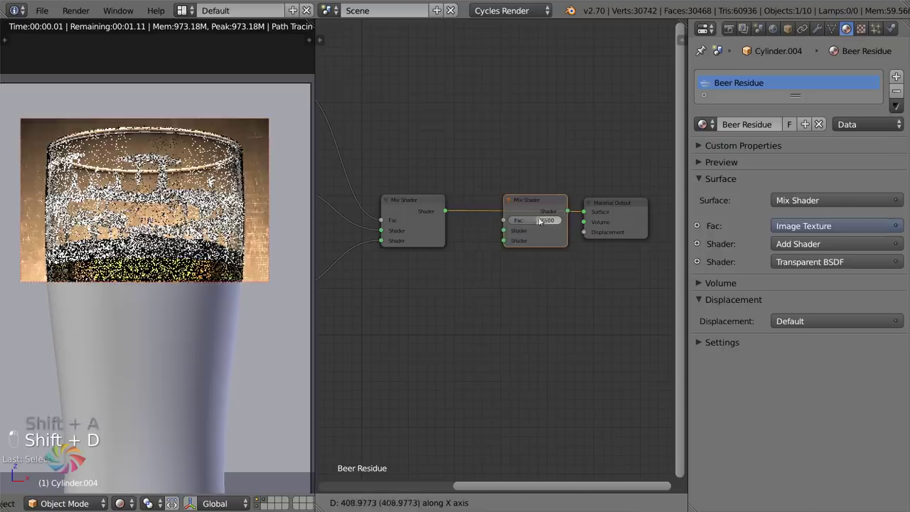
key("shift+a")
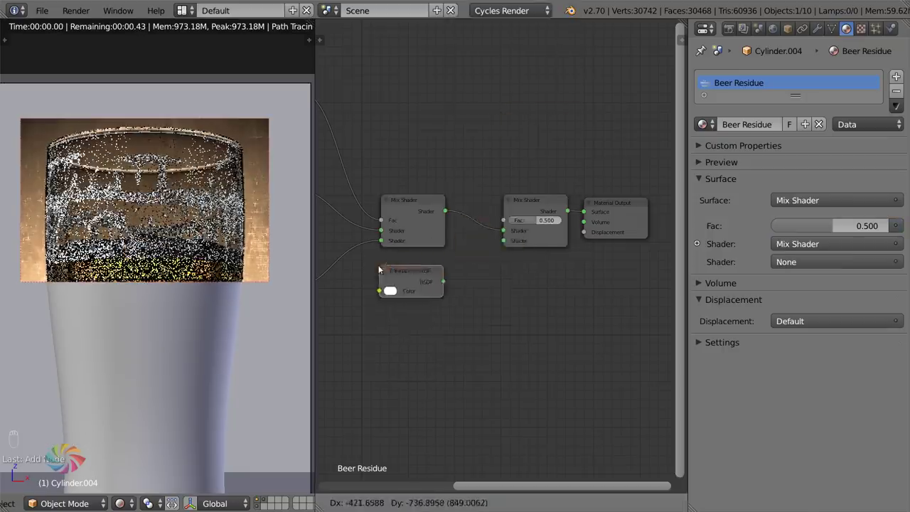
left_click_drag(447, 286, 507, 301)
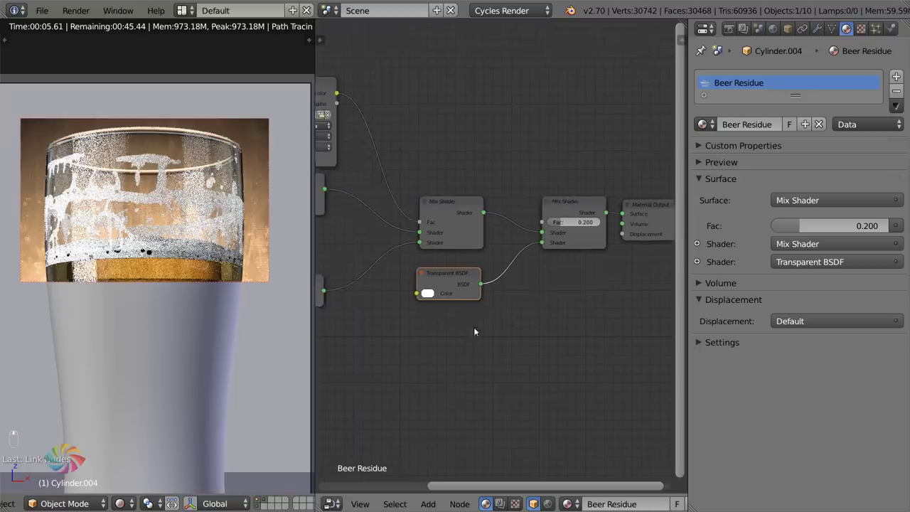
- Add a Noise Texture at Scale 5000 driven by Texture Coordinate Object output and link it to the Fac
key("shift+a")
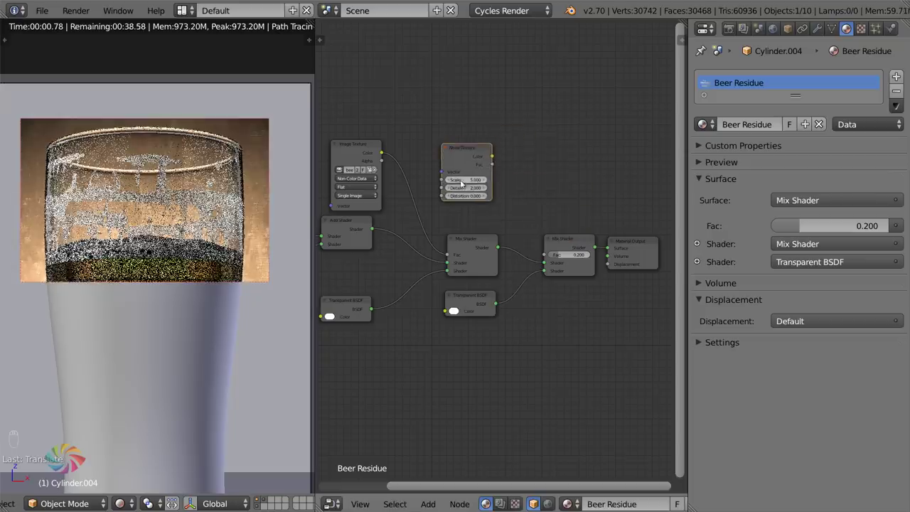
key("shift+a")
key("shift+a")
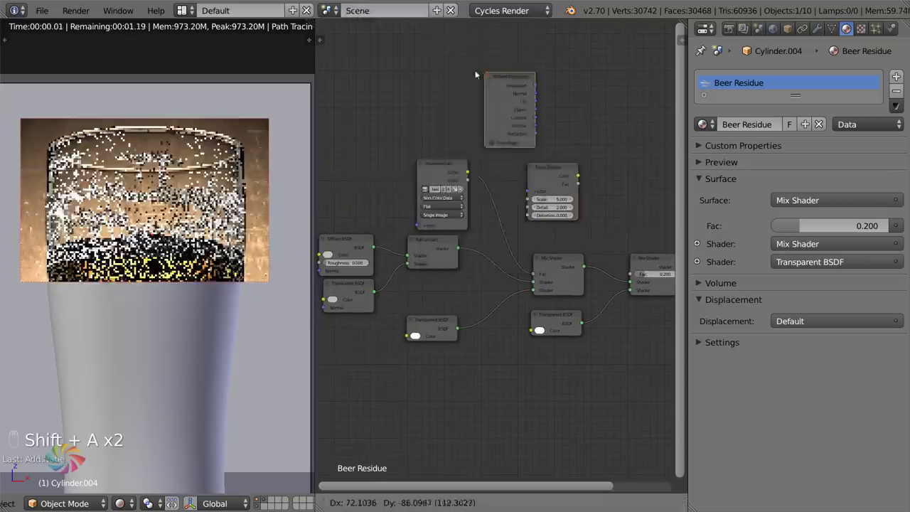
key("g")
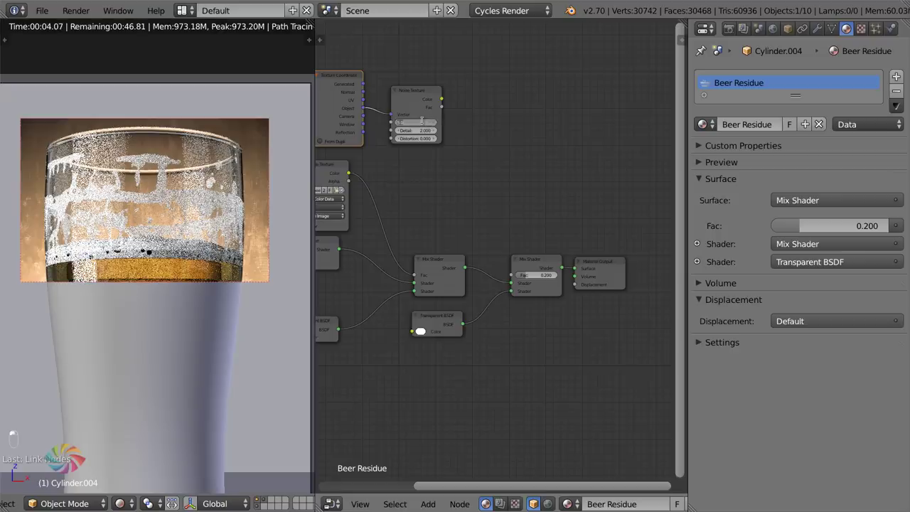
- Unlink the Noise Texture from the outer mix and set its Fac to a fixed 0.250
key("KP_0")
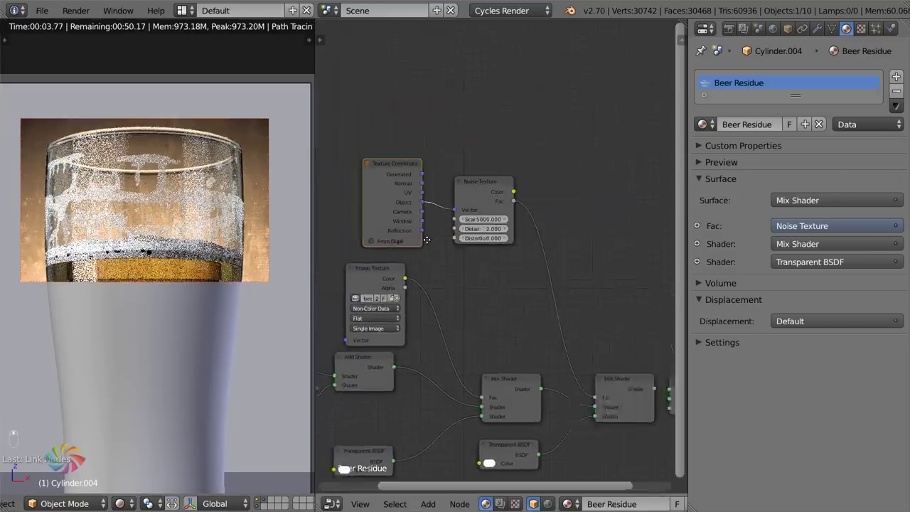
key("KP_0")
key("shift+b")
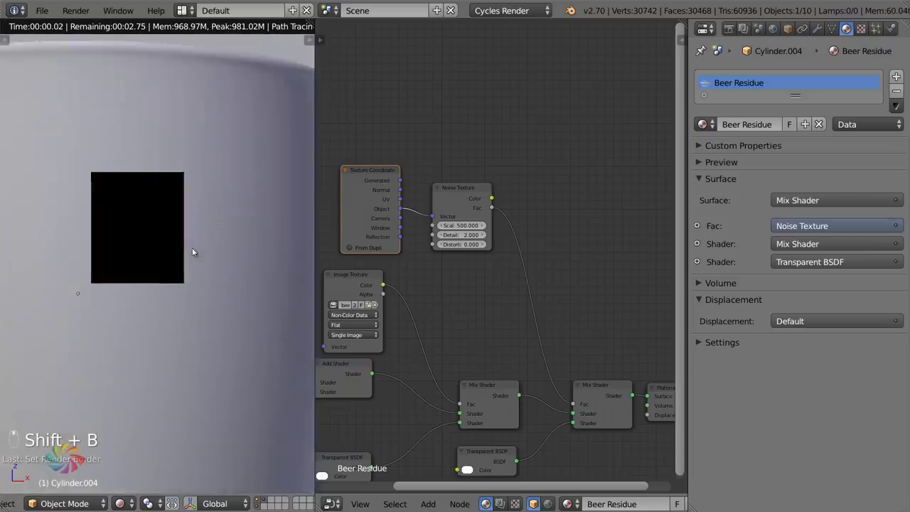
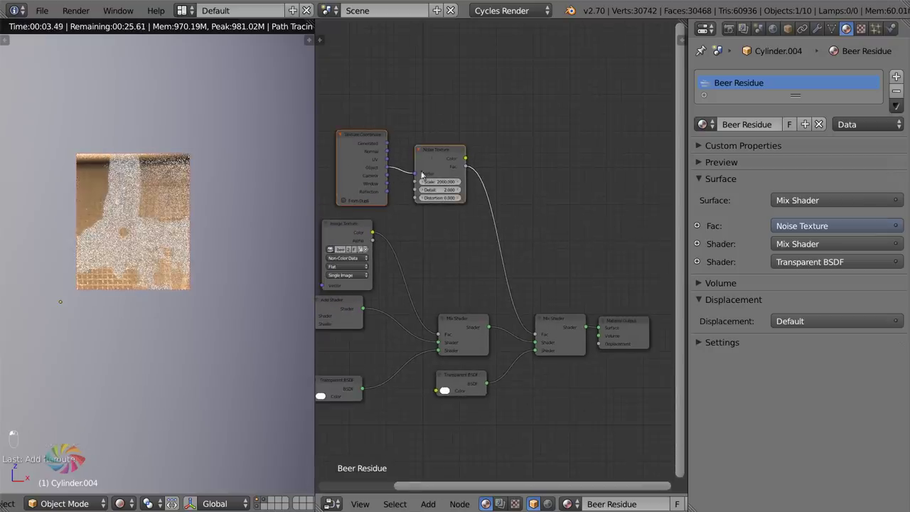
key("x")
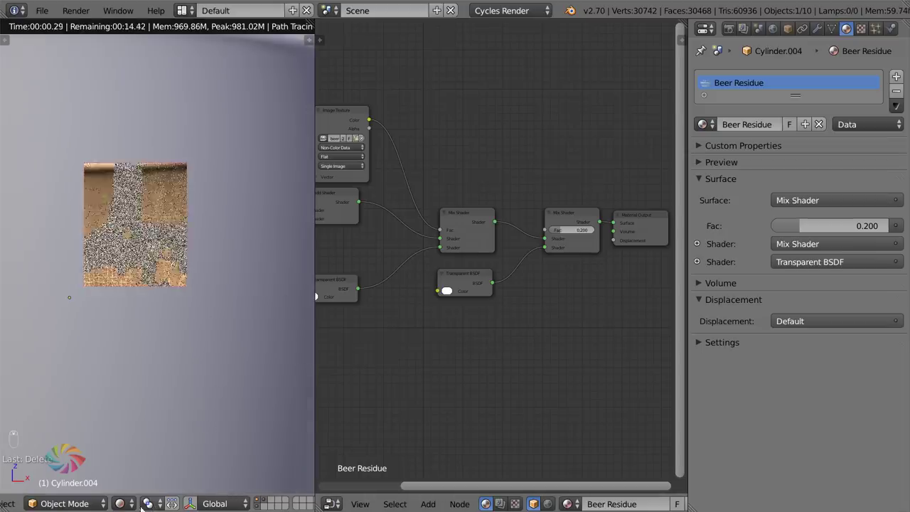
left_click_drag(583, 230, 168, 287)
left_click_drag(136, 499, 153, 453)
- Leave rendered viewport shading, select the Beer liquid (Cylinder.001) and save the file
key("shift+b")
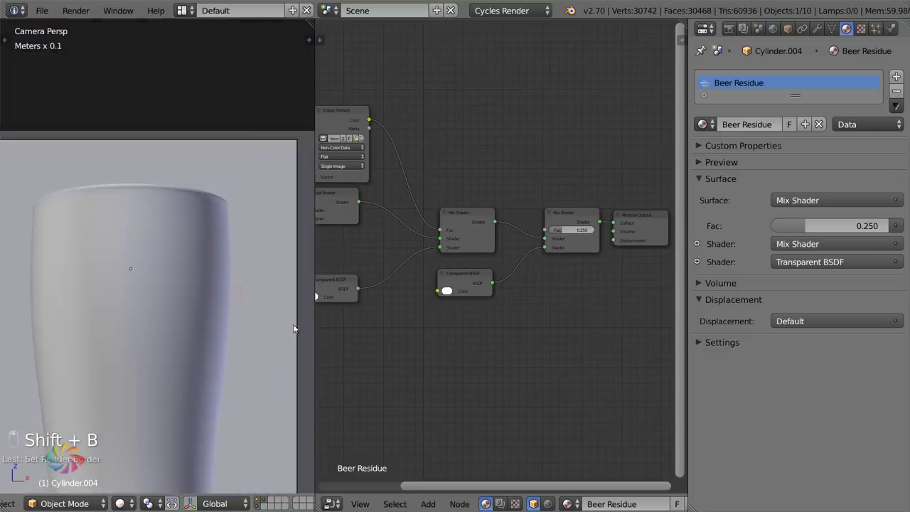
left_click_drag(276, 250, 239, 160)
key("shift+b")
key("ctrl+s")
- From Top Ortho view add a mesh plane, Plane.003, at the 3D cursor centred in the glass base
key("z")
key("a")
key("ctrl+s")
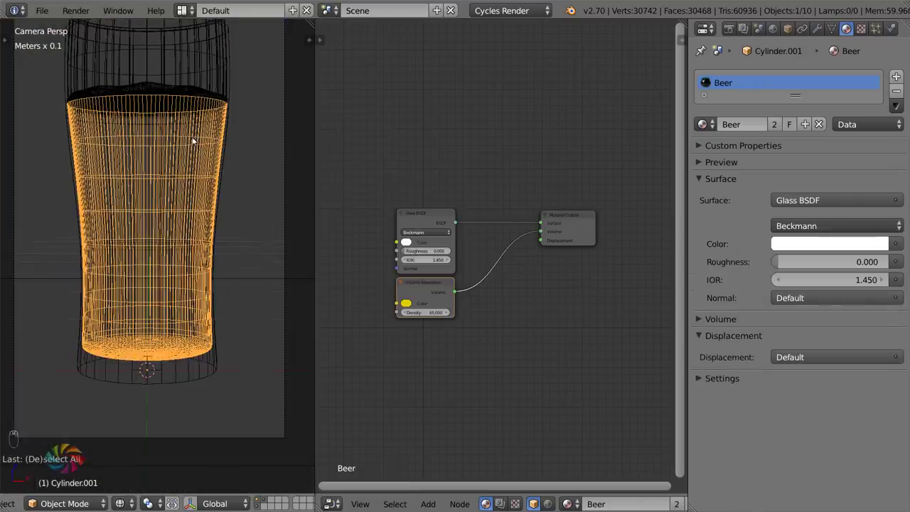
left_click_drag(195, 122, 99, 346)
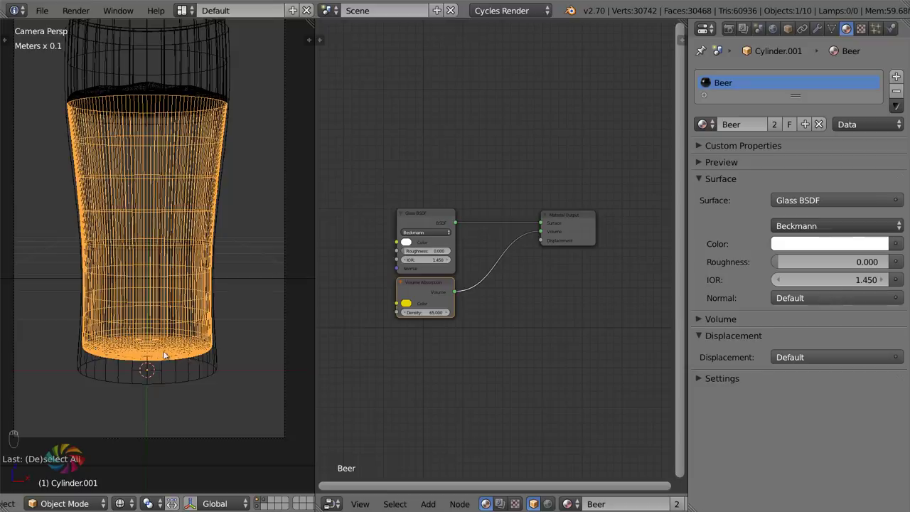
left_click(170, 353)
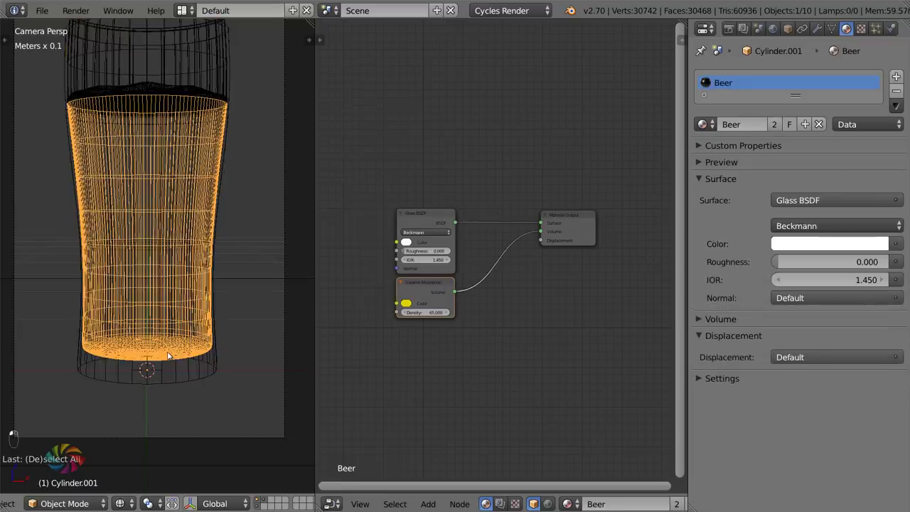
key("KP_7")
key("z")
key("z")
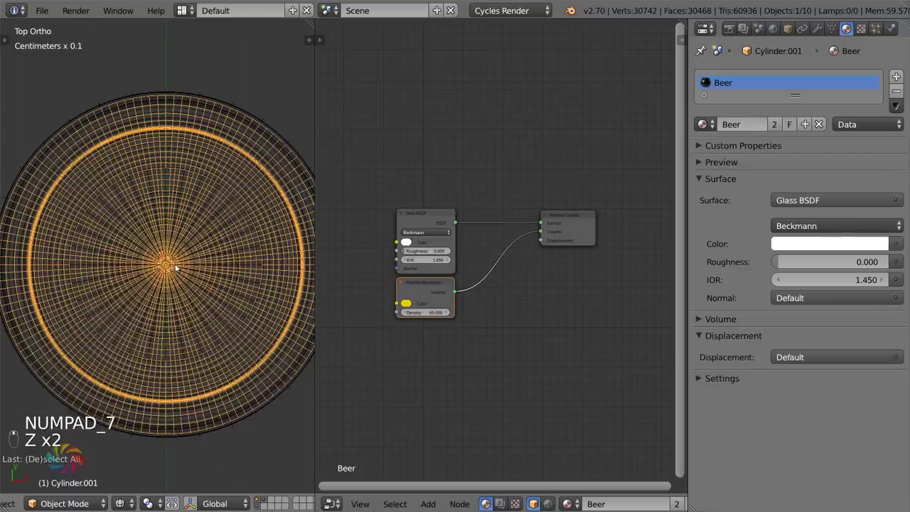
key("shift+a")
- Scale the plane down inside the glass base and subdivide it with 3 cuts into a 4x4 grid
key("s")
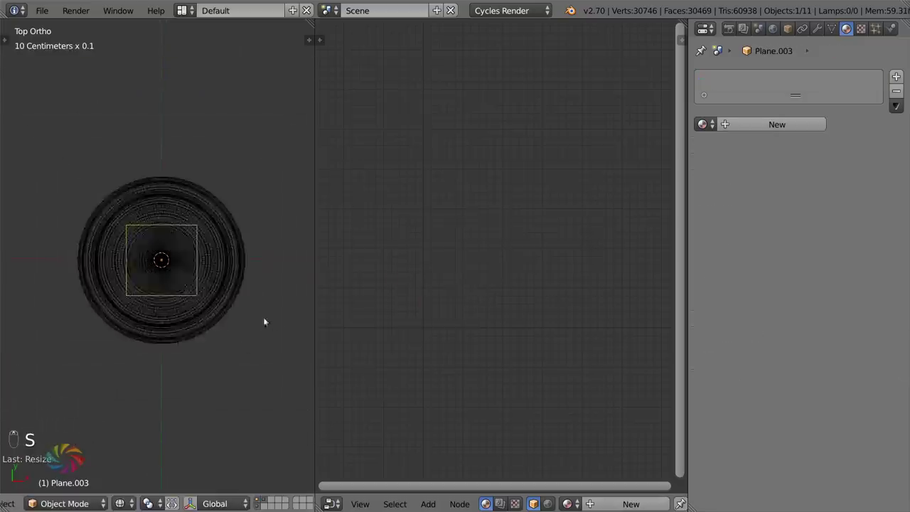
key("Tab")
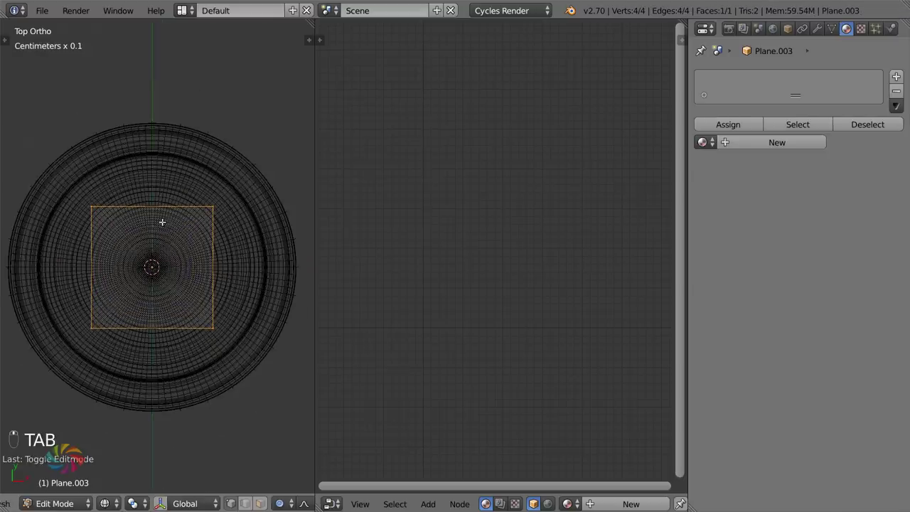
key("ctrl+r")
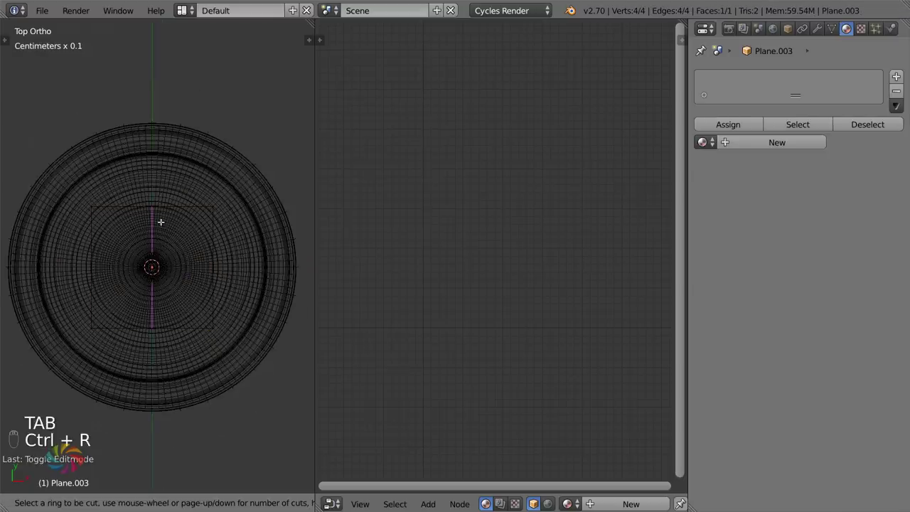
key("a")
key("w")
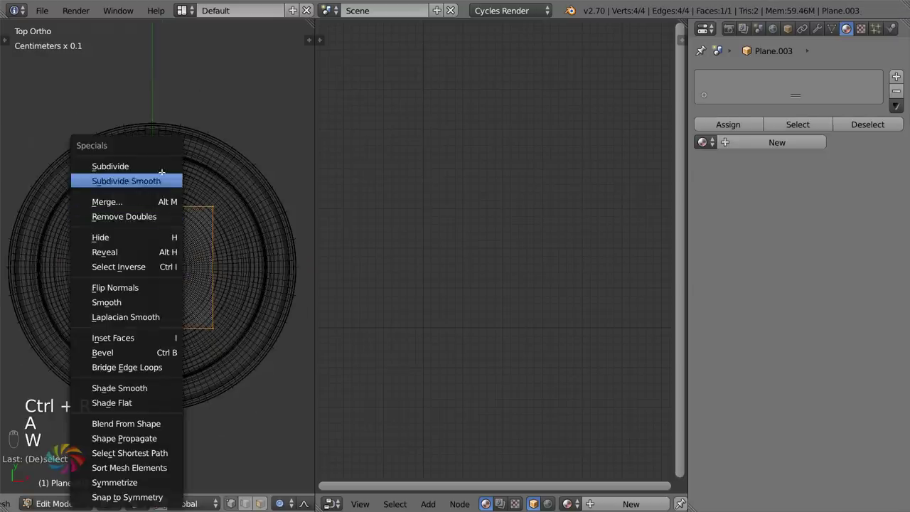
key("t")
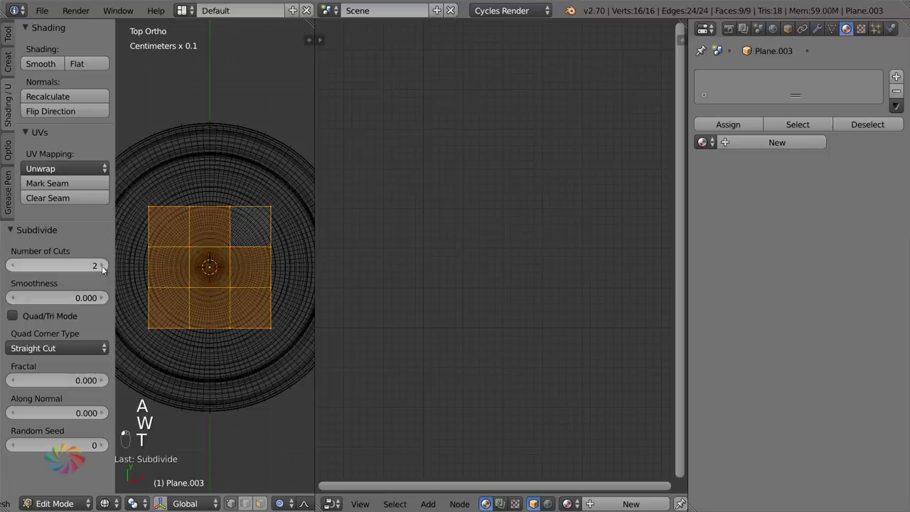
key("t")
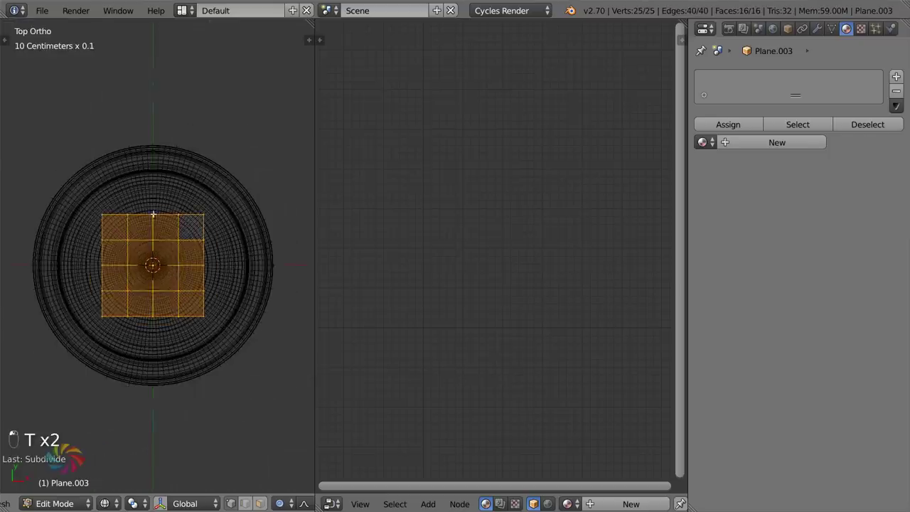
- Adjust the vertex selection on the 25-vertex grid and return to object mode
key("o")
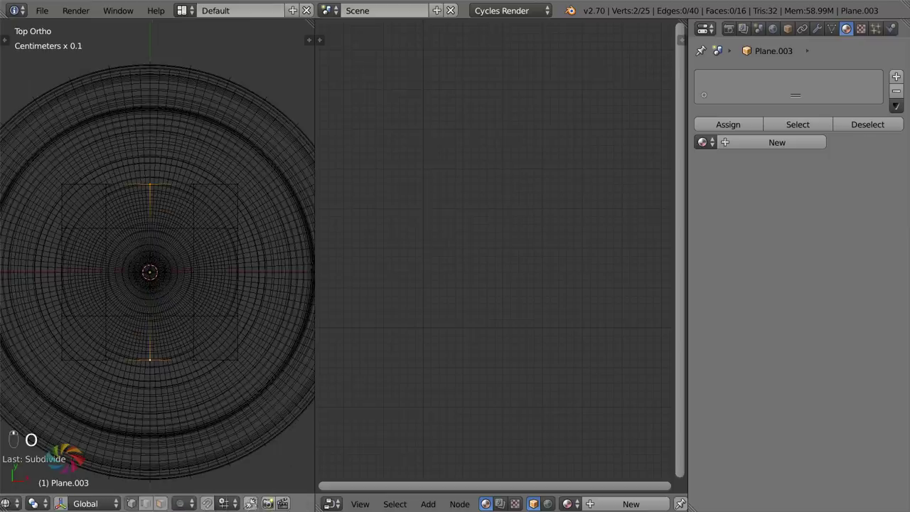
key("s")
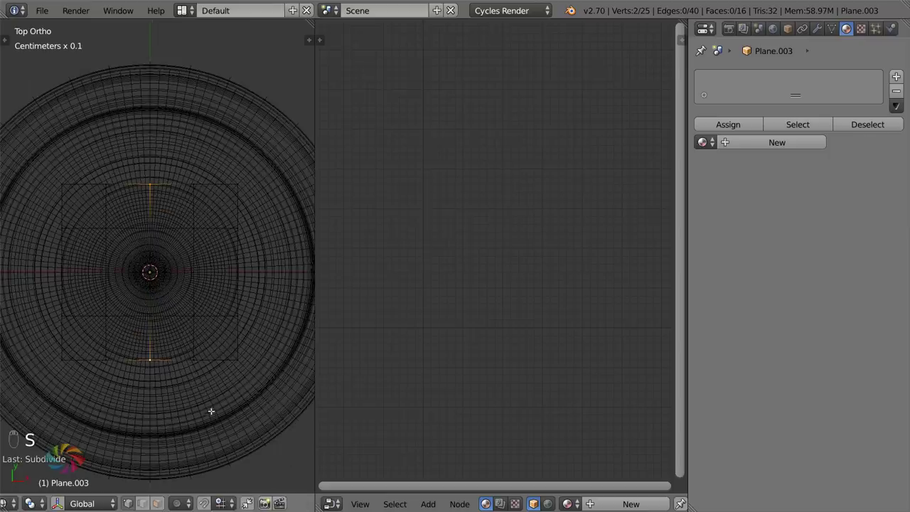
key("o")
key("s")
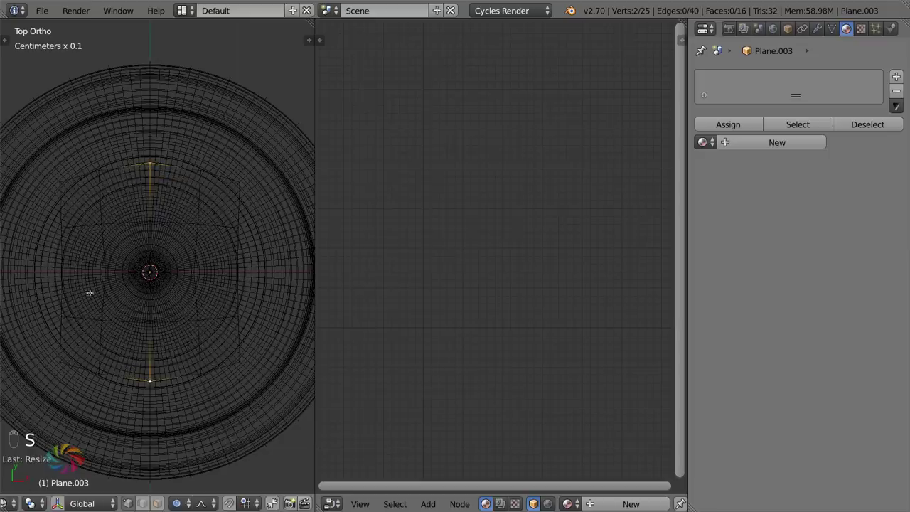
key("s")
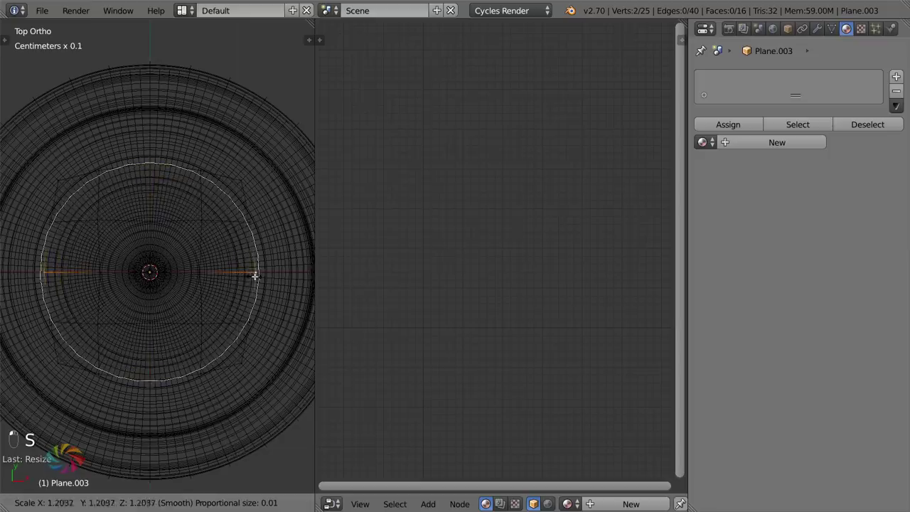
key("s")
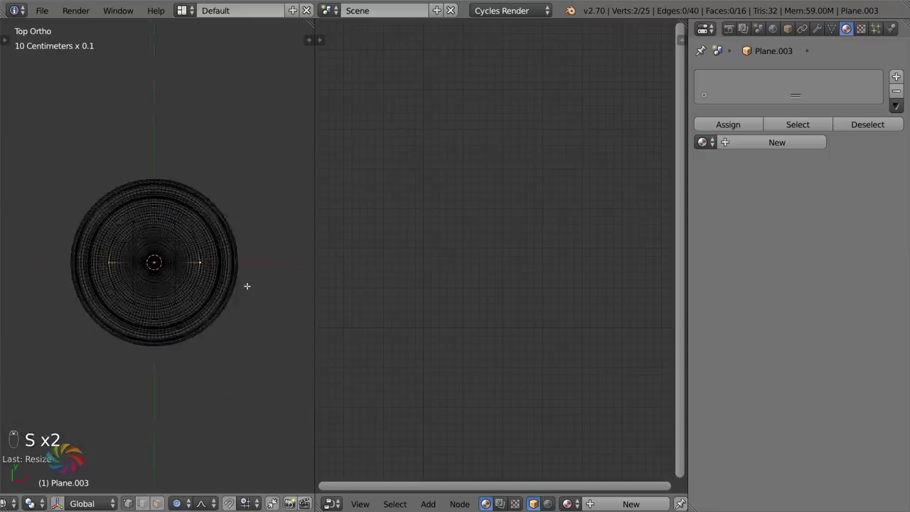
key("Tab")
- From a side view move the plane down along Z to sit at the bottom of the beer
key("z")
left_click_drag(227, 330, 227, 310)
key("z")
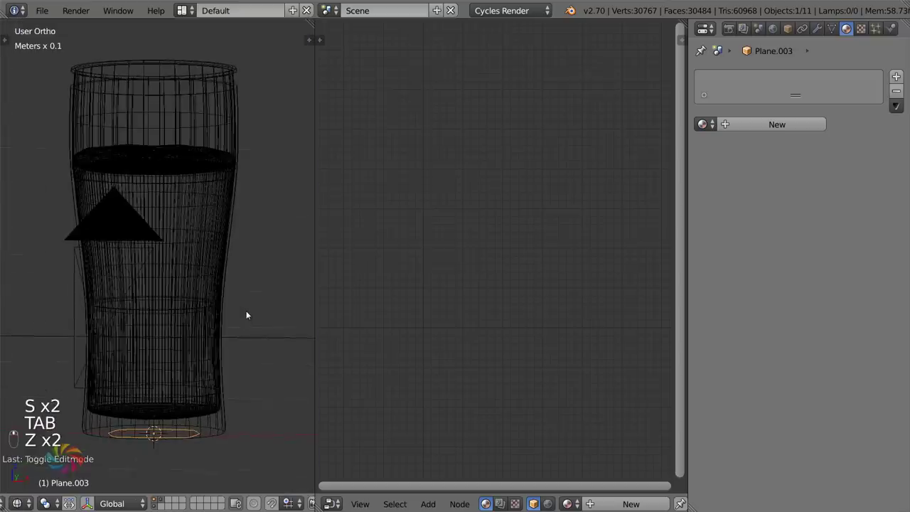
key("KP_1")
key("g")
key("s")
key("g")
key("s")
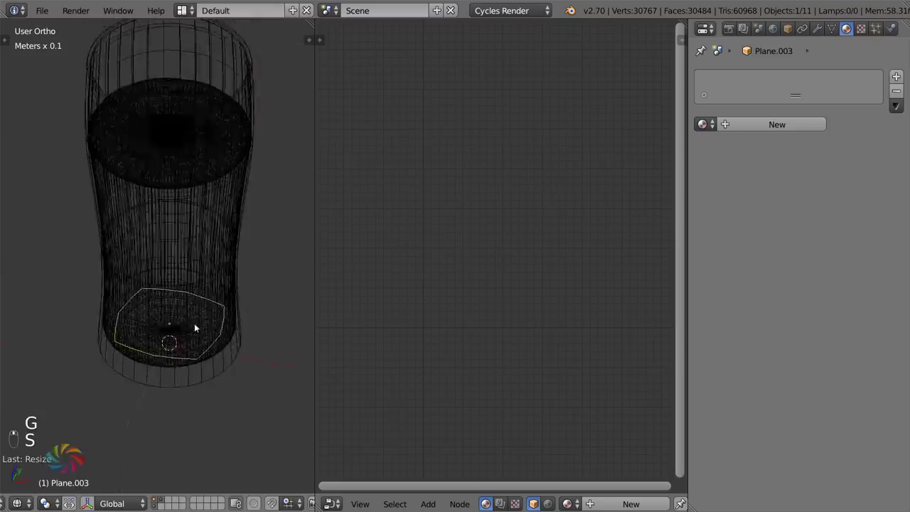
- Briefly check the plane's vertices in Edit Mode with everything selected, then return to object mode
key("Tab")
key("Tab")
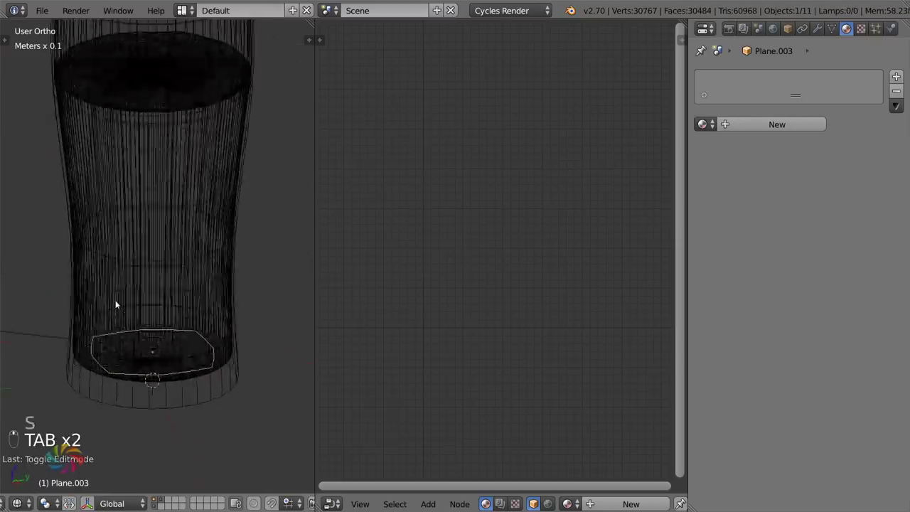
key("Tab")
key("a")
key("a")
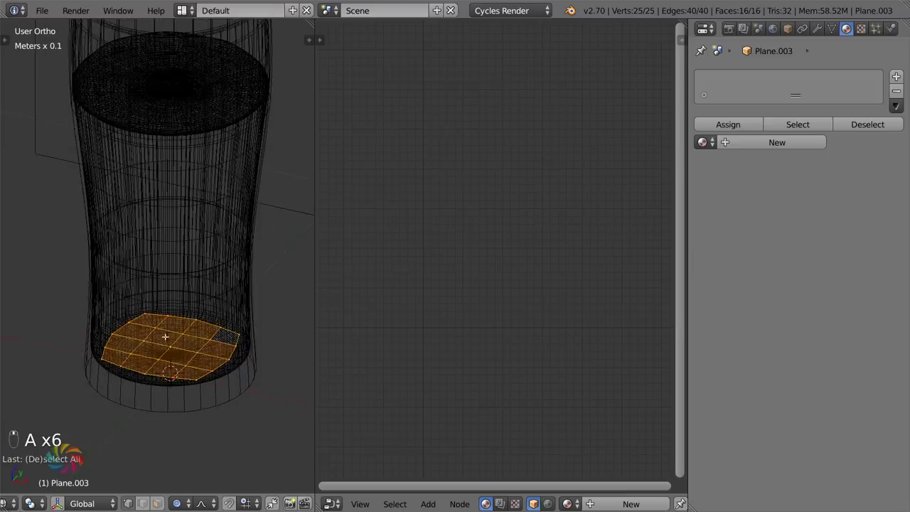
key("Tab")
key("Tab")
key("Tab")
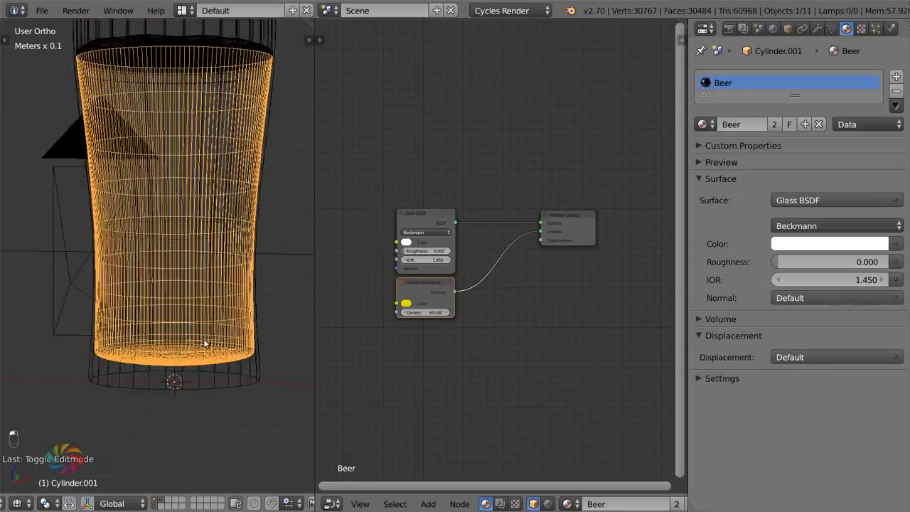
- Give Plane.003 a particle system with Newtonian physics, checking it from front views, and end in object mode
key("KP_1")
key("KP_2")
key("KP_1")
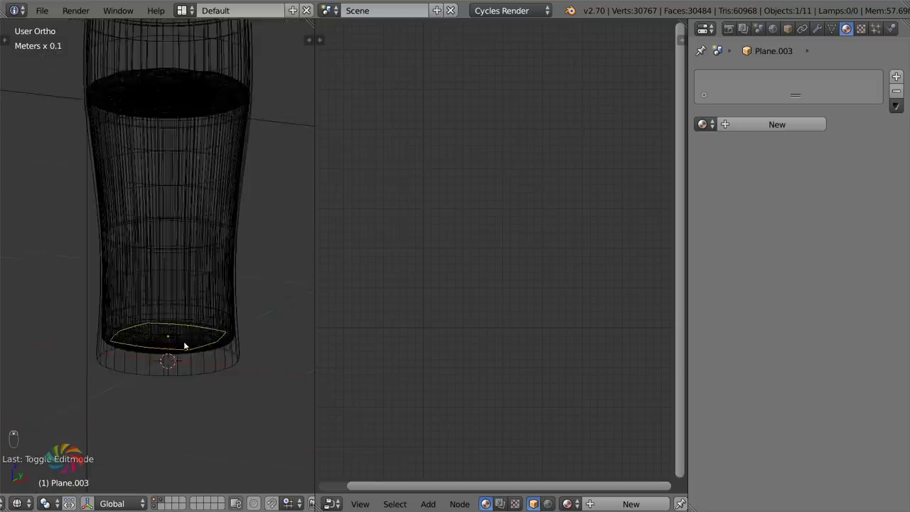
key("Tab")
key("Tab")
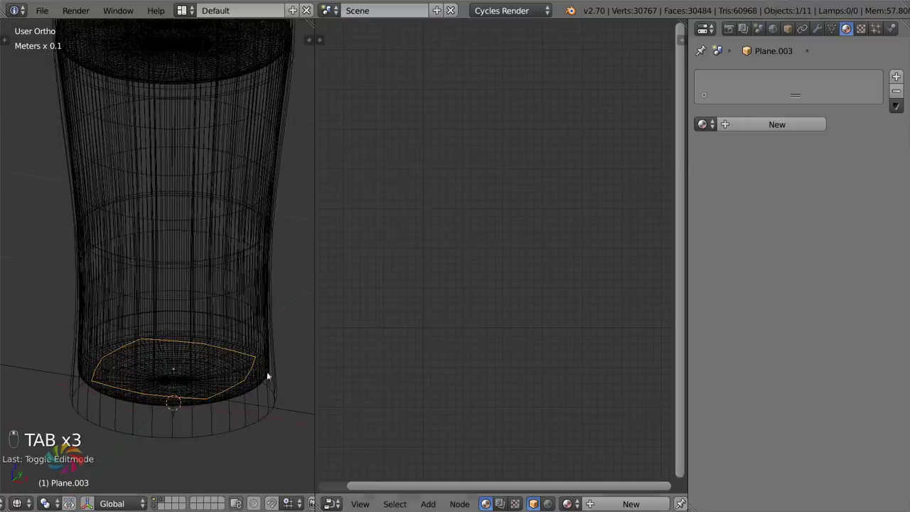
key("Tab")
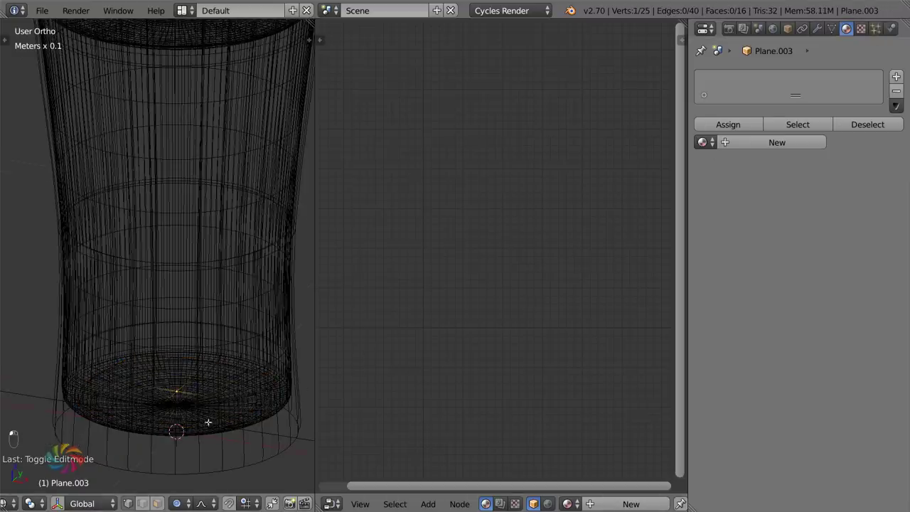
key("Tab")
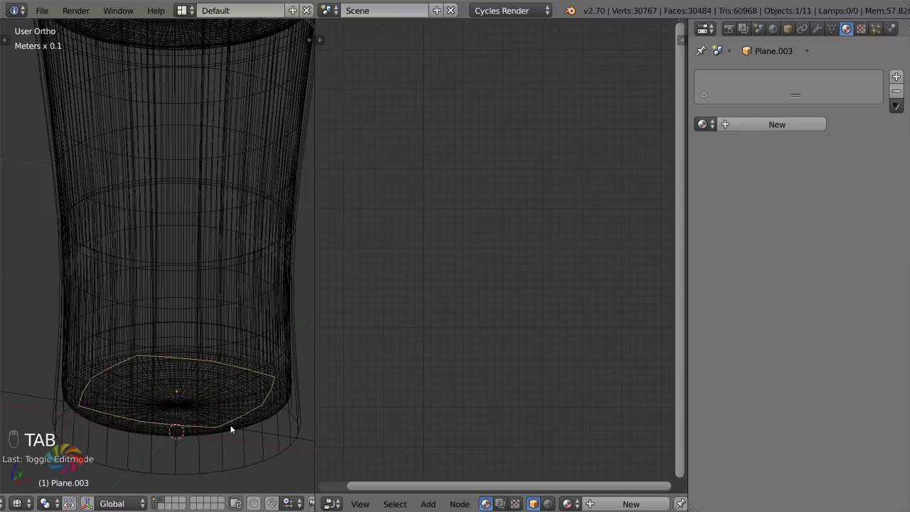
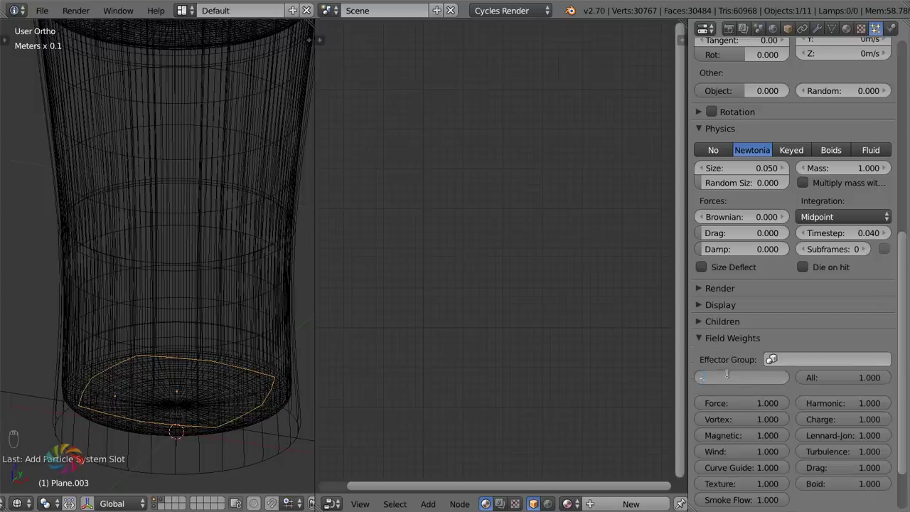
key("alt+a")
key("Escape")
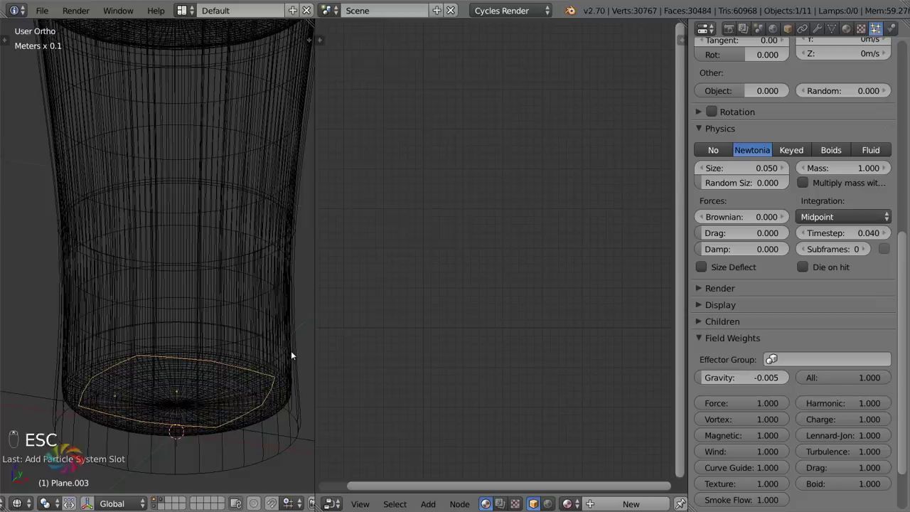
key("alt+a")
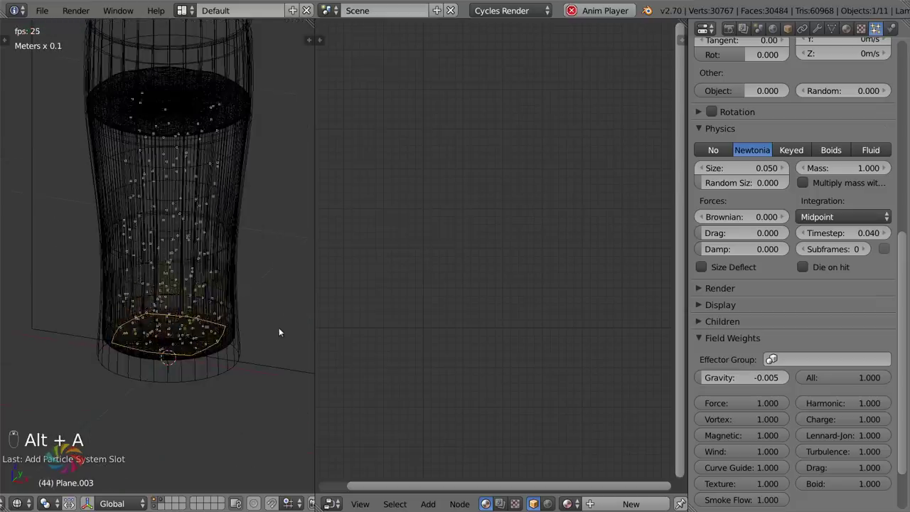
key("Escape")
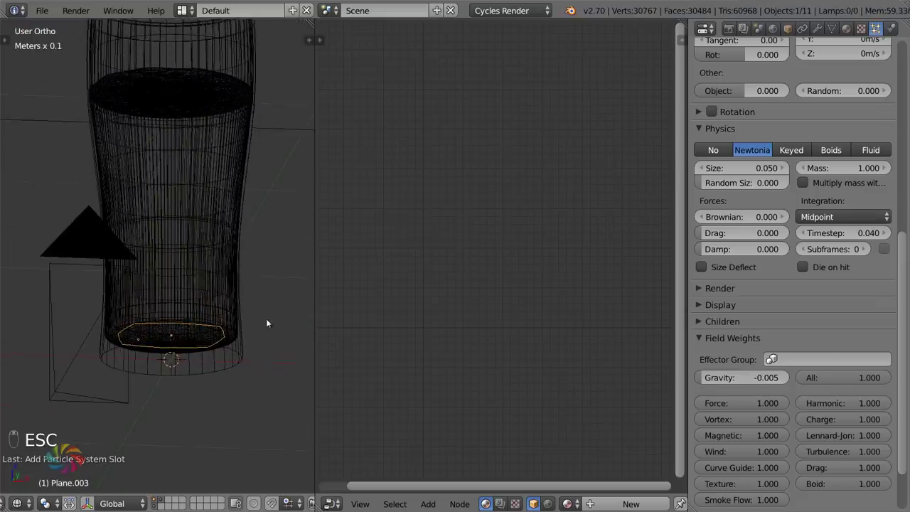
key("KP_1")
key("KP_0")
left_click_drag(272, 322, 268, 311)
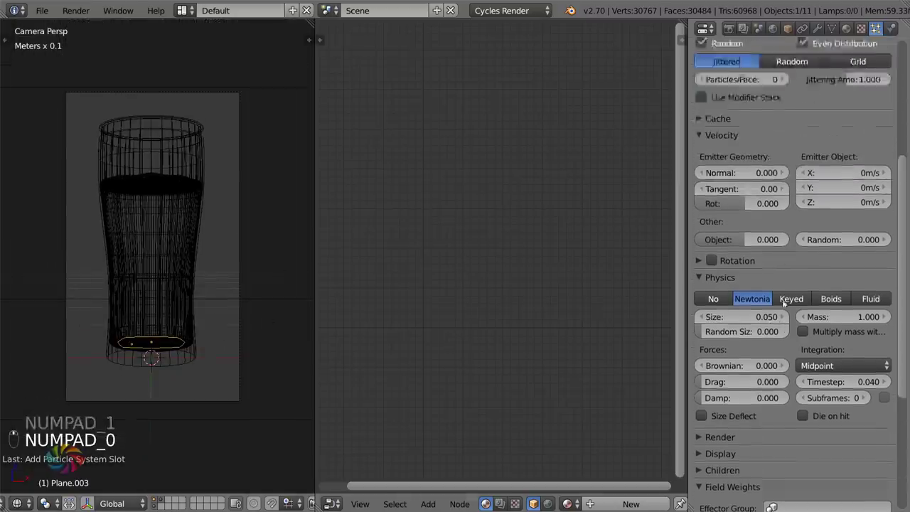
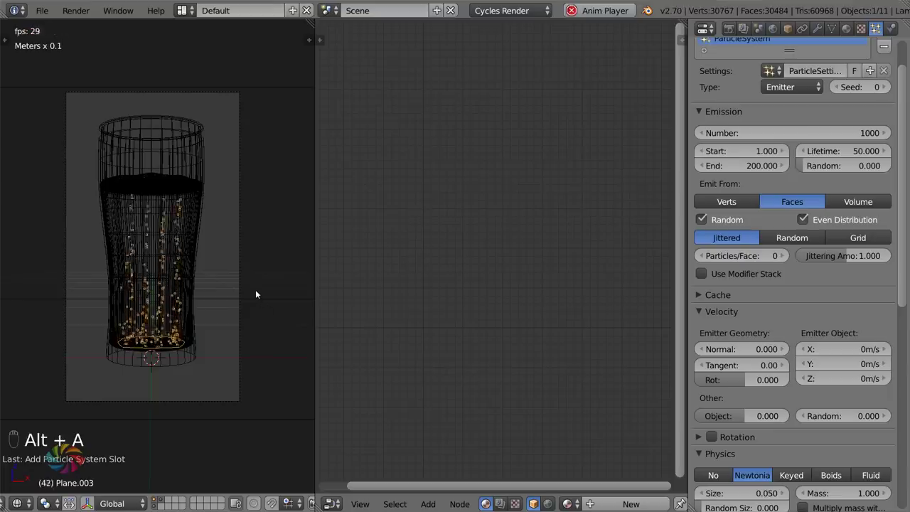
key("alt+a")
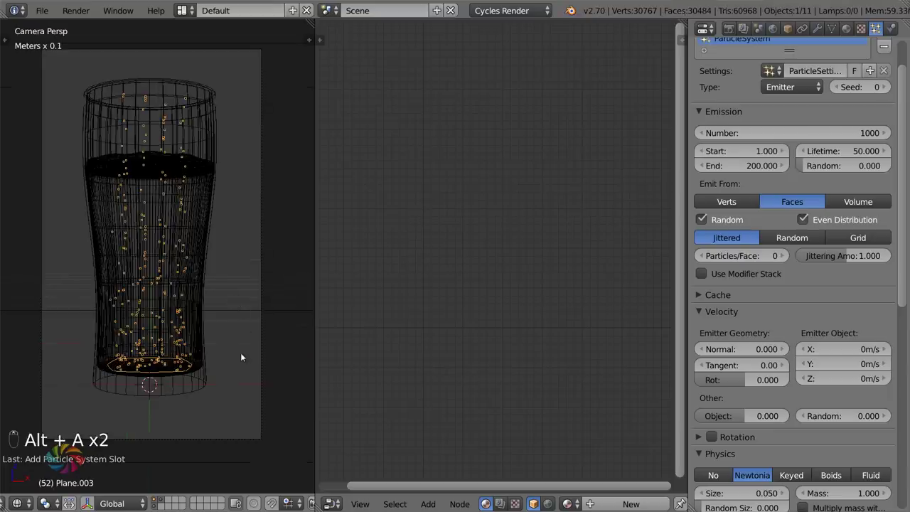
key("shift+Left")
key("r")
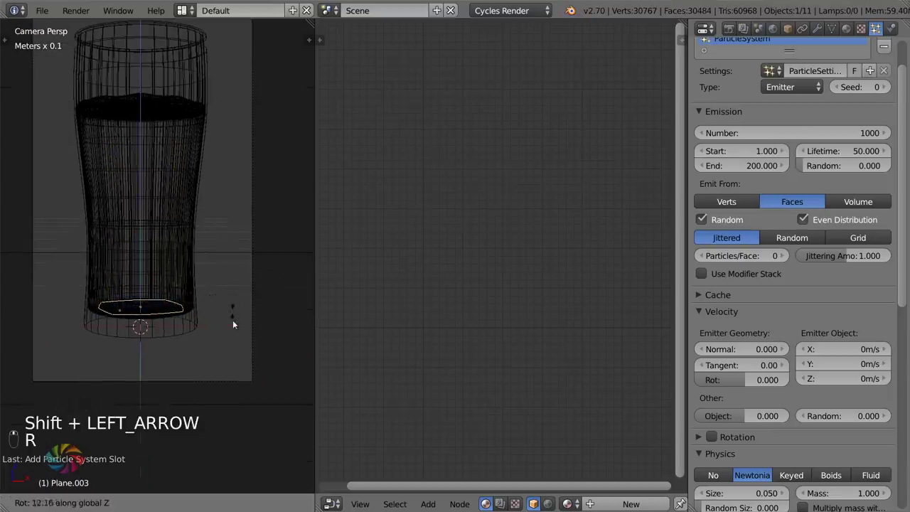
key("alt+a")
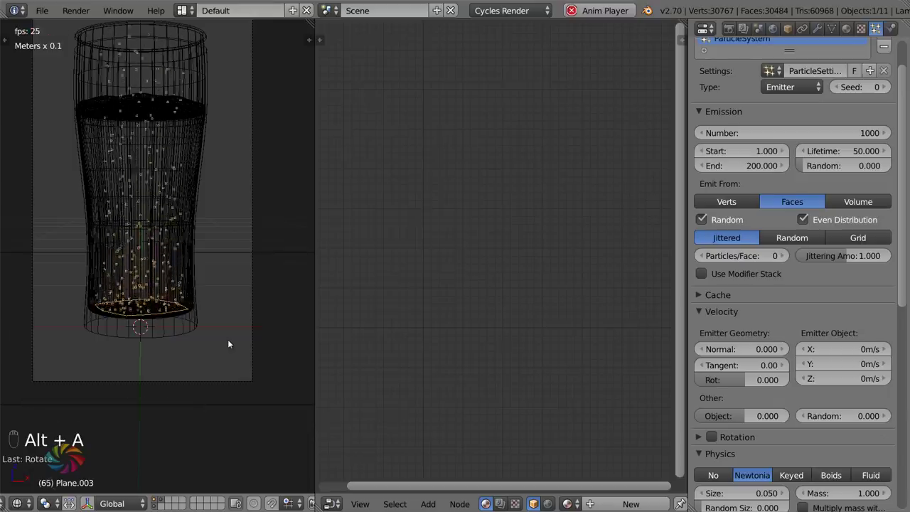
key("Escape")
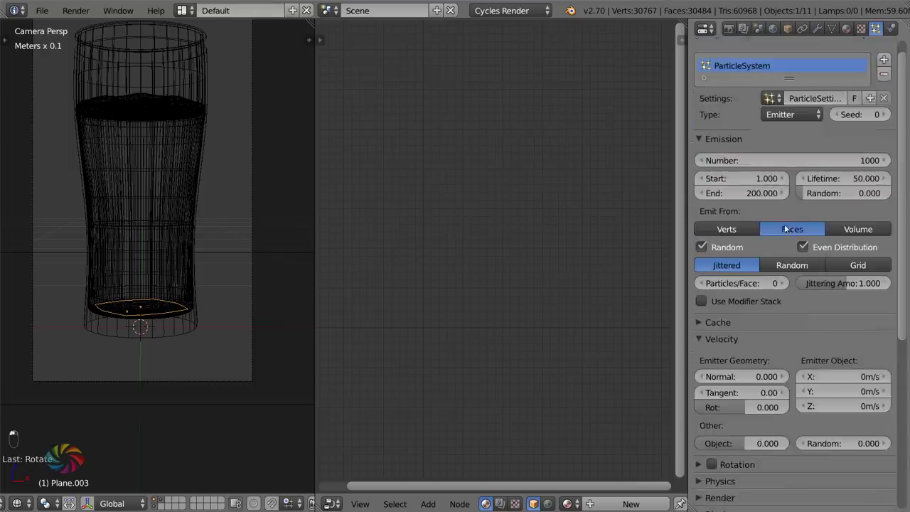
- Set Emit From to Verts and replay the animation repeatedly to watch the 1000 bubbles rise inside the glass
key("alt+a")
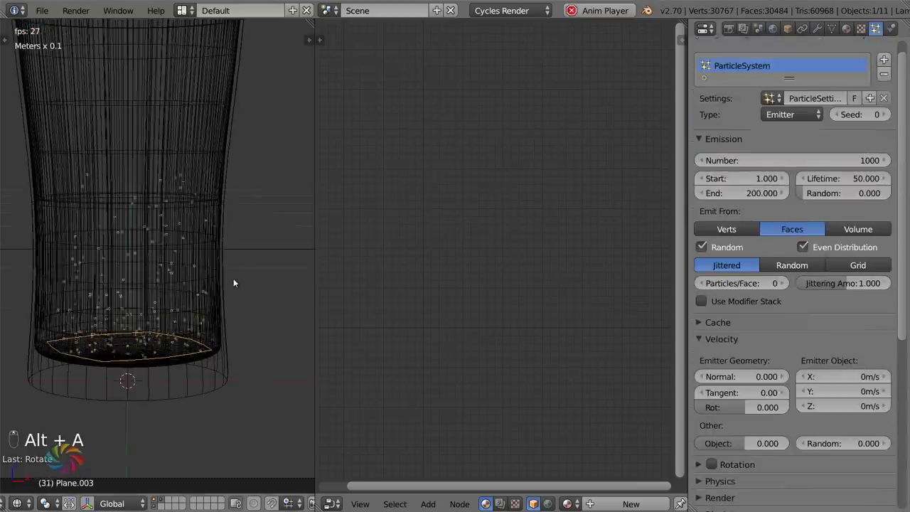
key("Escape")
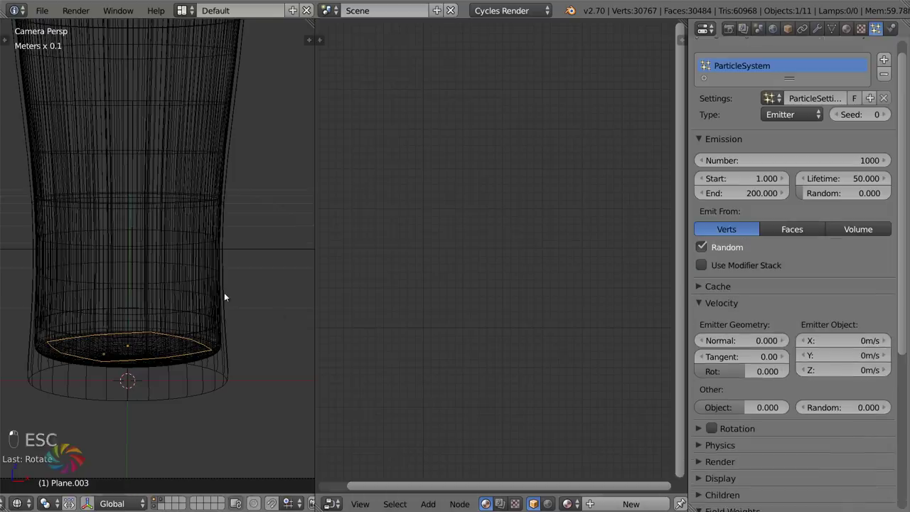
key("alt+a")
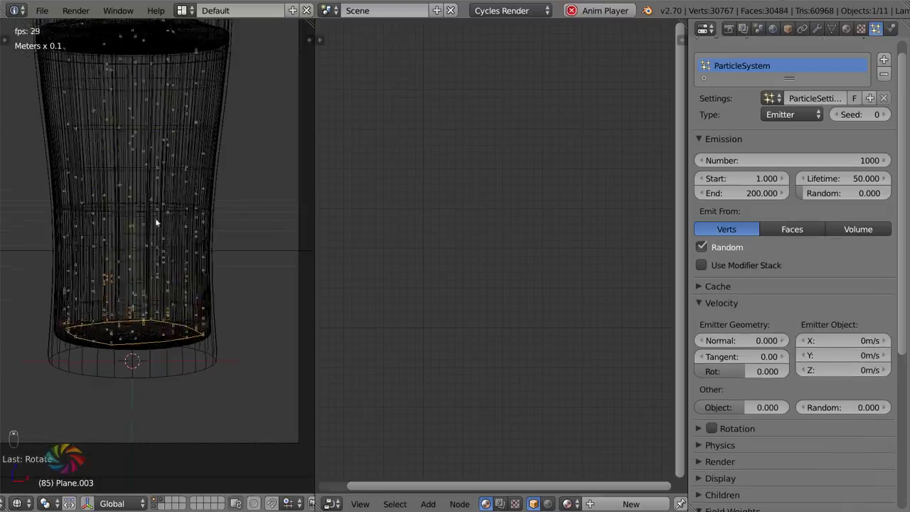
key("Escape")
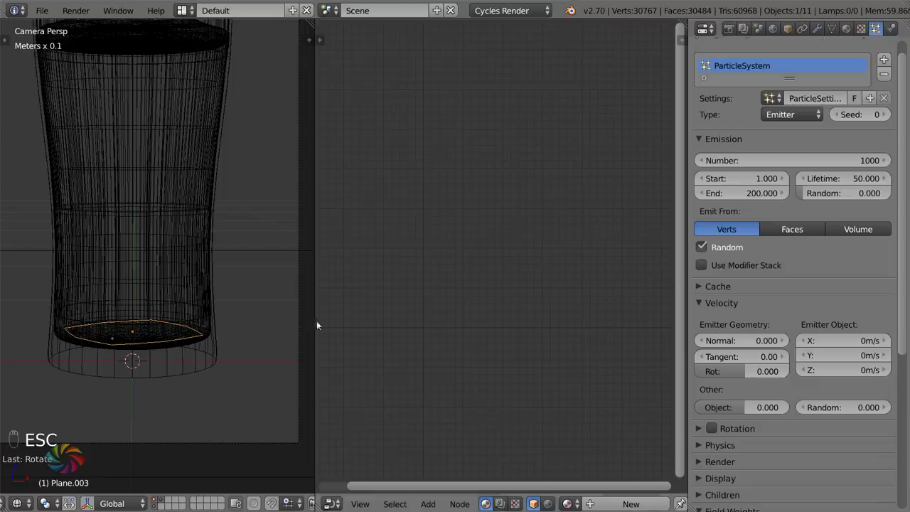
key("alt+a")
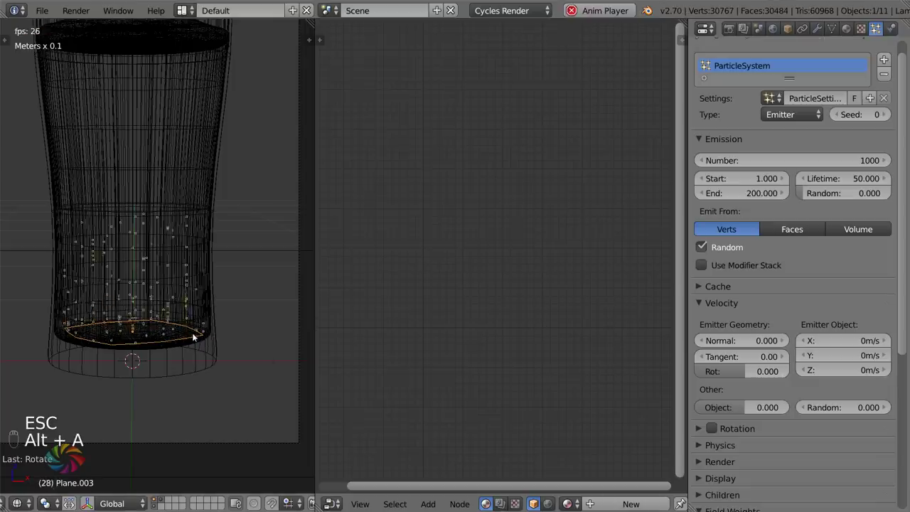
key("Escape")
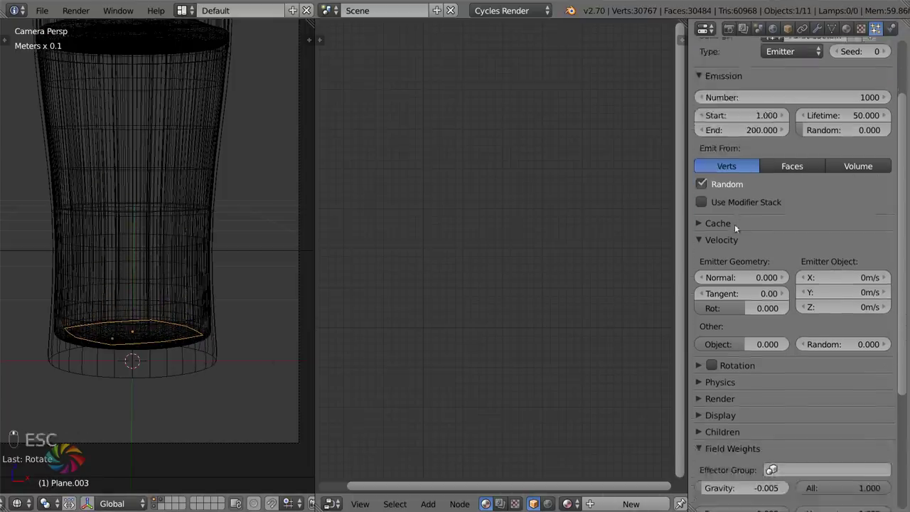
key("alt+a")
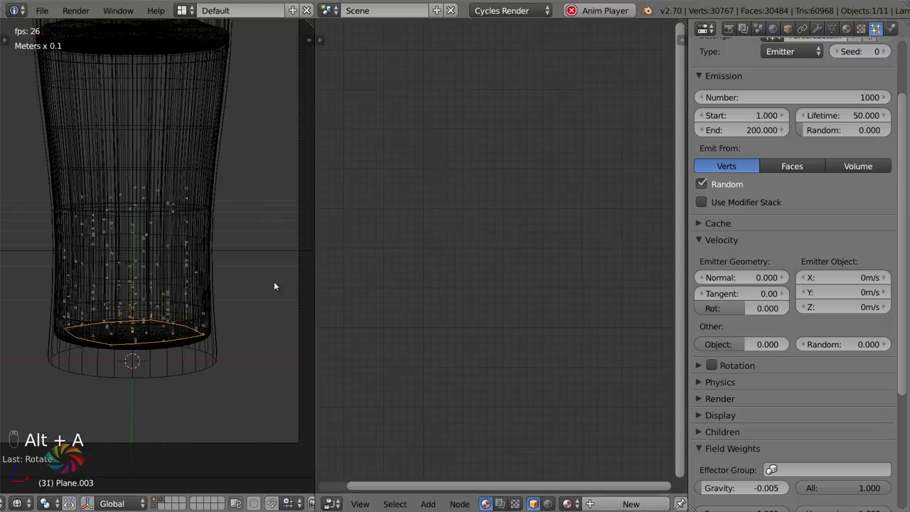
key("Escape")
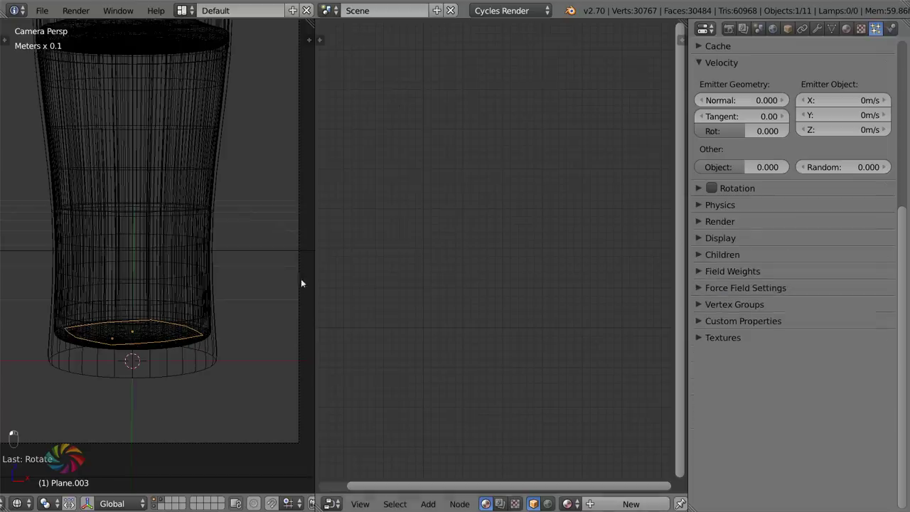
- Raise the Emission Number to 6000 bubbles and replay to check
key("alt+a")
key("Escape")
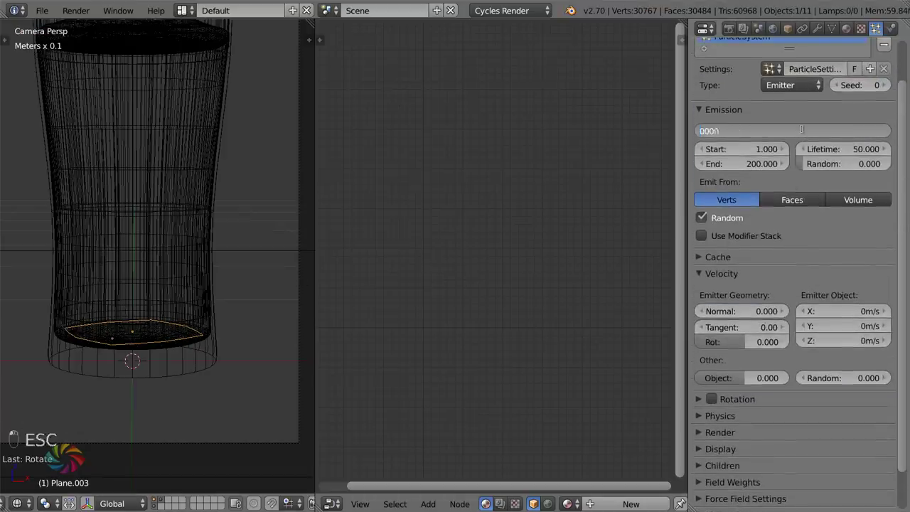
key("alt+a")
key("alt+a")
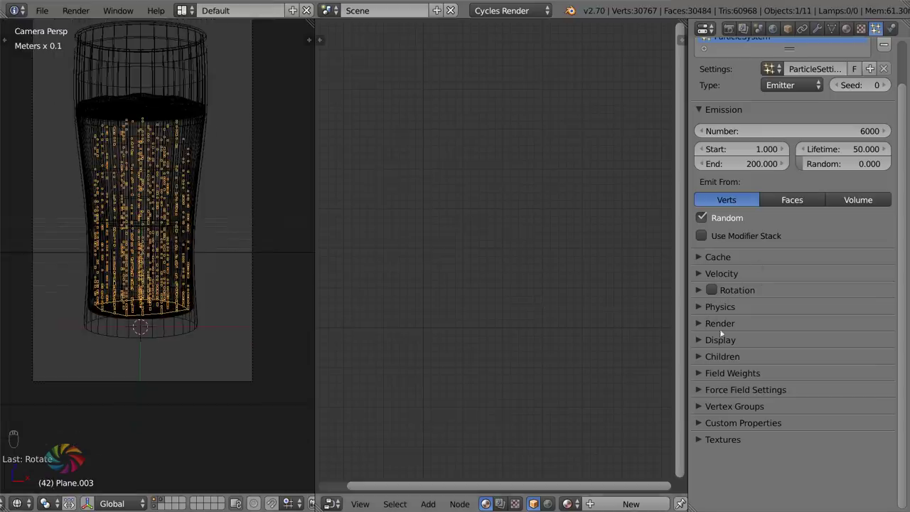
- Give the bubbles Brownian motion of 0.010 and play back from frame 1 in front ortho view
left_click_drag(712, 308, 150, 274)
key("shift+Left")
key("alt+a")
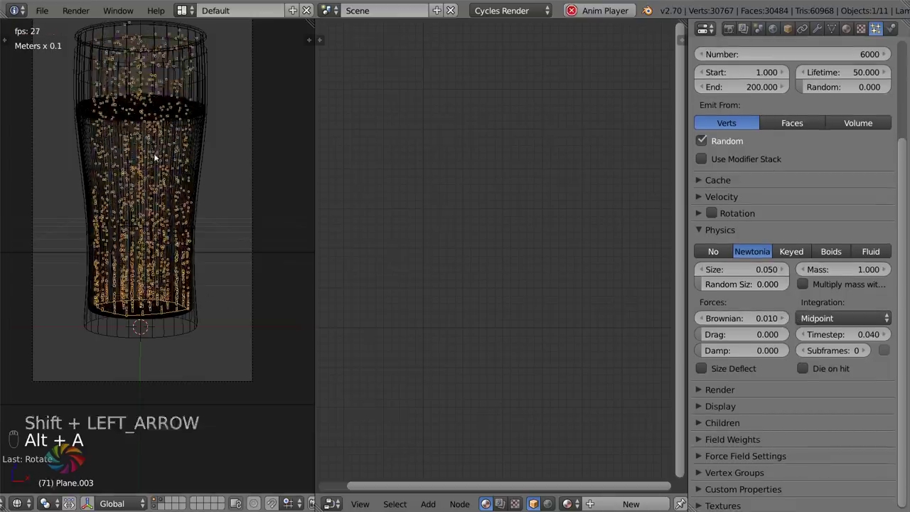
key("KP_1")
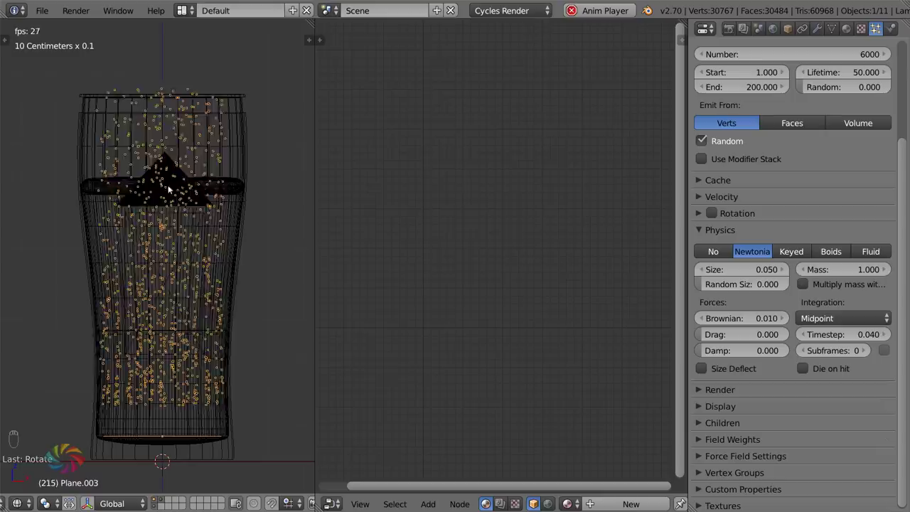
key("Escape")
- Shorten the particle Lifetime to 42 frames and confirm with another playback
key("alt+a")
key("alt+a")
key("Right")
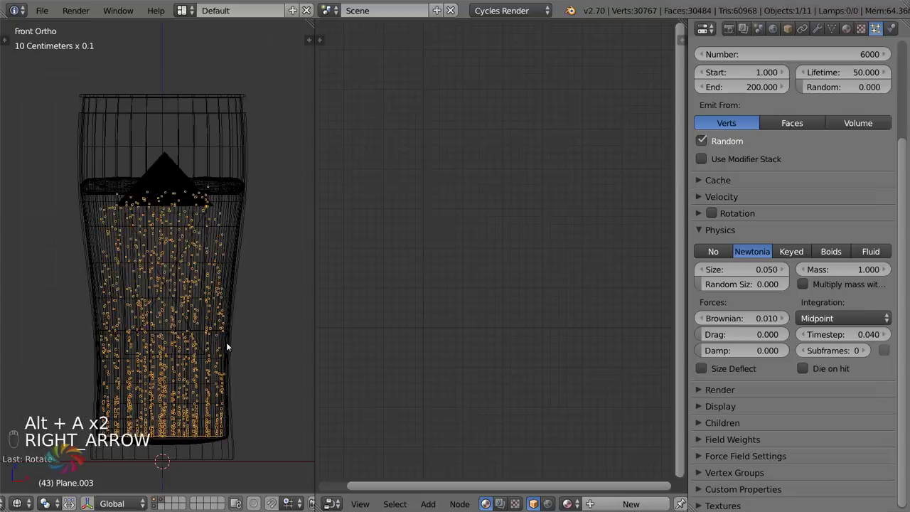
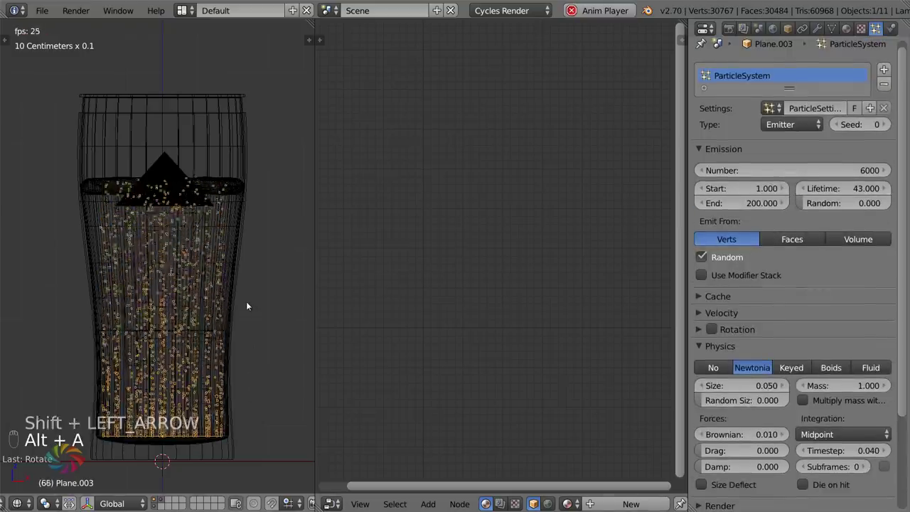
key("Escape")
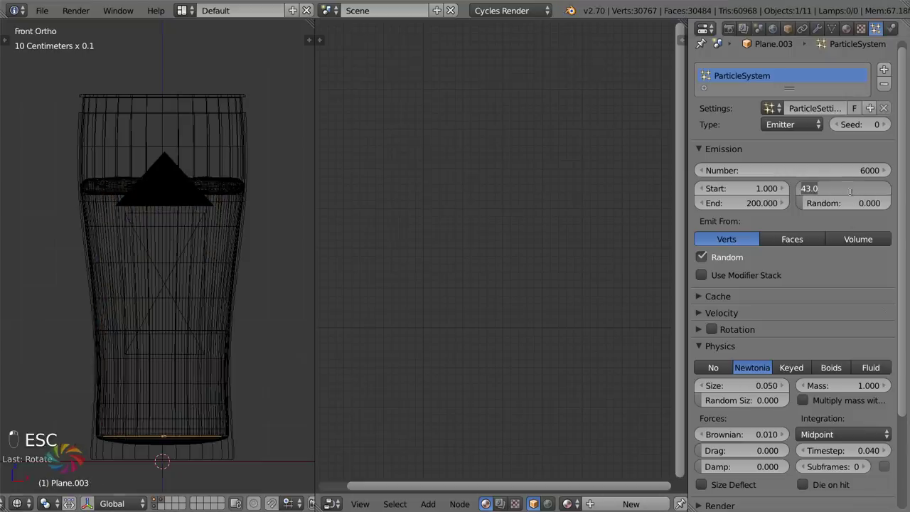
key("shift+Left")
- Stop playback, edit Plane.003's mesh and select all of its 72-vertex, 48-face grid for reworking
key("alt+a")
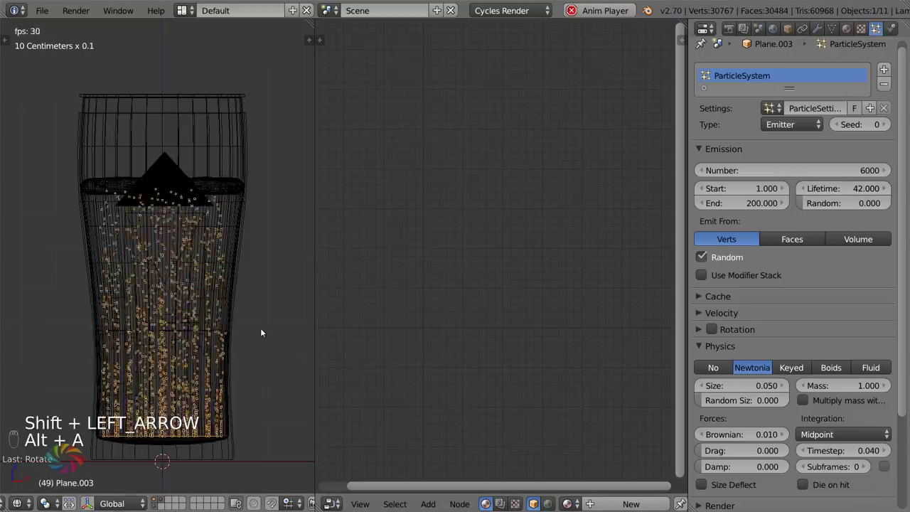
key("alt+a")
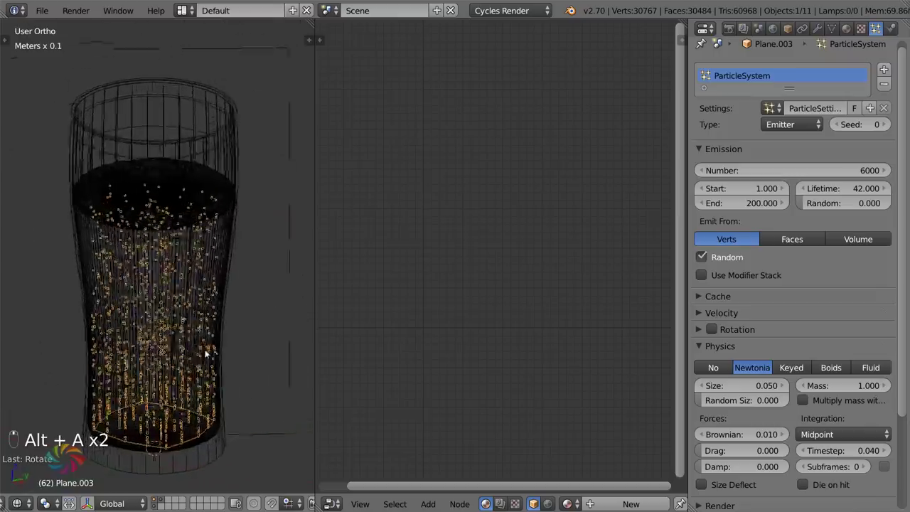
key("Tab")
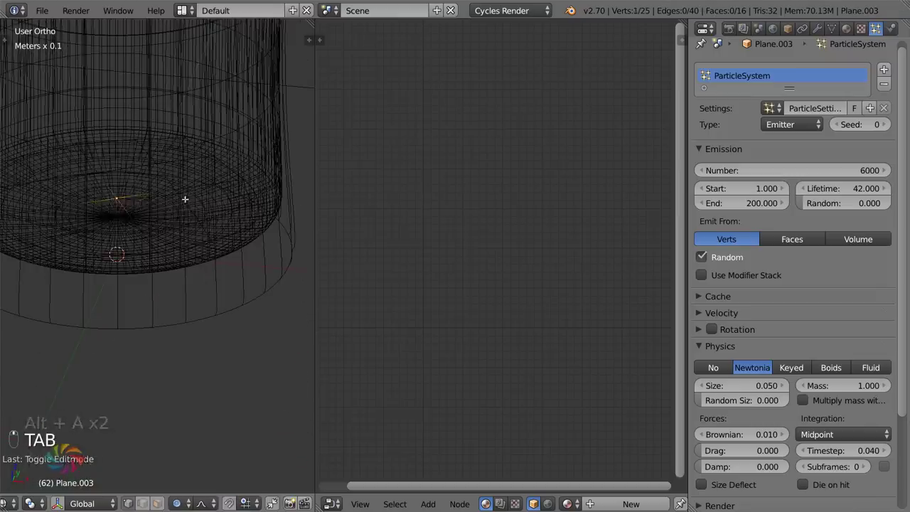
key("a")
key("x")
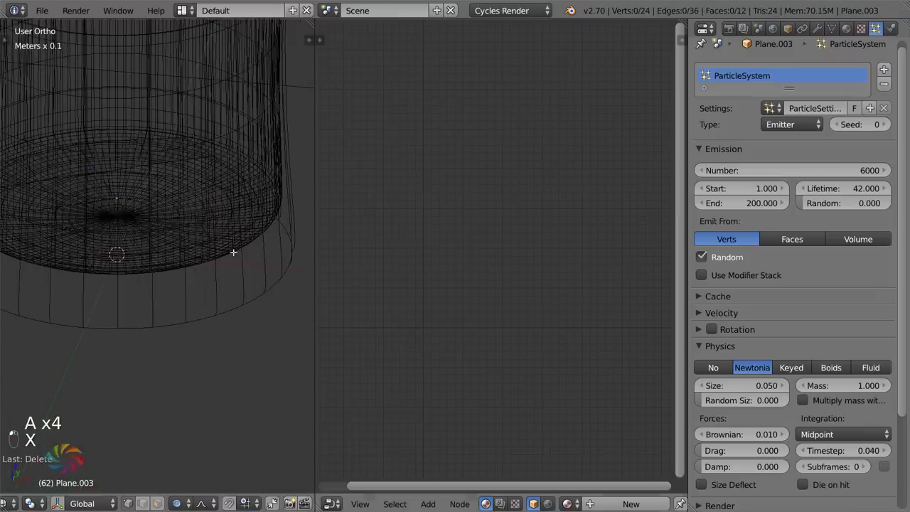
key("a")
key("a")
key("a")
key("w")
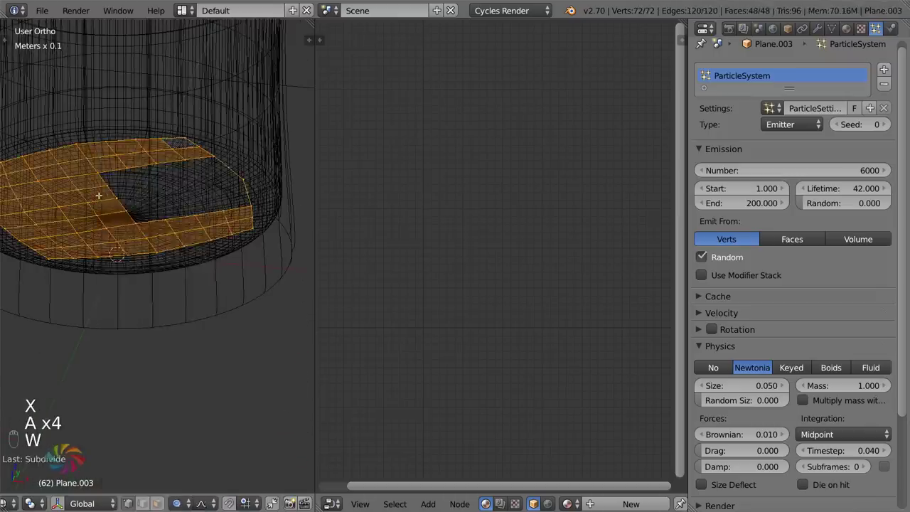
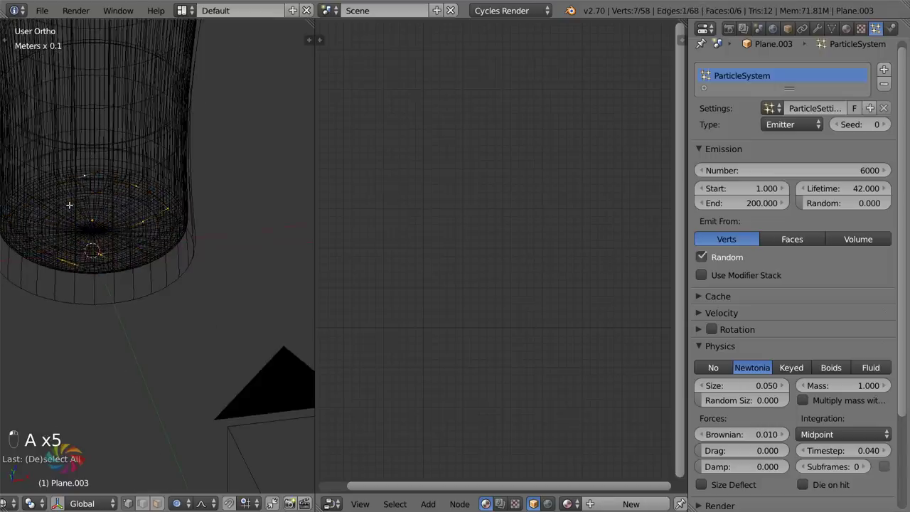
- Leave edit mode on the disc and play the bubble animation so they rise through the glass
key("x")
key("Tab")
key("shift+Left")
key("alt+a")
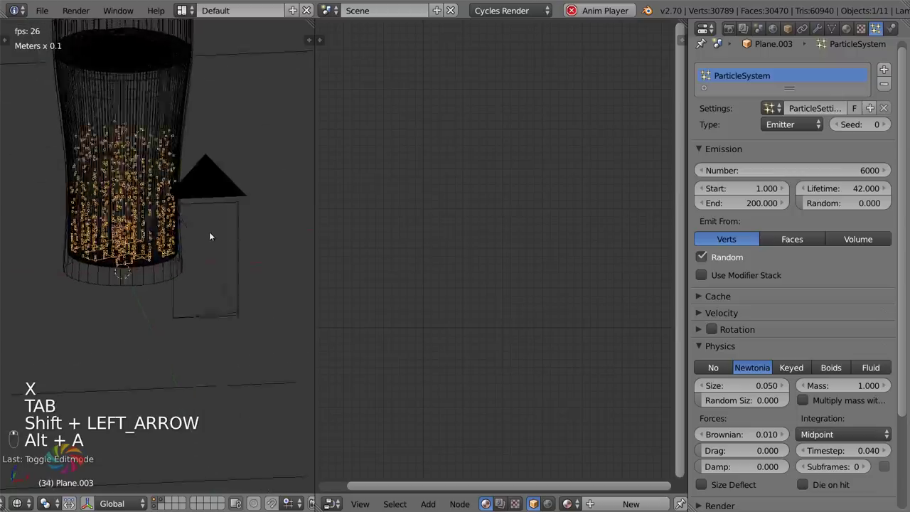
key("alt+a")
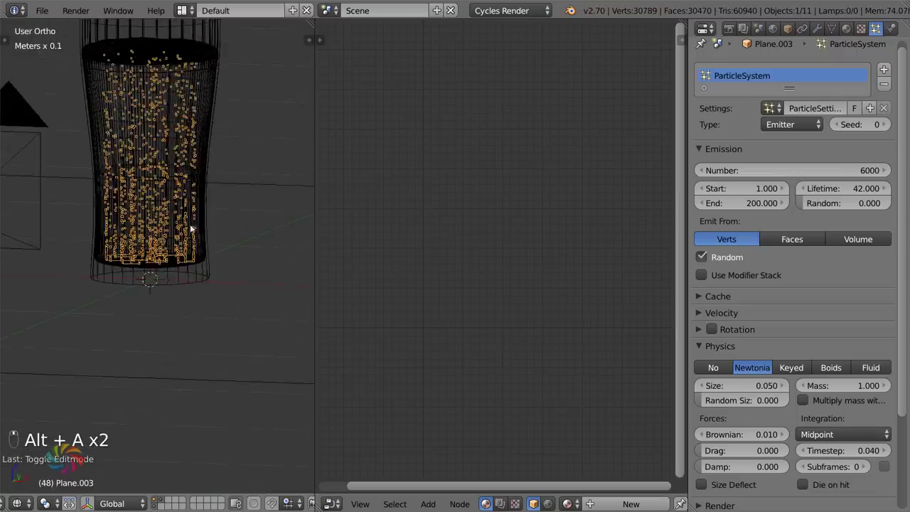
- Return to camera view, reveal the particles' Render panel showing halo rendering, and save
key("Right")
key("KP_0")
key("Right")
key("Right")
key("Left")
key("ctrl+s")
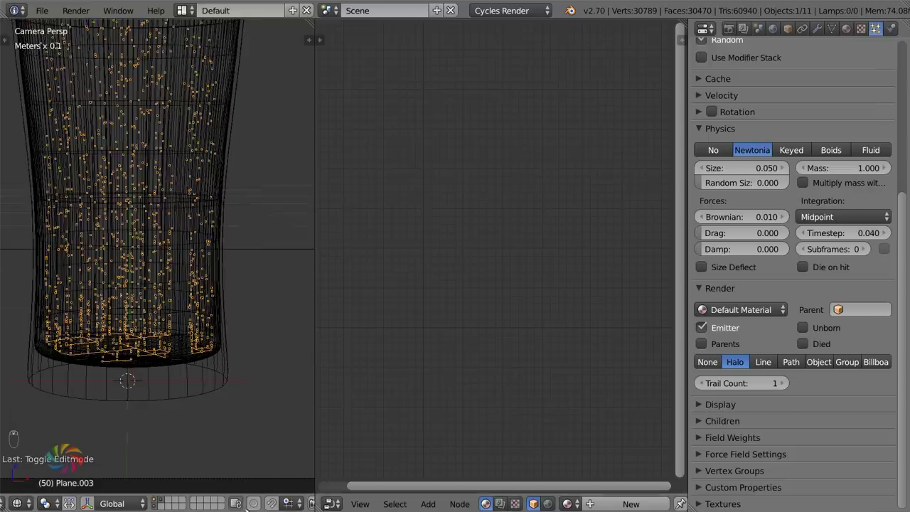
- Add a 10 cm icosphere with 2 subdivisions and give it a new Glass BSDF material
left_click_drag(200, 503, 180, 294)
key("shift+a")
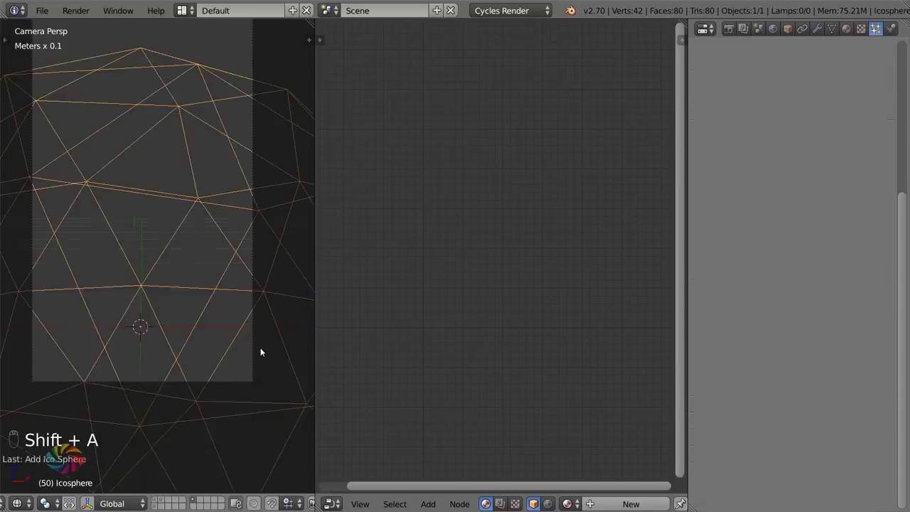
key("t")
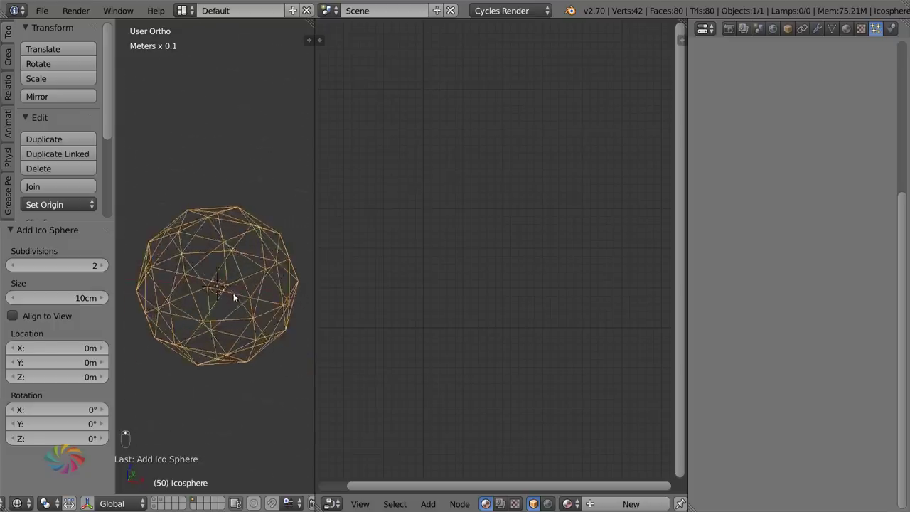
key("z")
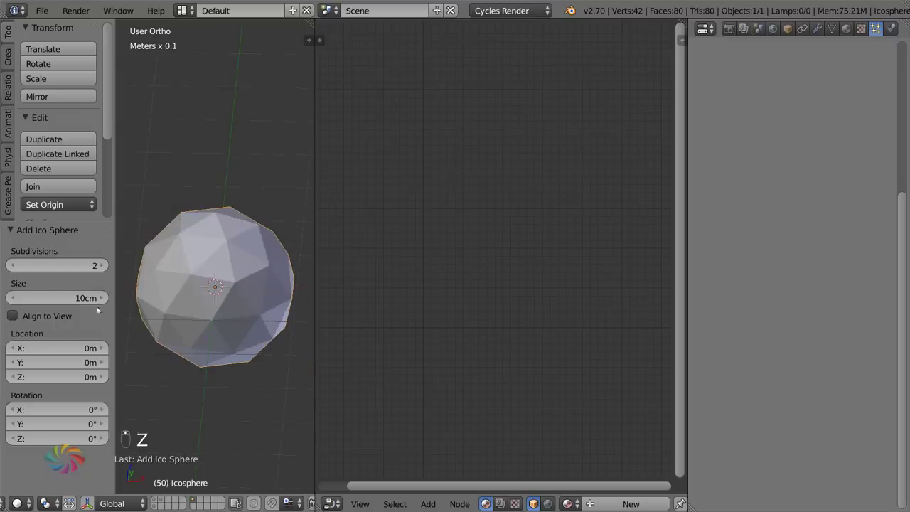
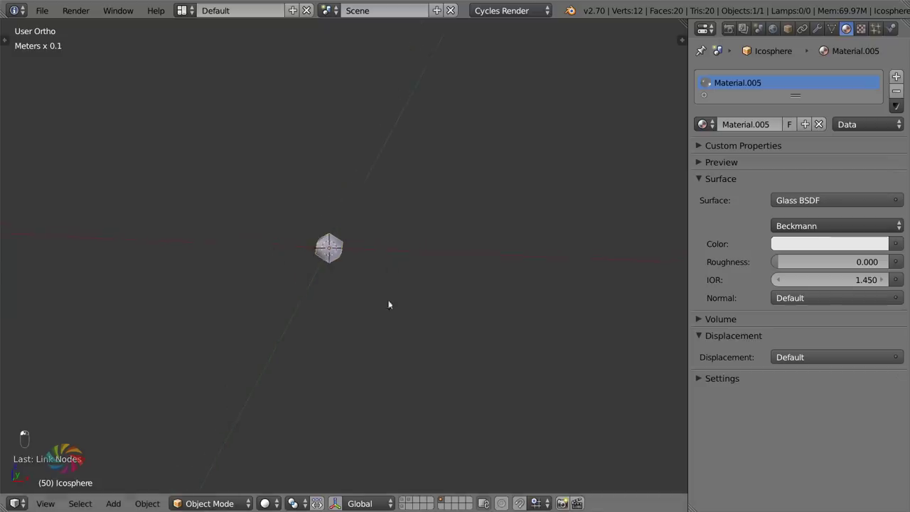
- Move the glass icosphere off the visible layer and return to camera view with Plane.003 active
left_click_drag(380, 242, 409, 501)
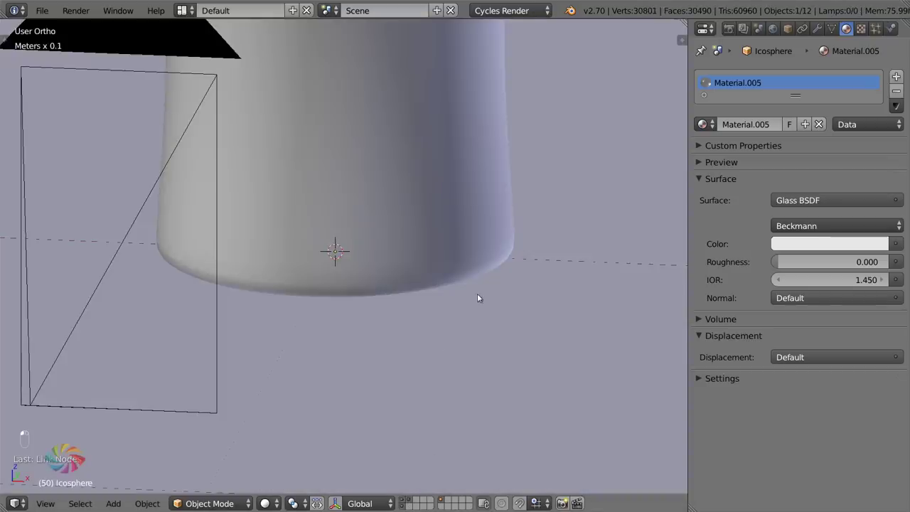
key("KP_0")
key("z")
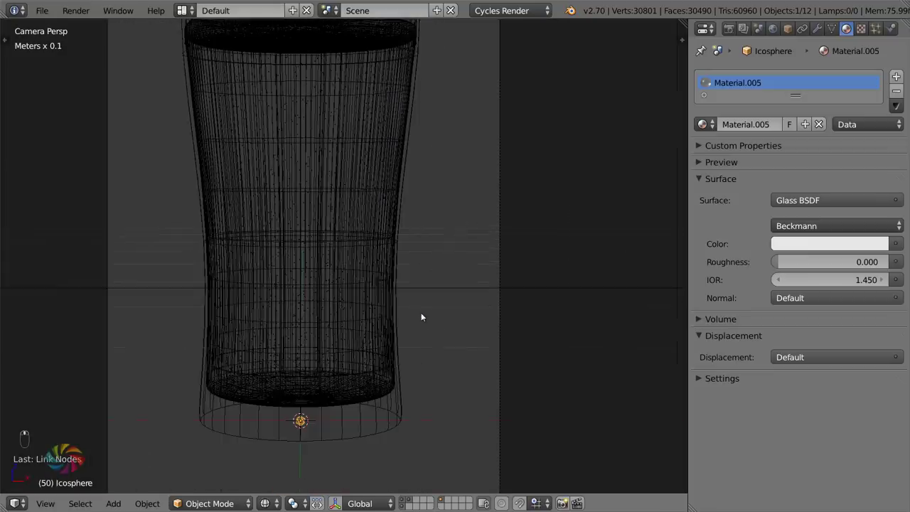
key("ctrl+s")
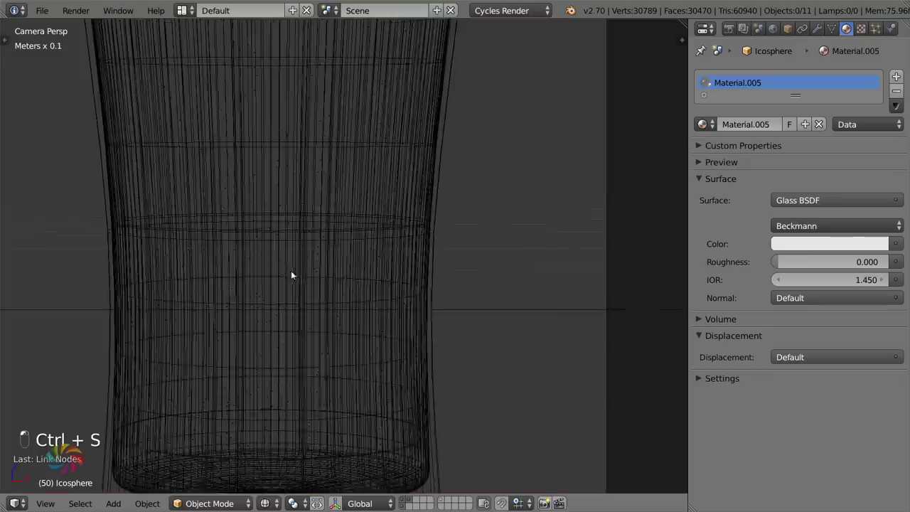
left_click_drag(322, 438, 352, 299)
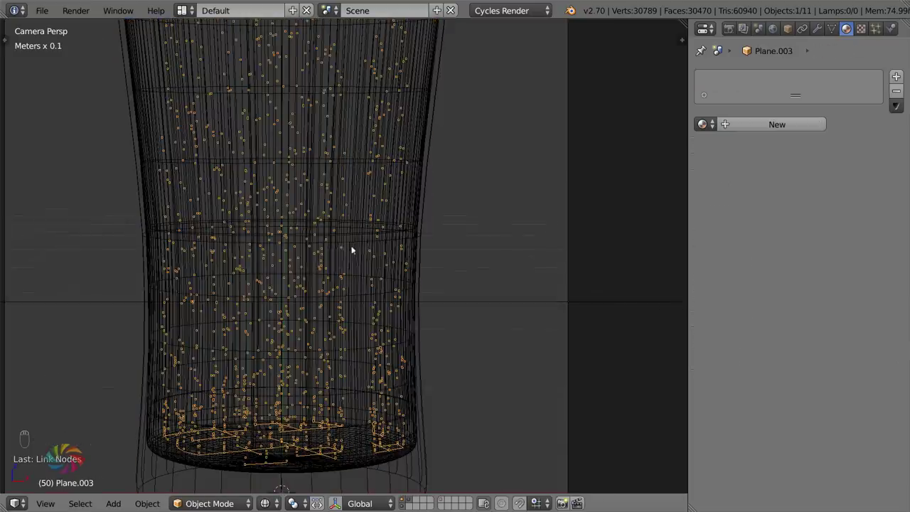
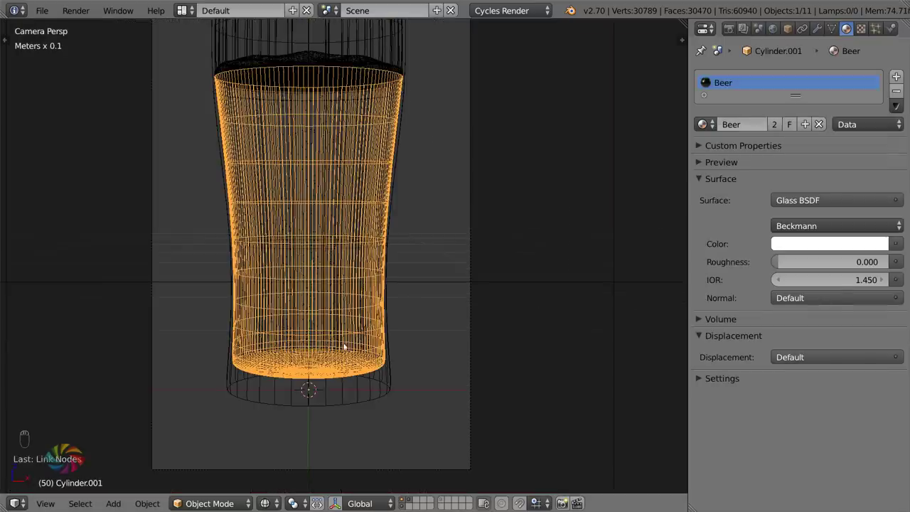
- Select the bubble emitter plane so its particles can render as Icosphere copies
left_click(341, 354)
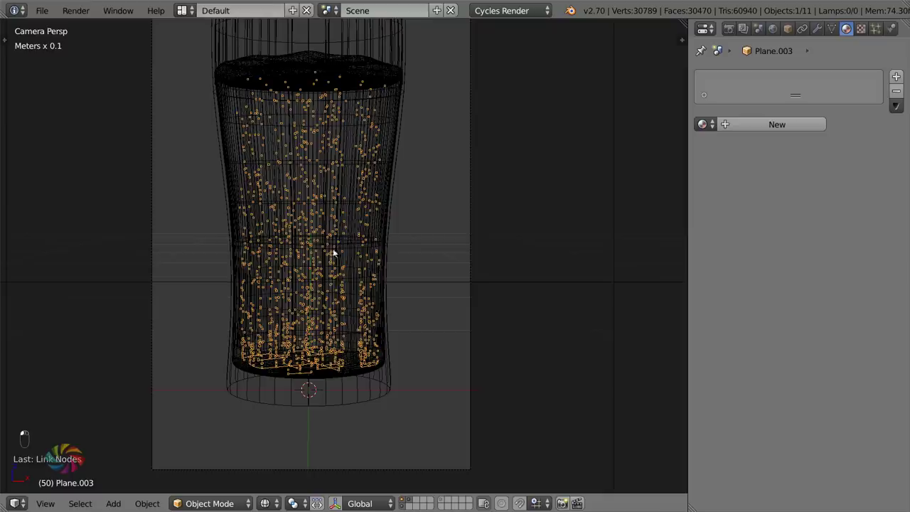
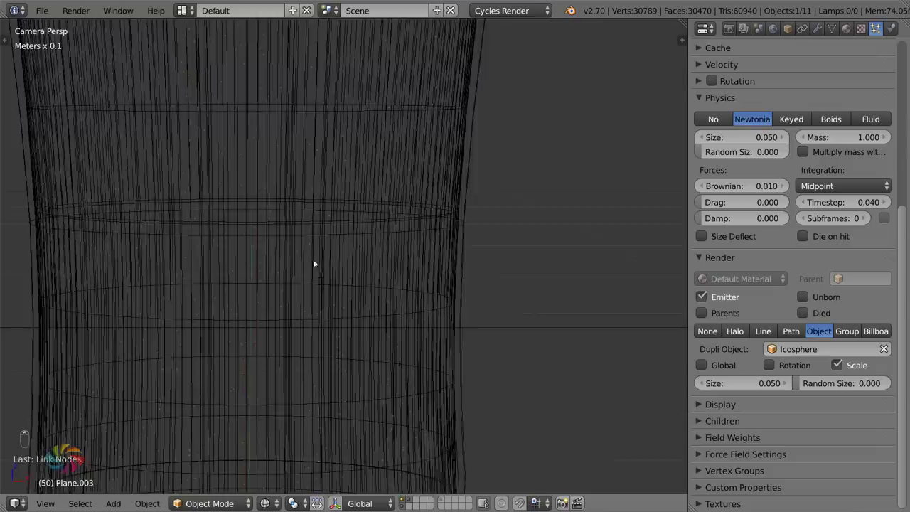
- Set the bubble particles to size 0.18 with random size 0.8 and save
left_click_drag(320, 241, 295, 211)
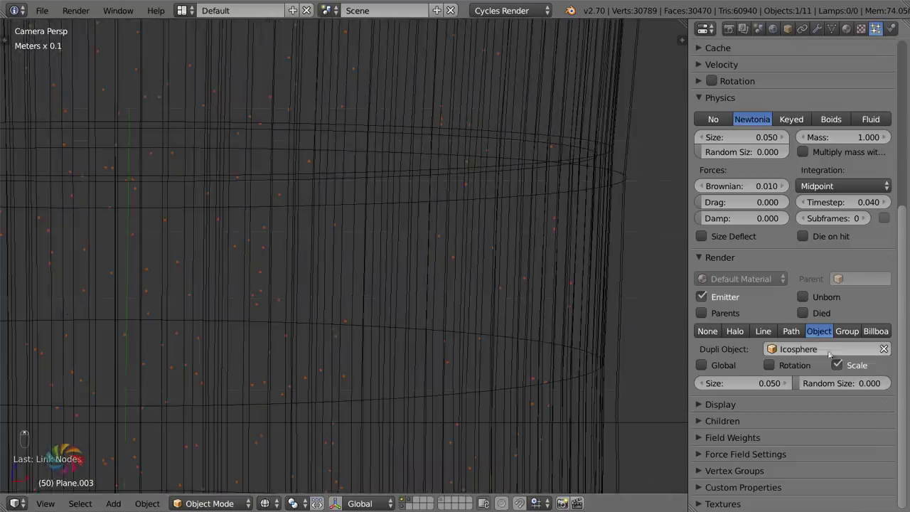
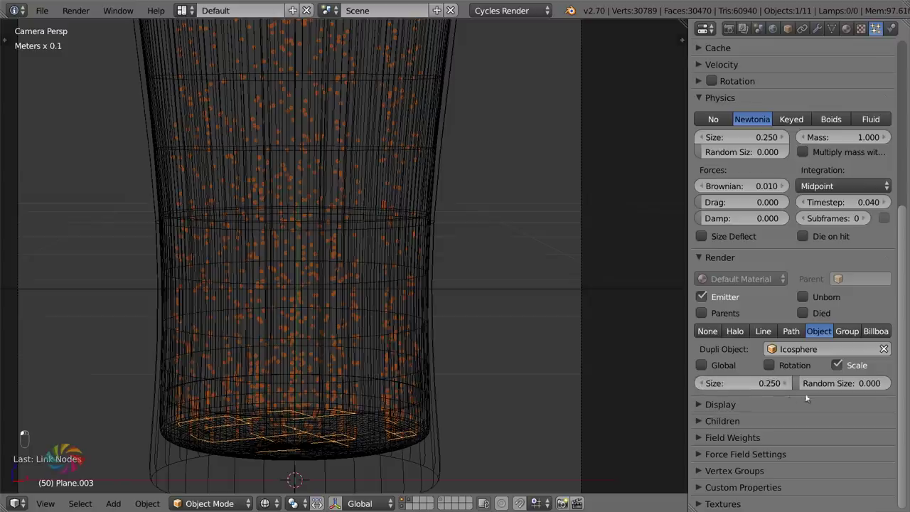
middle_click(426, 203)
middle_click(425, 204)
left_click_drag(700, 383, 444, 305)
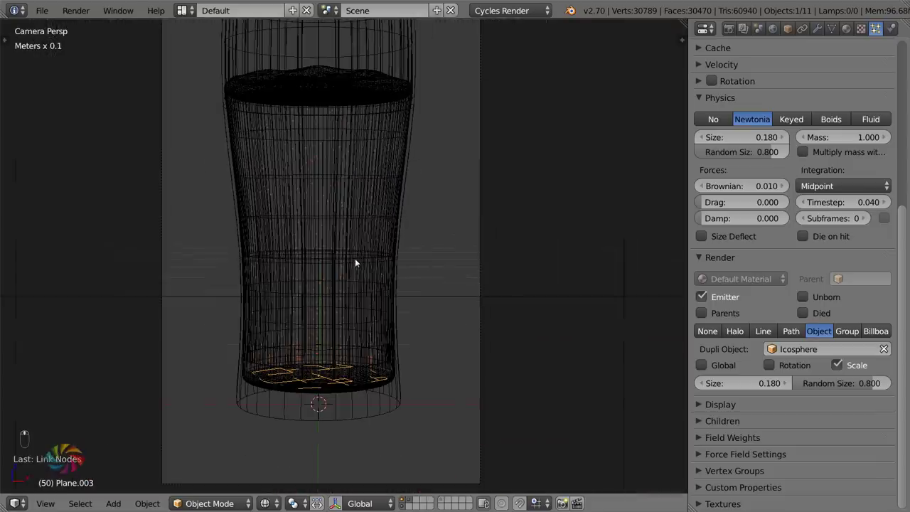
key("ctrl+s")
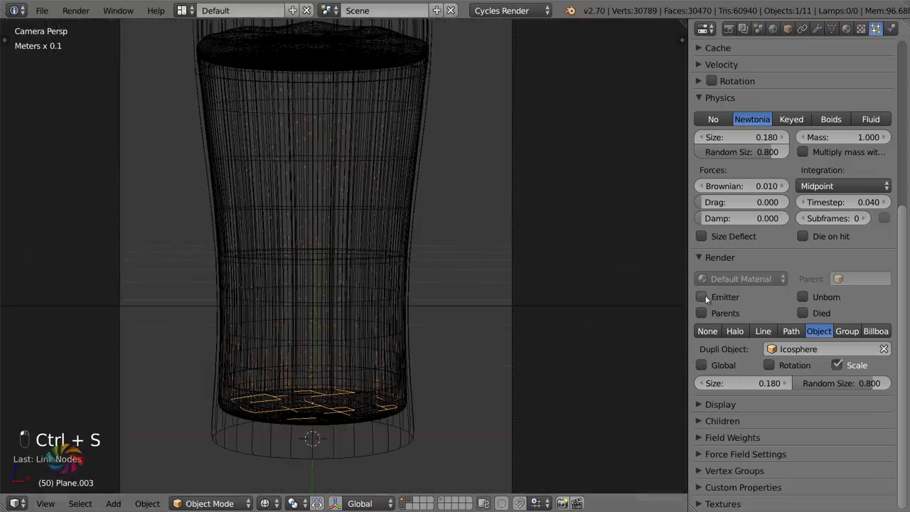
- Stop rendering the emitter plane itself, save, and select the inner beer mesh
middle_click(348, 377)
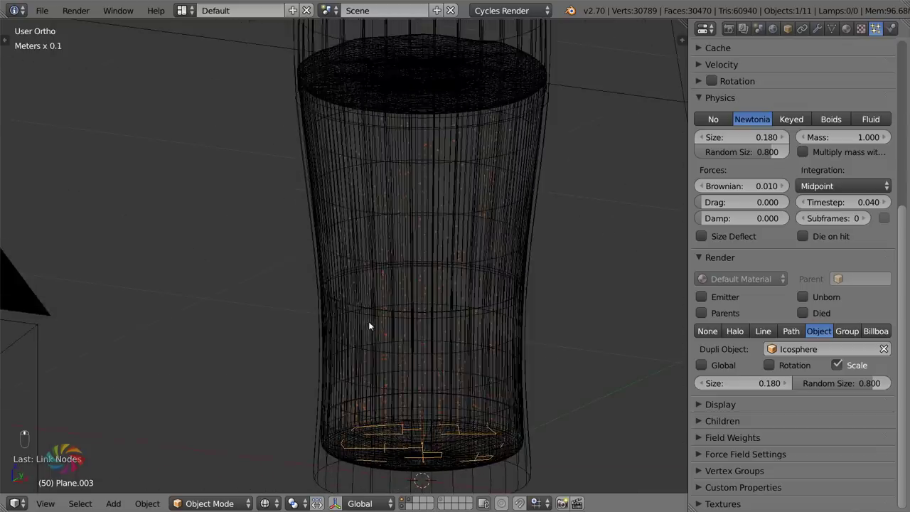
key("ctrl+s")
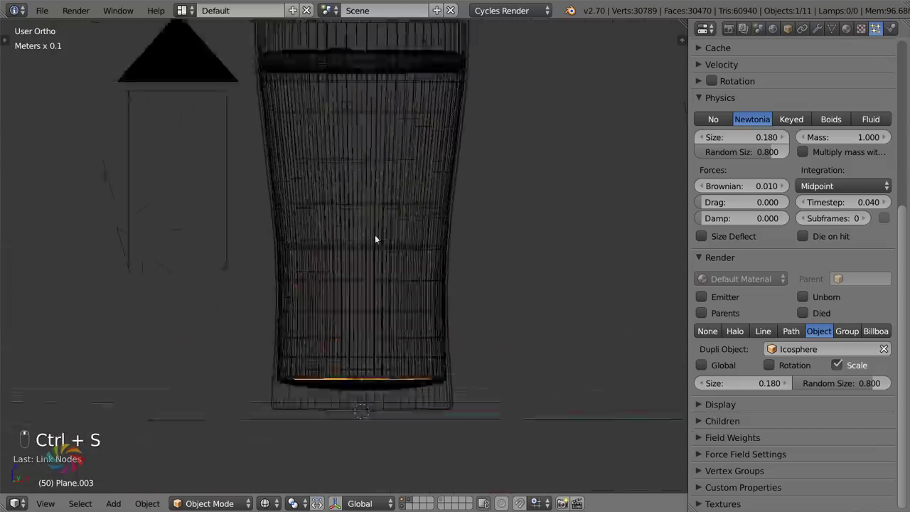
left_click_drag(358, 291, 360, 190)
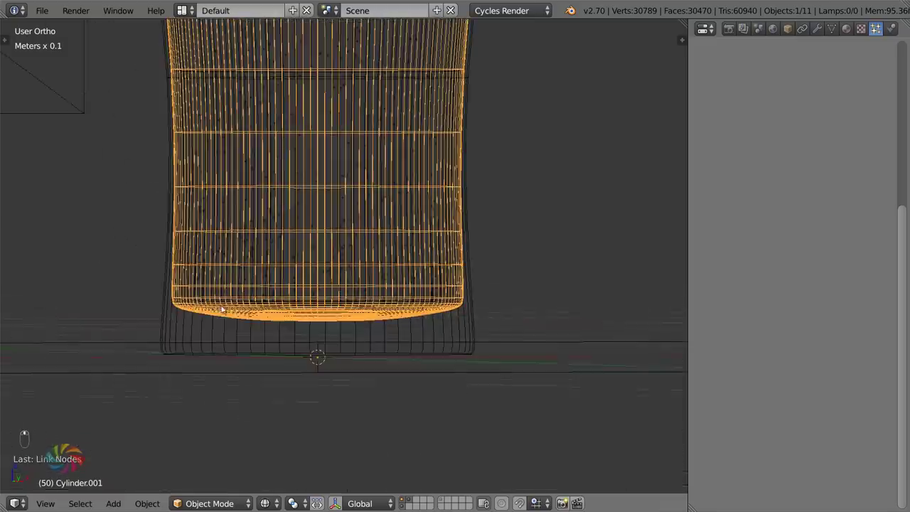
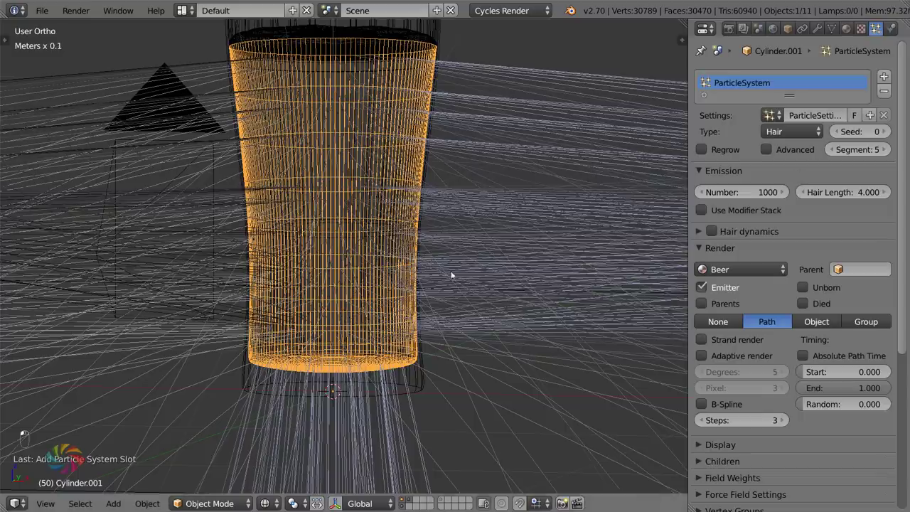
- Give Cylinder.001 a hair particle system rendering Icosphere copies with optimal subdivision display
middle_click(722, 380)
left_click_drag(831, 259, 390, 311)
key("z")
key("z")
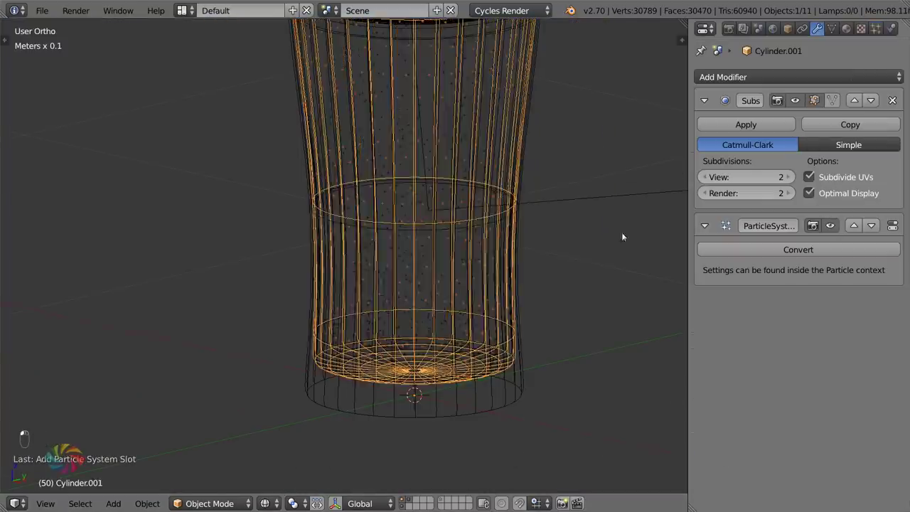
left_click_drag(416, 272, 374, 262)
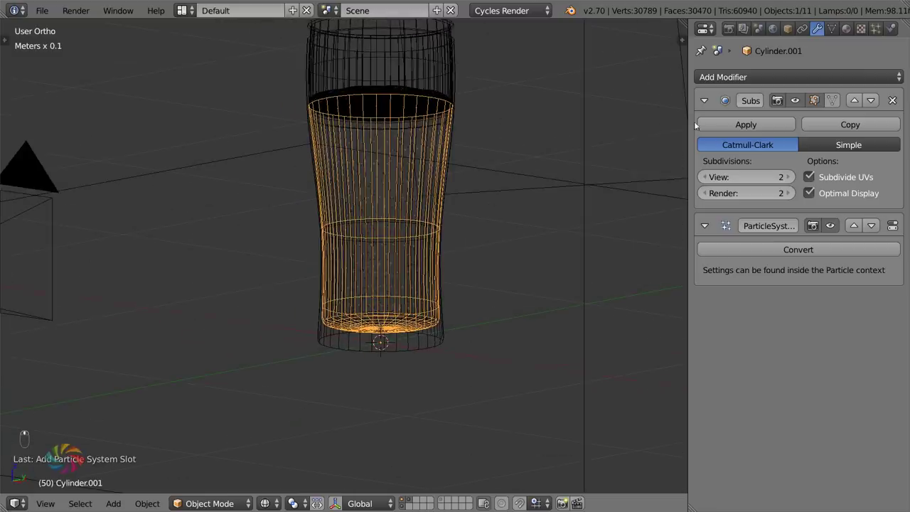
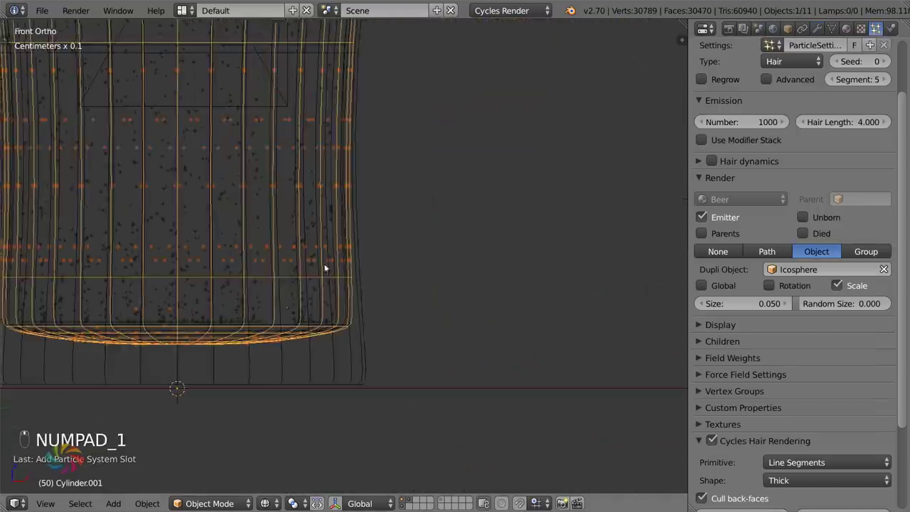
- Enter edit mode on the beer, select its bottom faces and duplicate them
key("Tab")
key("a")
key("a")
key("a")
key("a")
key("b")
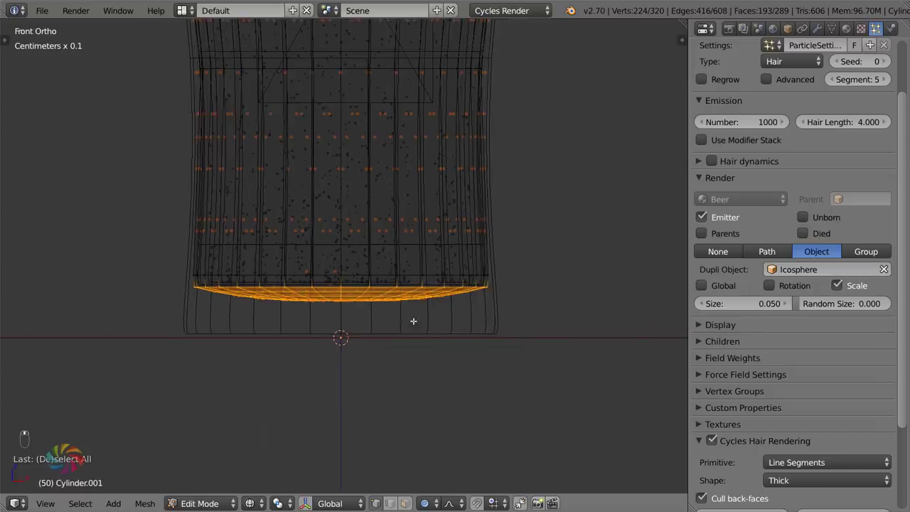
key("shift+d")
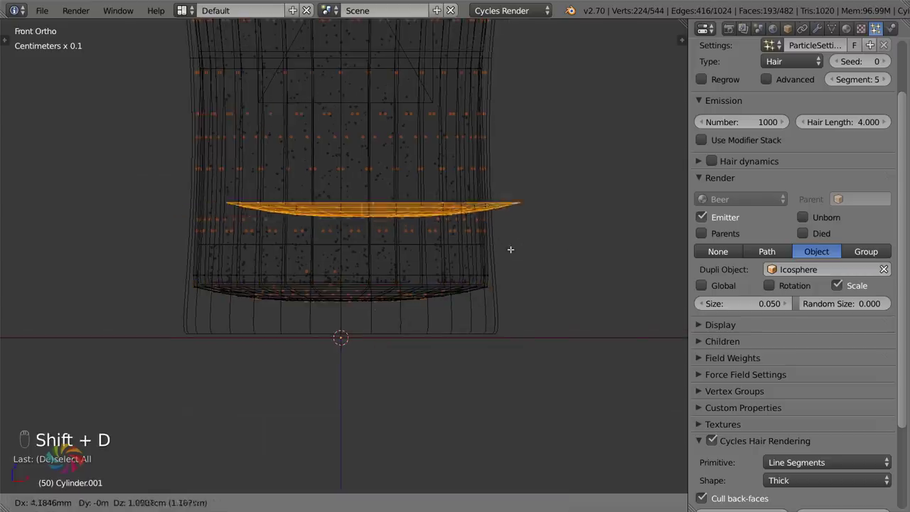
- Separate the duplicated disc into Cylinder.005 carrying the hair bubbles and view it at an angle
key("p")
key("Tab")
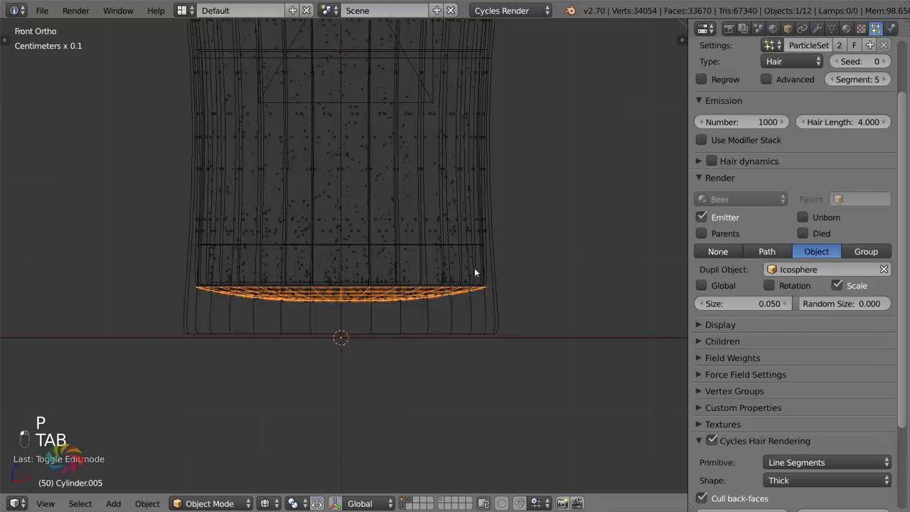
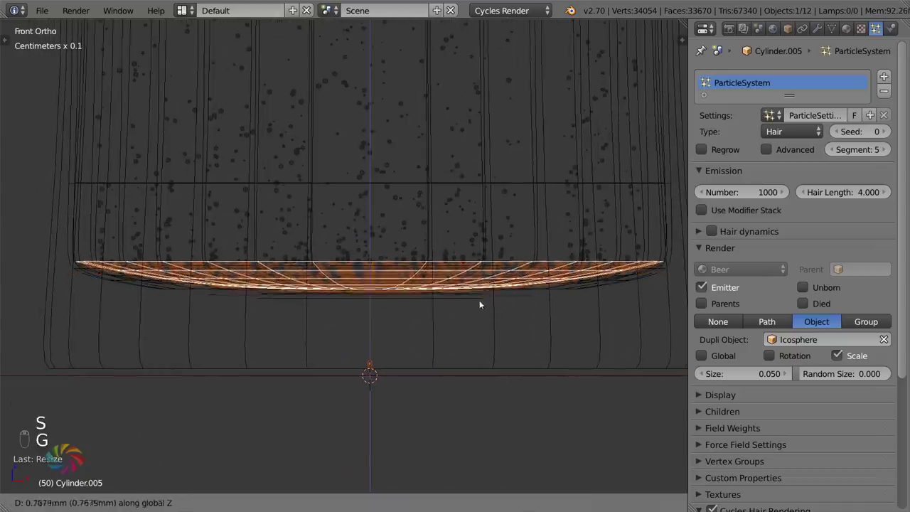
key("s")
key("g")
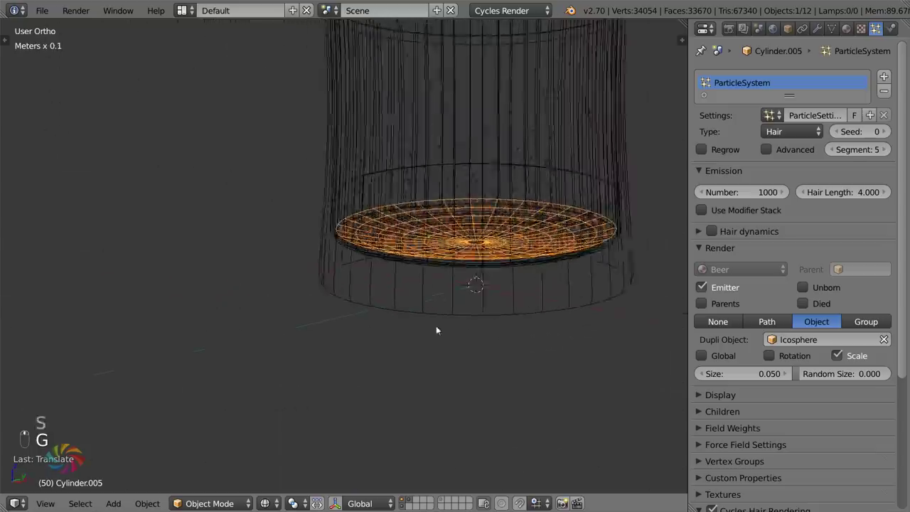